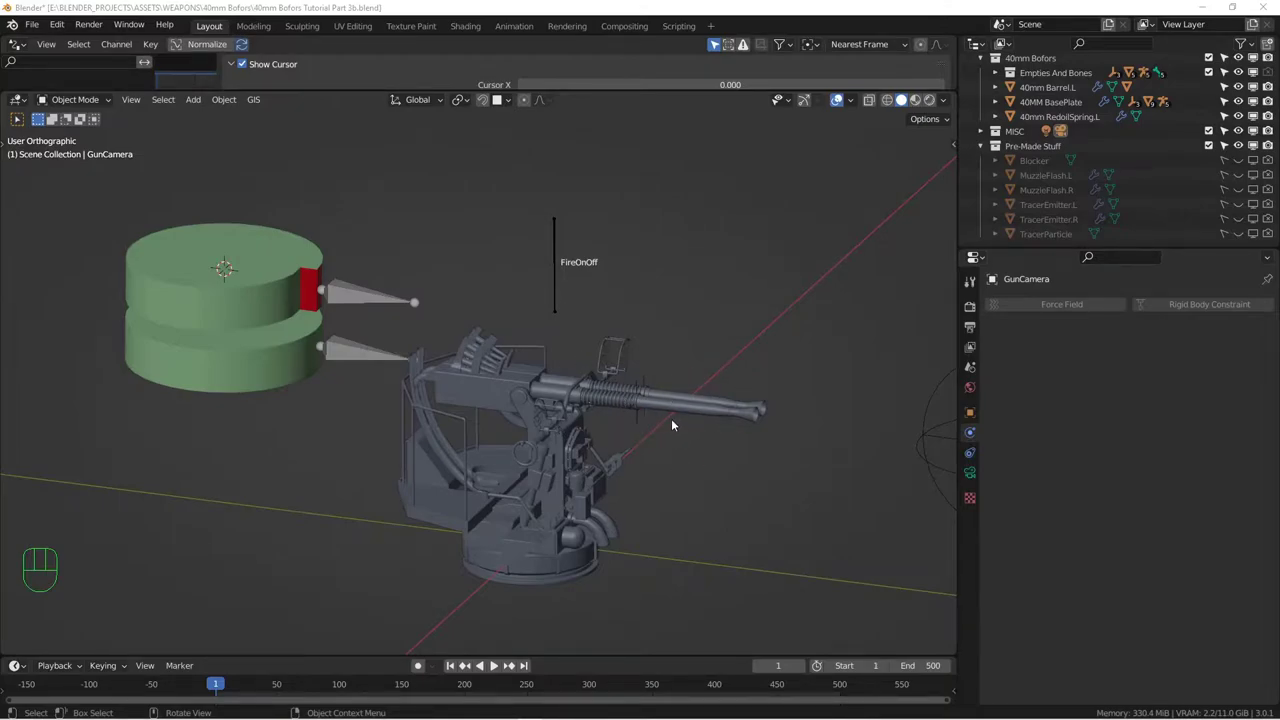
Play the gun animation with the FireOnOff armature selected, watch it from several angles, then stop at frame 1
left_click(497, 671)
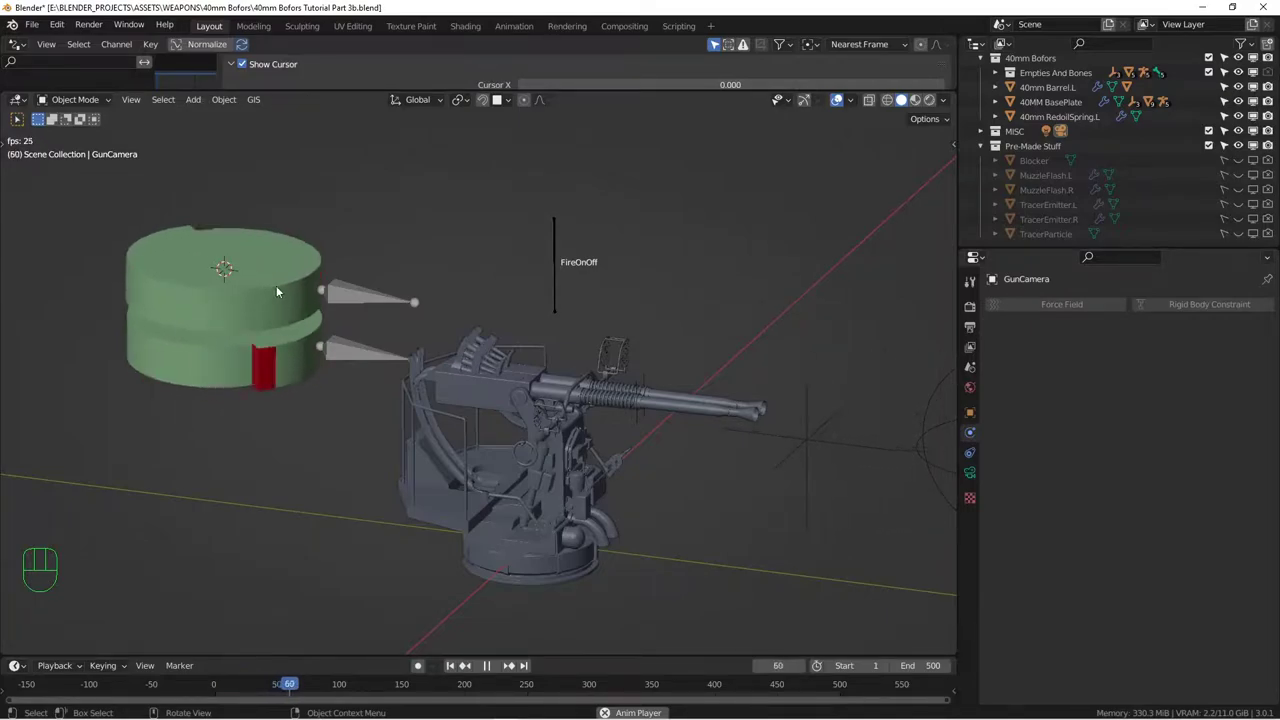
left_click(557, 260)
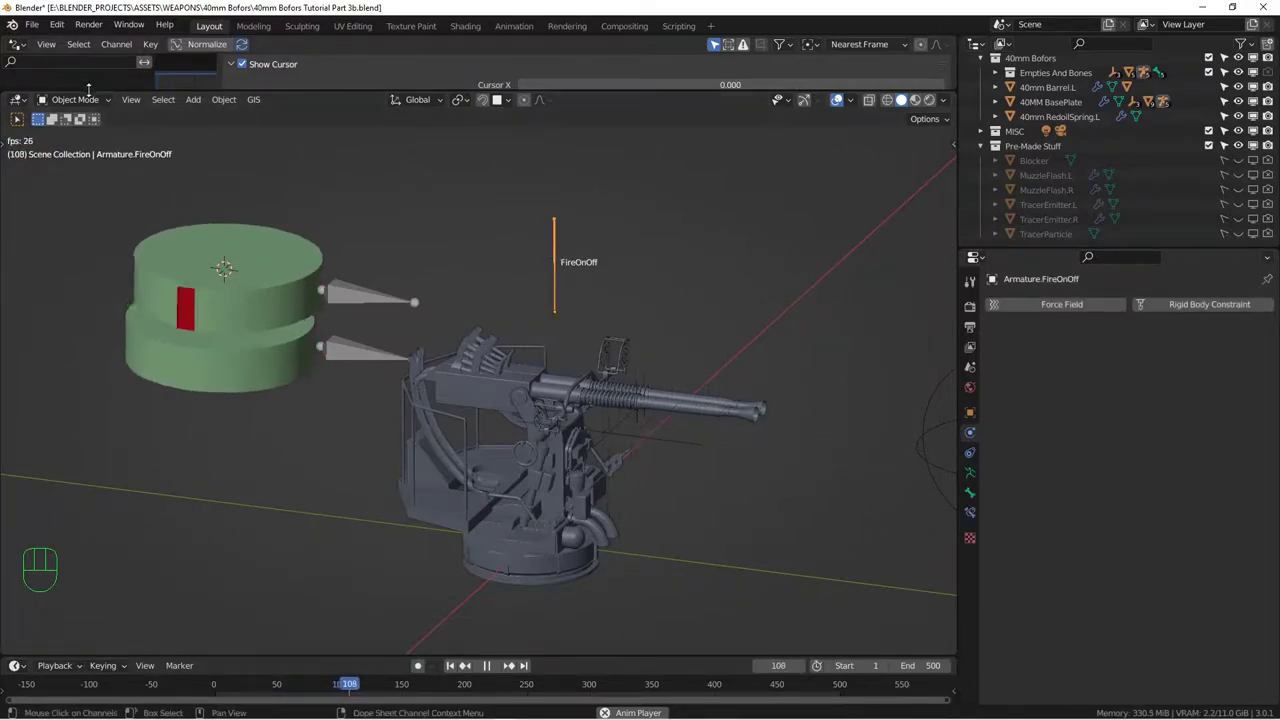
left_click_drag(88, 104, 122, 159)
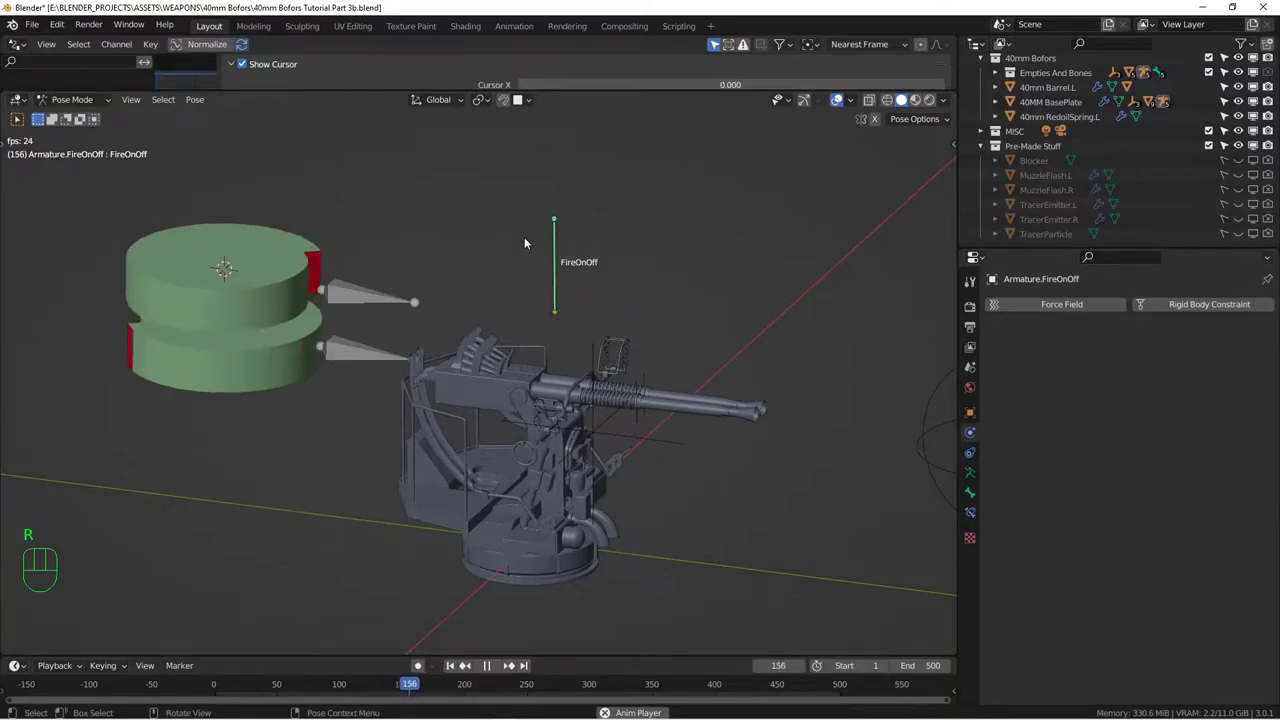
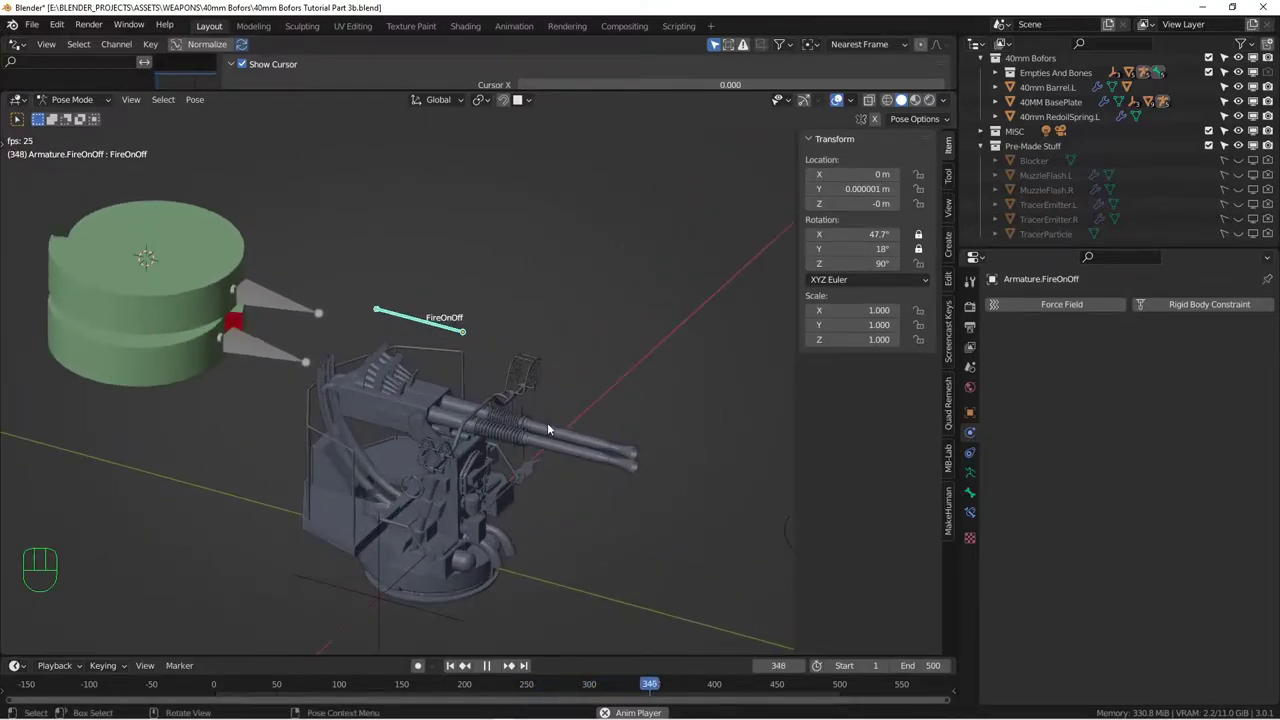
key("alt+r")
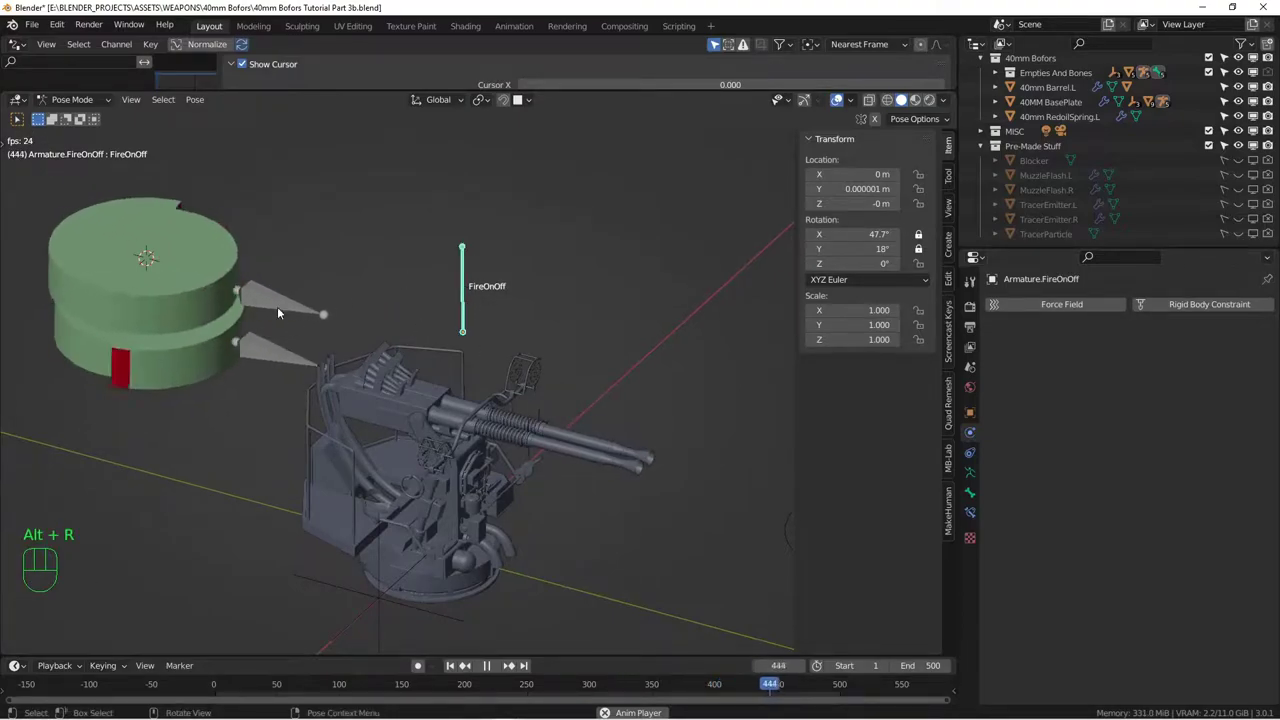
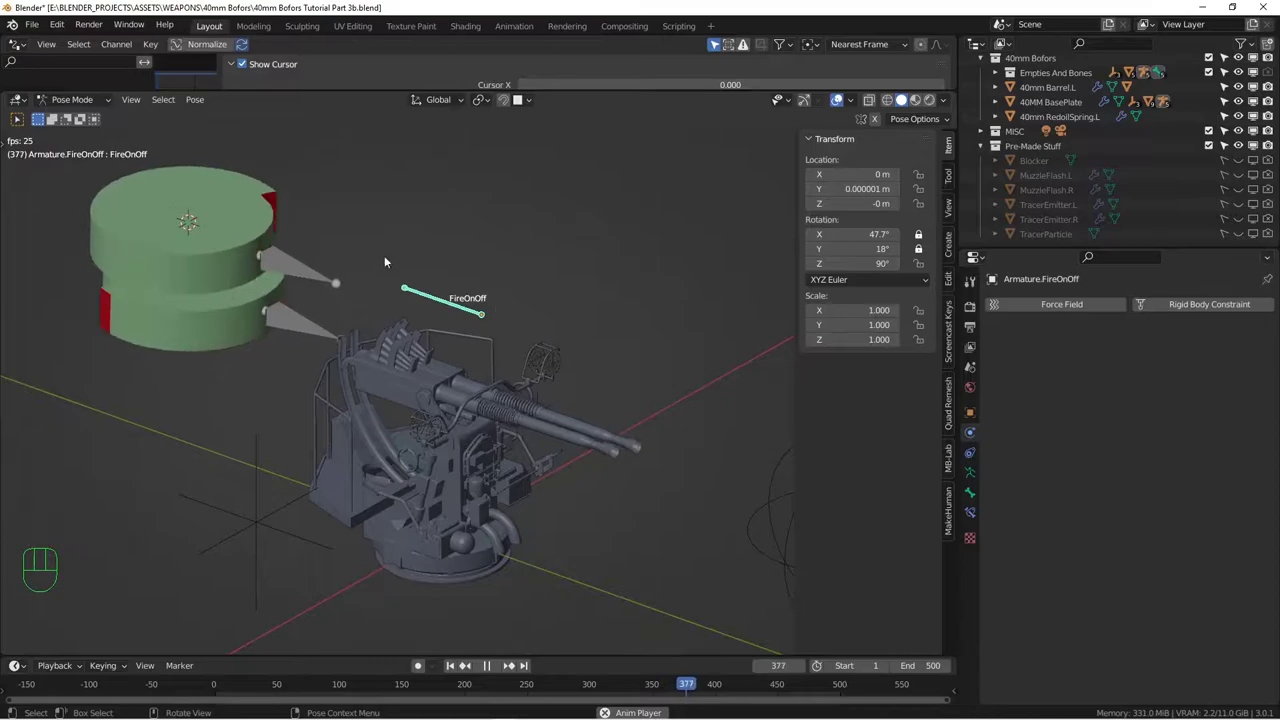
left_click_drag(473, 382, 480, 382)
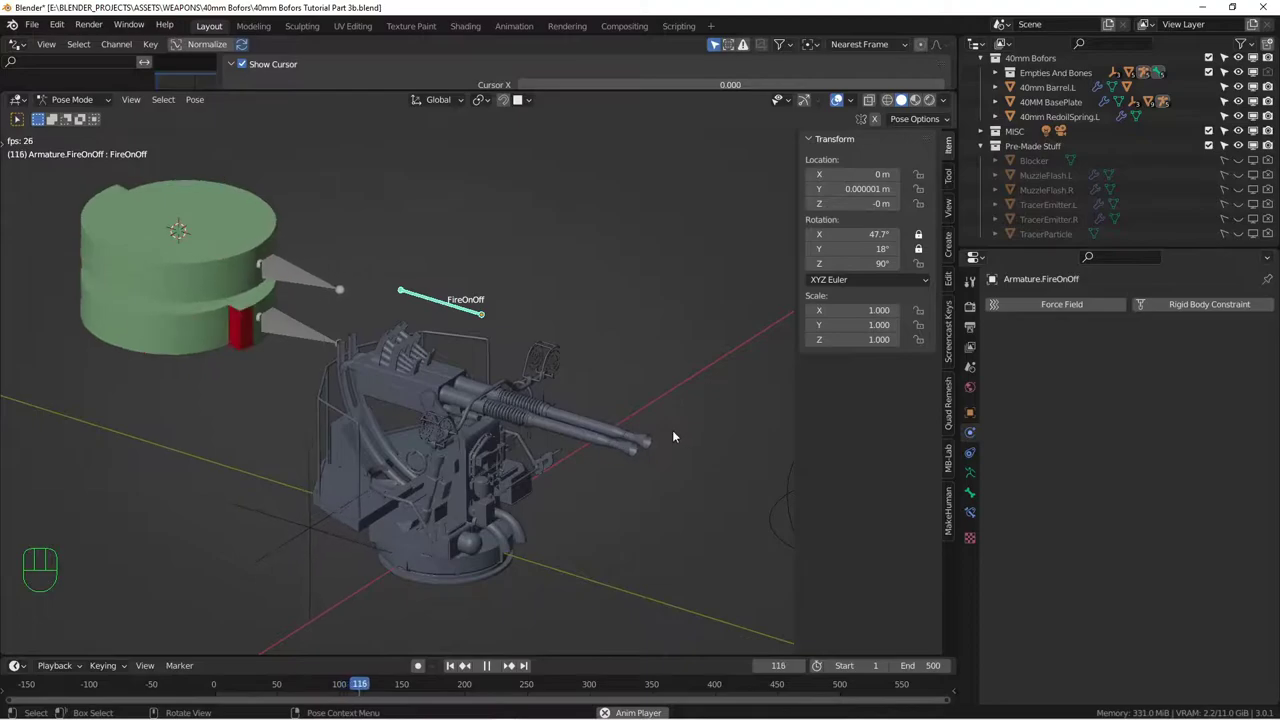
left_click(61, 103)
left_click_drag(467, 329, 518, 313)
left_click_drag(529, 359, 566, 379)
left_click_drag(550, 385, 507, 370)
key("alt+a")
Switch to the right-side view, select TracerParticle in the Outliner and zoom in on the red tracer
left_click_drag(527, 378, 503, 361)
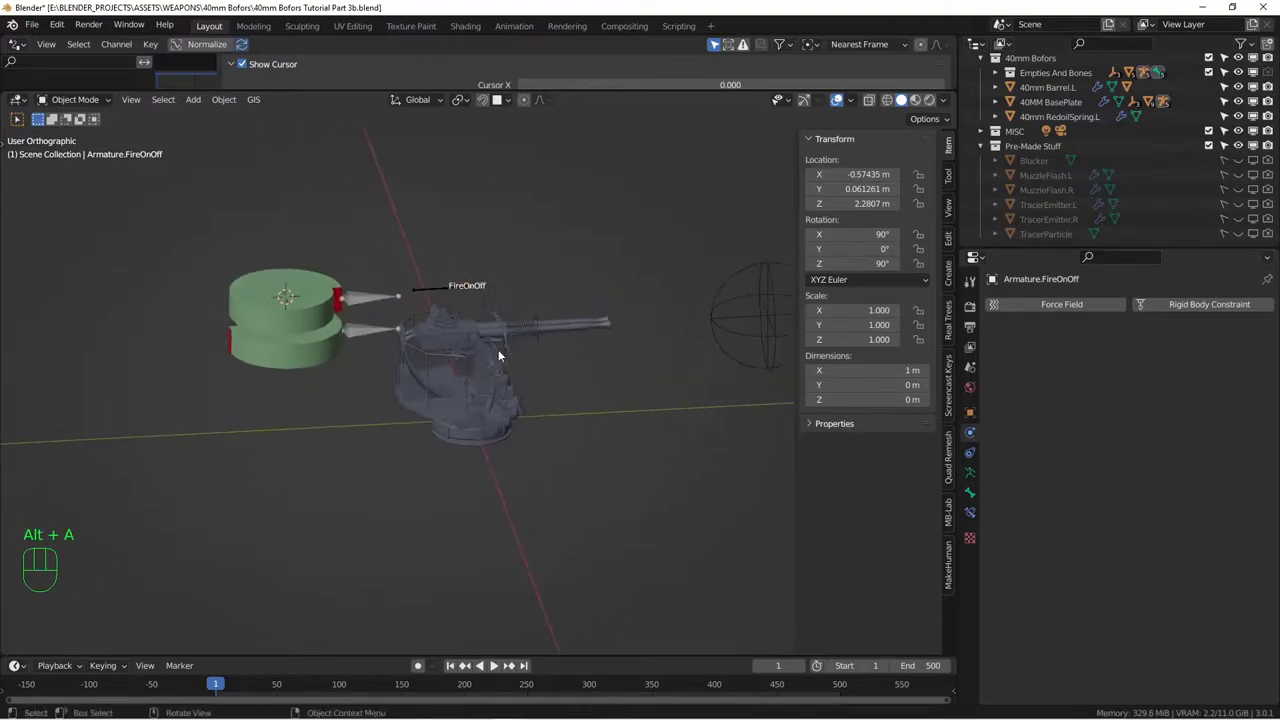
key("KP_Divide")
key("KP_3")
left_click_drag(539, 404, 542, 378)
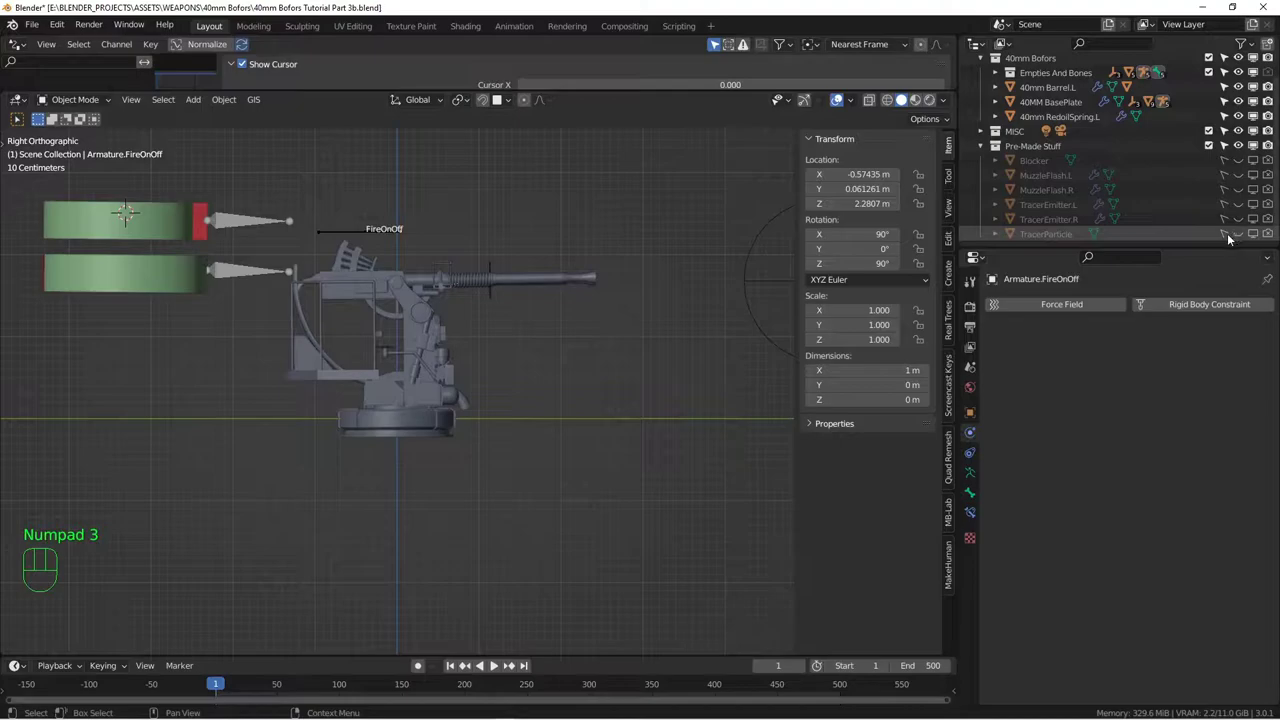
left_click_drag(1230, 238, 1259, 241)
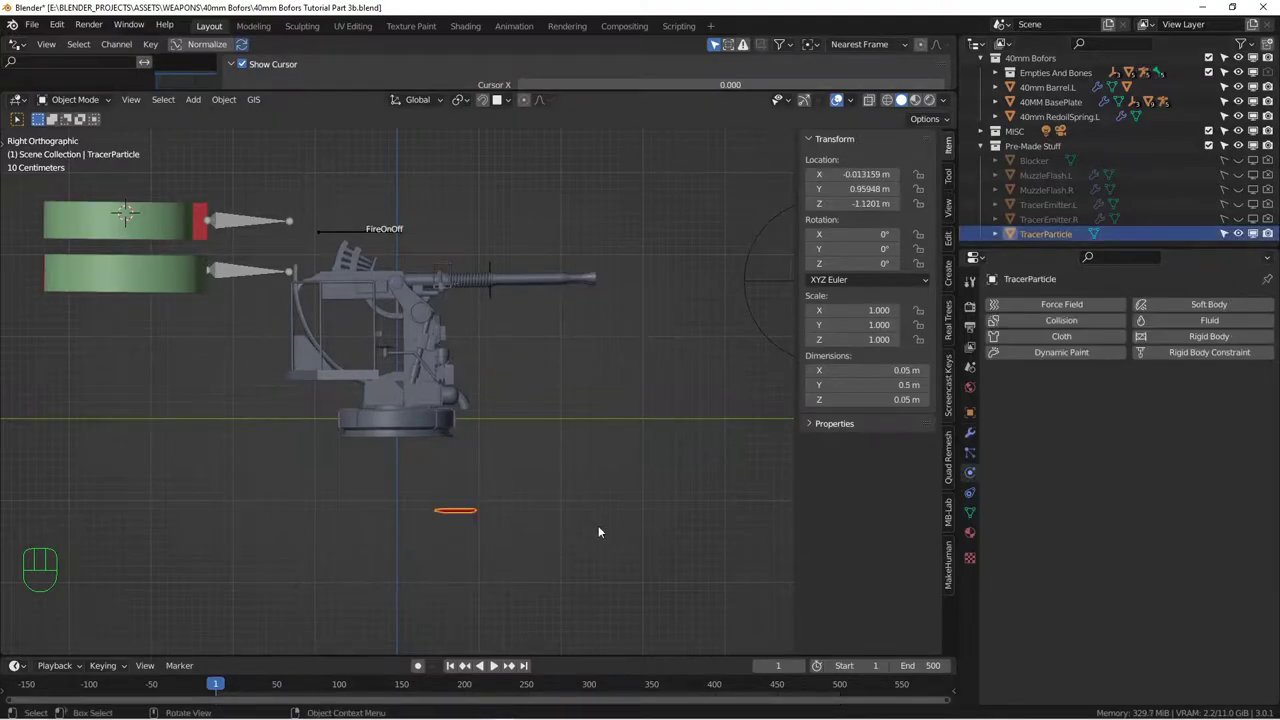
left_click_drag(499, 521, 591, 417)
left_click_drag(551, 363, 541, 437)
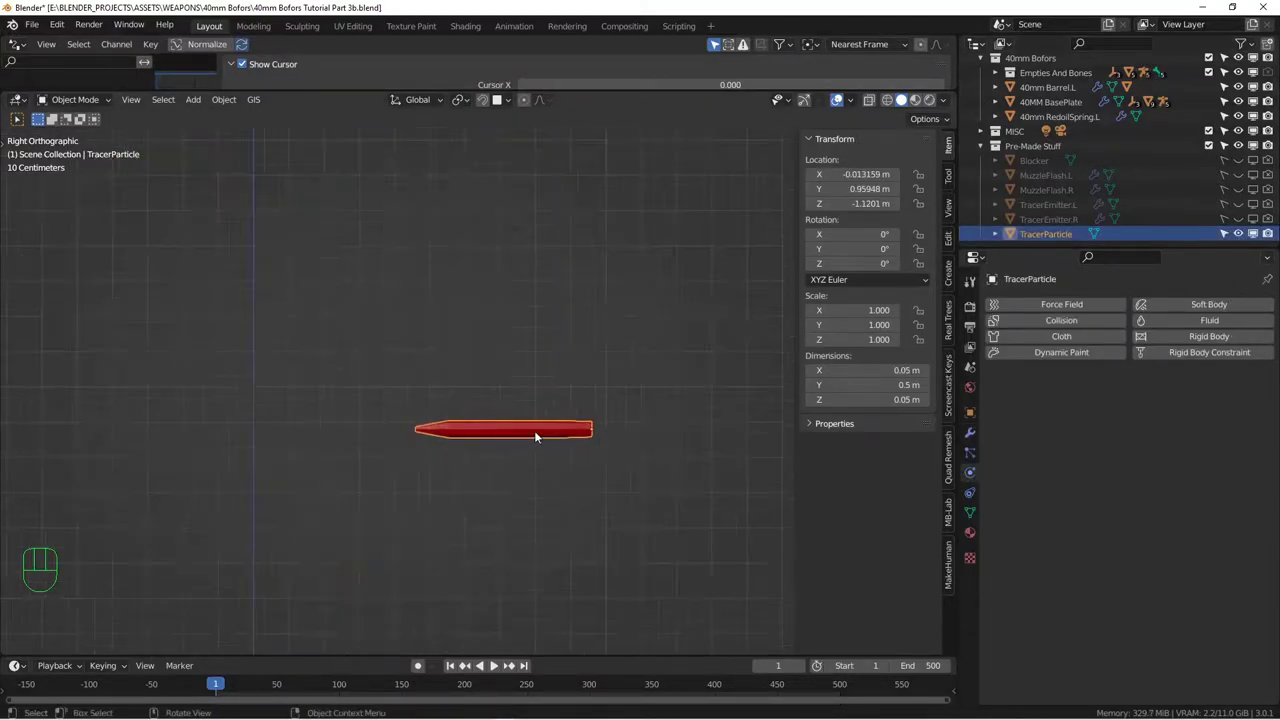
left_click_drag(537, 422, 450, 414)
left_click_drag(462, 353, 462, 478)
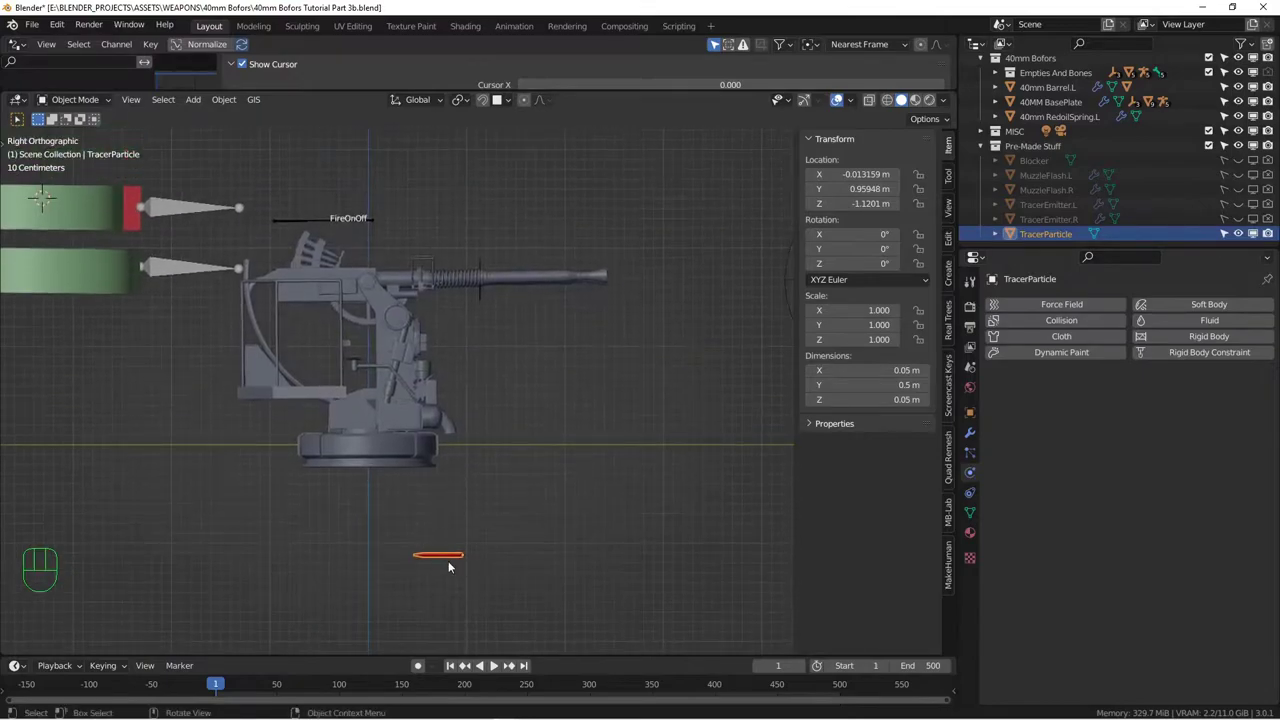
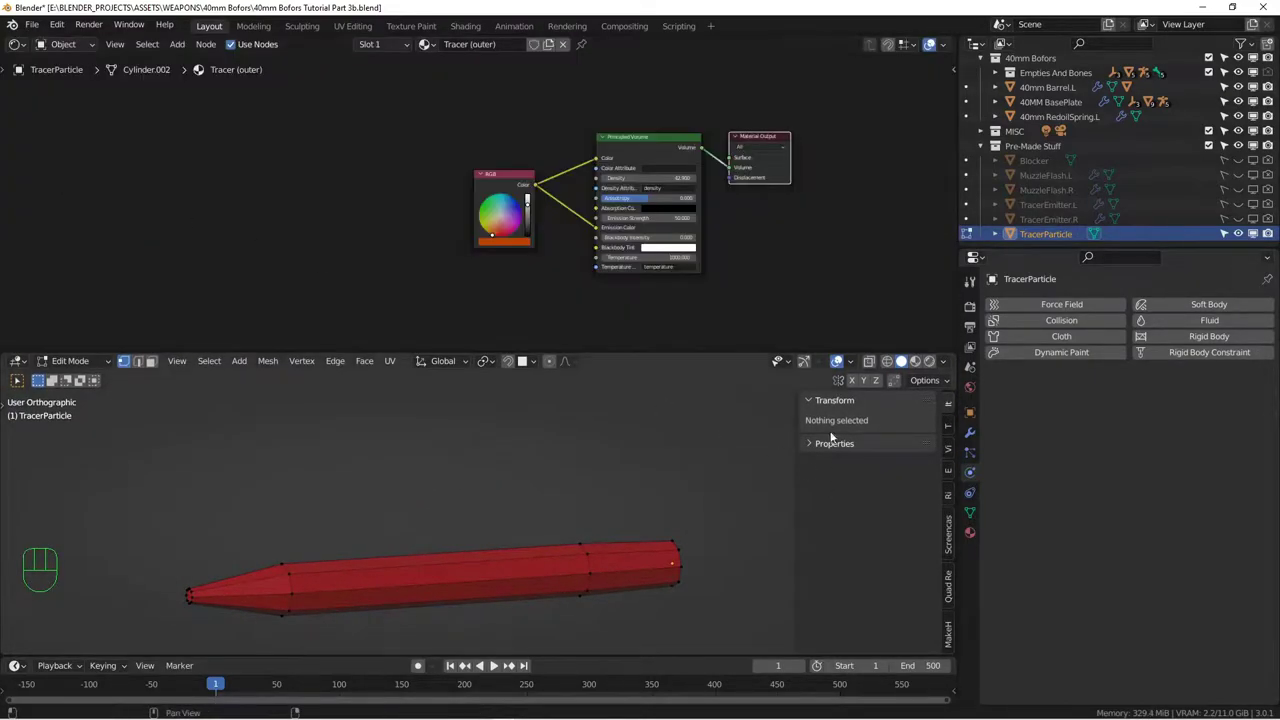
Show the Tracer (inner) material's emission-and-transparency nodes beside the Cycles motion blur settings
left_click(972, 536)
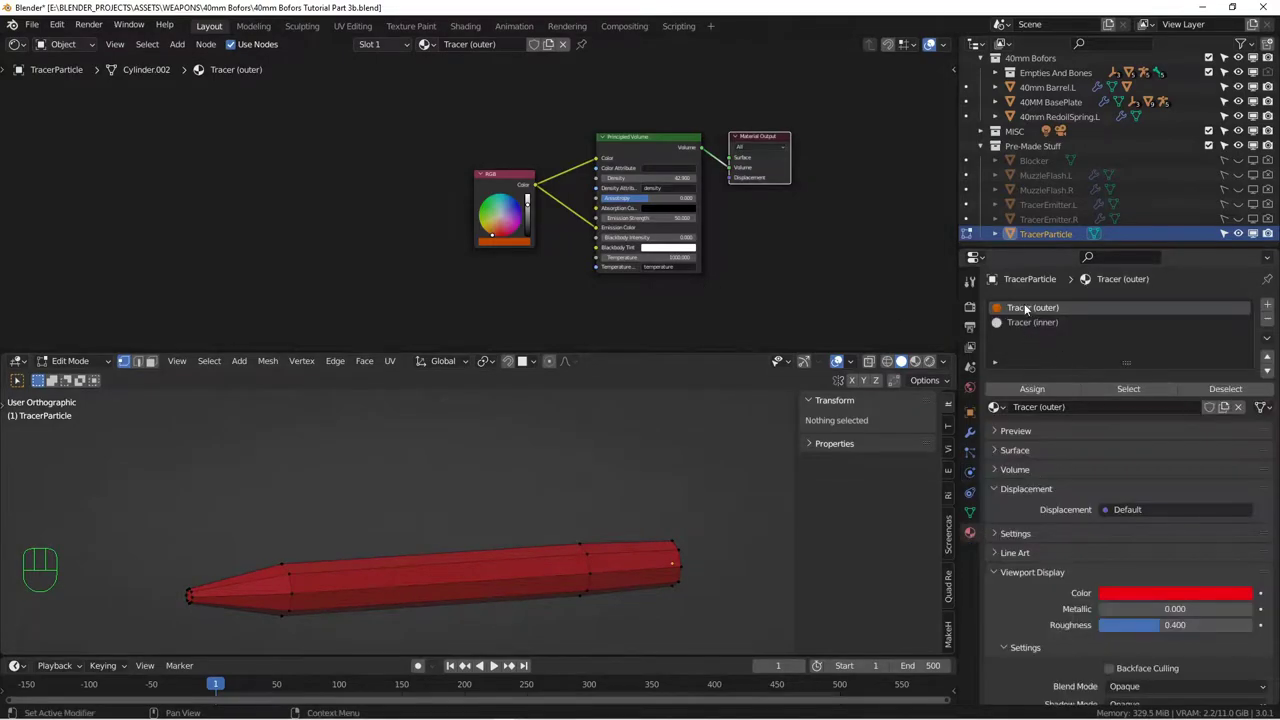
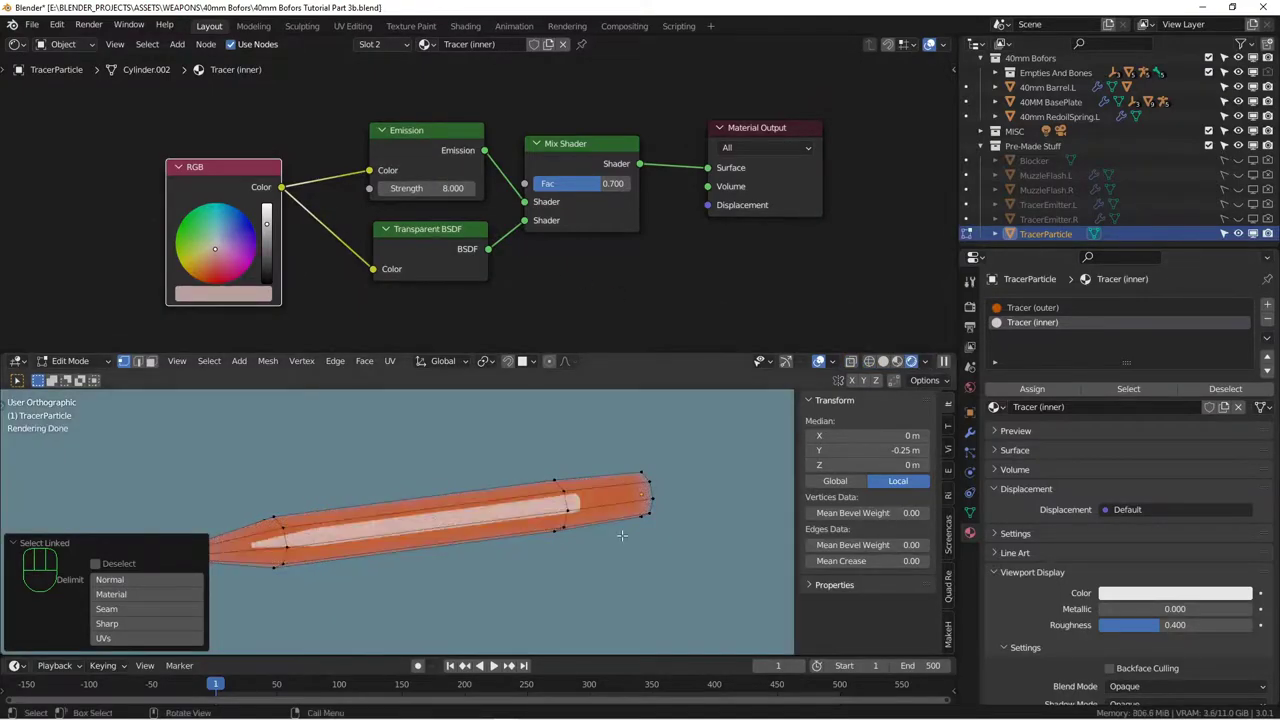
key("Tab")
middle_click(614, 523)
middle_click(547, 560)
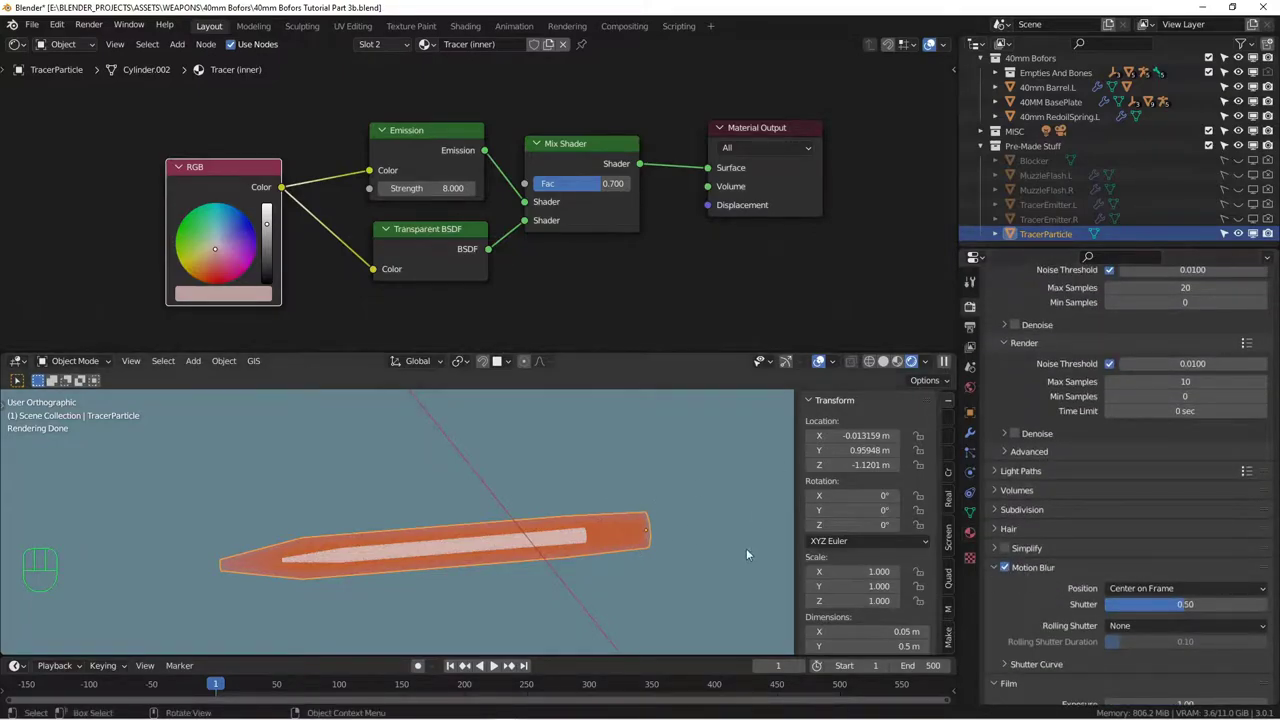
middle_click(541, 525)
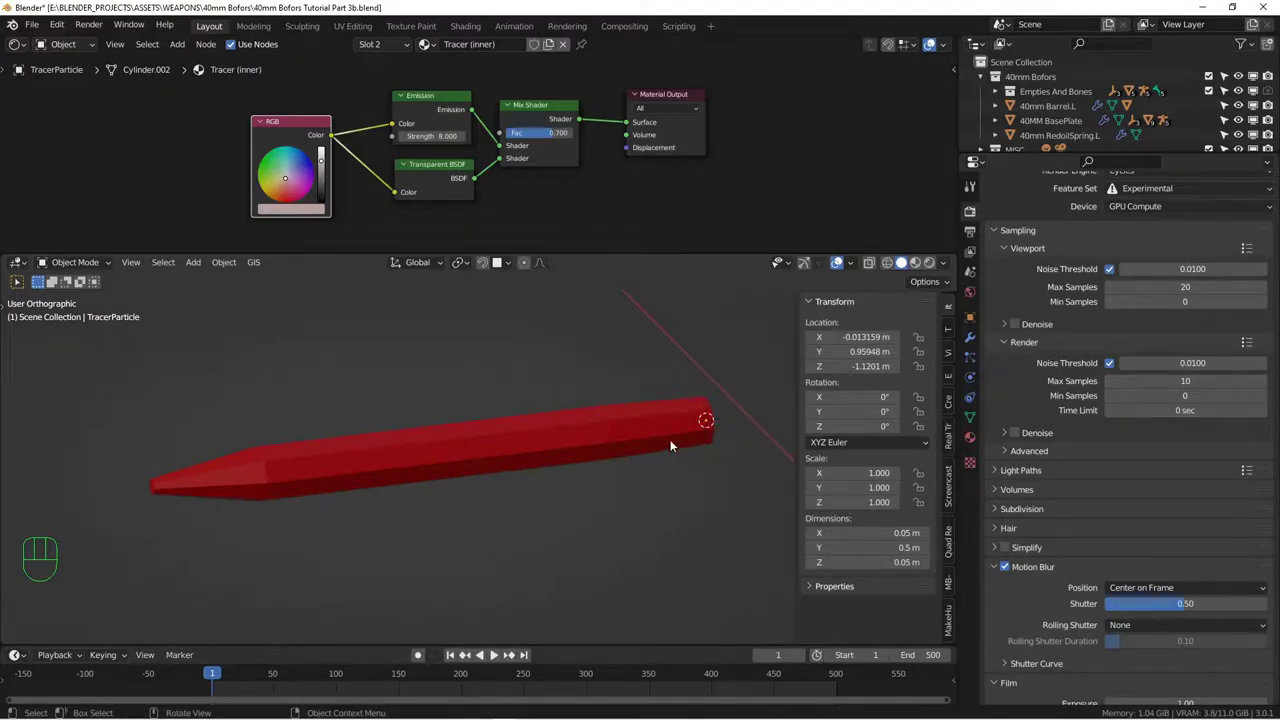
left_click(672, 432)
key("Tab")
key("z")
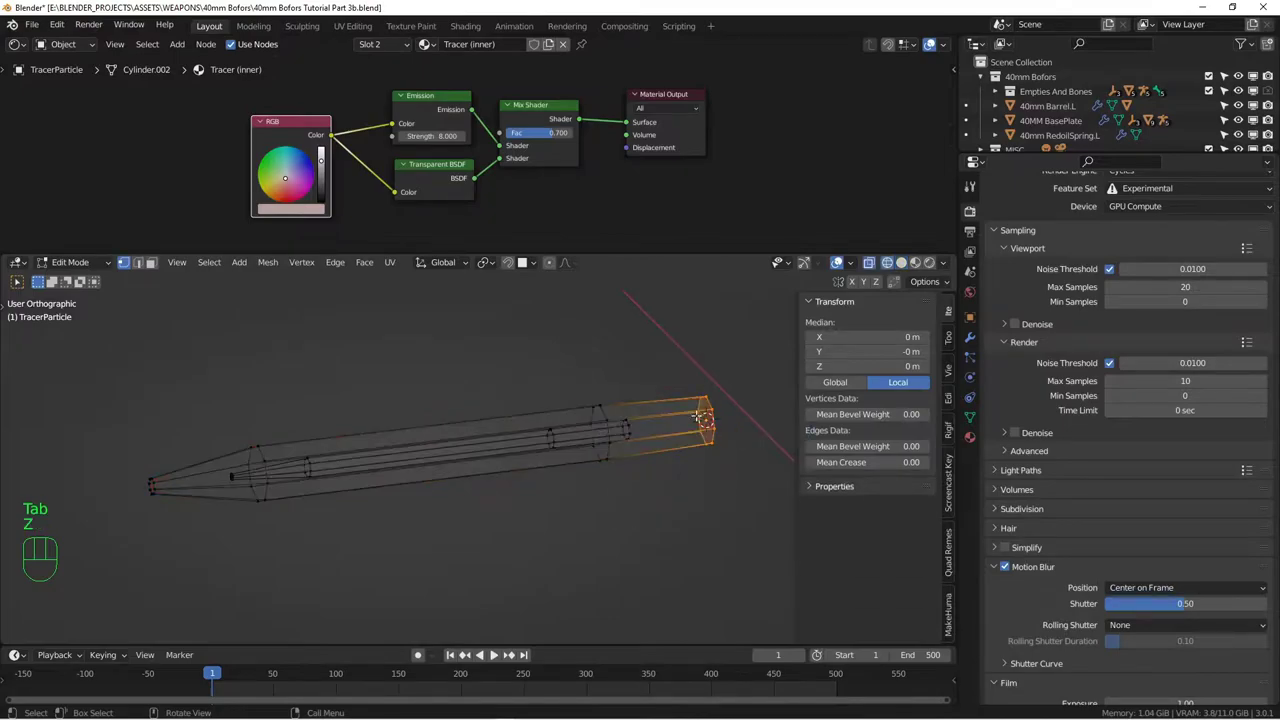
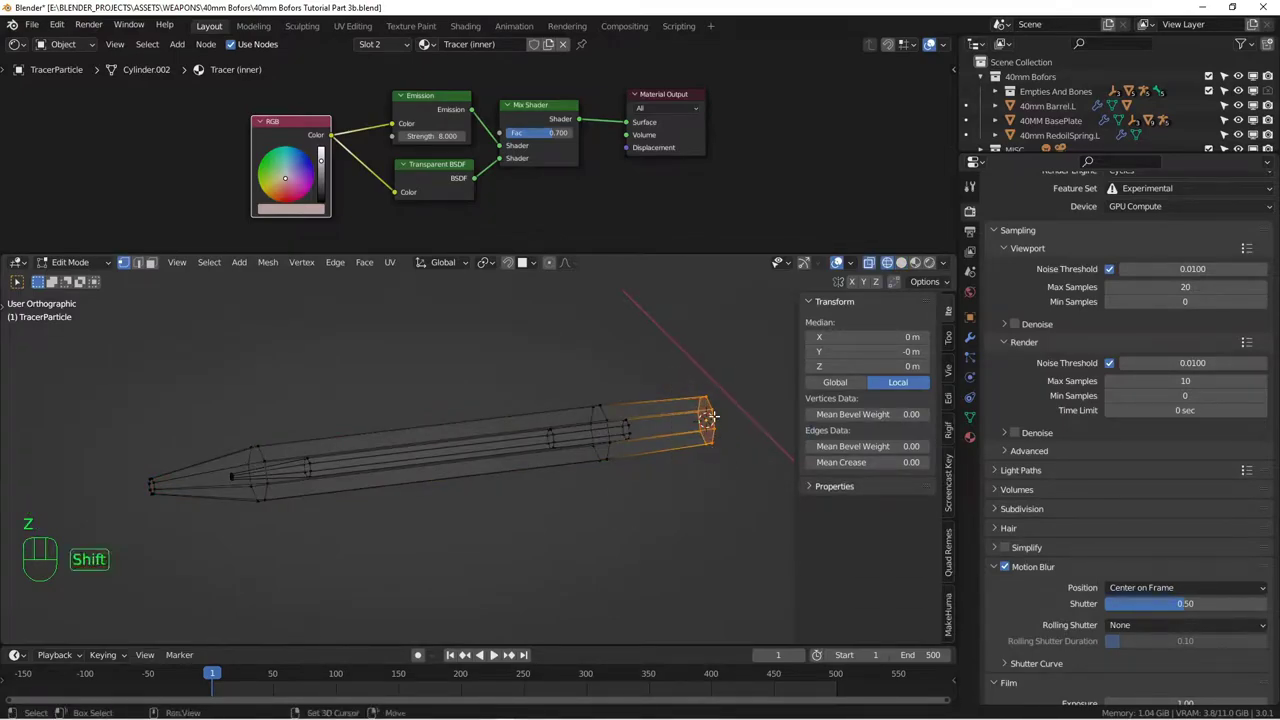
key("shift+s")
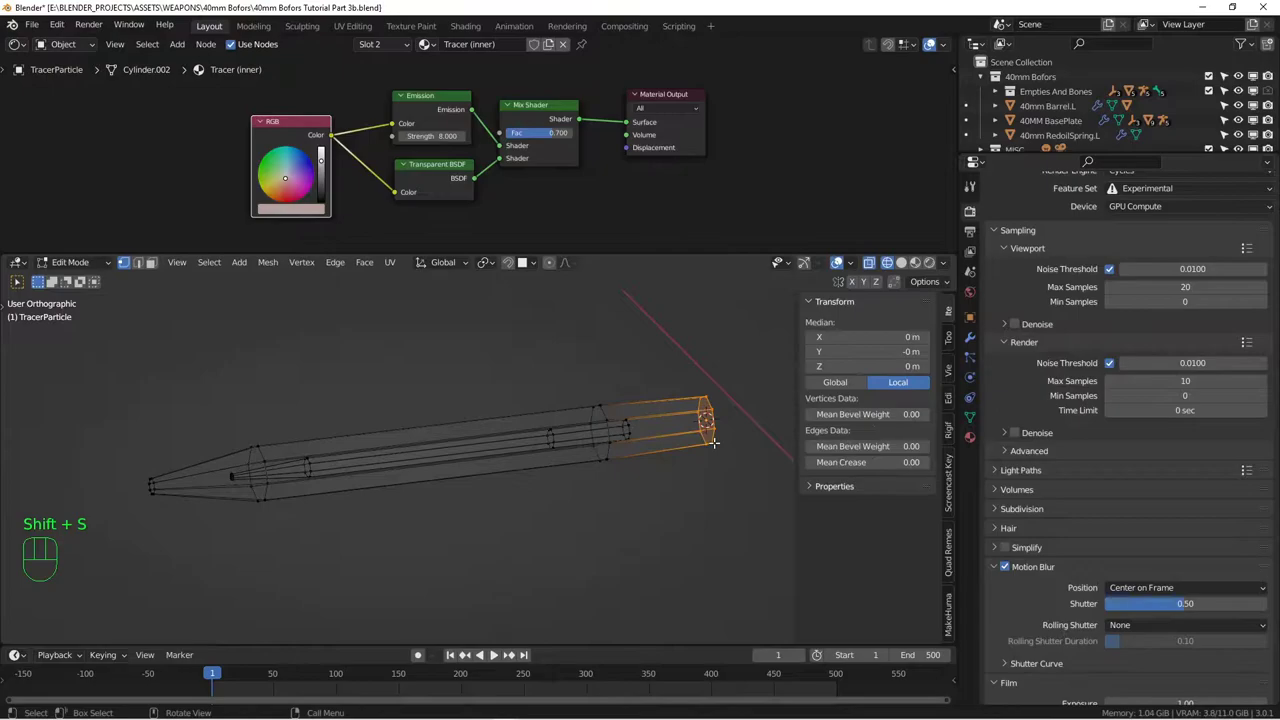
key("Tab")
key("z")
key("alt+a")
left_click(682, 431)
left_click_drag(682, 431, 766, 465)
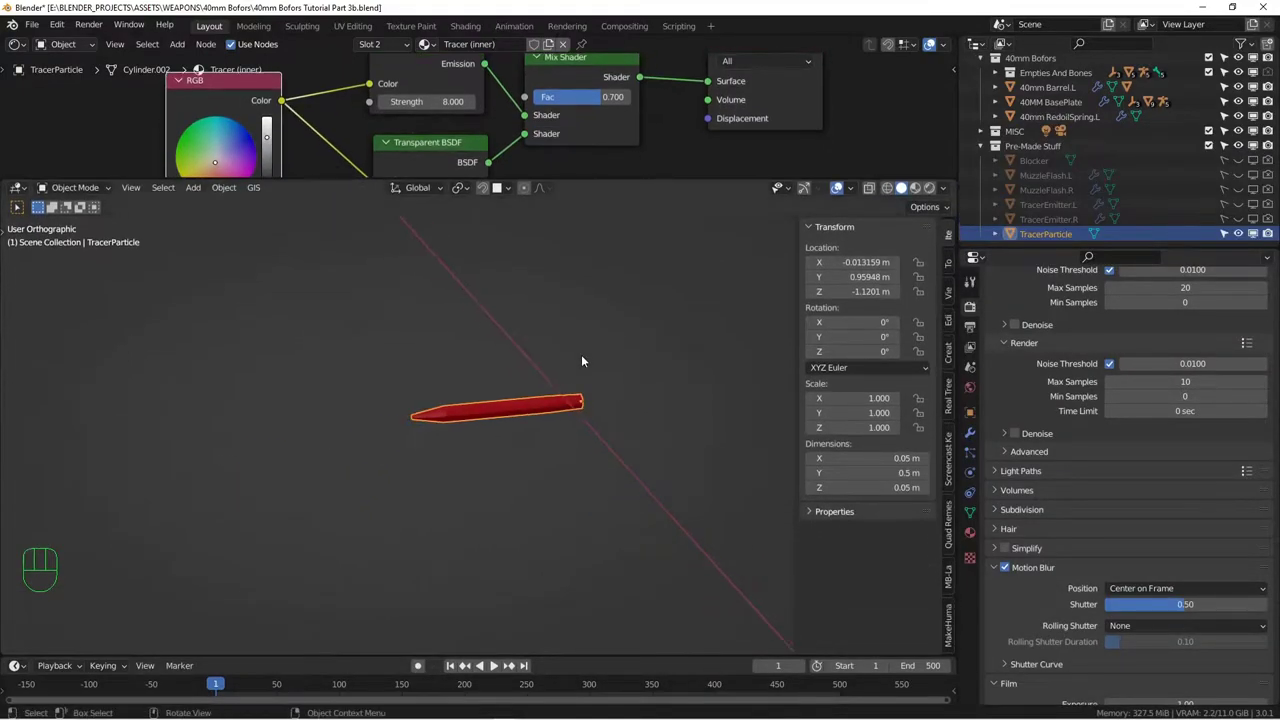
Frame the gun barrels in the viewport and select TracerEmitter.R in the Outliner
left_click_drag(588, 351, 589, 429)
left_click_drag(560, 319, 559, 392)
left_click_drag(564, 371, 563, 423)
middle_click(573, 385)
left_click_drag(573, 417, 584, 451)
left_click_drag(580, 441, 489, 444)
left_click_drag(521, 430, 463, 432)
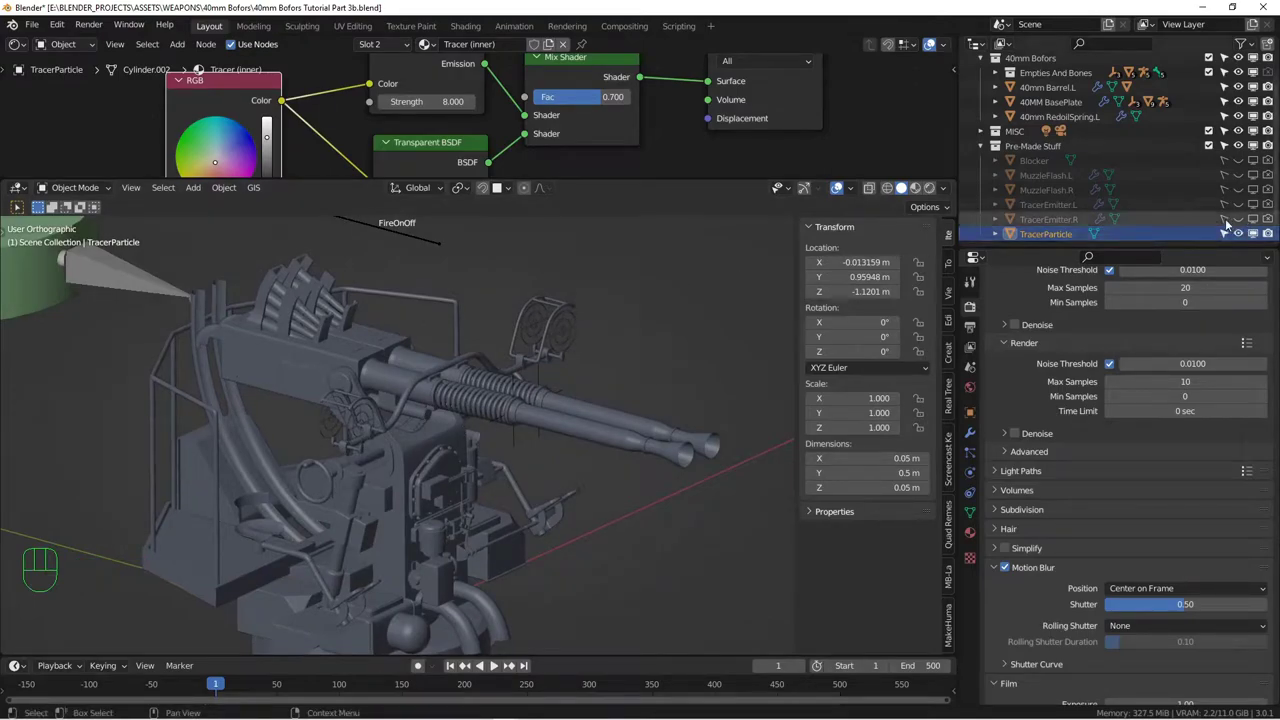
left_click_drag(1225, 220, 1272, 226)
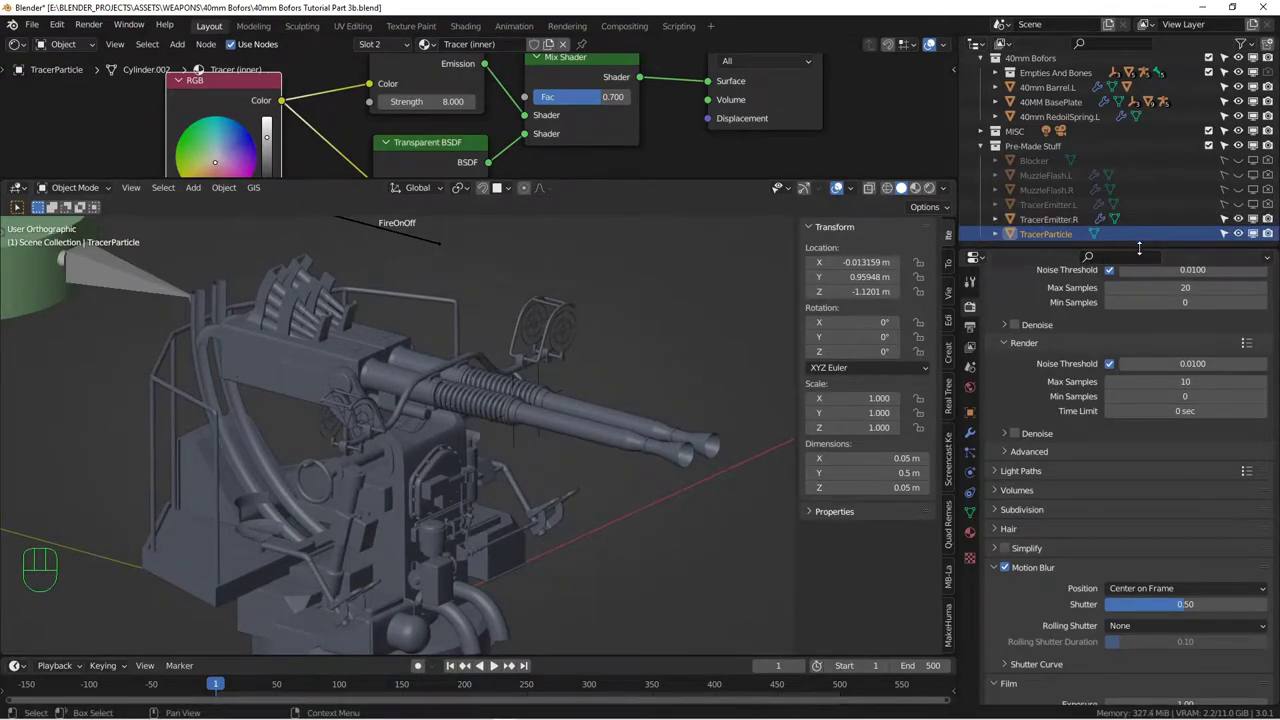
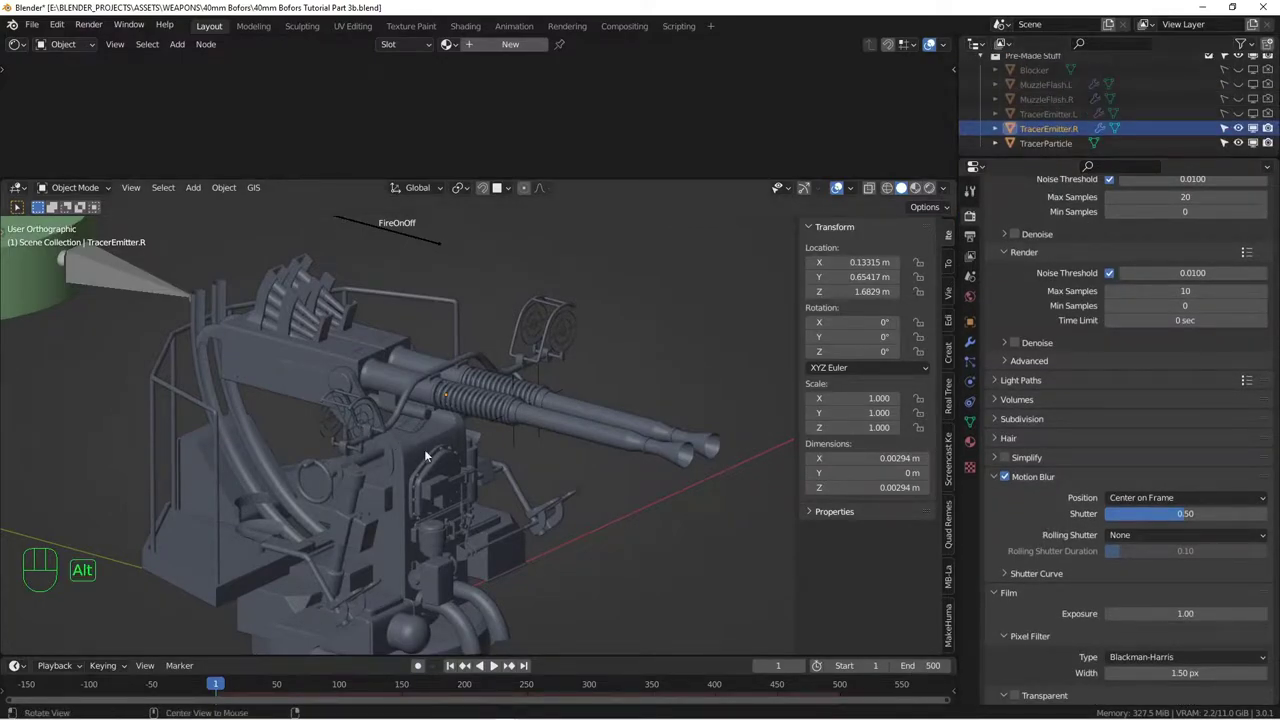
Zoom in on the TracerEmitter.R empty inside the barrel and orbit around it
left_click_drag(653, 472, 690, 479)
left_click_drag(485, 399, 573, 449)
left_click_drag(664, 445, 594, 400)
left_click_drag(582, 357, 699, 513)
key("h")
left_click_drag(507, 427, 376, 417)
left_click_drag(571, 487, 605, 443)
left_click_drag(568, 437, 587, 431)
View the emitter from straight behind inside the muzzle ring and bring up its Particle Properties
left_click(807, 191)
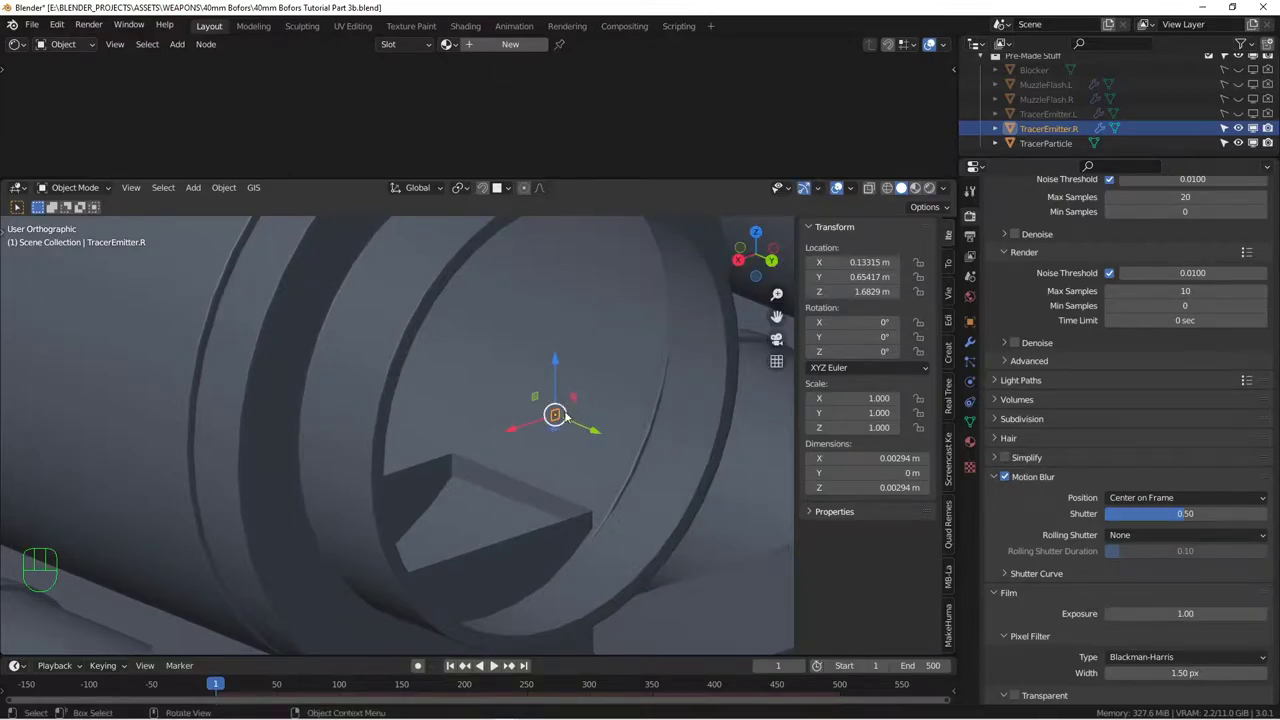
left_click_drag(573, 460, 561, 455)
key("ctrl+KP_1")
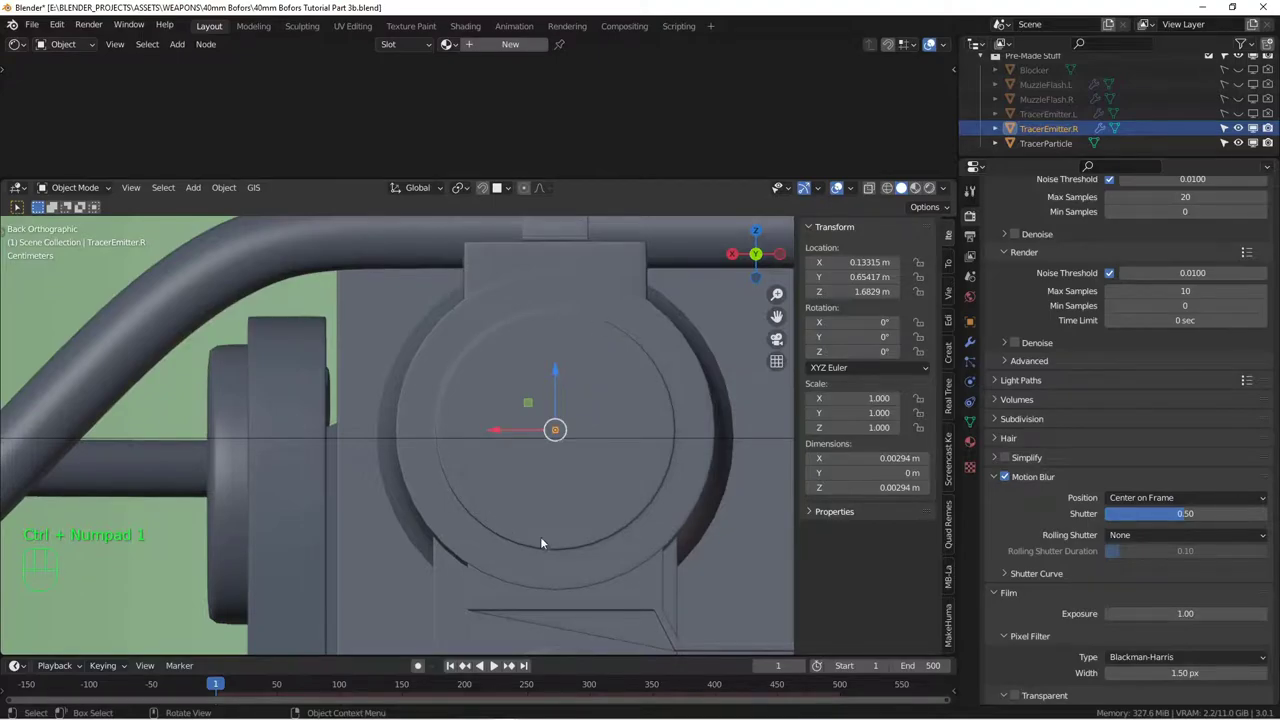
left_click_drag(495, 440, 603, 482)
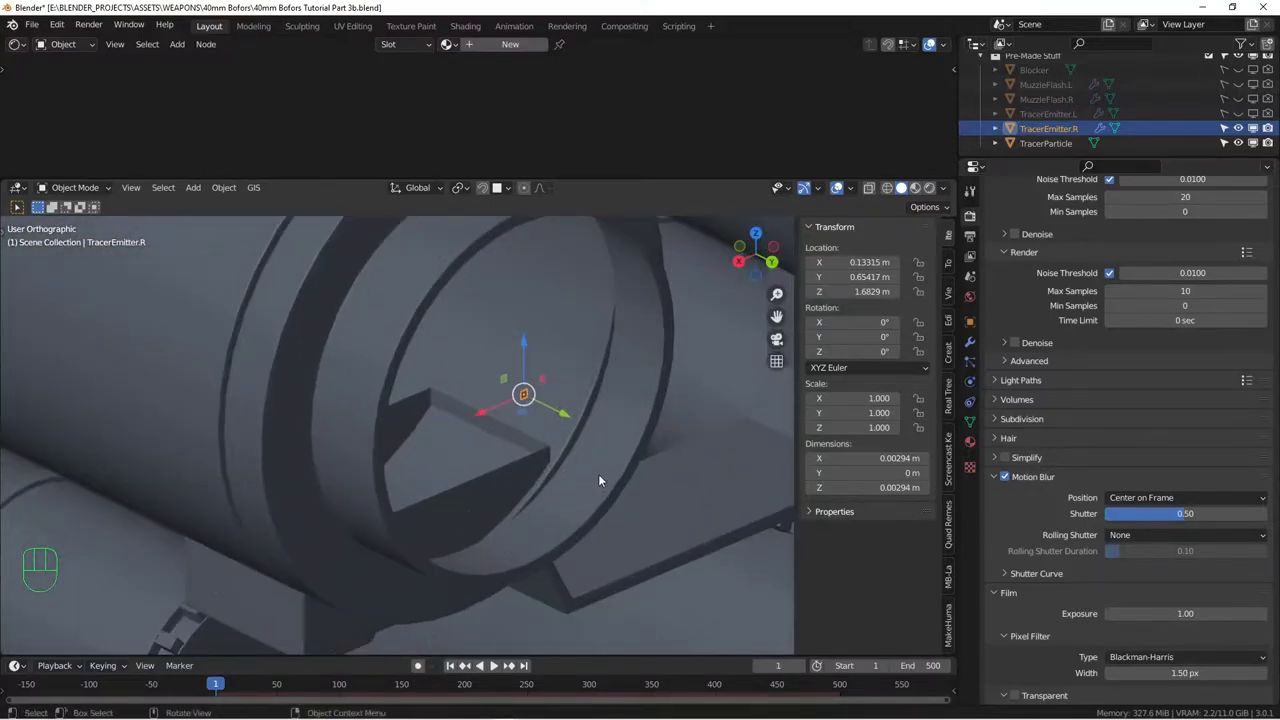
left_click_drag(541, 452, 581, 501)
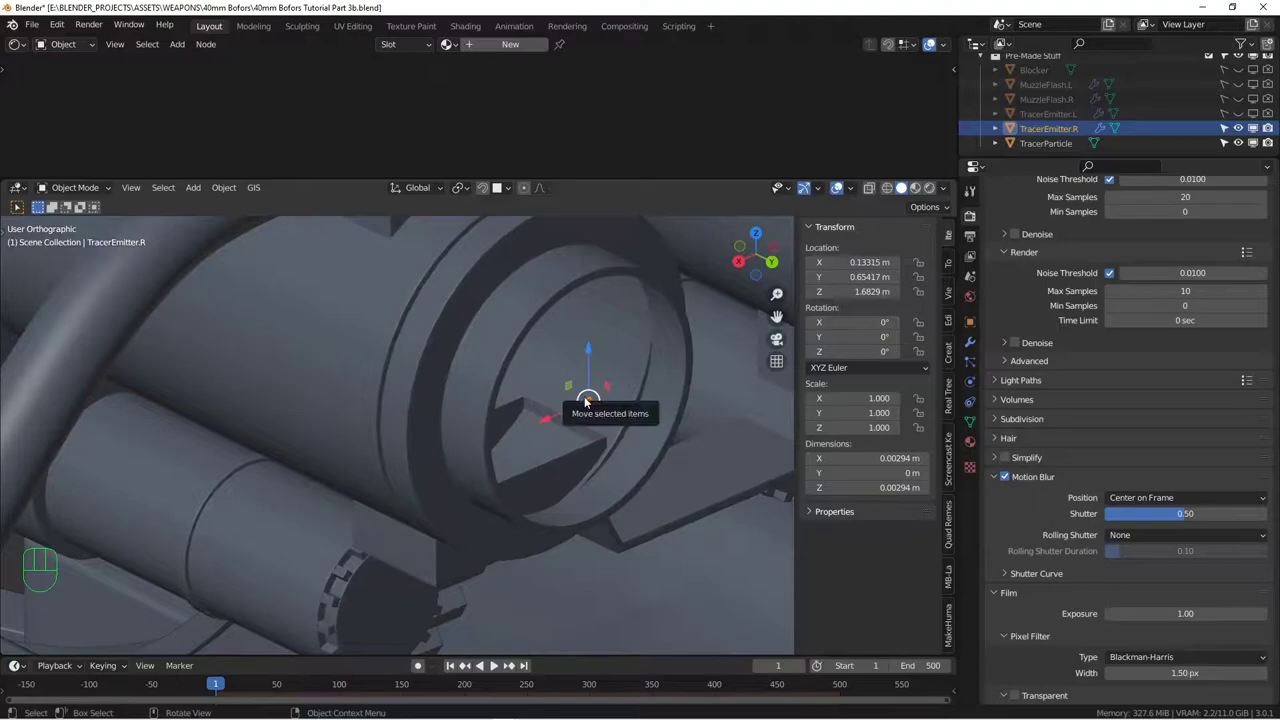
left_click_drag(616, 427, 559, 437)
middle_click(551, 437)
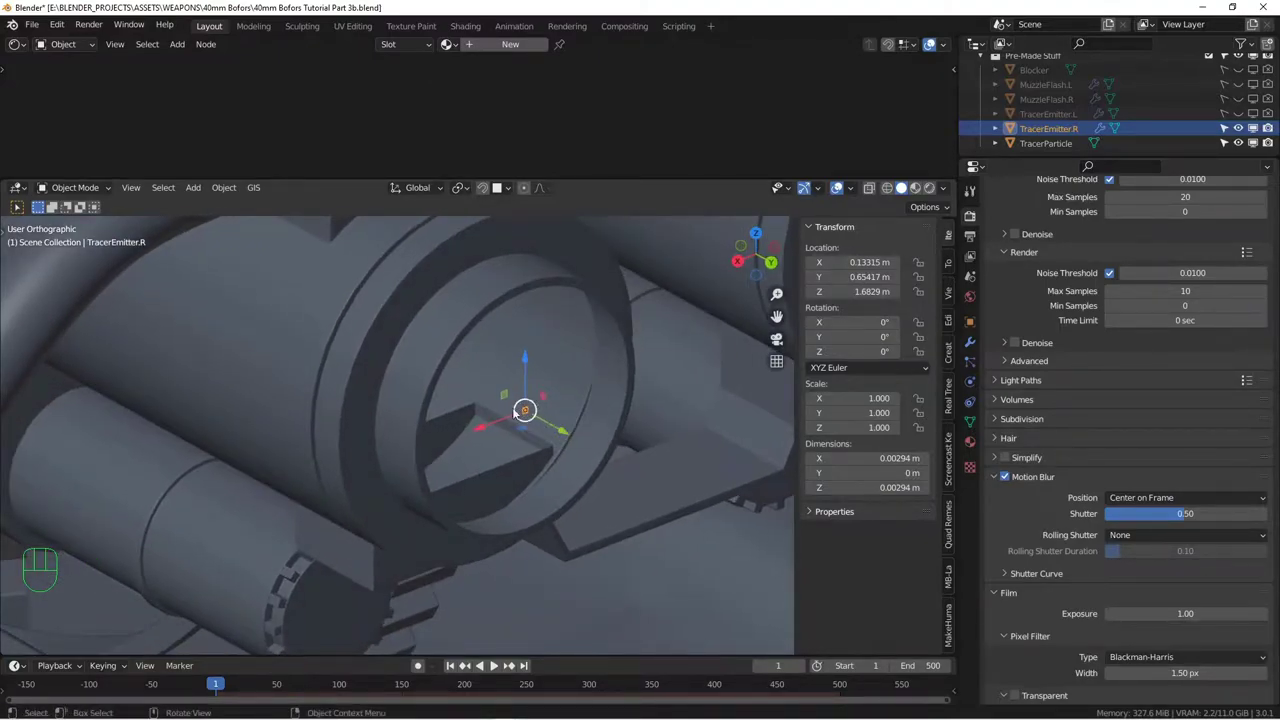
middle_click(541, 420)
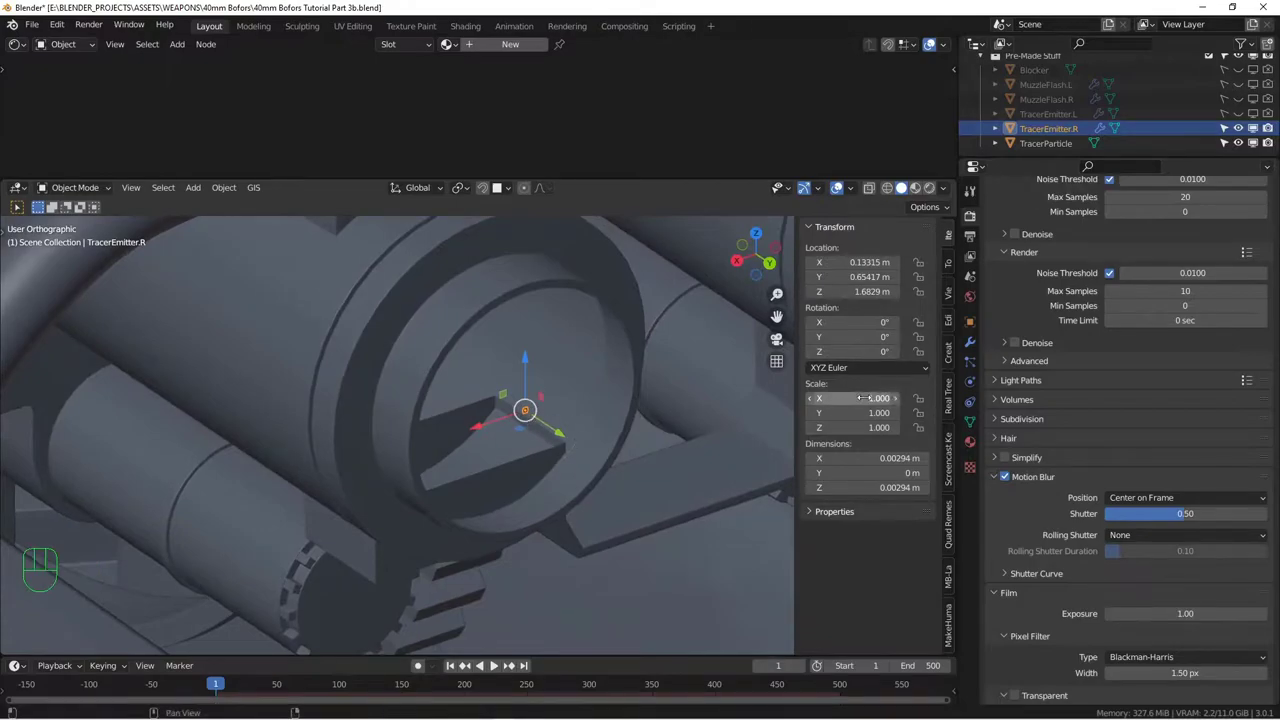
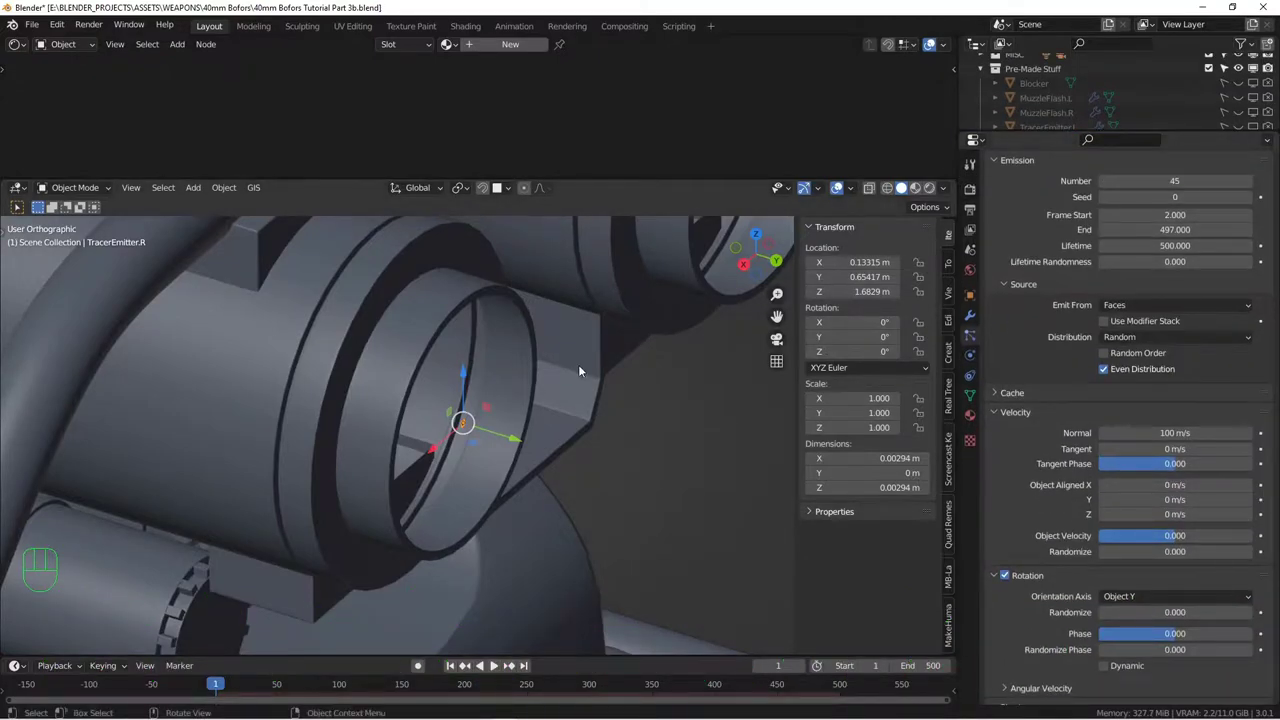
Unhide everything, zoom out to the whole gun and select 40mm Barrel.R to show its 40mm Shader nodes
left_click_drag(583, 446, 586, 427)
key("alt+h")
key("alt+a")
left_click_drag(722, 445, 619, 388)
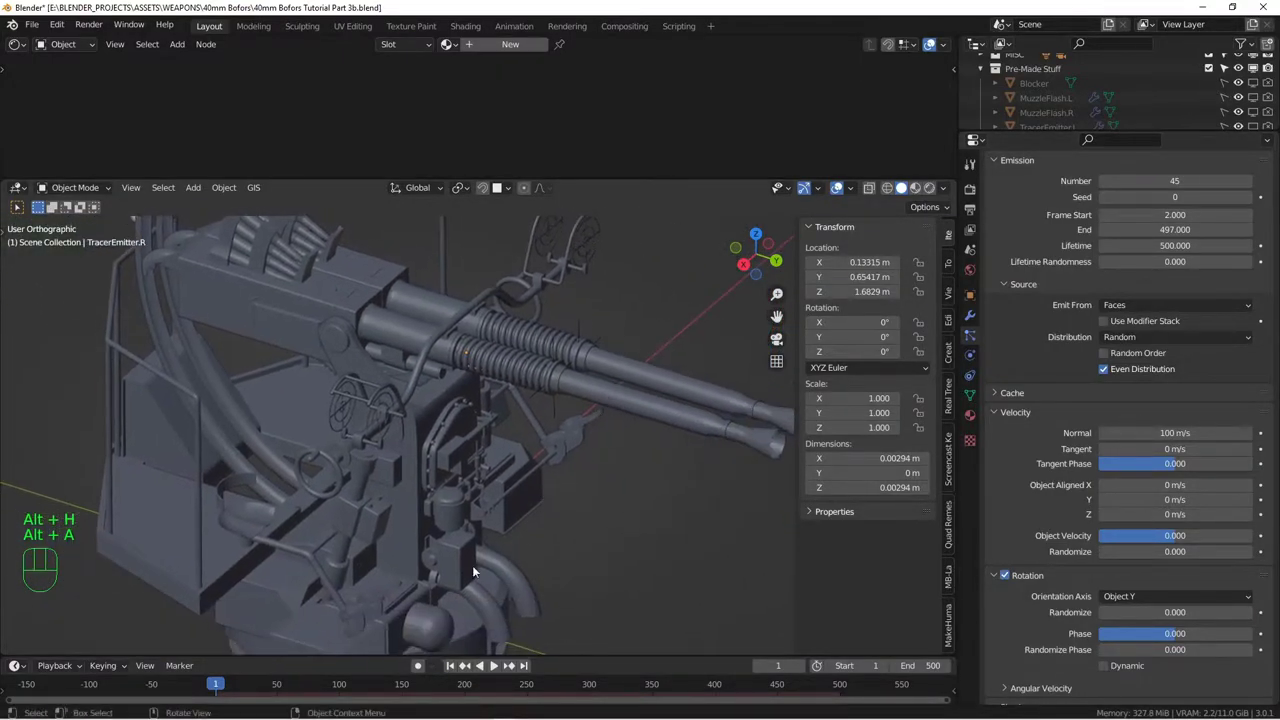
left_click(649, 405)
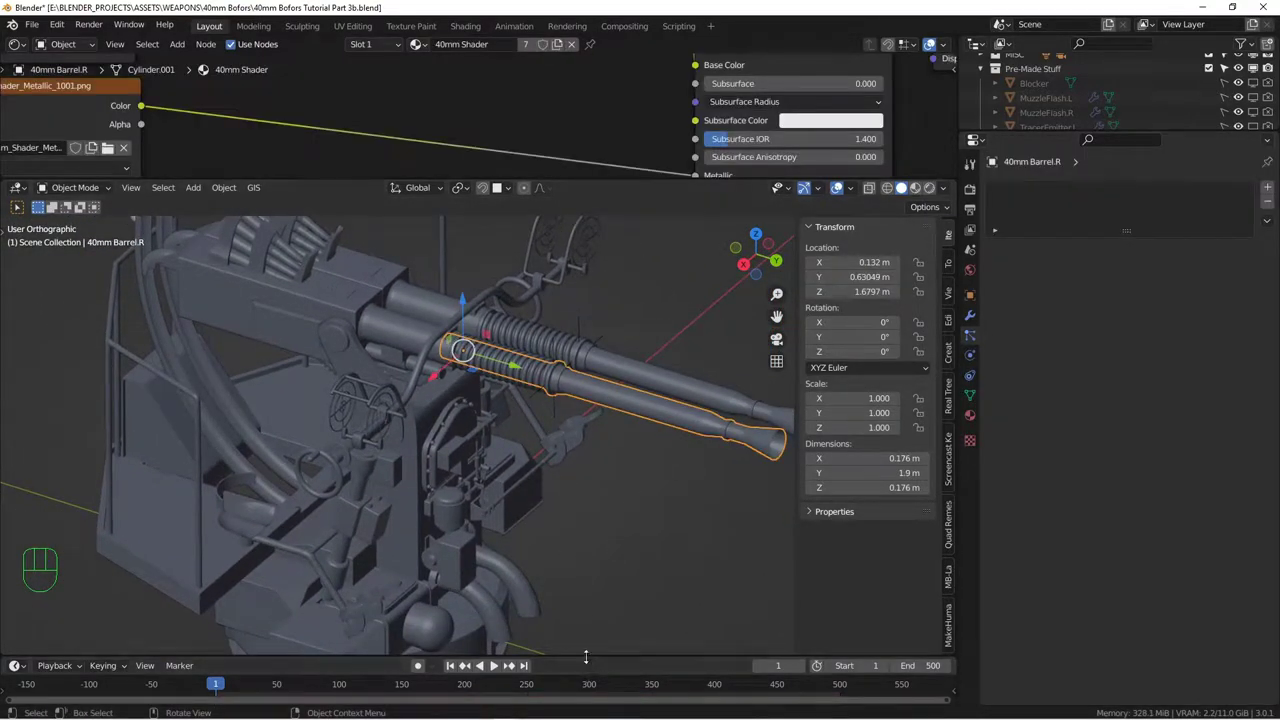
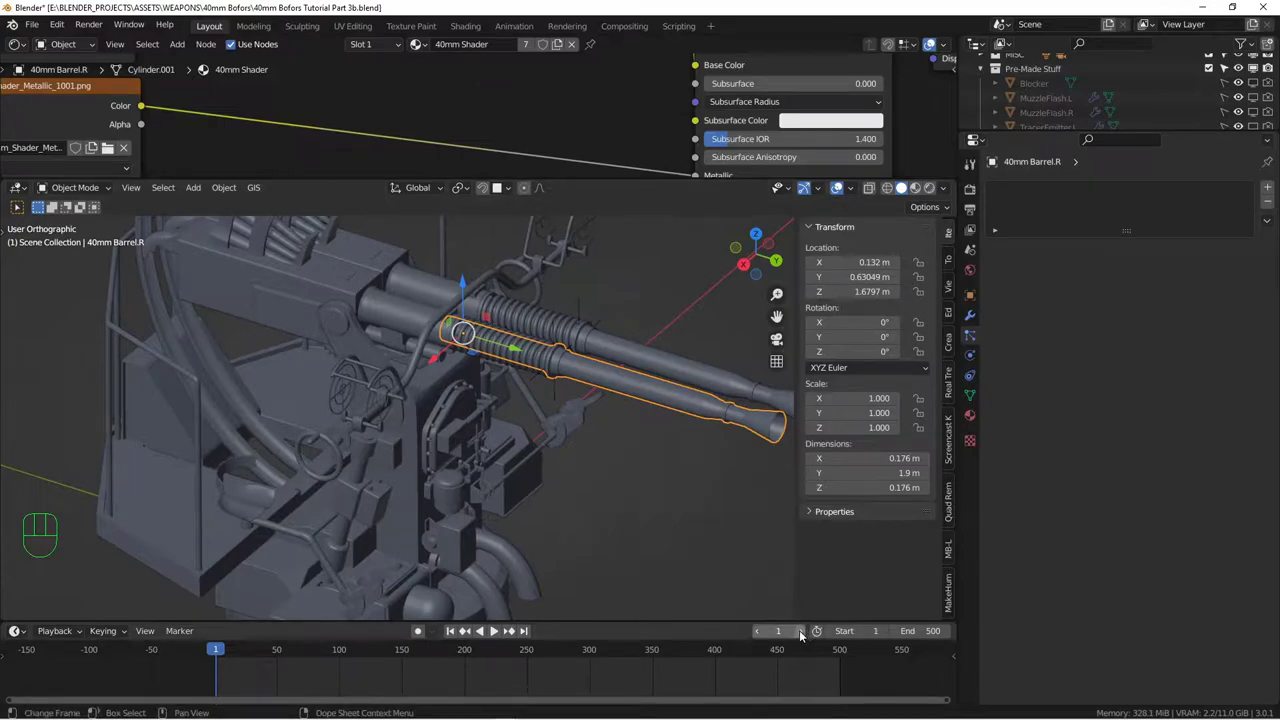
Step the animation to frame 2, then scrub through frame 8 to frame 13 to watch the barrel recoil
left_click(802, 638)
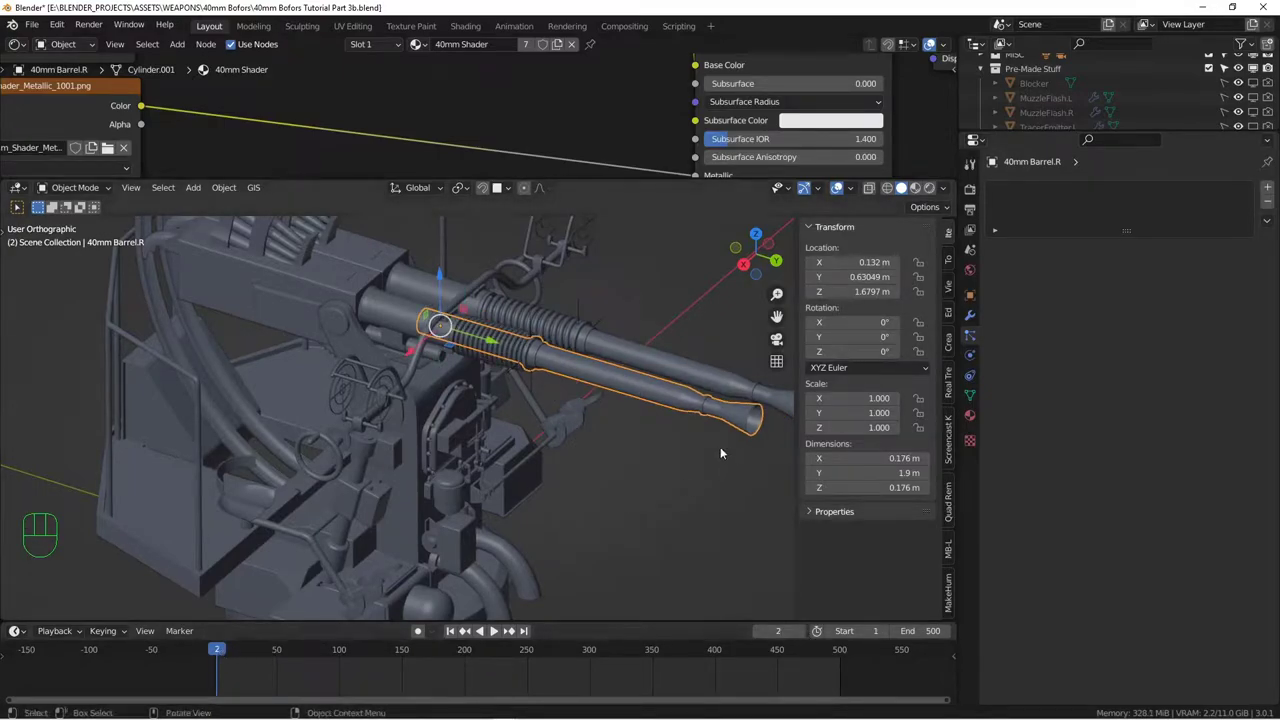
left_click_drag(635, 398, 582, 397)
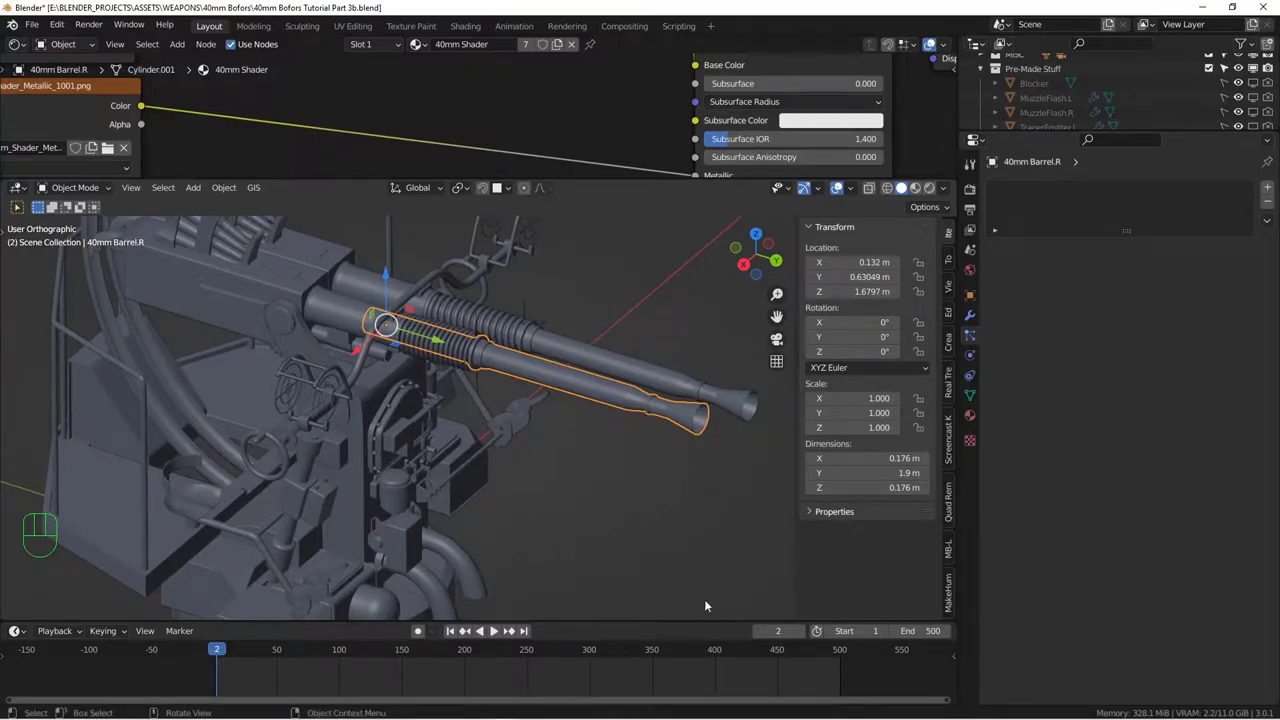
left_click_drag(805, 638, 804, 638)
left_click(804, 638)
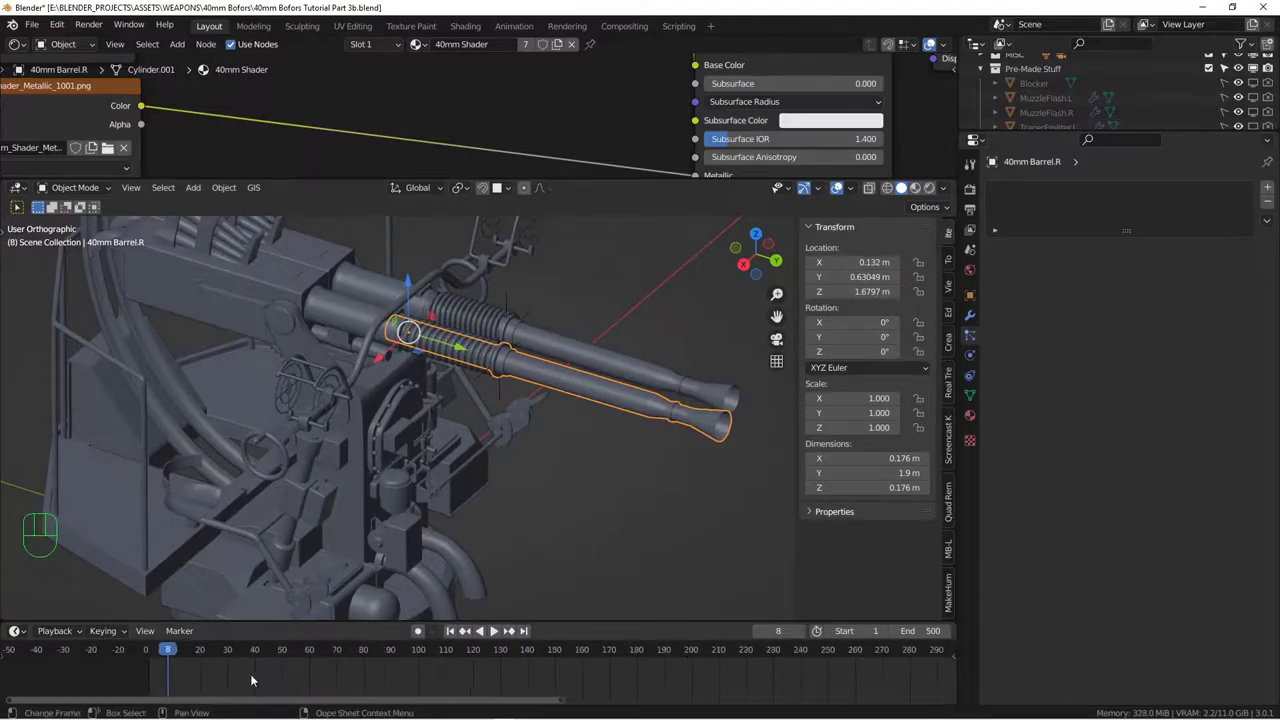
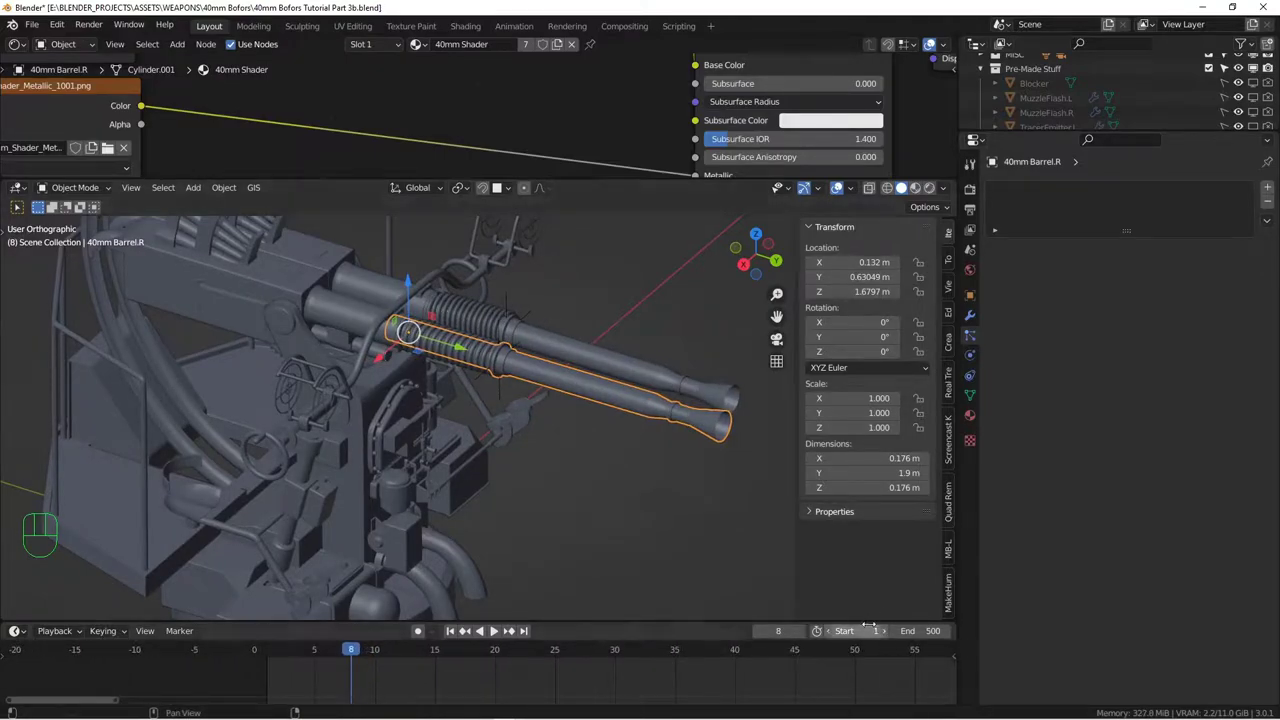
double_click(801, 628)
left_click(804, 632)
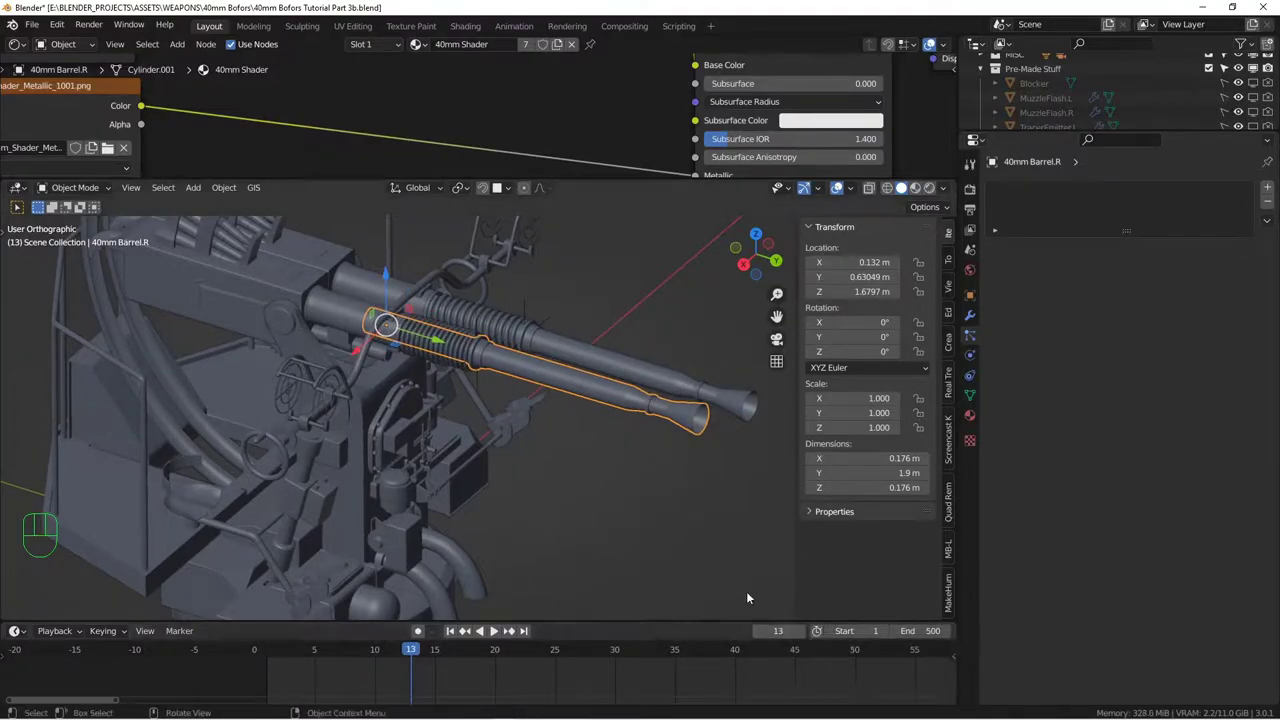
Orbit along the barrel and select SpringBoneEmpty.R beside the recoil spring
left_click_drag(661, 473, 578, 467)
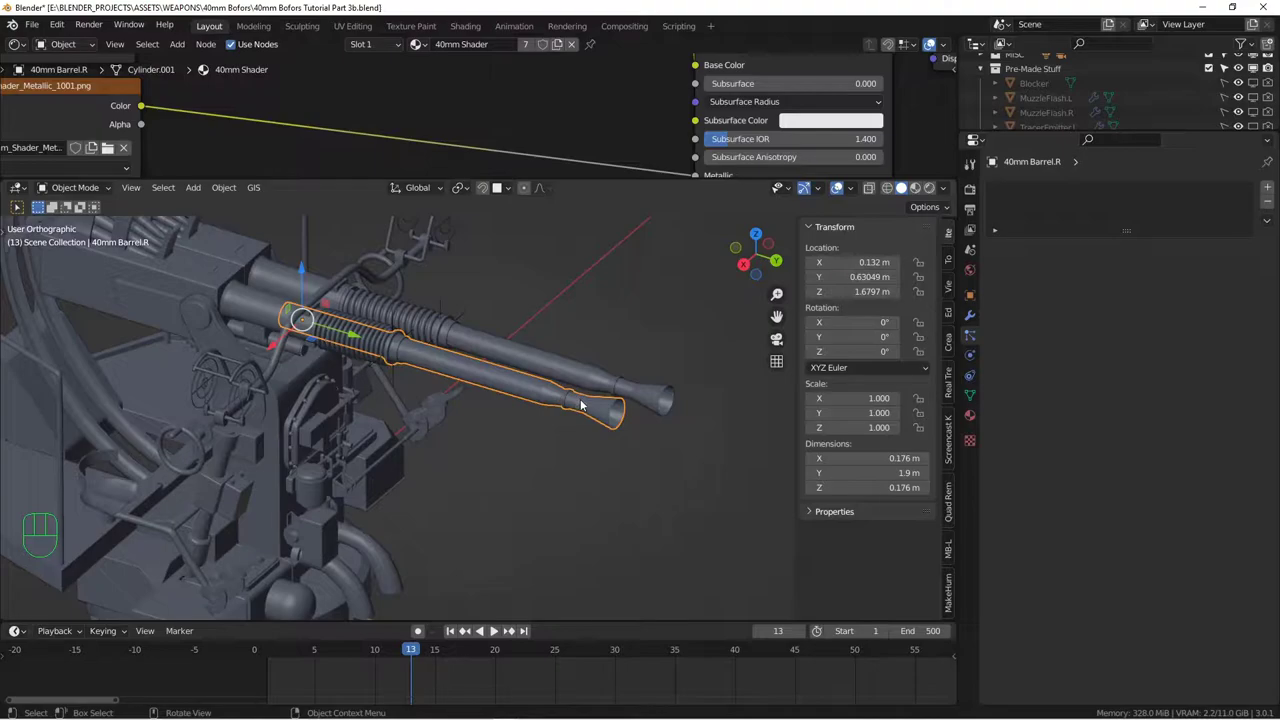
left_click_drag(504, 390, 604, 435)
left_click(591, 425)
Select SpringBoneEmpty.R, then TracerEmitter.R, and show its Tracers.R particle system settings
key("h")
left_click(494, 398)
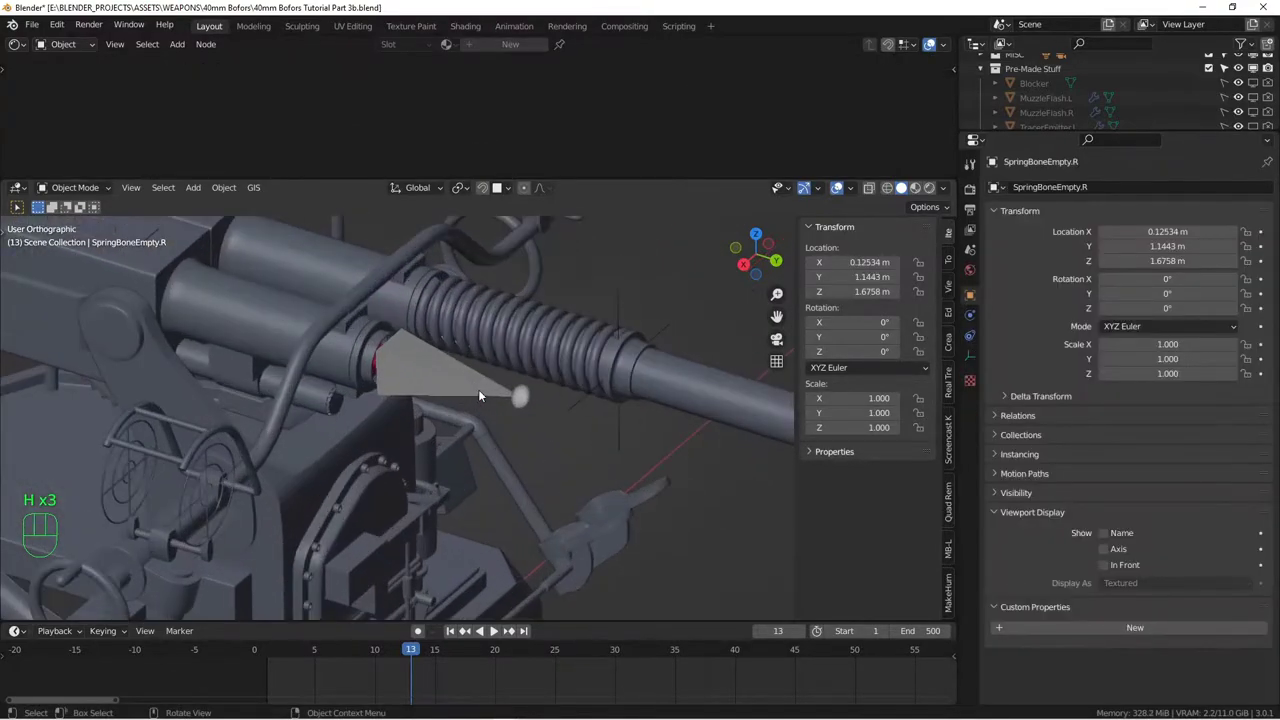
left_click(463, 382)
left_click(389, 359)
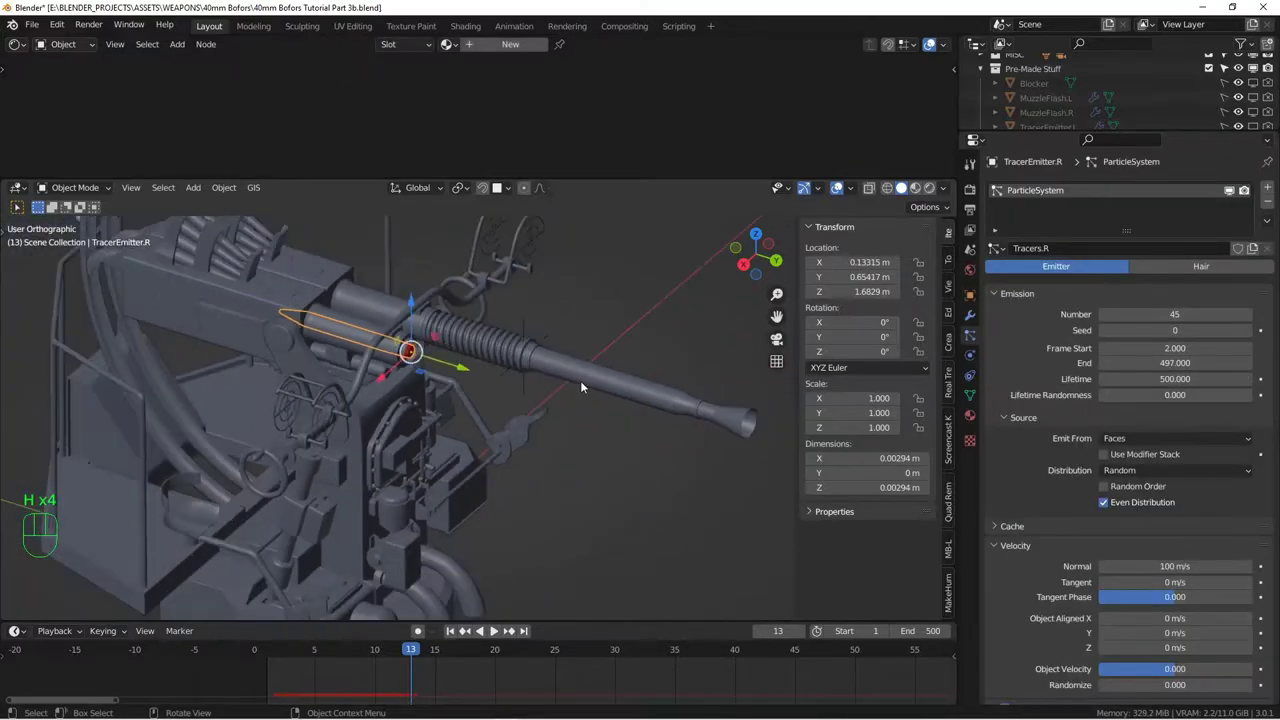
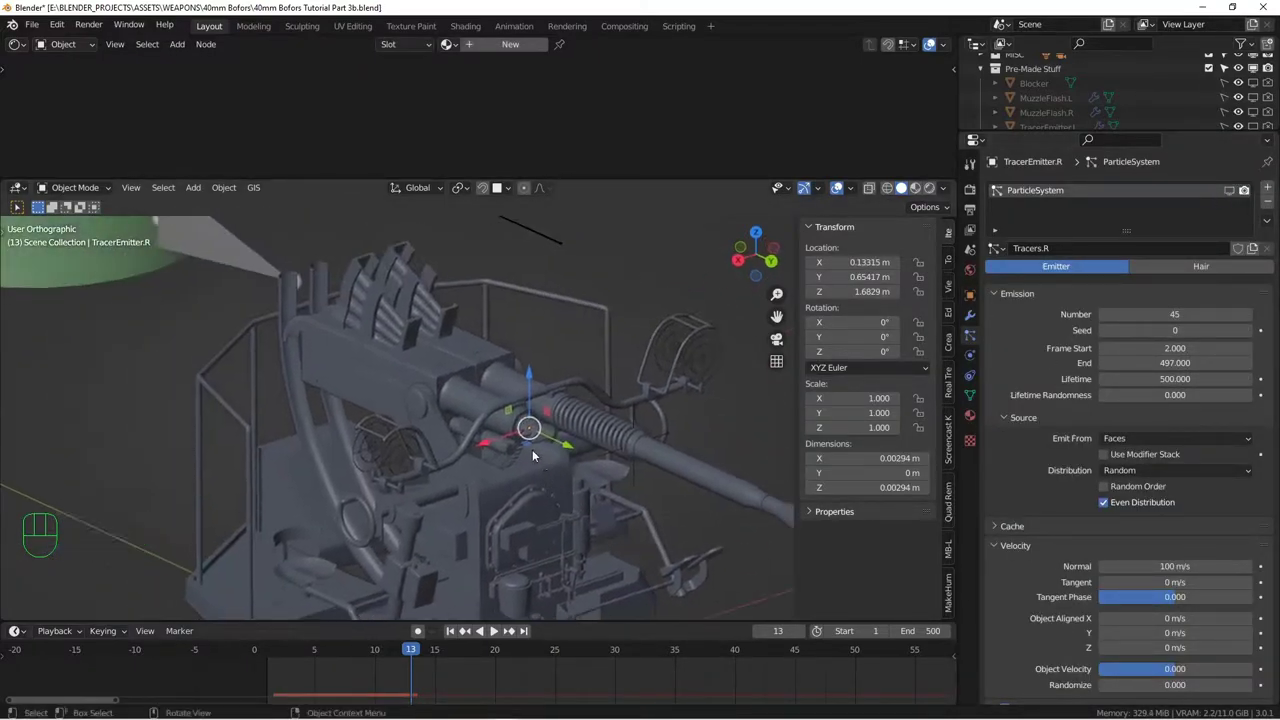
Inspect the emitter inside the barrel, then pull back to see the whole barrel and breech
left_click_drag(625, 357, 495, 464)
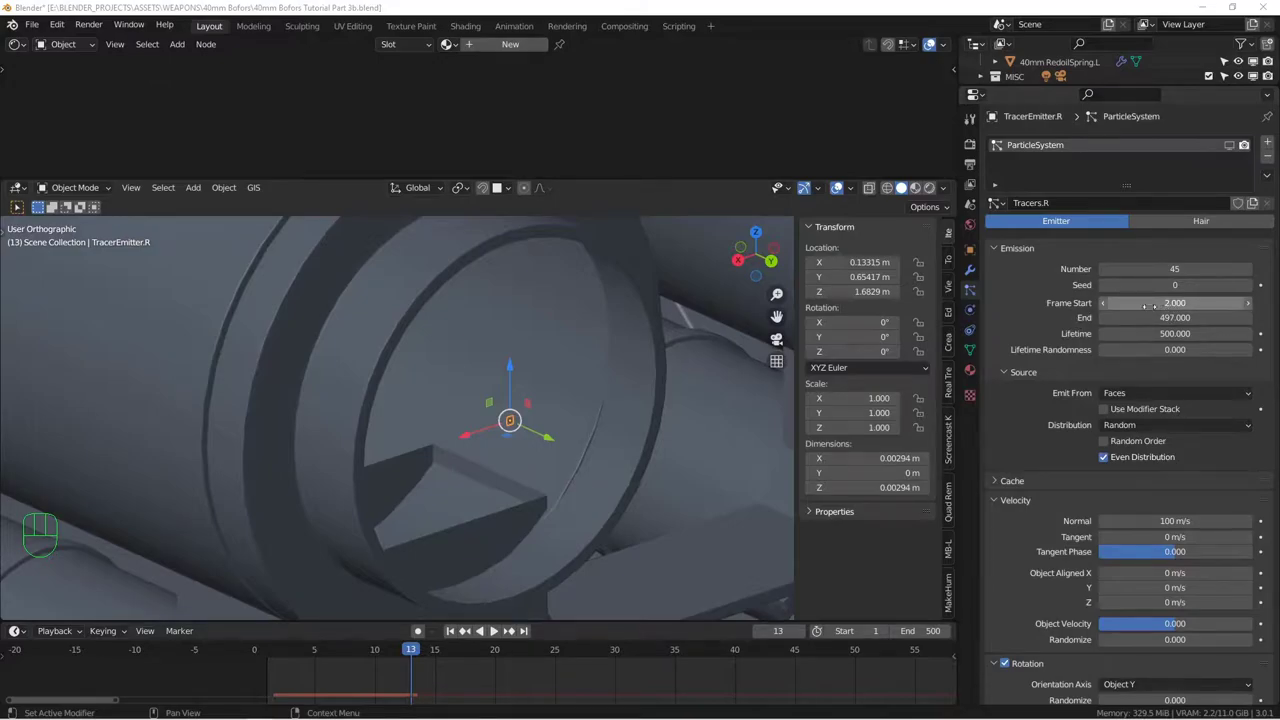
left_click_drag(595, 371, 531, 367)
left_click_drag(574, 365, 505, 363)
key("alt+a")
left_click(487, 364)
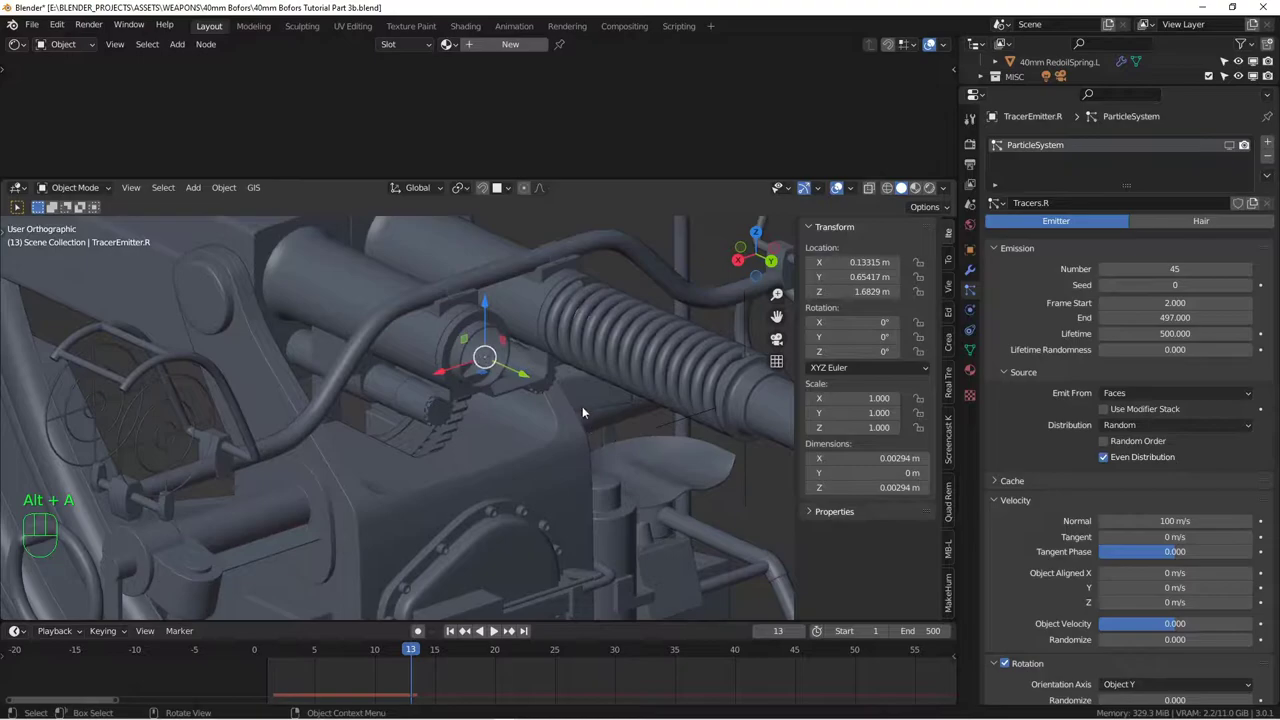
left_click_drag(722, 454, 553, 383)
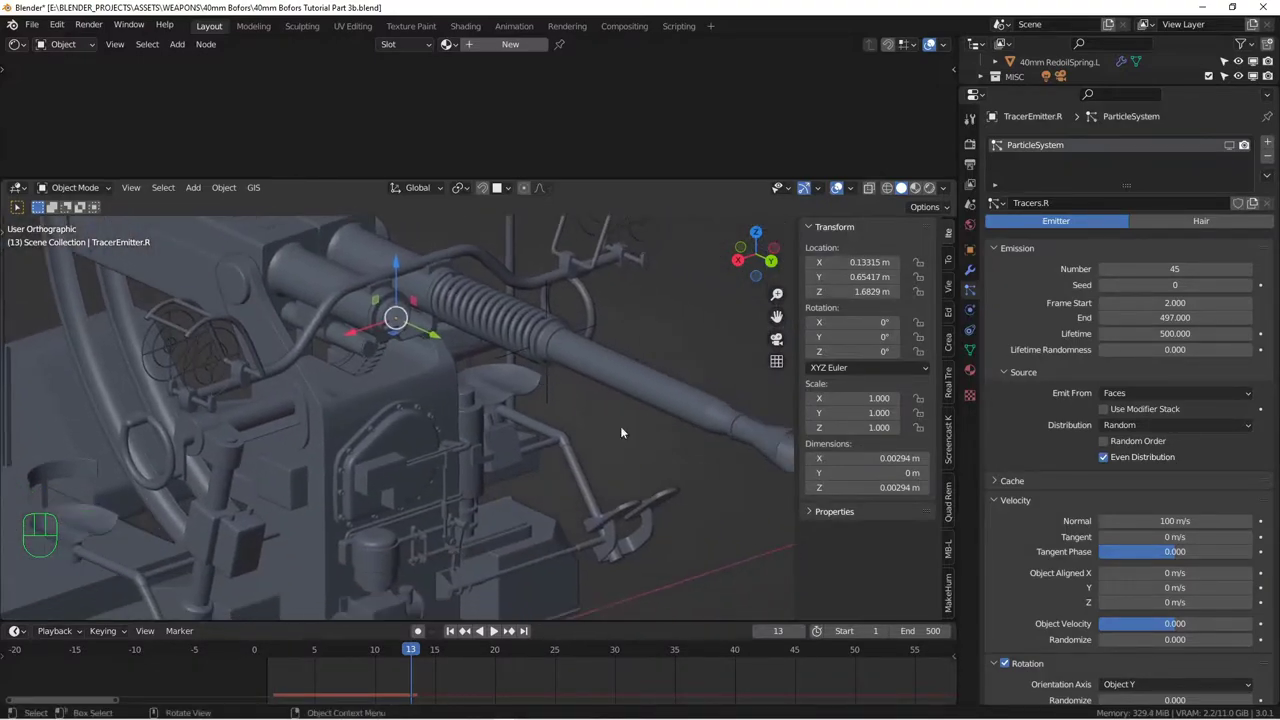
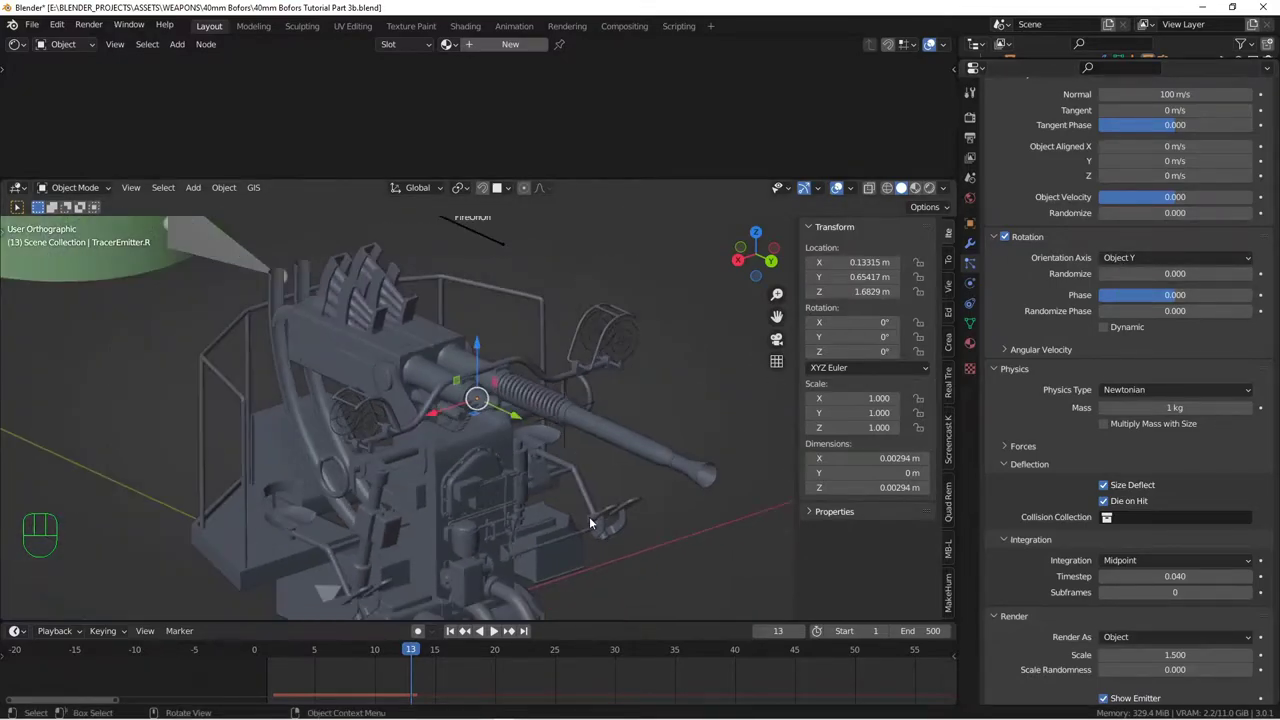
Select the TracerParticle object and zoom in on the gun's breech area
middle_click(620, 538)
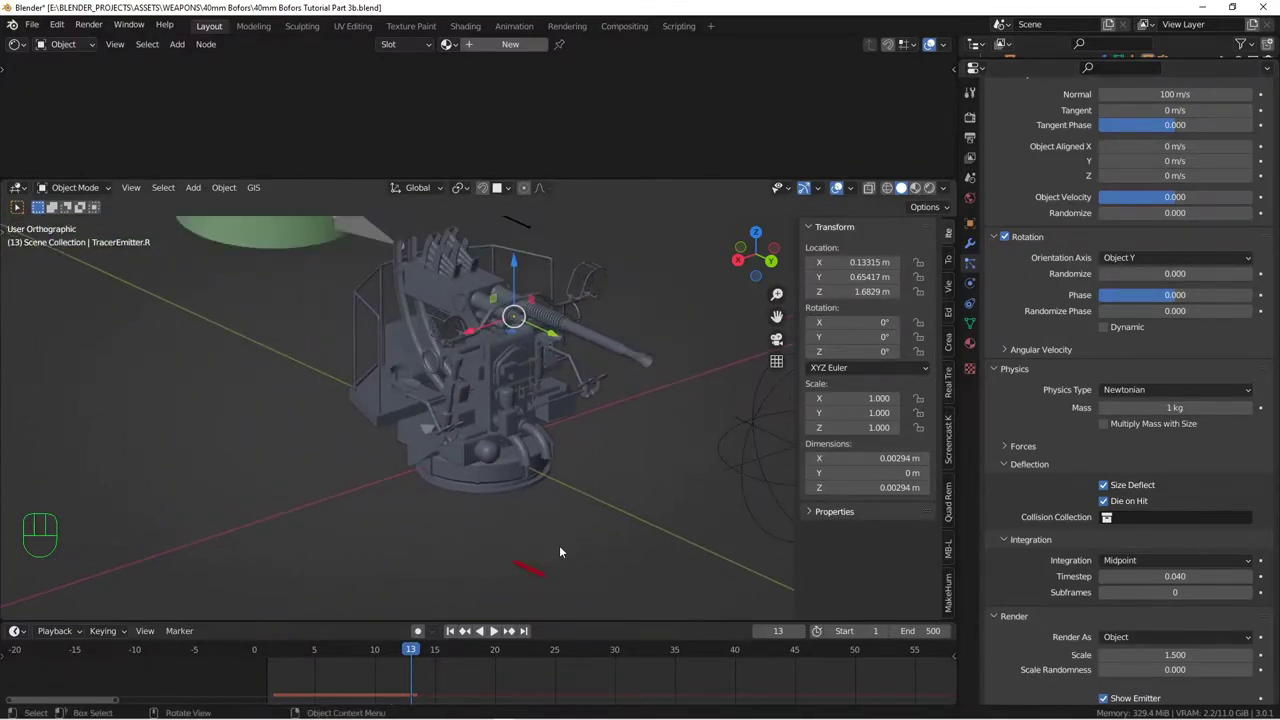
left_click(547, 572)
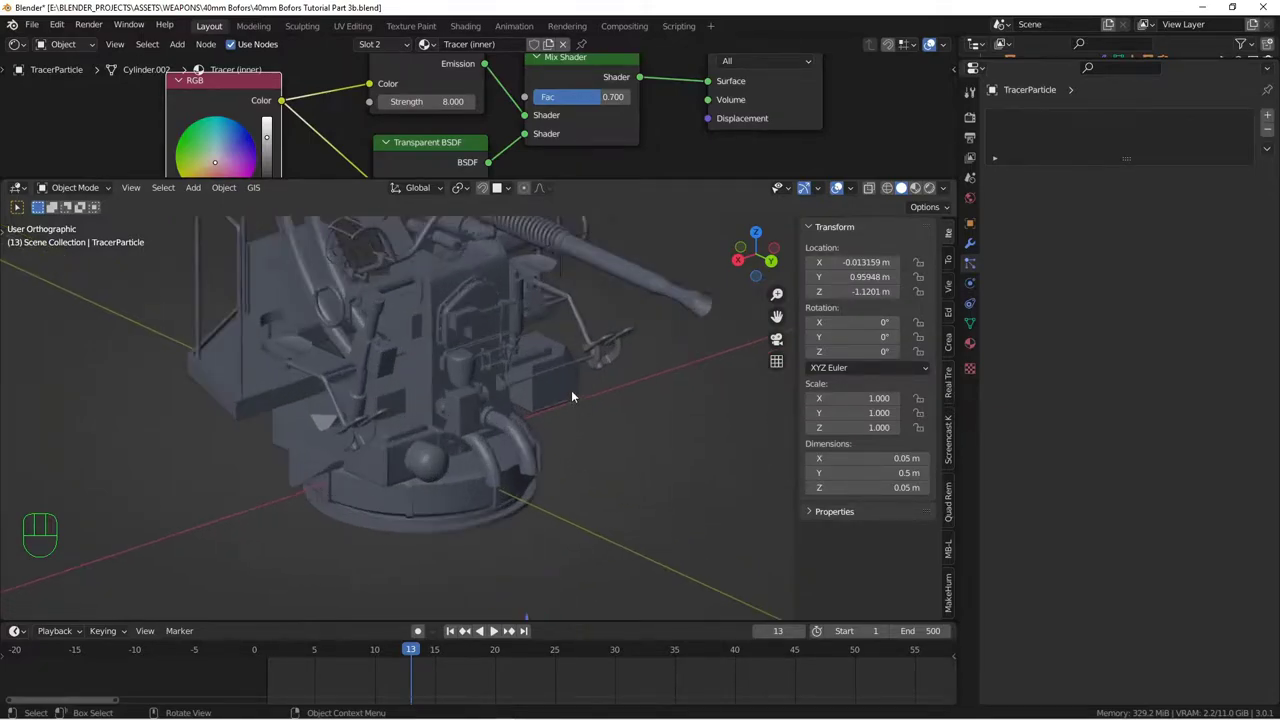
left_click_drag(535, 348, 601, 478)
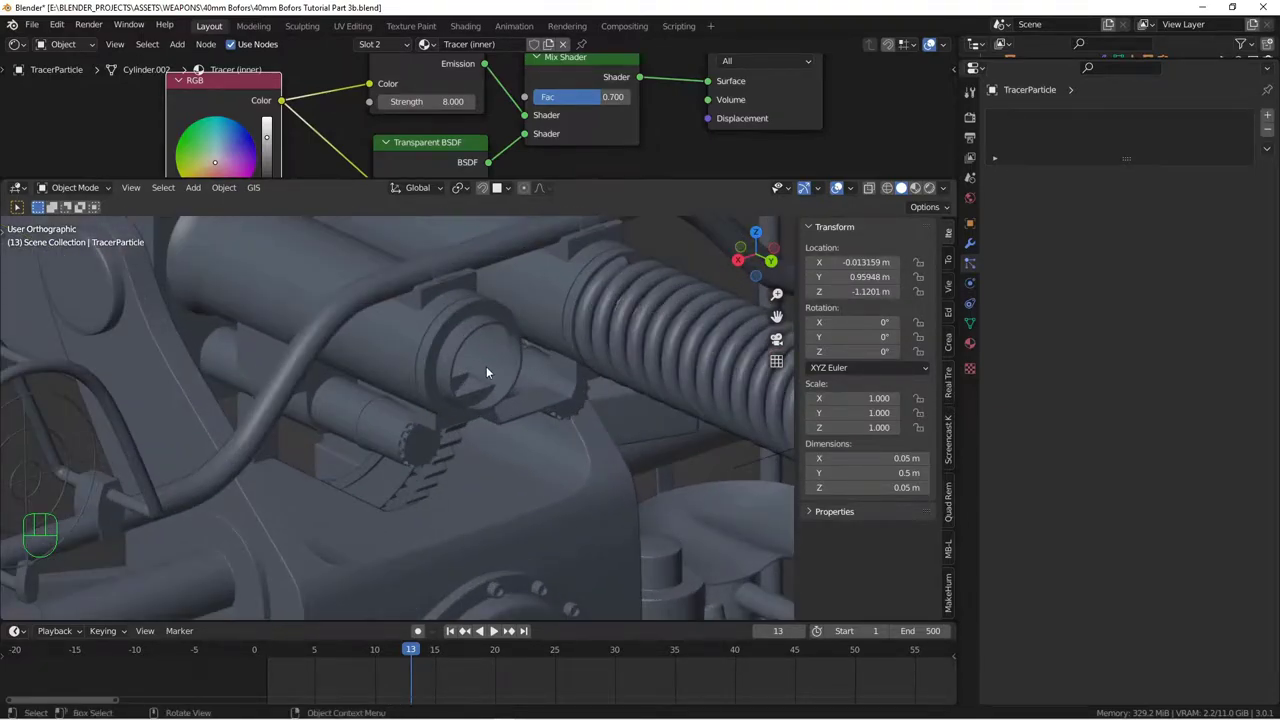
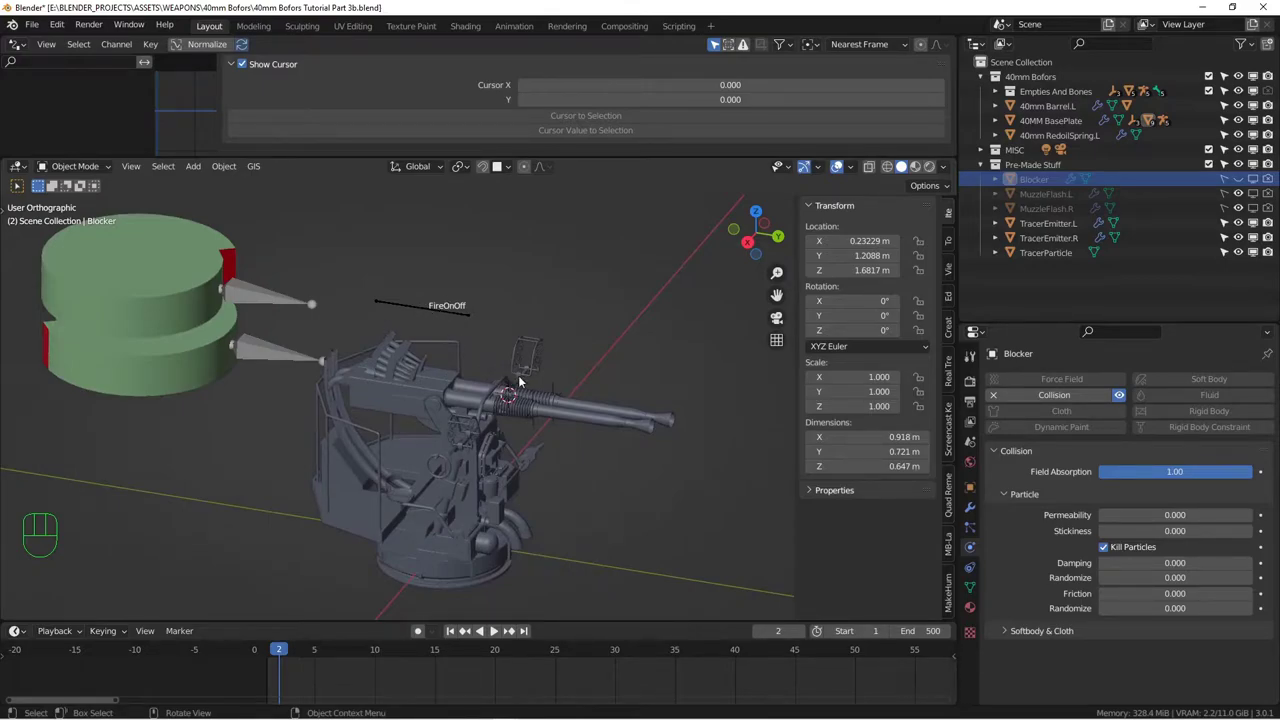
Start playback, frame the upper control sphere and select the Armature.FireOnOff in Pose Mode
left_click(493, 629)
left_click_drag(496, 636, 502, 477)
left_click_drag(488, 429, 405, 450)
left_click_drag(439, 443, 515, 419)
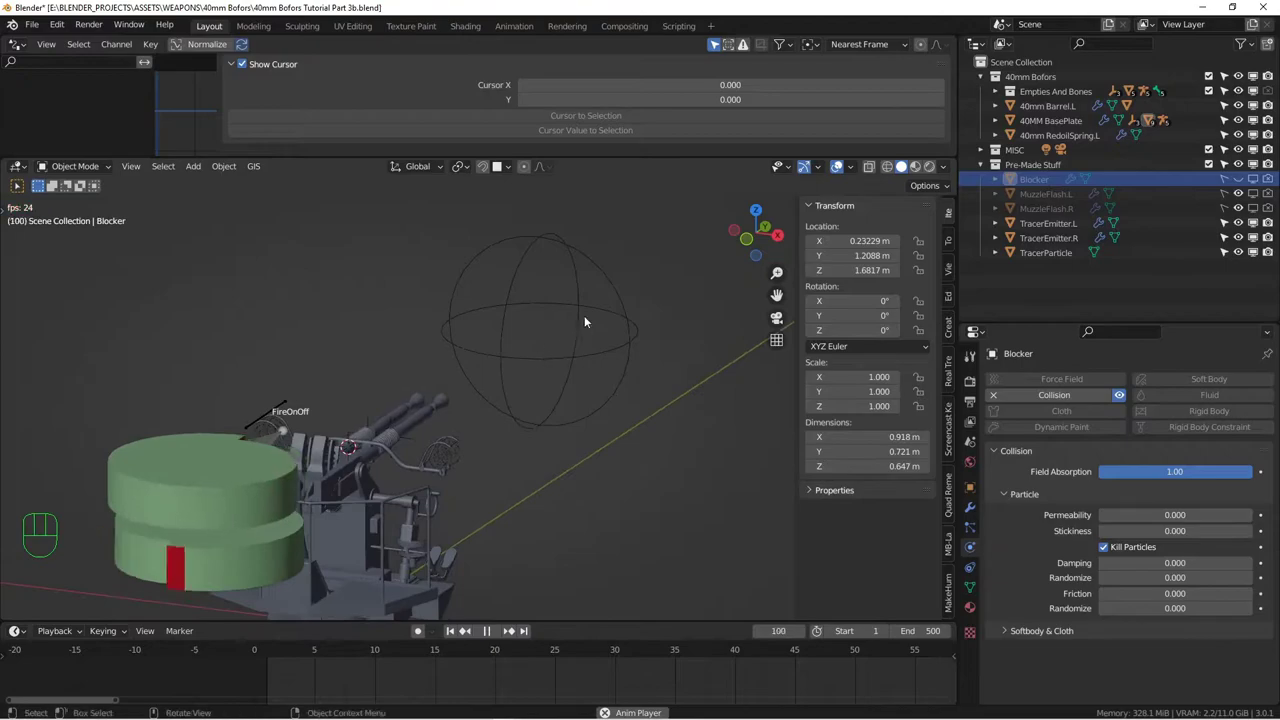
left_click(273, 423)
left_click(282, 404)
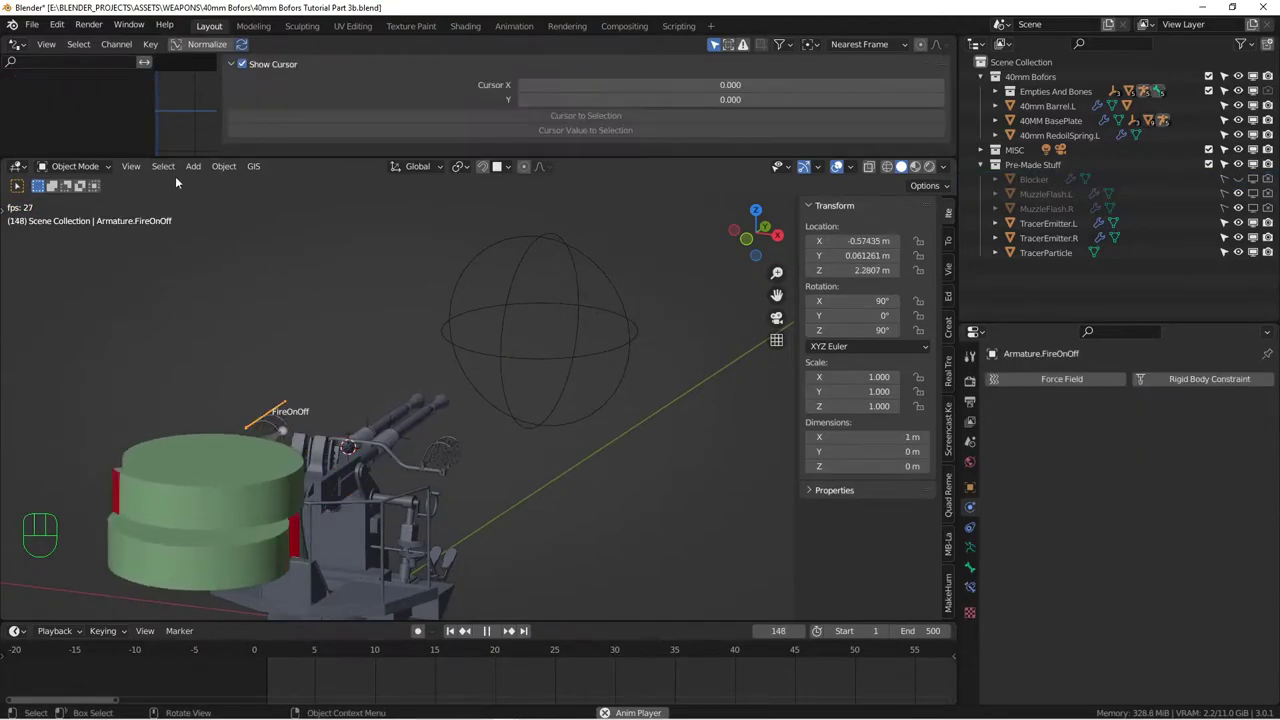
left_click_drag(83, 170, 91, 216)
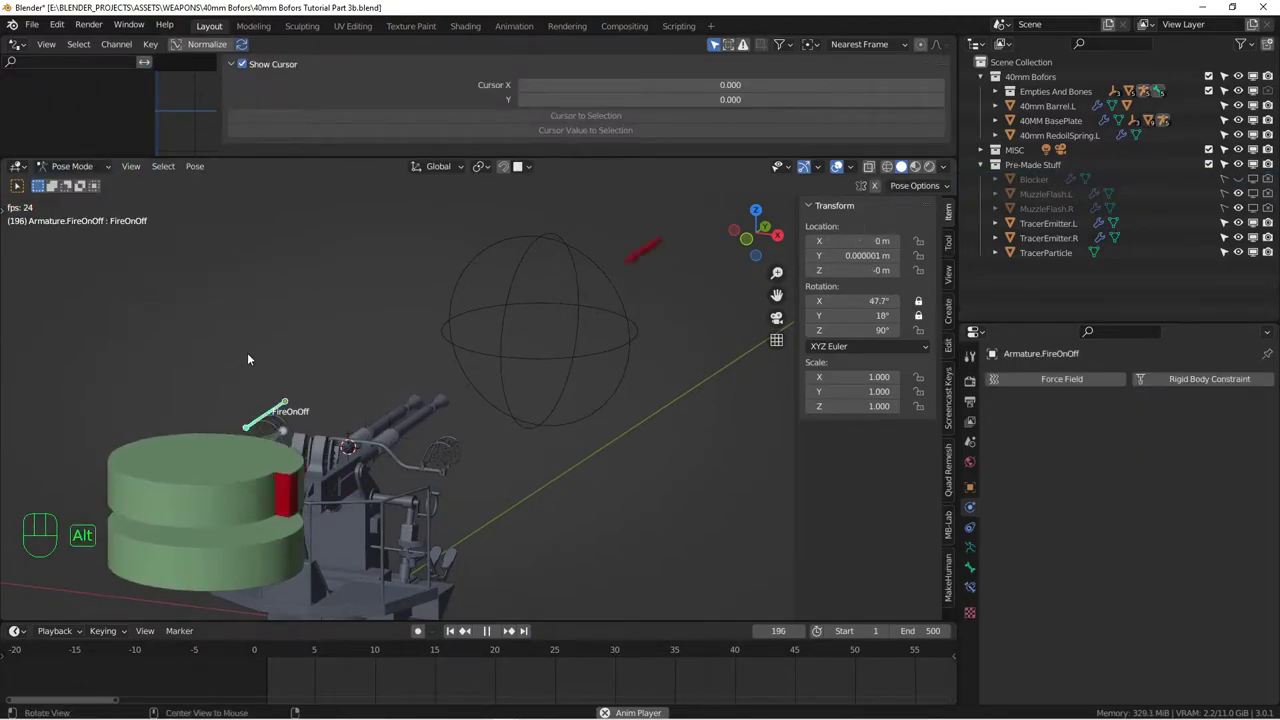
Rotate the FireOnOff bone to toggle firing and watch the barrels while the animation plays
key("alt+r")
left_click_drag(394, 397, 367, 415)
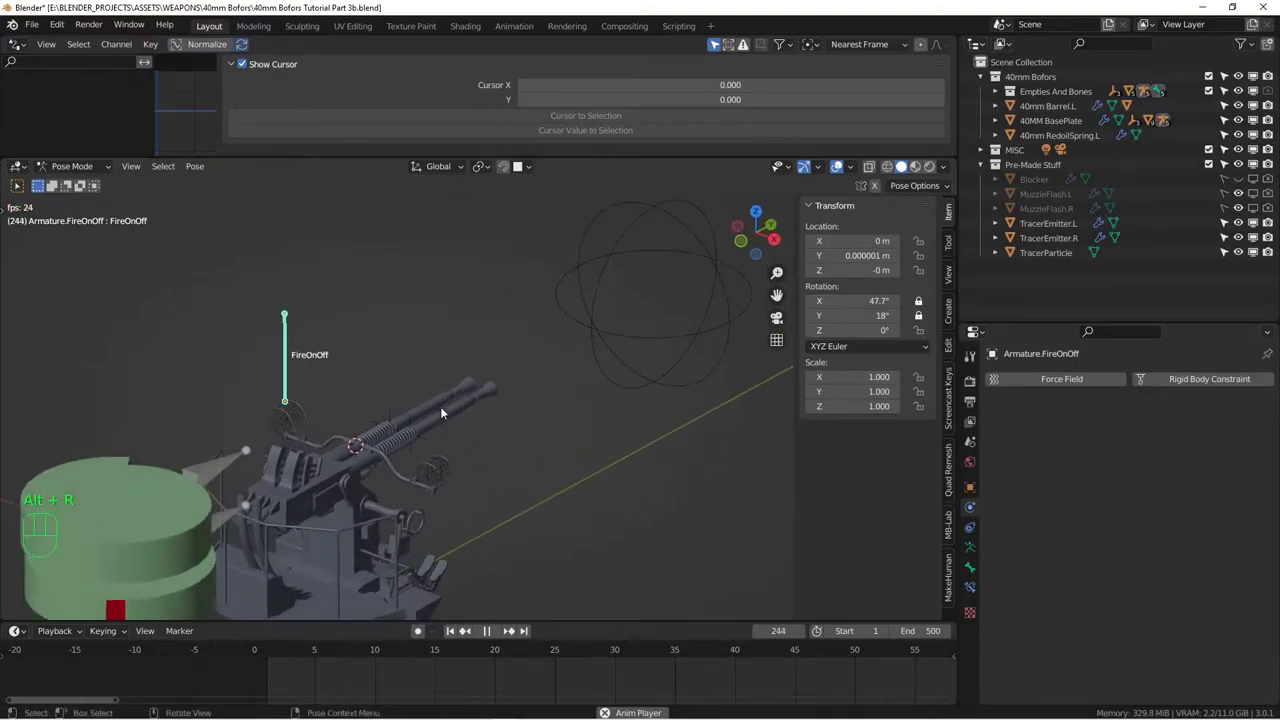
left_click_drag(459, 418, 498, 395)
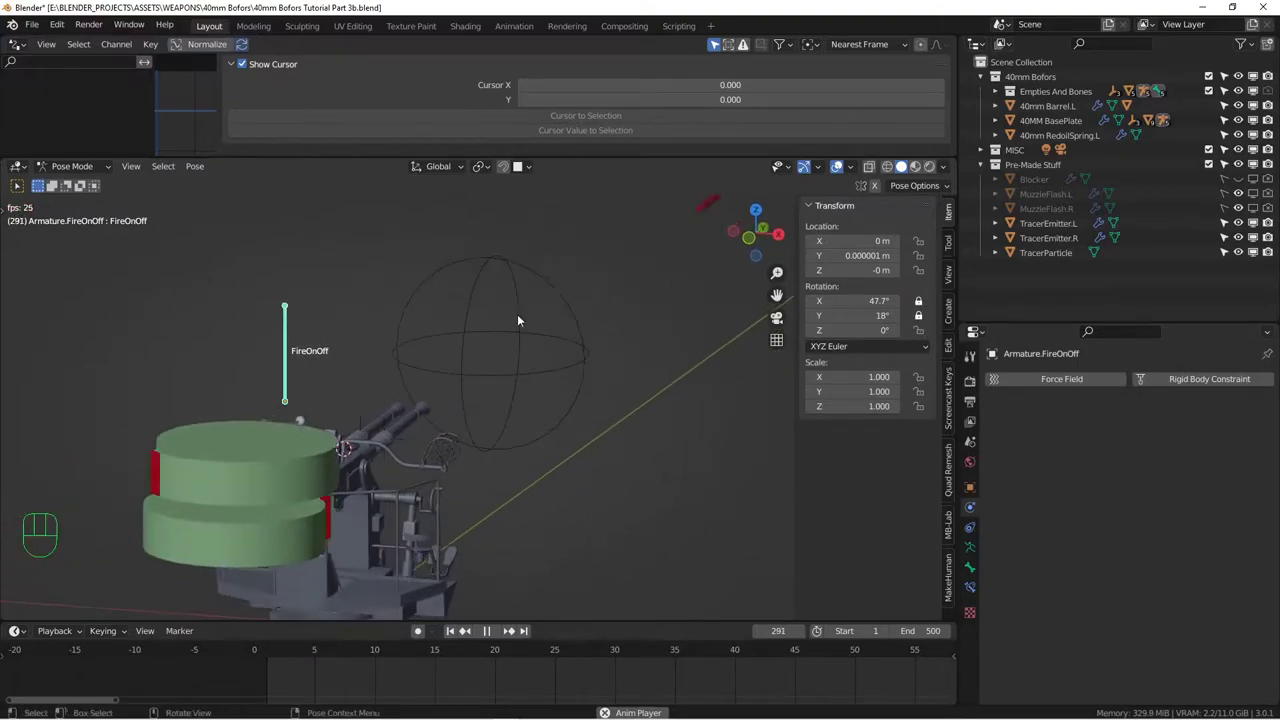
left_click_drag(529, 357, 443, 375)
left_click_drag(491, 393, 405, 361)
left_click_drag(378, 378, 343, 377)
left_click_drag(276, 317, 329, 315)
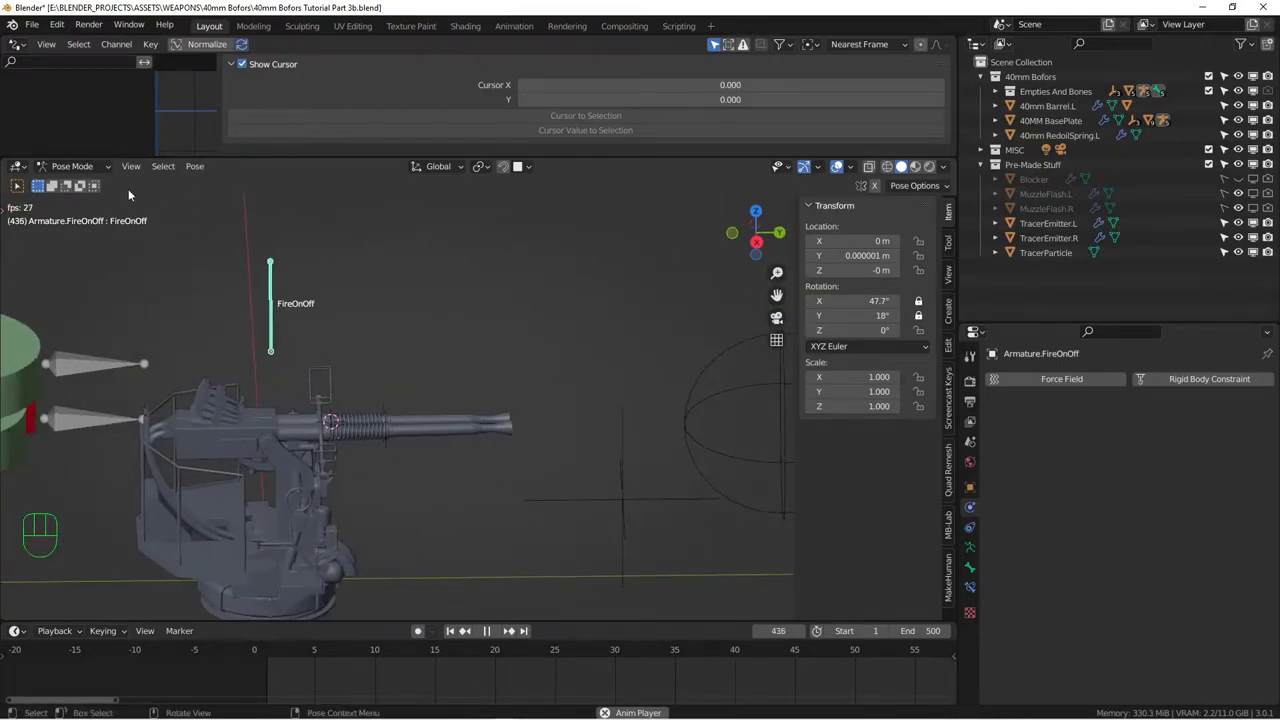
Stop playback at frame 1 and return to Object Mode with the breech in view
left_click_drag(106, 171, 94, 197)
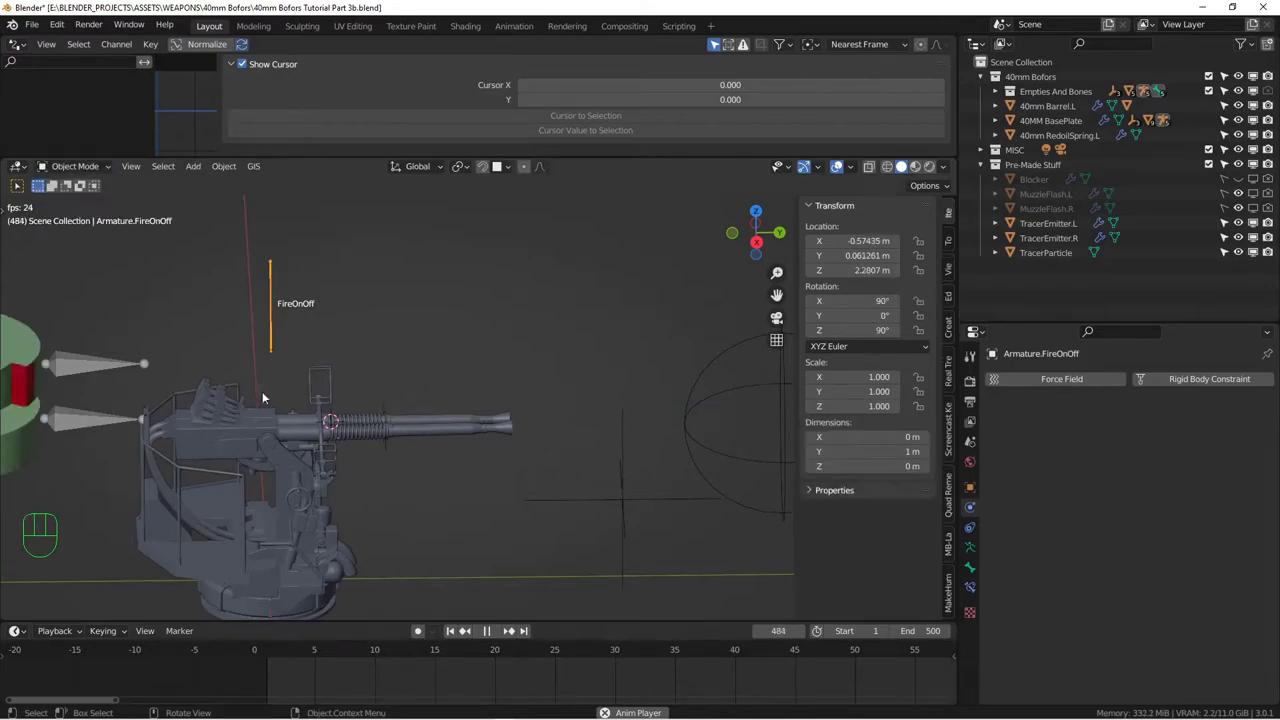
left_click(491, 632)
left_click_drag(441, 486, 508, 449)
left_click(455, 633)
left_click_drag(475, 481, 443, 498)
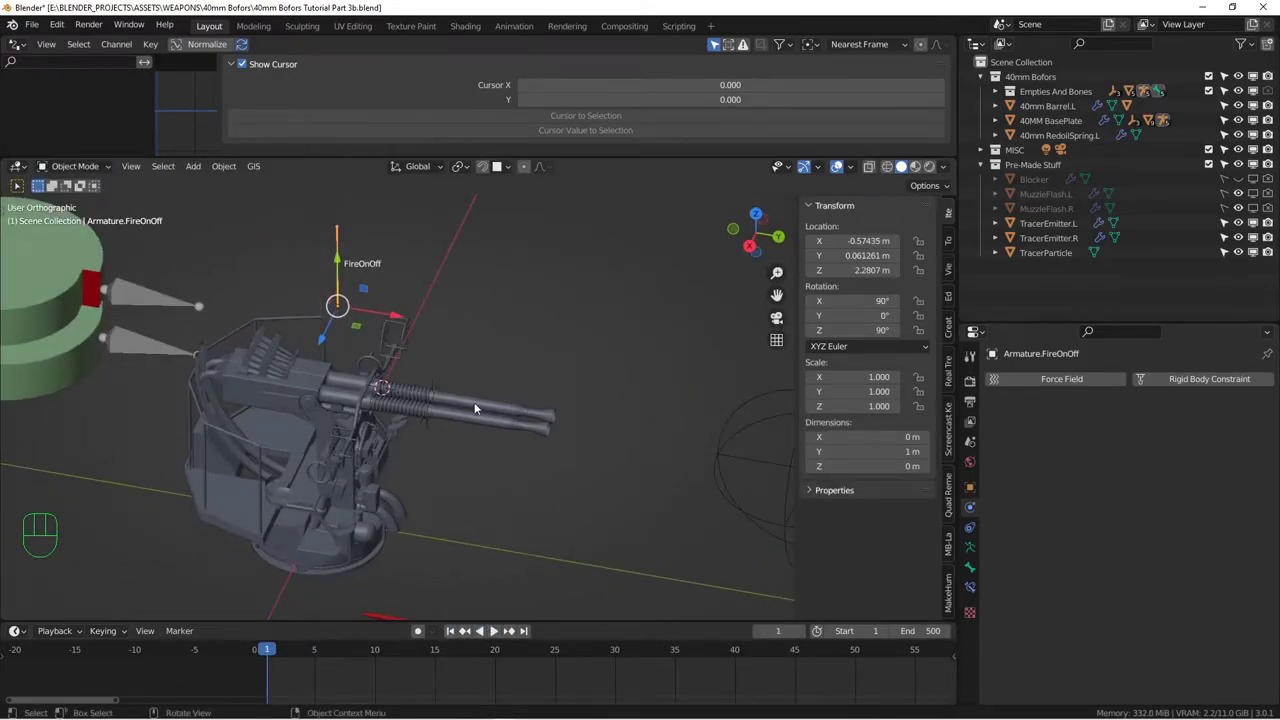
left_click_drag(454, 435, 487, 403)
key("alt+a")
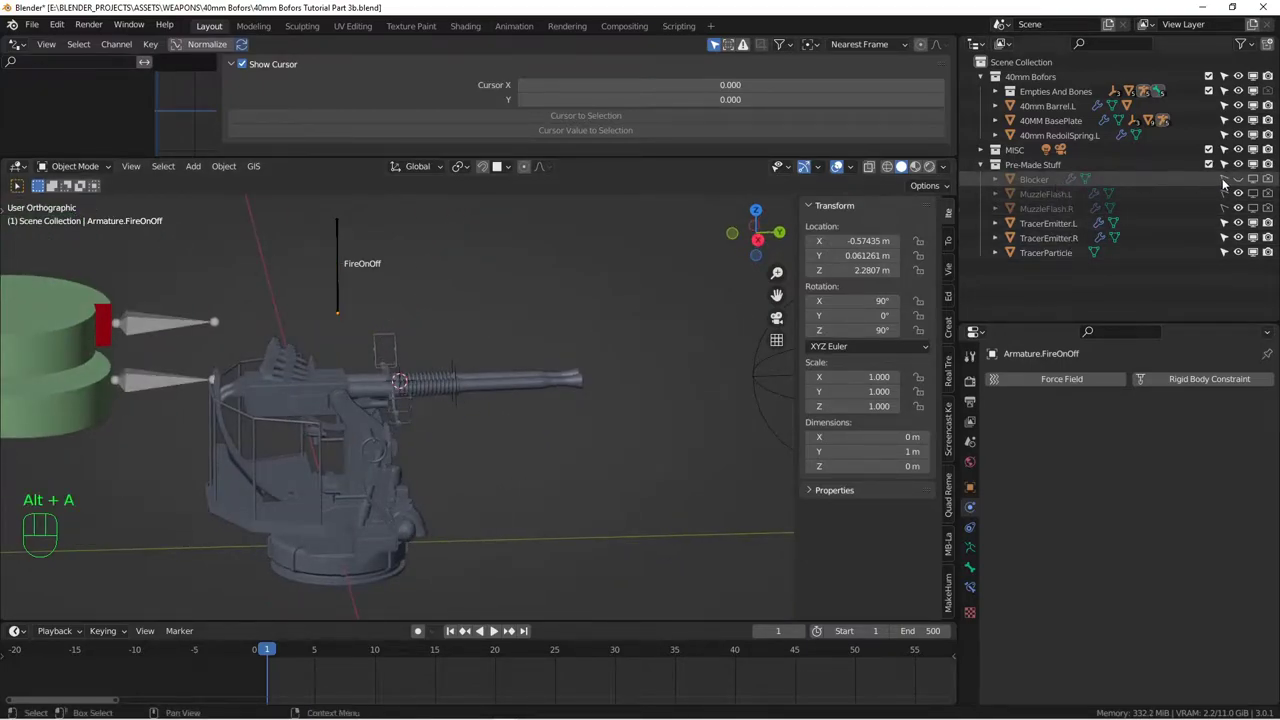
Make the Blocker collision box visible in the Outliner and zoom in on it around the breech
left_click(1037, 181)
left_click_drag(502, 356, 537, 353)
left_click_drag(539, 369, 619, 393)
left_click_drag(578, 407, 459, 323)
left_click_drag(455, 338, 447, 340)
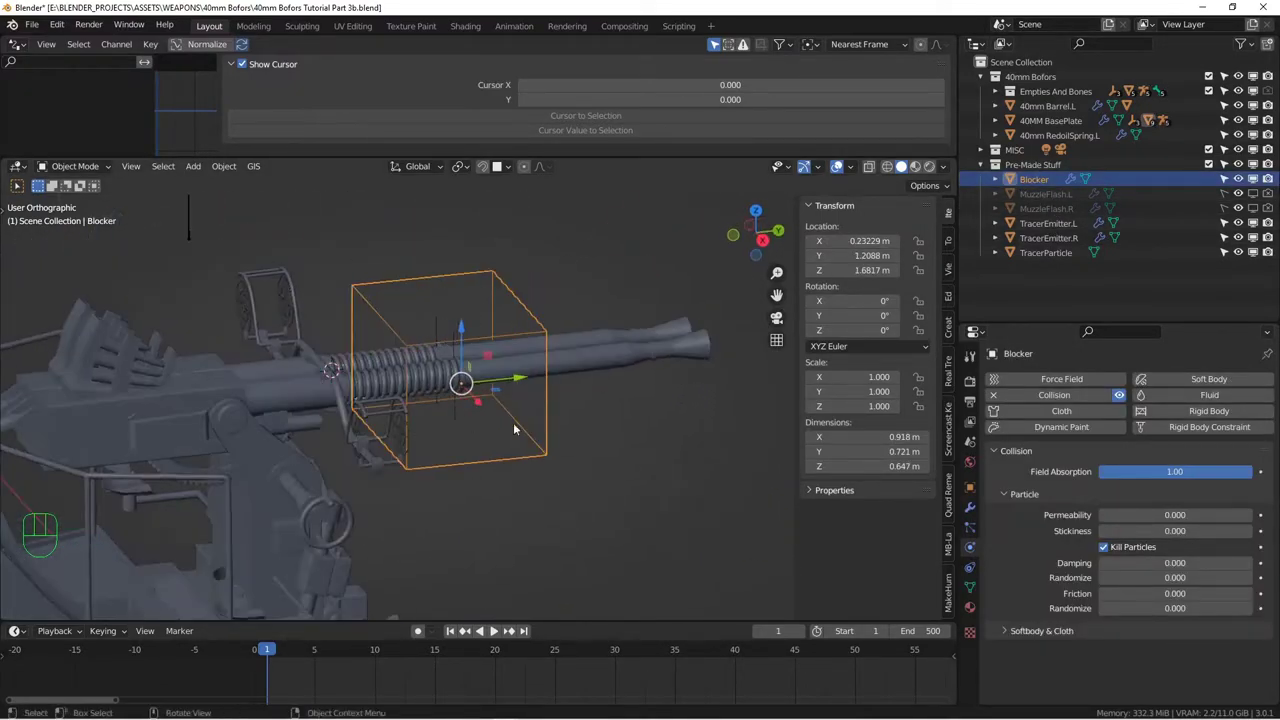
In Blocker's Viewport Display settings show it as a solid box and inspect it
left_click_drag(979, 487, 1054, 488)
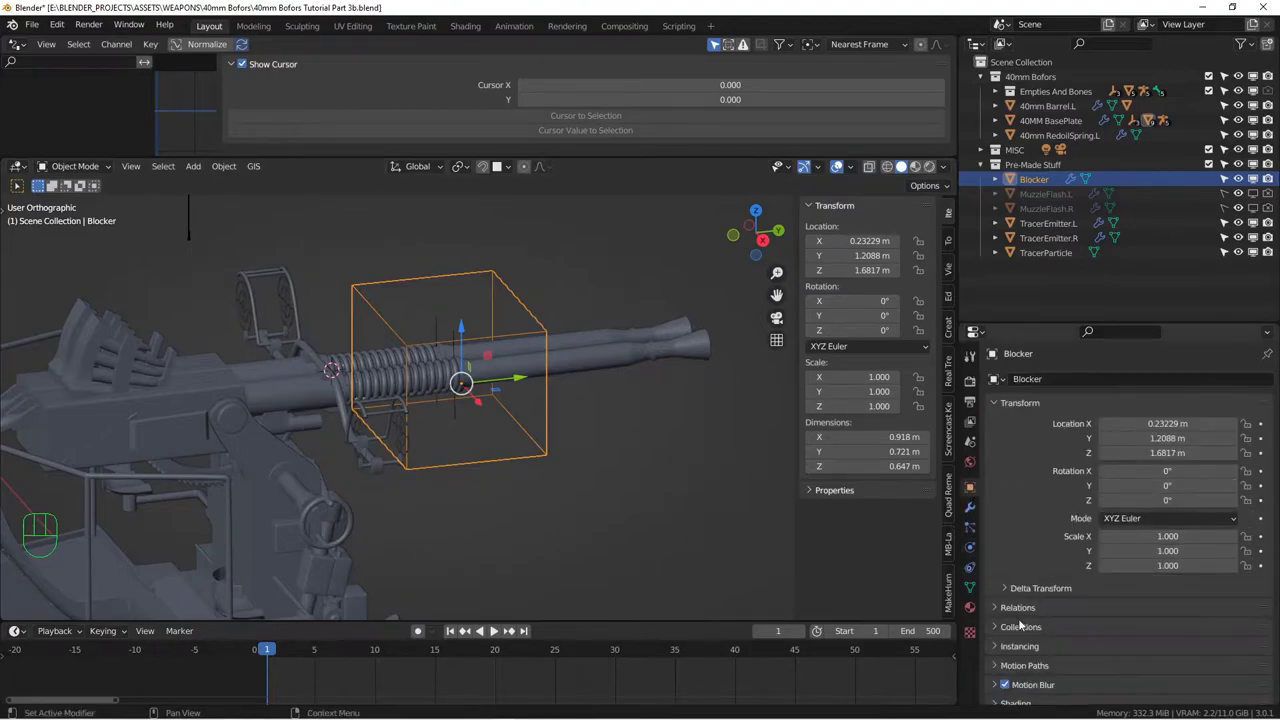
left_click(971, 489)
left_click_drag(1131, 657, 1127, 608)
left_click_drag(663, 451, 693, 486)
left_click_drag(513, 366, 733, 398)
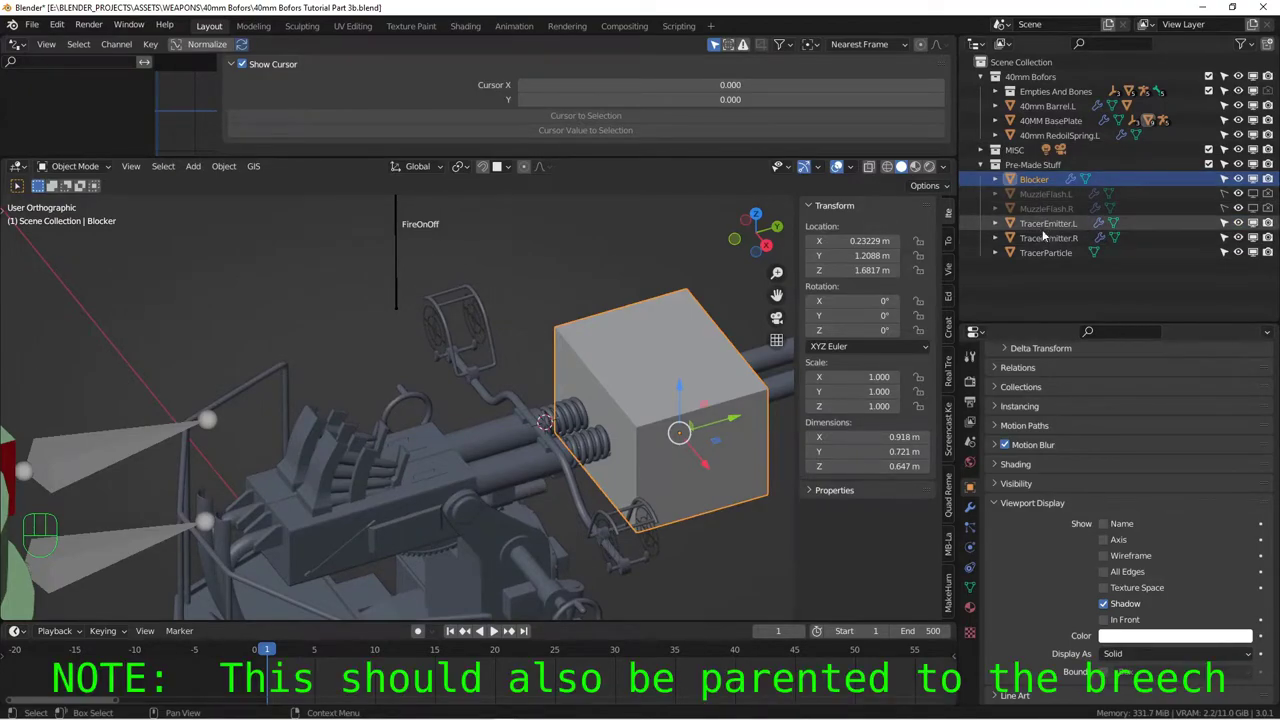
Select TracerEmitter.L and check the emitter placement relative to the Blocker box
left_click(1047, 230)
left_click_drag(659, 354, 629, 339)
left_click_drag(640, 431, 540, 347)
left_click_drag(523, 355, 541, 365)
middle_click(416, 393)
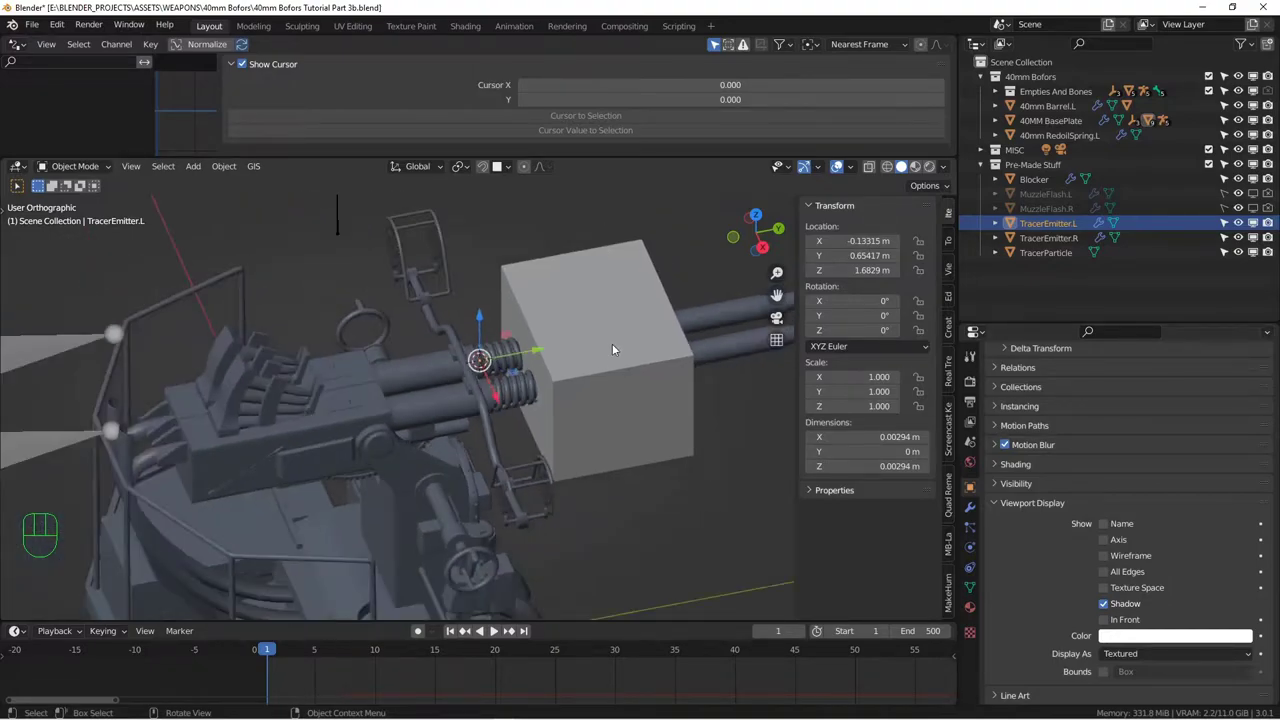
left_click_drag(614, 344, 611, 386)
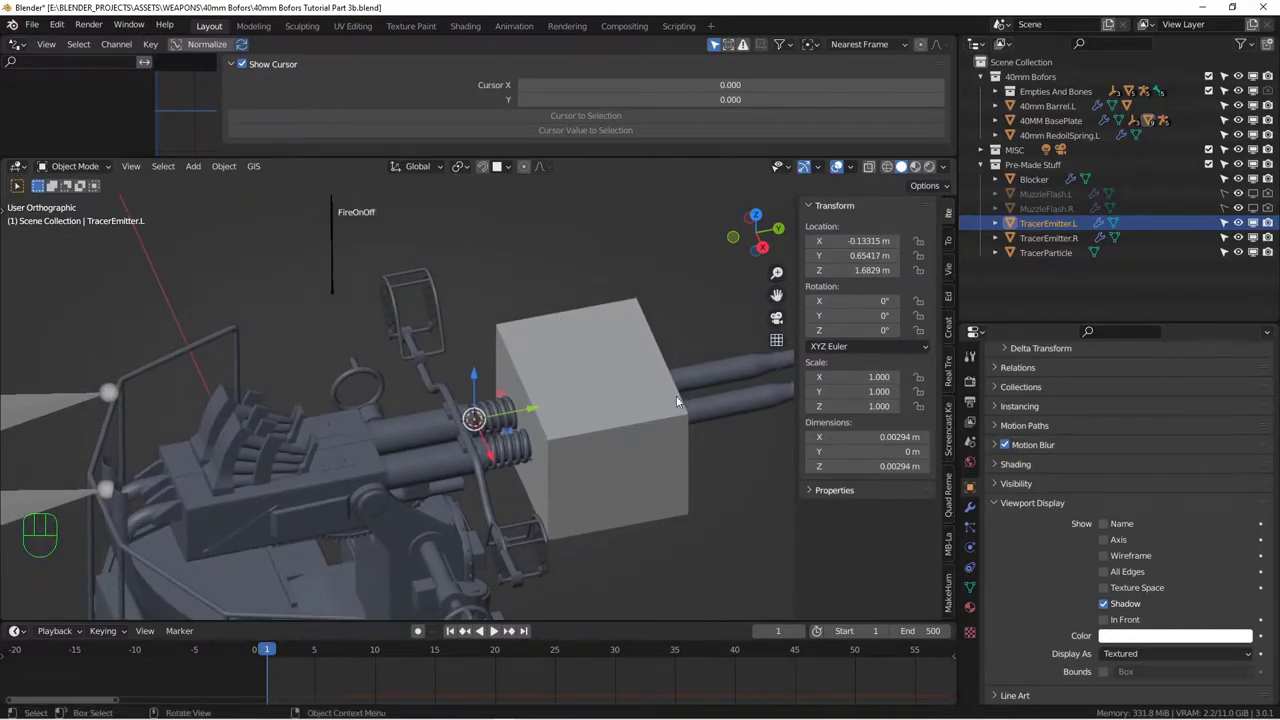
middle_click(572, 441)
left_click_drag(573, 437, 490, 432)
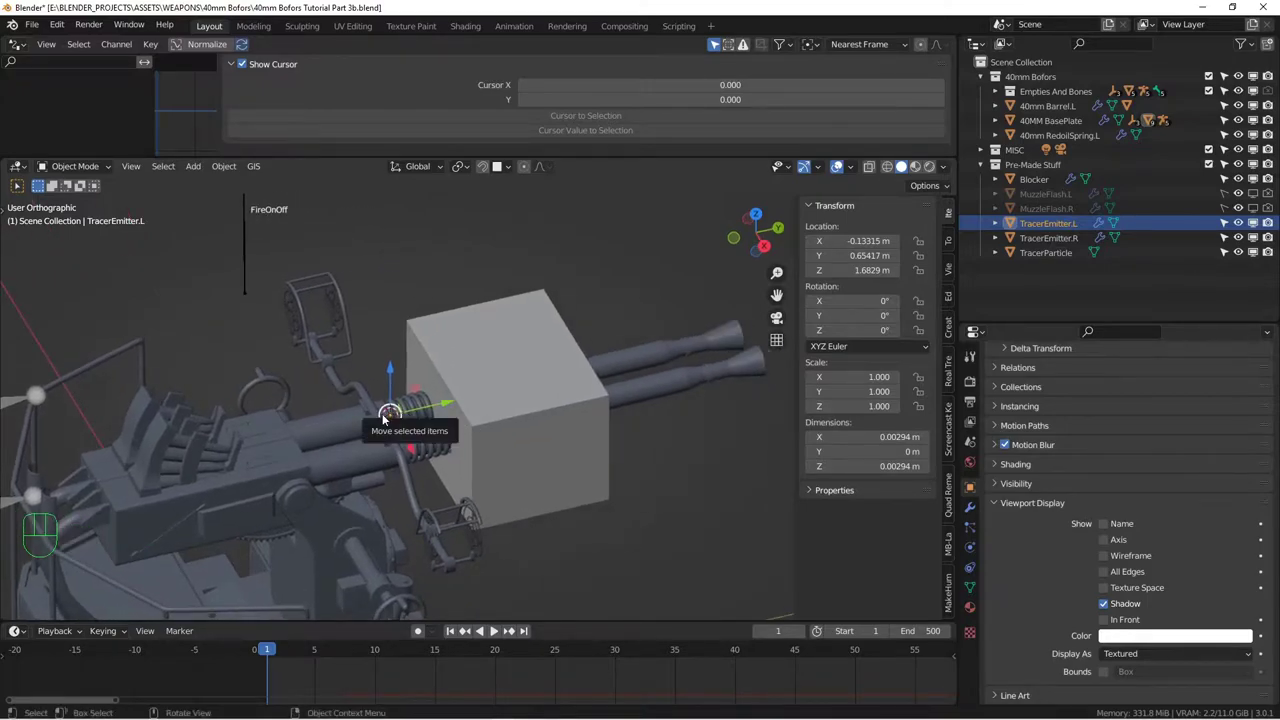
middle_click(495, 398)
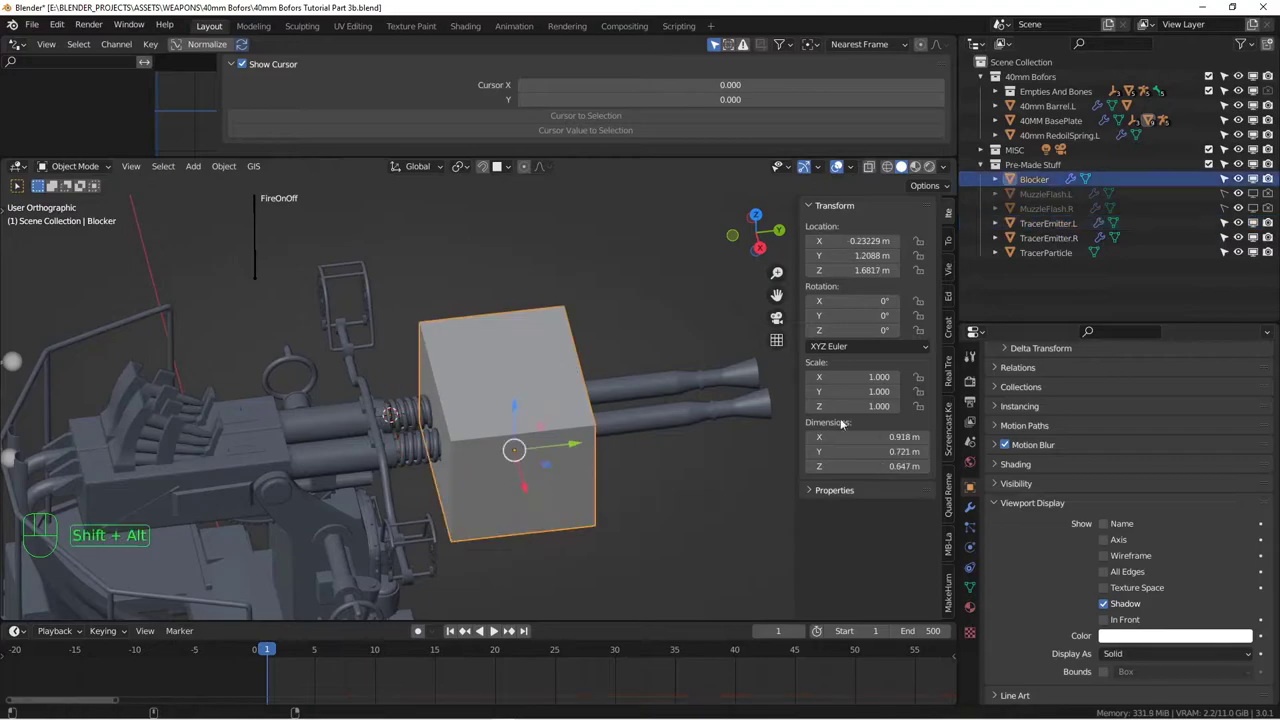
Set the Blocker back to wireframe display, revealing the barrels and recoil springs inside
left_click_drag(1147, 601, 1133, 637)
left_click_drag(600, 321, 592, 304)
middle_click(548, 312)
left_click_drag(520, 316, 572, 300)
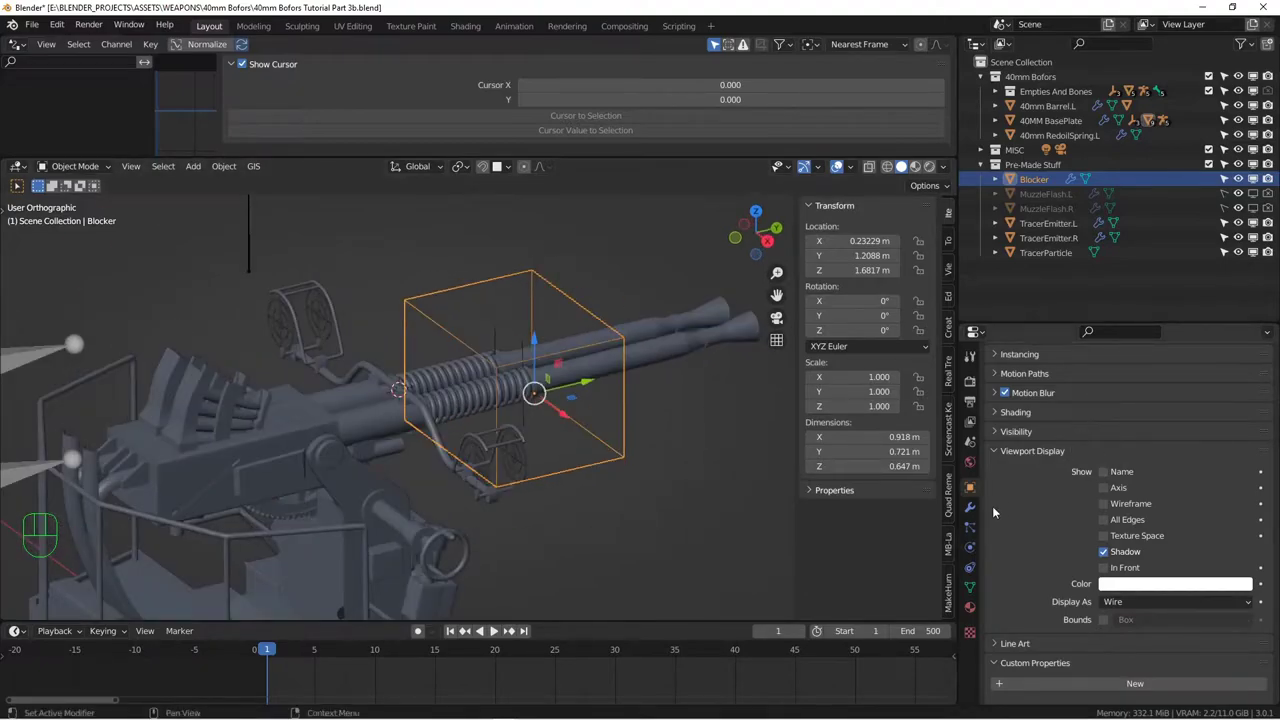
left_click(977, 549)
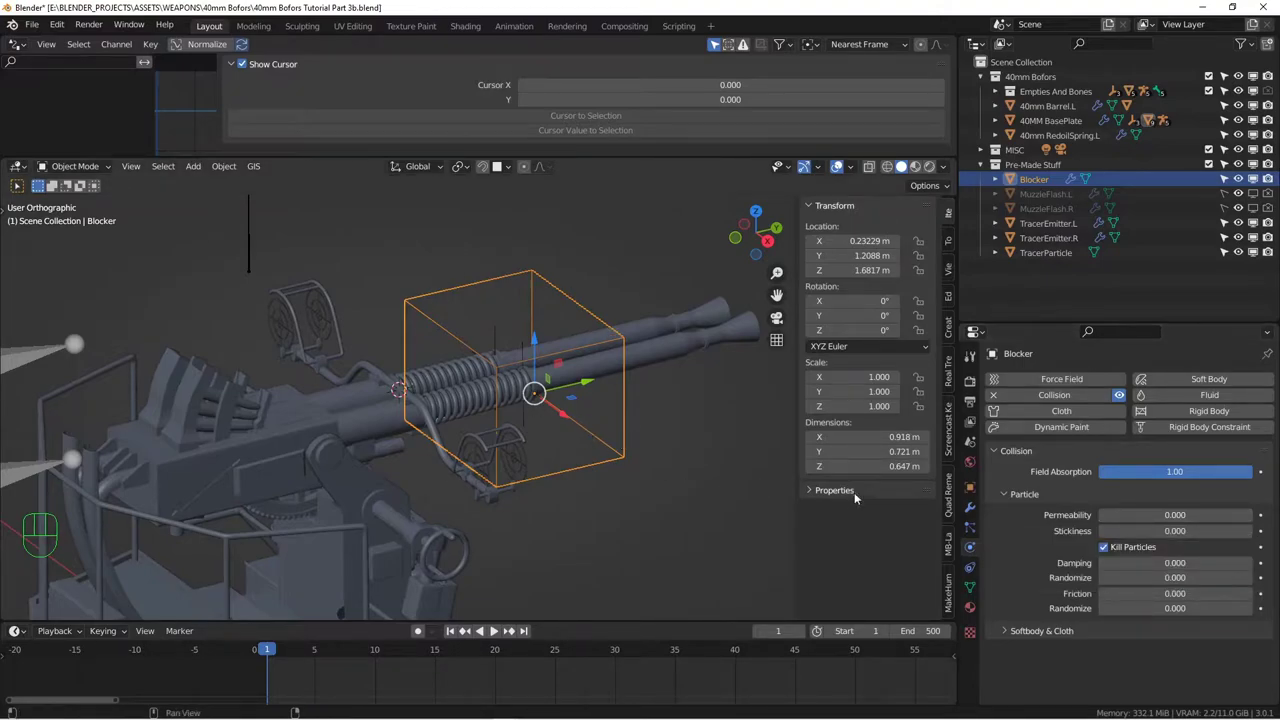
left_click(493, 629)
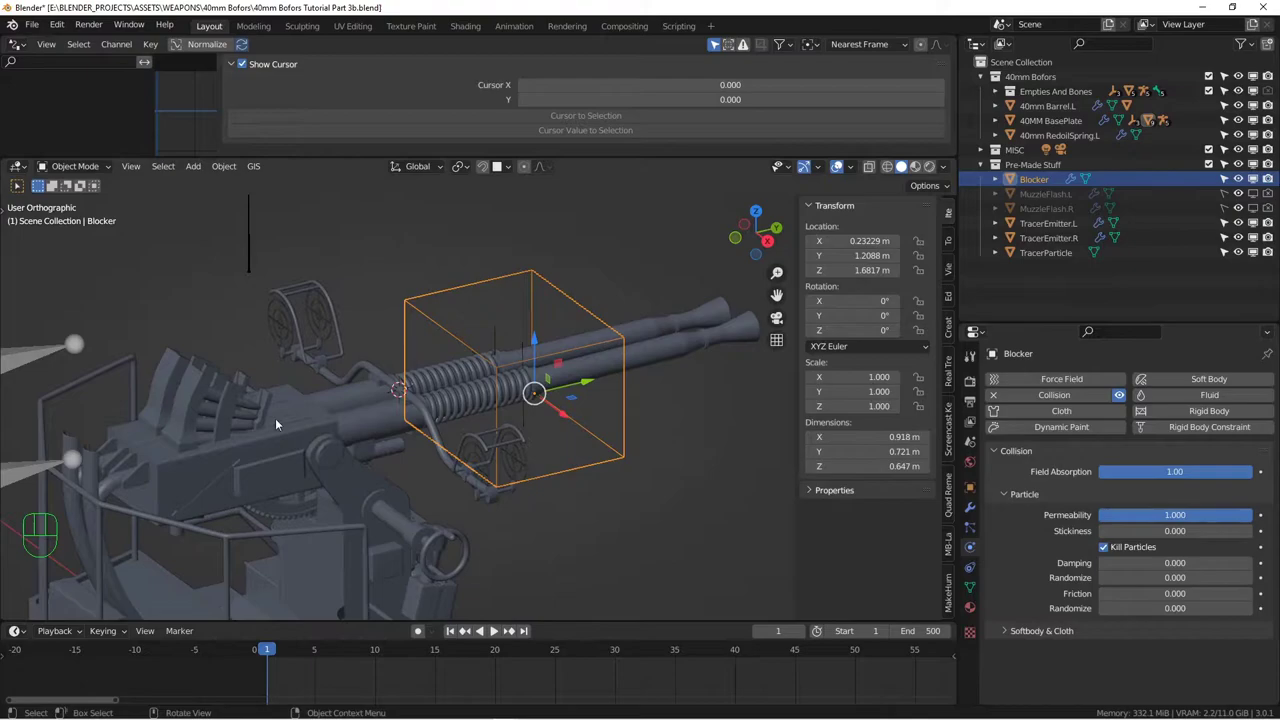
left_click(493, 629)
middle_click(493, 629)
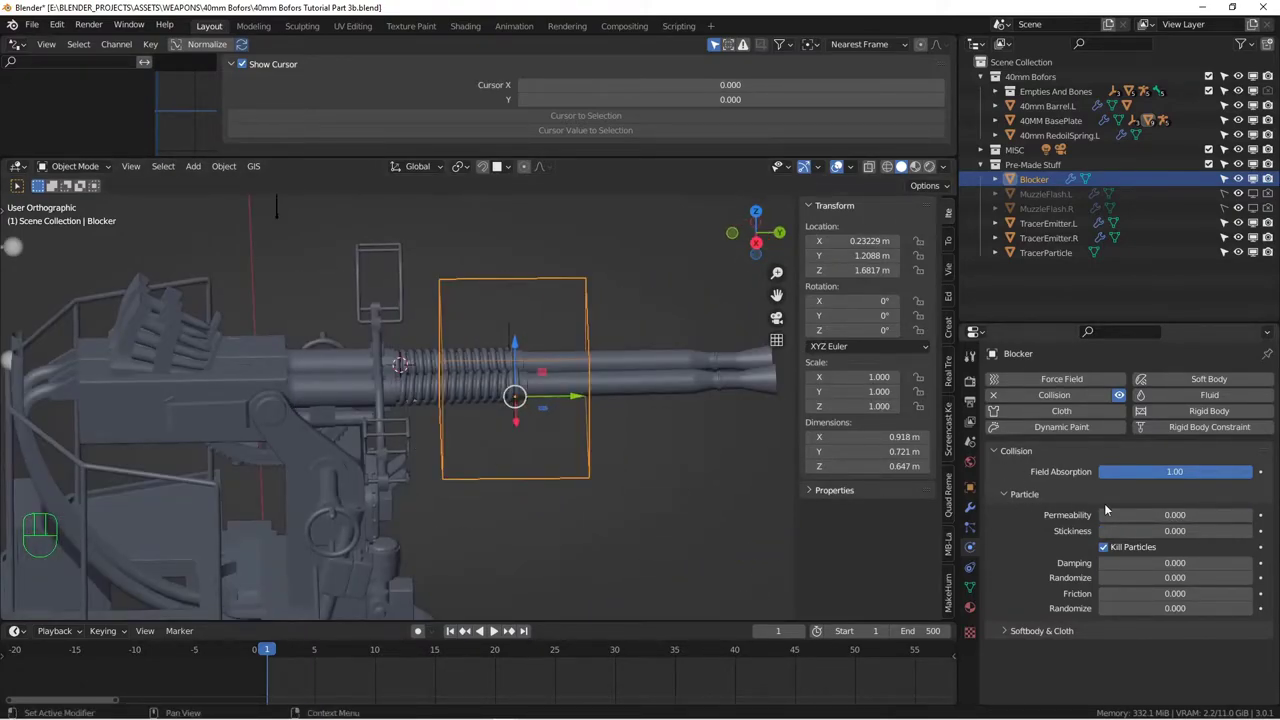
middle_click(493, 629)
middle_click(493, 629)
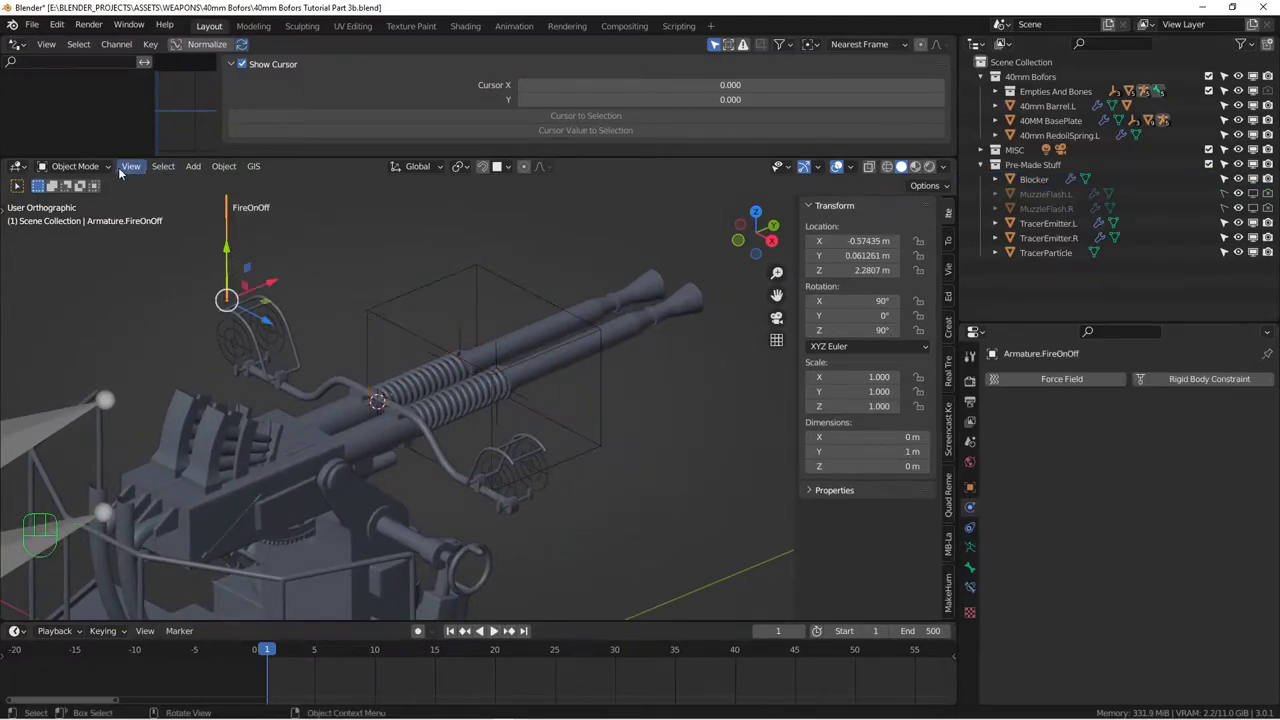
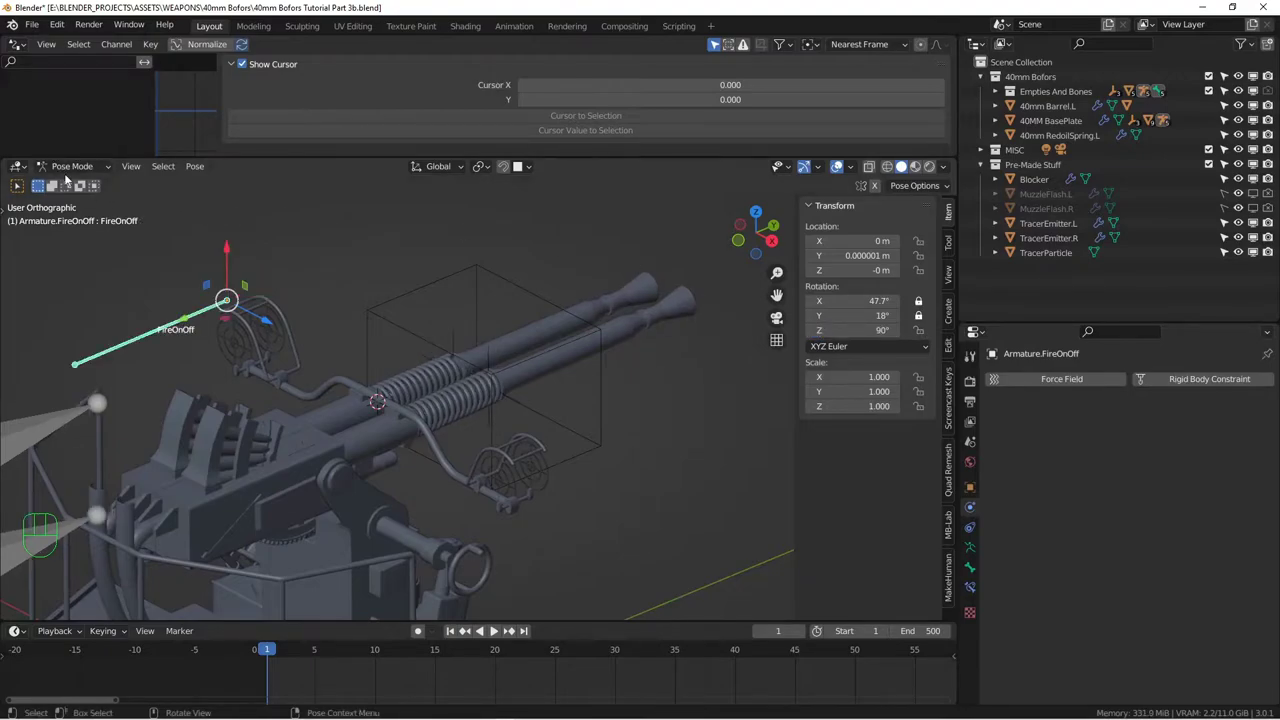
Return the armature to Object Mode, zoom out to the target sphere, play the animation and select the Blocker
left_click(73, 184)
middle_click(684, 479)
left_click_drag(662, 447, 605, 411)
left_click_drag(567, 454, 437, 477)
left_click_drag(438, 477, 481, 453)
middle_click(412, 457)
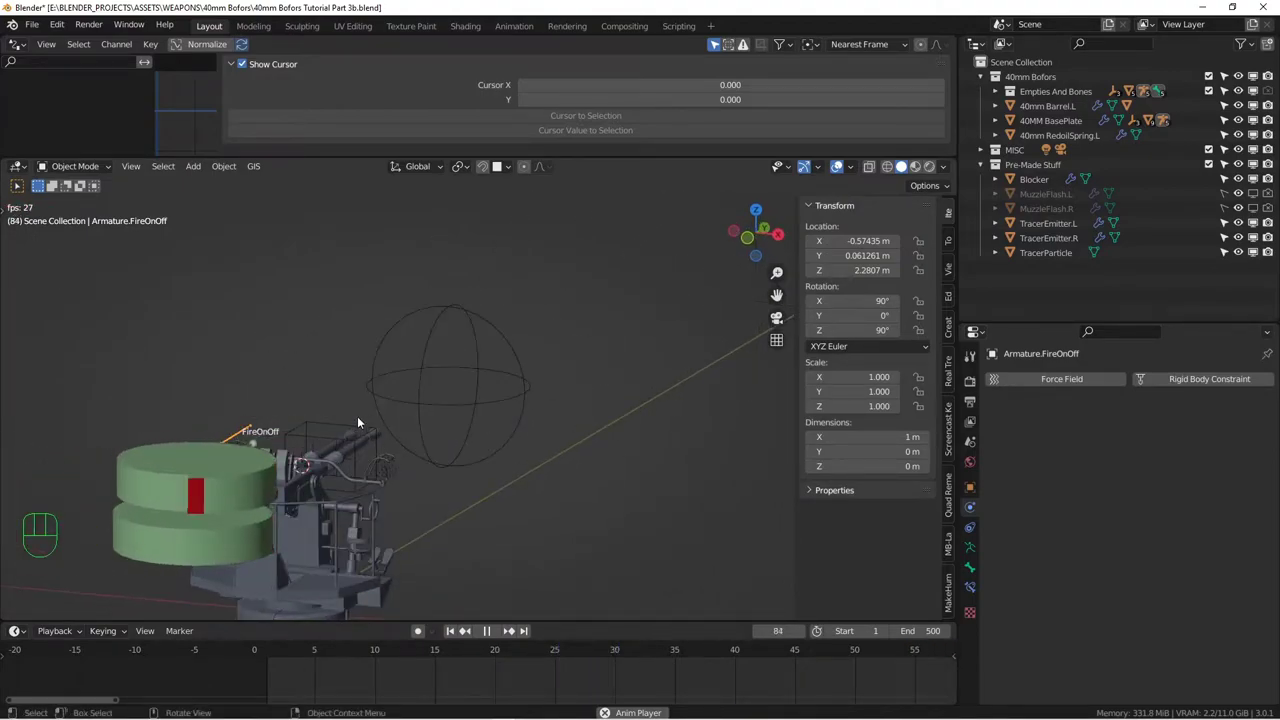
left_click(356, 421)
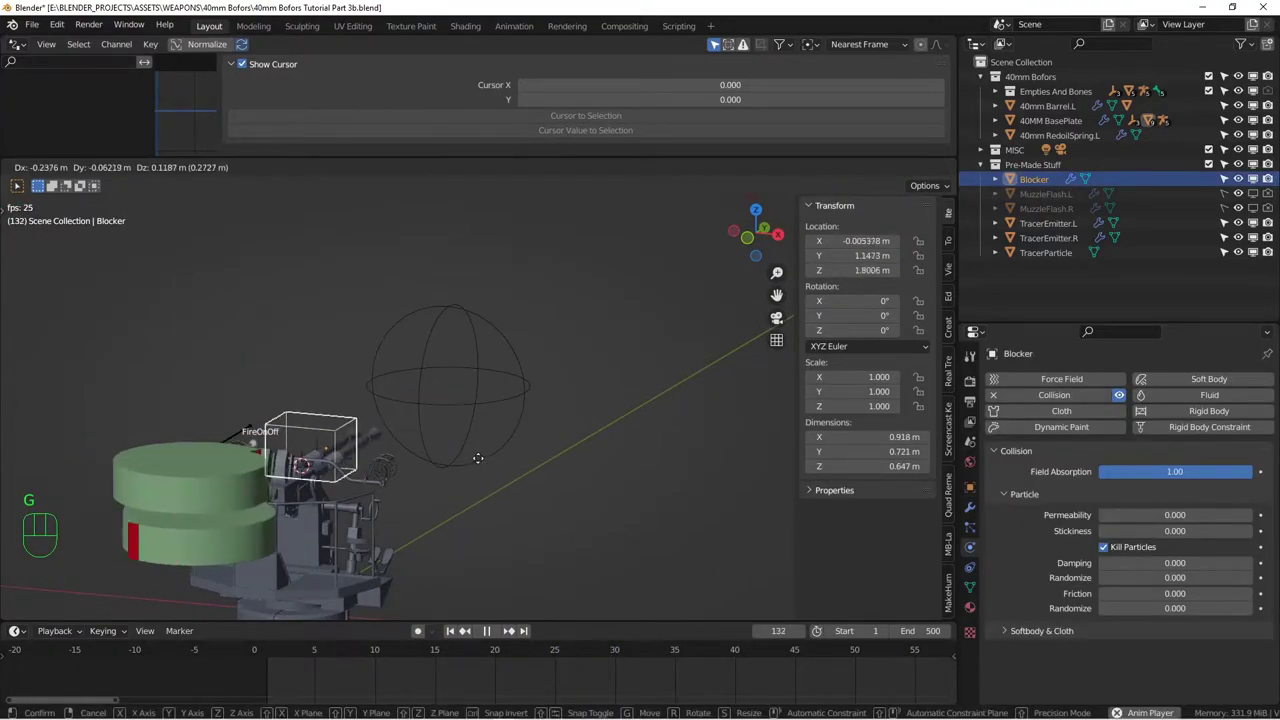
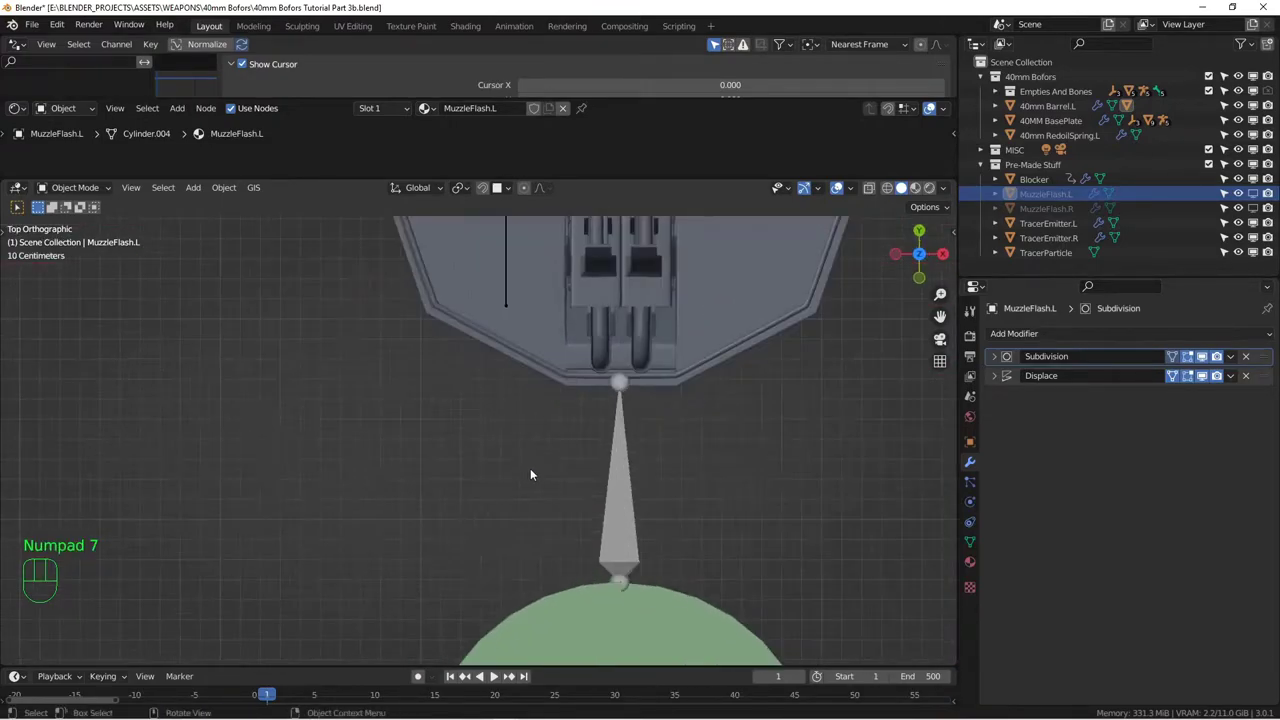
Add a new Armature at the muzzle and roughly place its bone beside the existing one
left_click_drag(633, 525, 615, 447)
key("shift+s")
key("alt+a")
left_click_drag(527, 458, 544, 501)
key("shift+a")
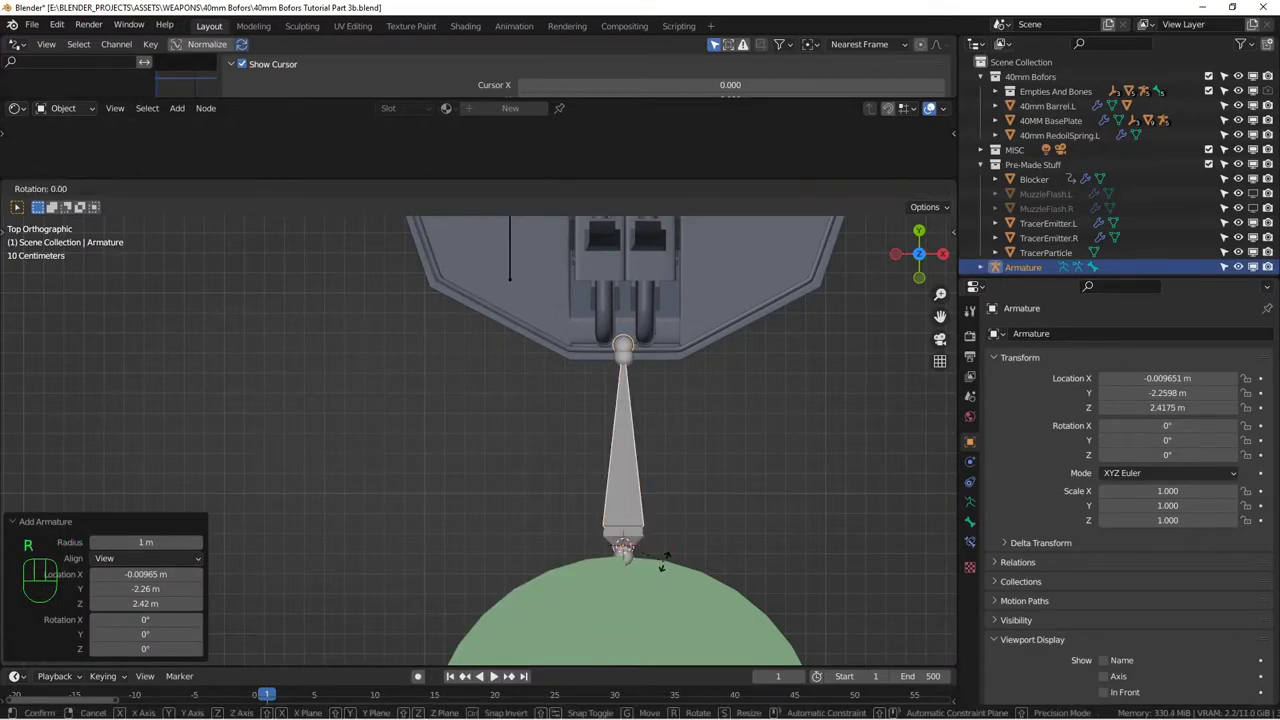
key("g")
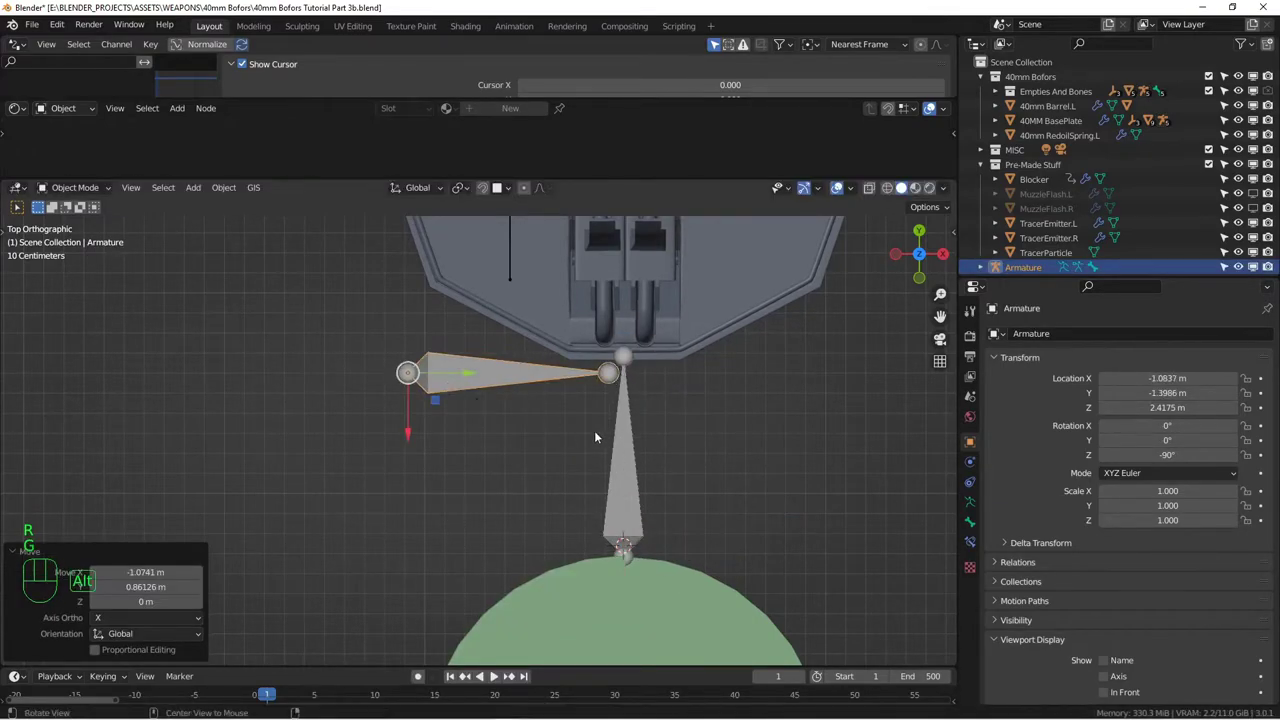
left_click_drag(505, 384, 547, 398)
left_click(466, 457)
In local, side and top views, move the new bone so its tail meets the existing bone's end
key("KP_Divide")
key("KP_3")
left_click_drag(662, 499, 490, 440)
left_click(619, 376)
key("z")
left_click_drag(742, 419, 553, 369)
left_click_drag(380, 377, 434, 401)
key("g")
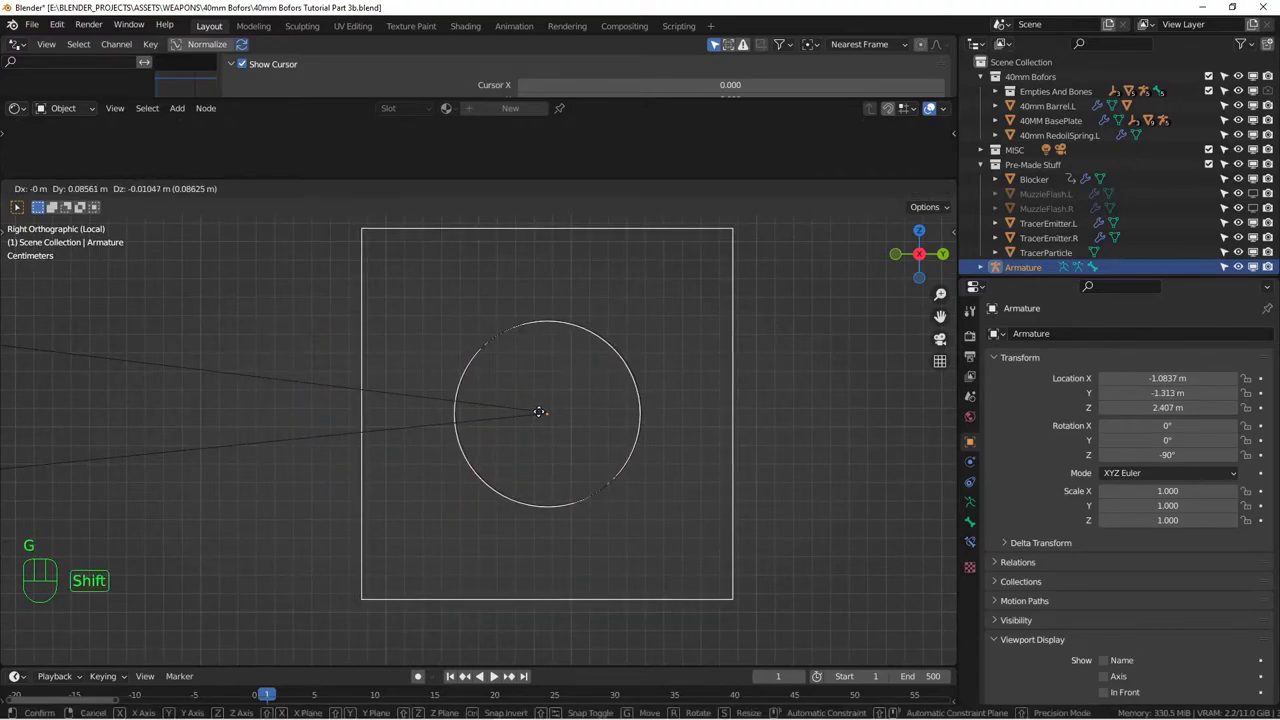
key("KP_7")
middle_click(592, 439)
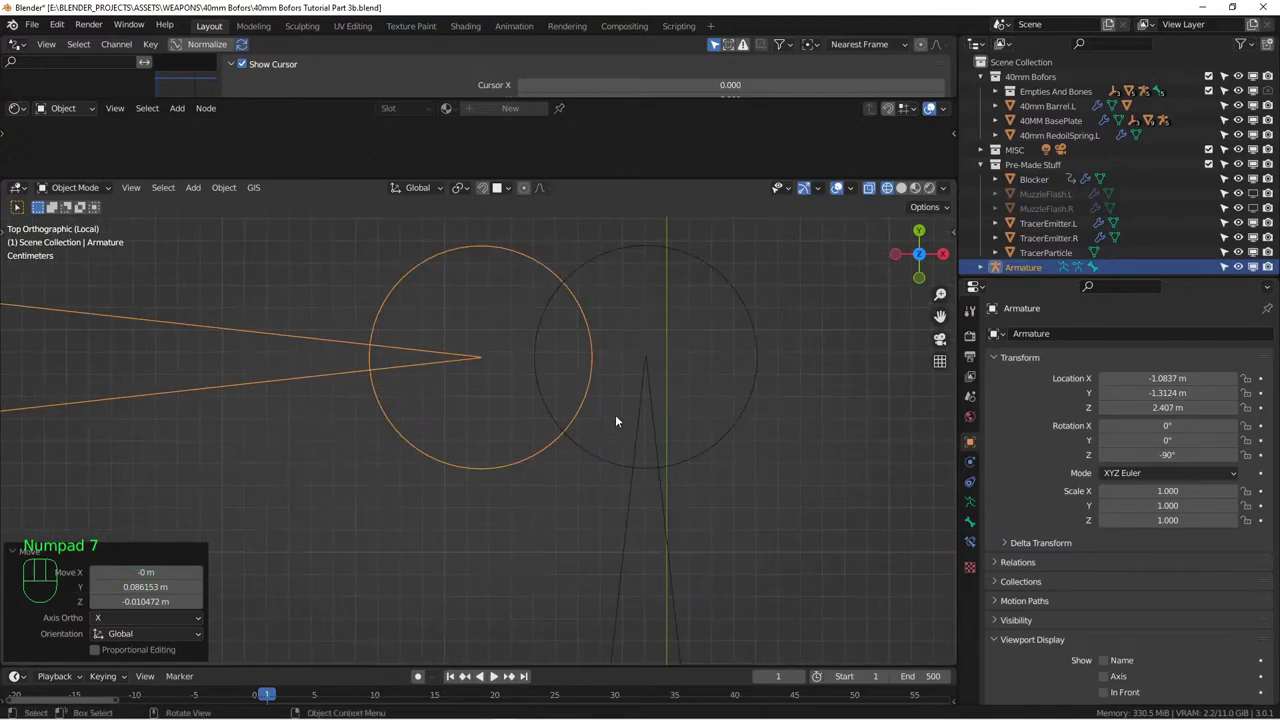
key("g")
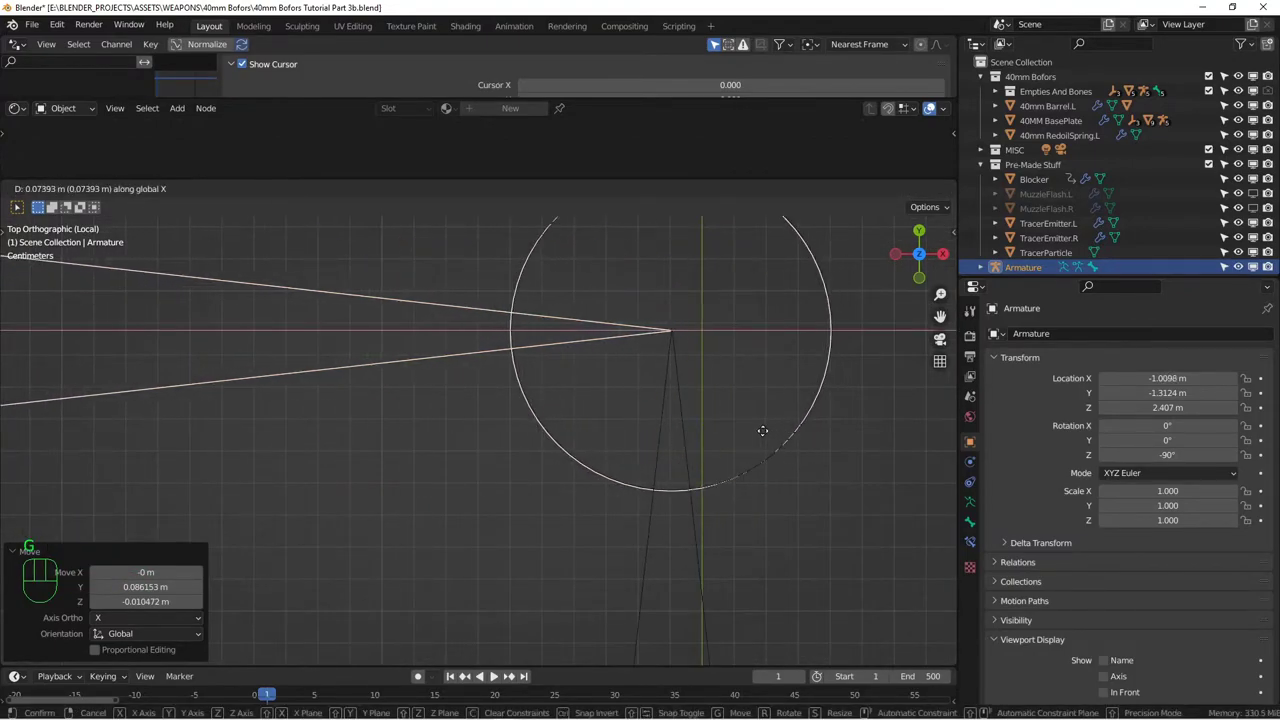
middle_click(654, 535)
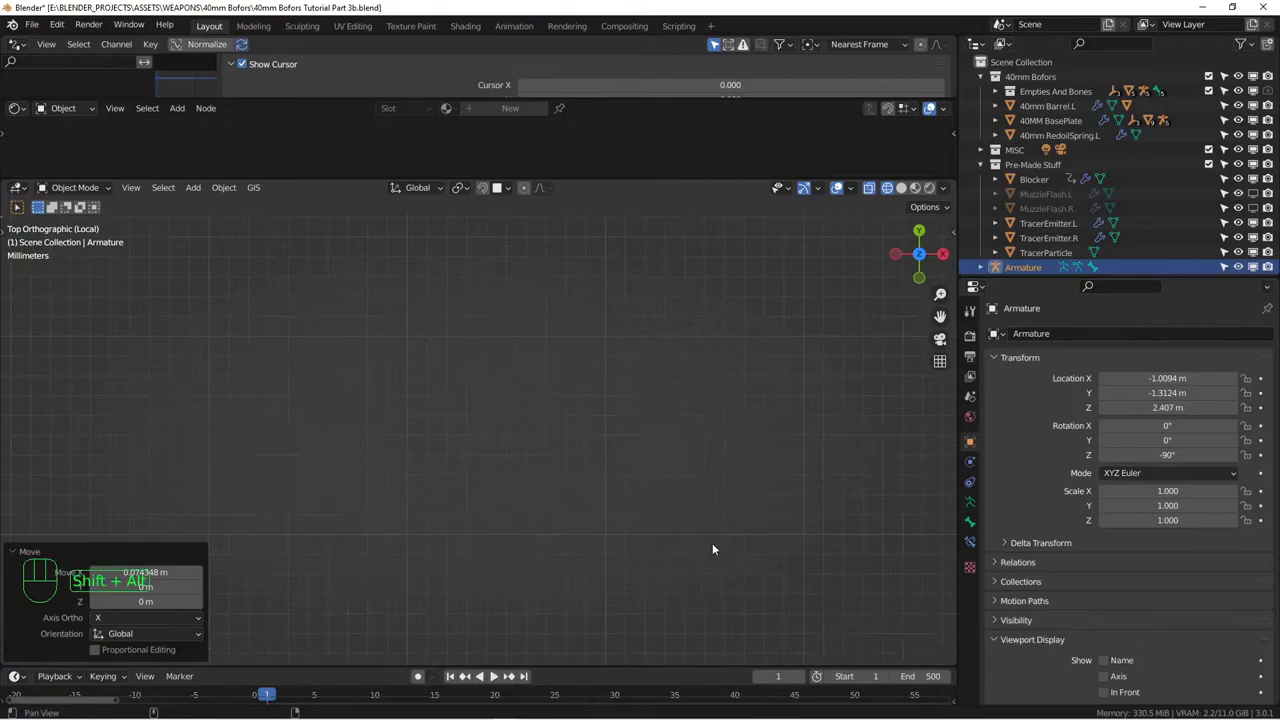
Zoom onto the bone tip to check the joint, then orbit to see both bones
left_click_drag(672, 426, 720, 521)
left_click_drag(746, 498, 710, 416)
left_click_drag(723, 483, 697, 455)
left_click_drag(669, 497, 654, 410)
middle_click(641, 487)
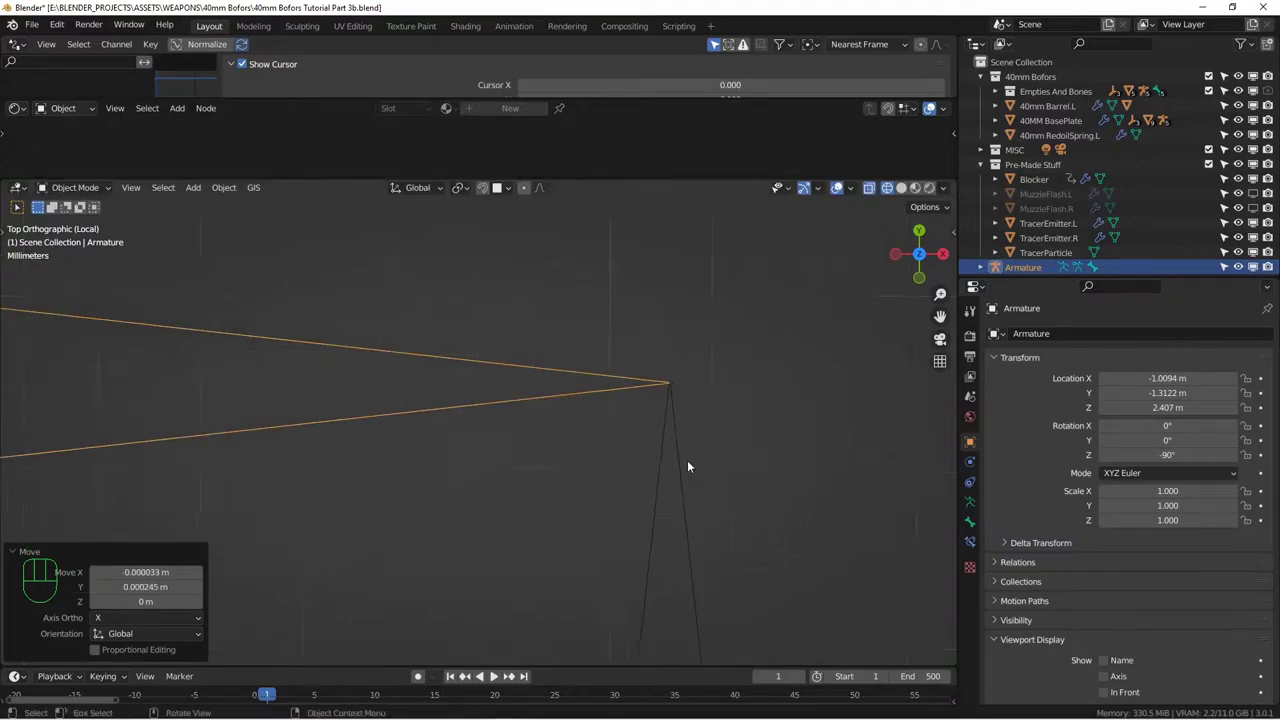
key("KP_3")
left_click_drag(516, 471, 626, 462)
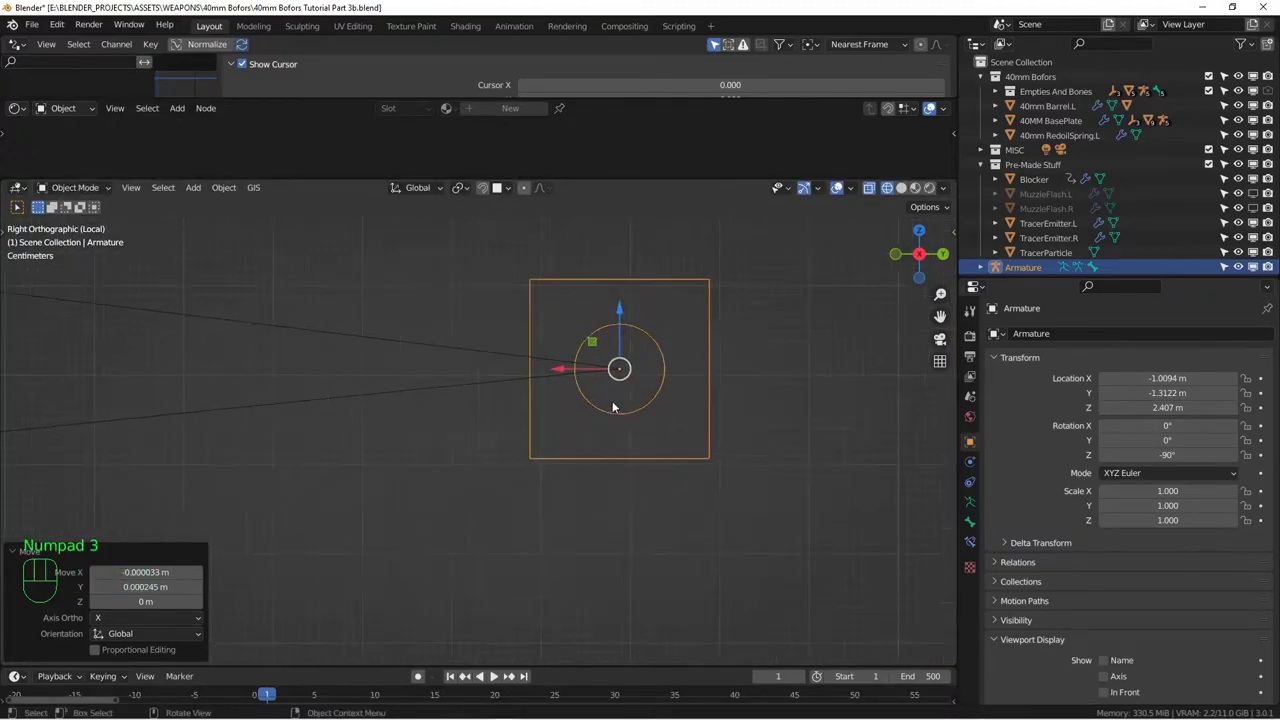
middle_click(622, 409)
key("z")
left_click_drag(605, 424, 623, 446)
Correct the mistyped name and rename the new armature Rocker.R
middle_click(562, 473)
left_click(561, 405)
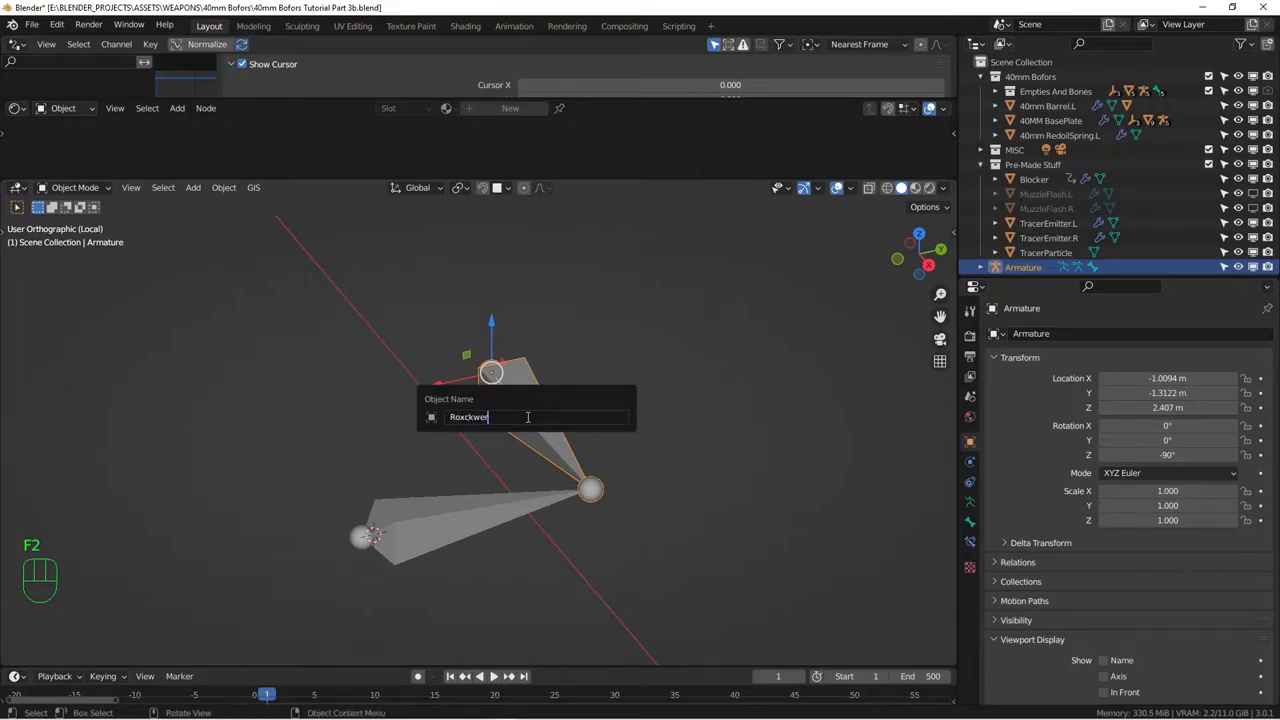
key("BackSpace")
key("BackSpace")
key("BackSpace")
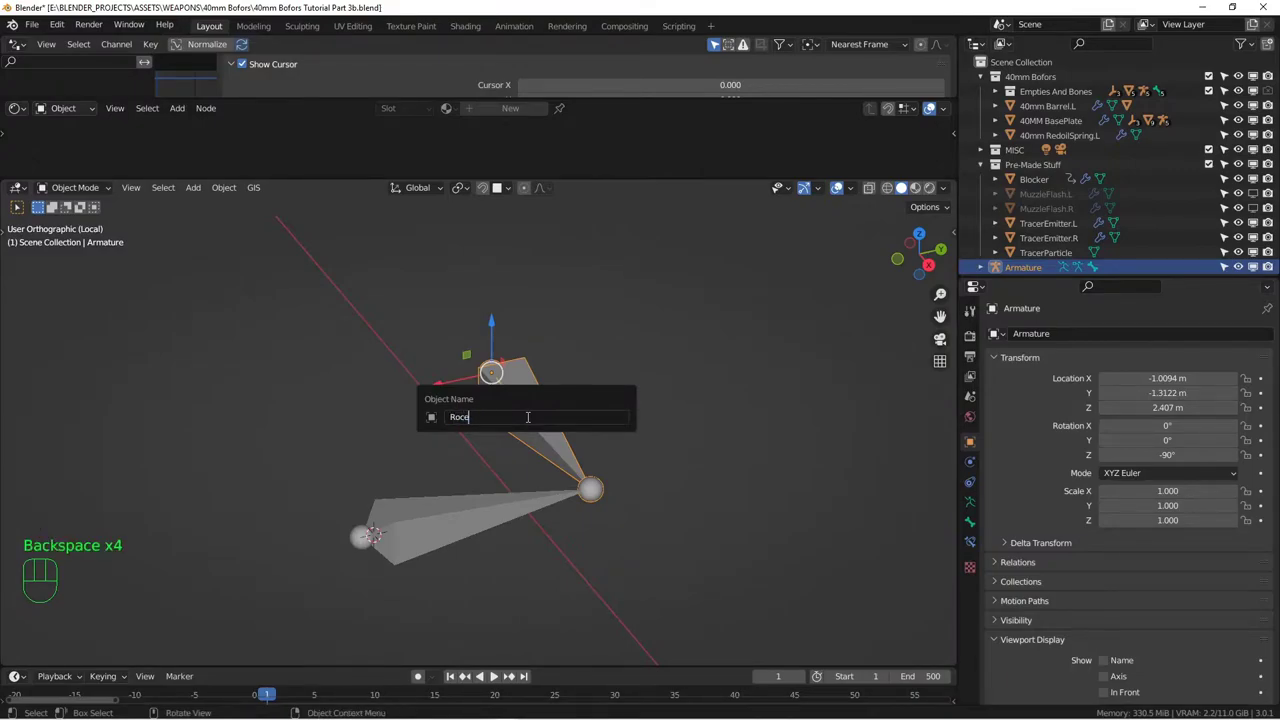
key("BackSpace")
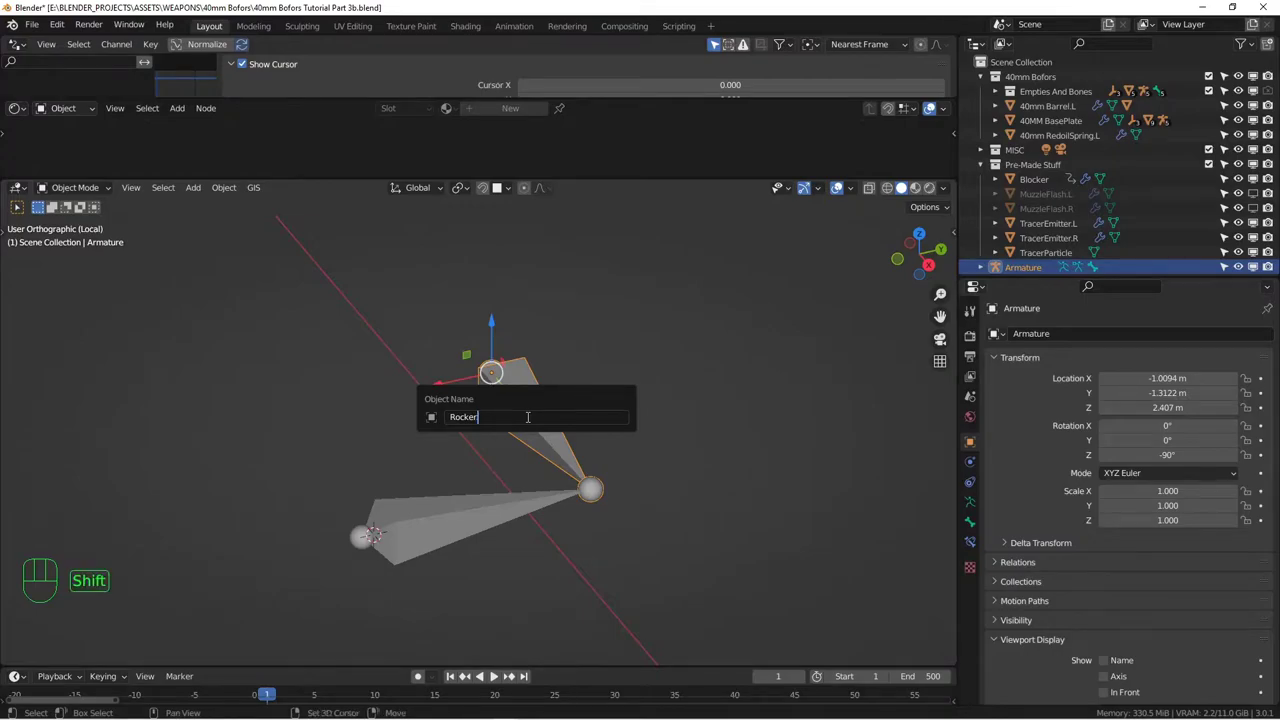
left_click_drag(547, 424, 492, 438)
middle_click(483, 441)
middle_click(491, 448)
key("KP_Divide")
Orbit the view toward the gun to see the rocker beside the muzzle
left_click_drag(484, 469, 454, 462)
middle_click(419, 434)
middle_click(433, 404)
left_click_drag(525, 421, 537, 437)
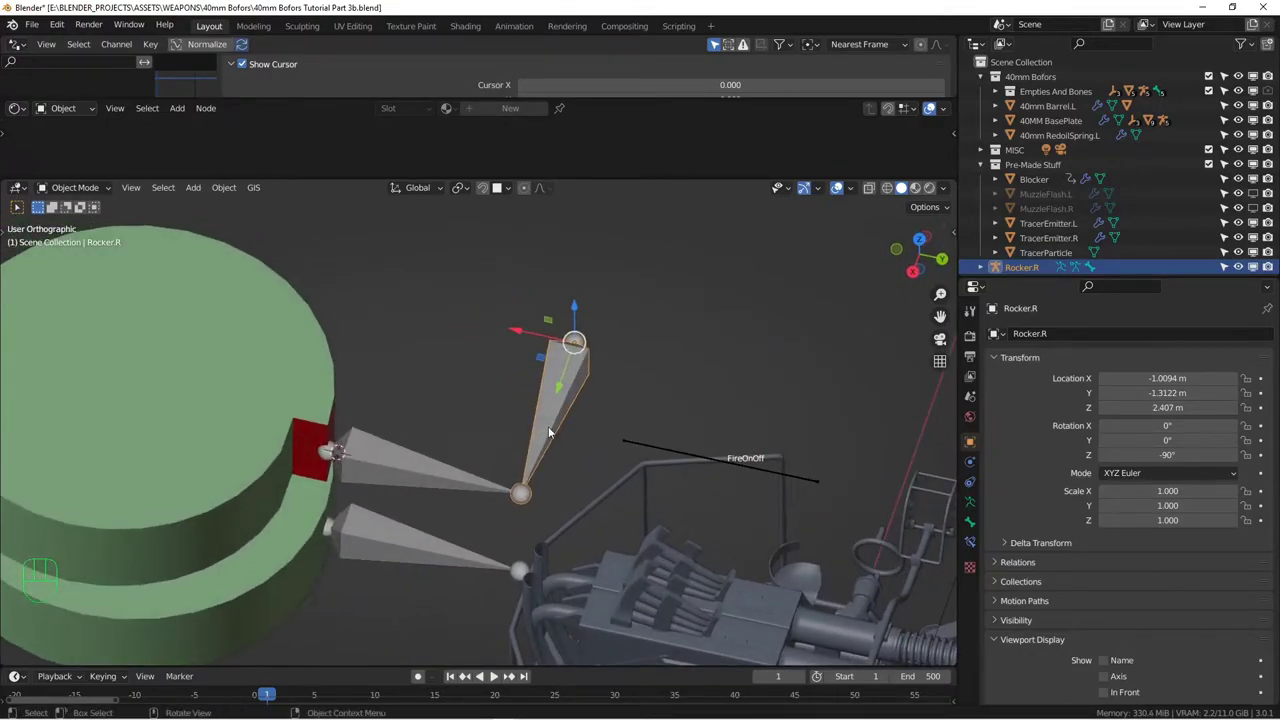
middle_click(547, 413)
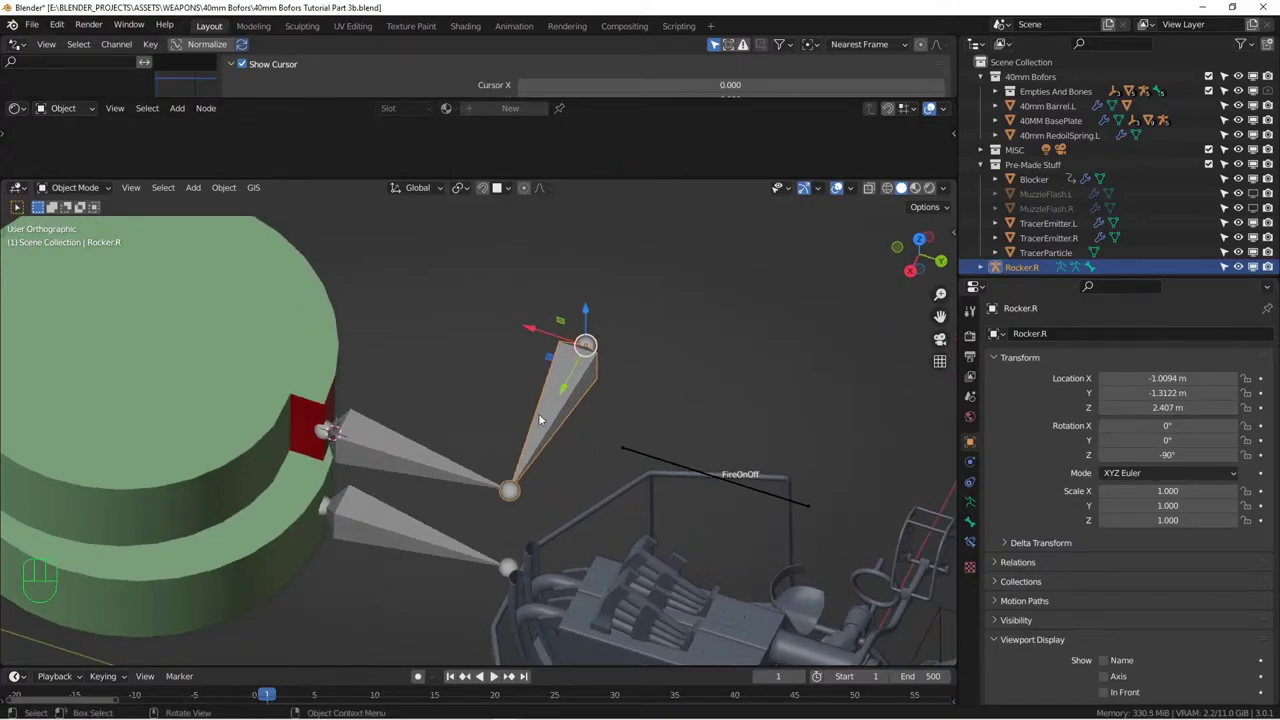
Give the Rocker.R bone a Damped Track constraint targeting the Follower.R bone
left_click(974, 543)
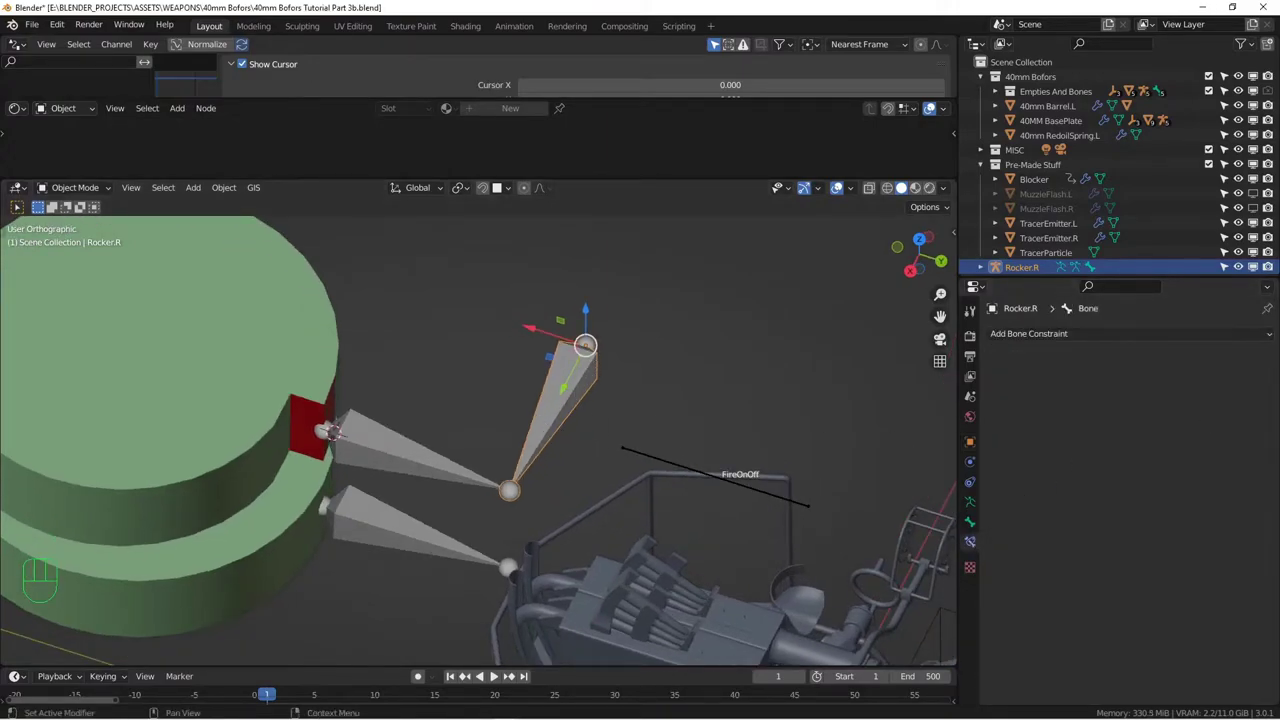
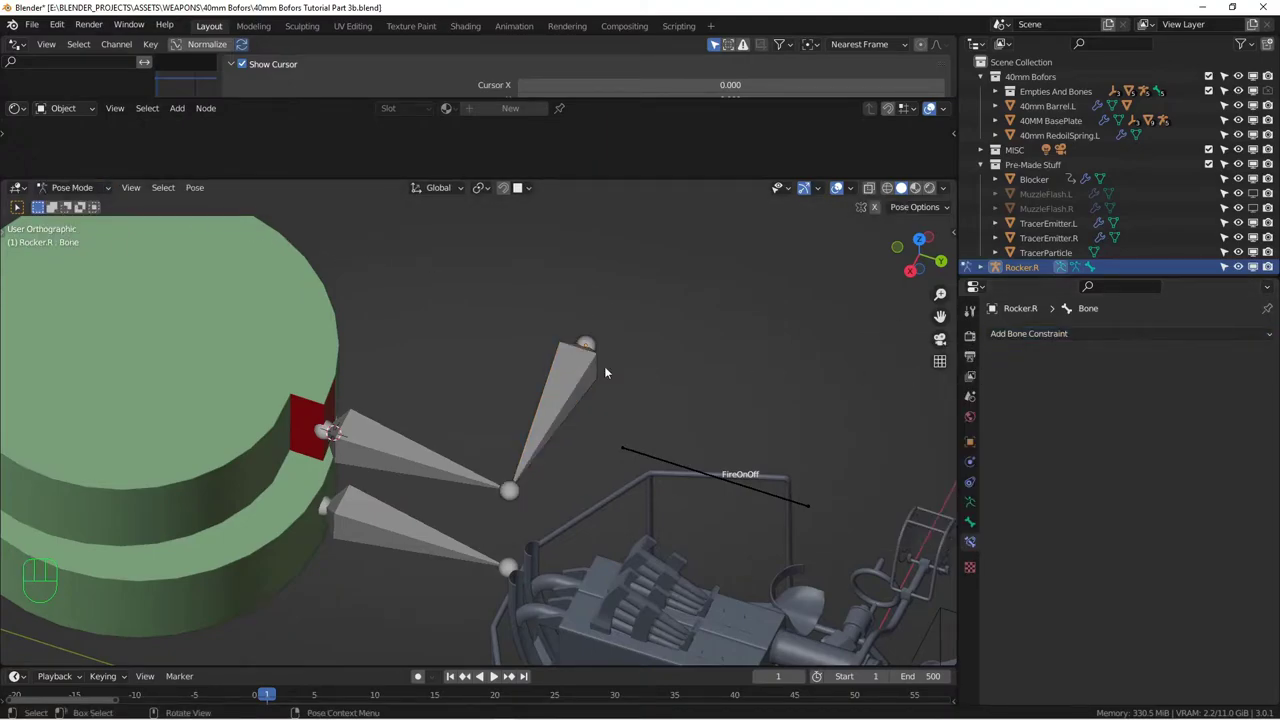
left_click(573, 377)
left_click_drag(1090, 341, 1104, 388)
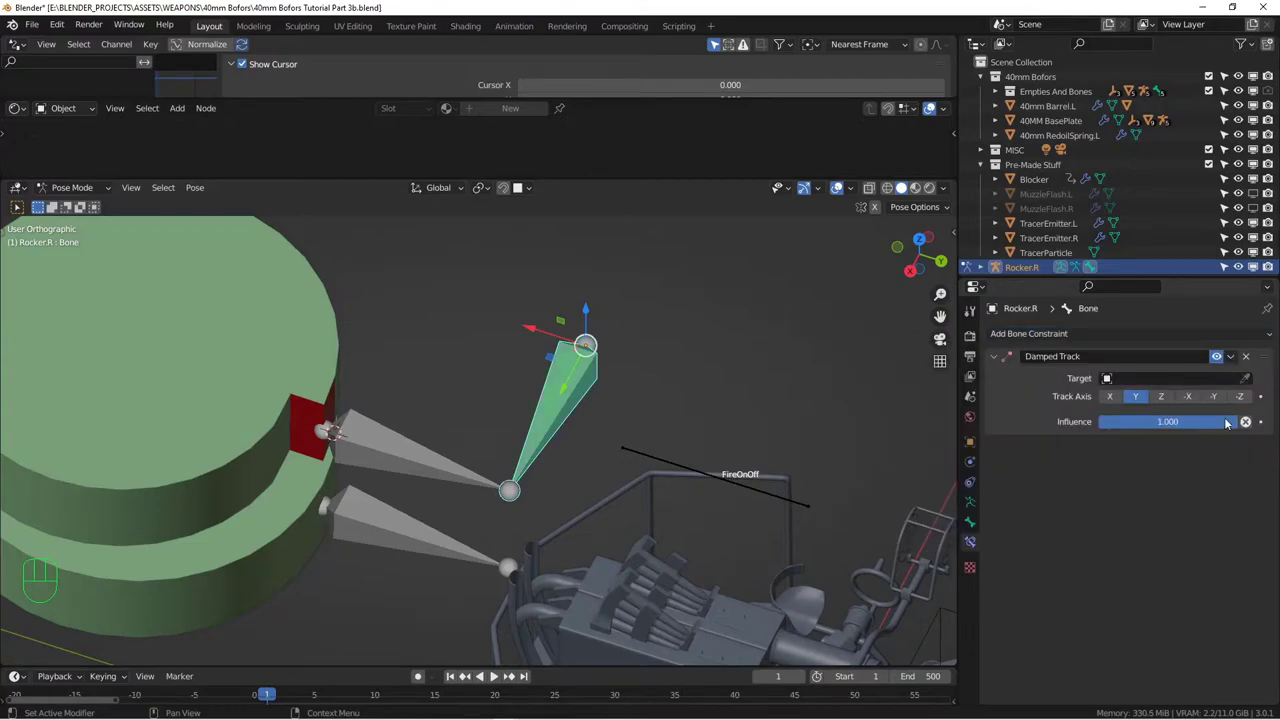
left_click(1247, 379)
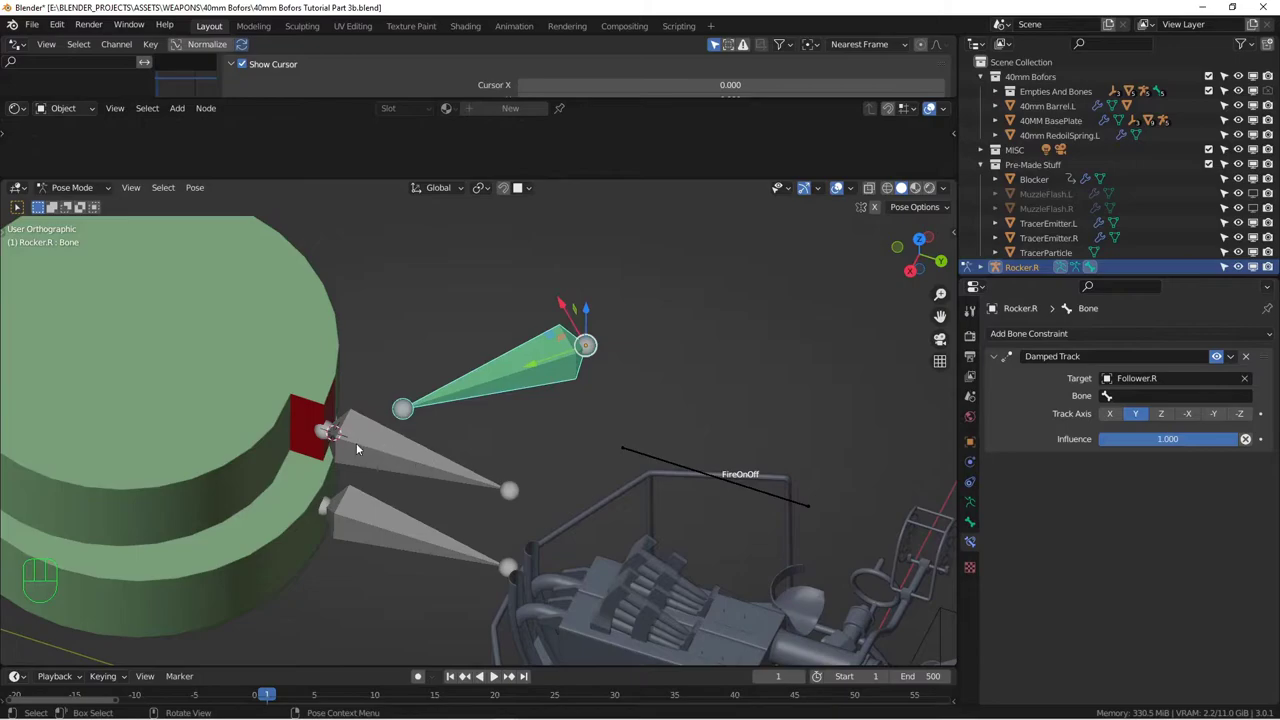
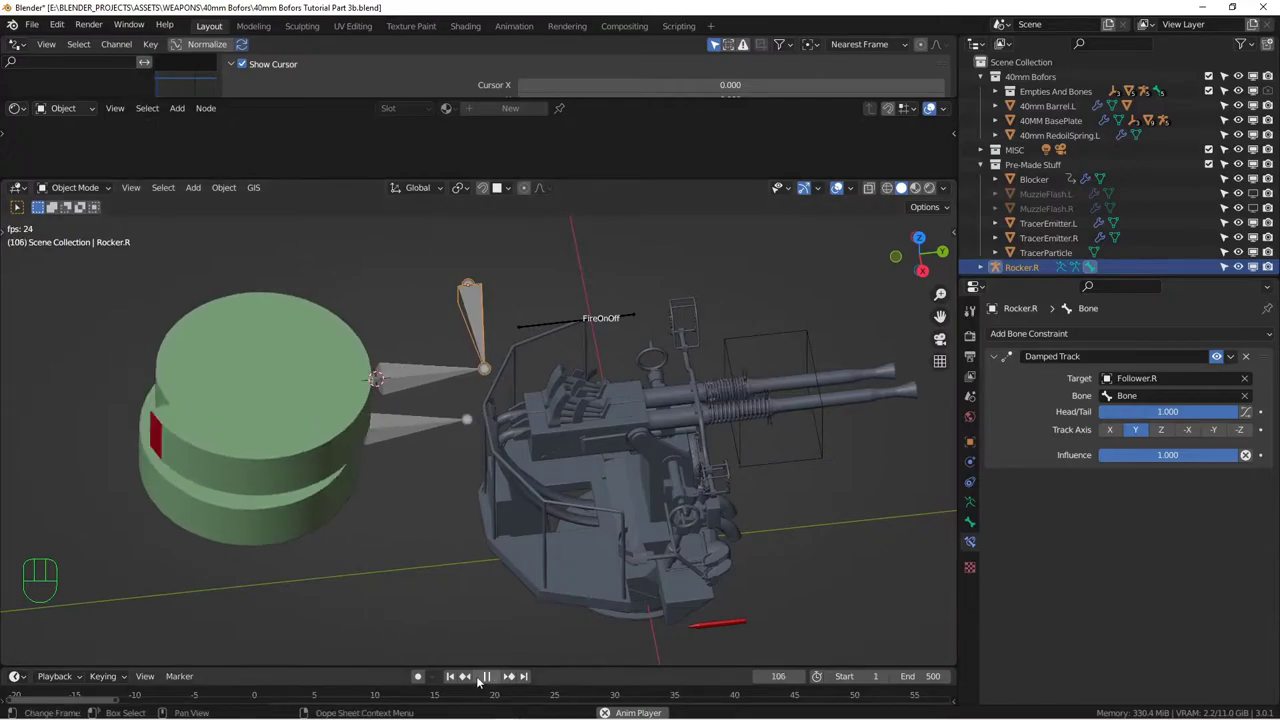
Stop the test playback at frame 1 and duplicate the rocker armature for the other side
left_click(494, 676)
left_click(458, 675)
left_click_drag(441, 431, 416, 397)
left_click_drag(421, 389, 401, 408)
left_click_drag(473, 376, 448, 375)
left_click_drag(474, 379, 499, 375)
key("shift+d")
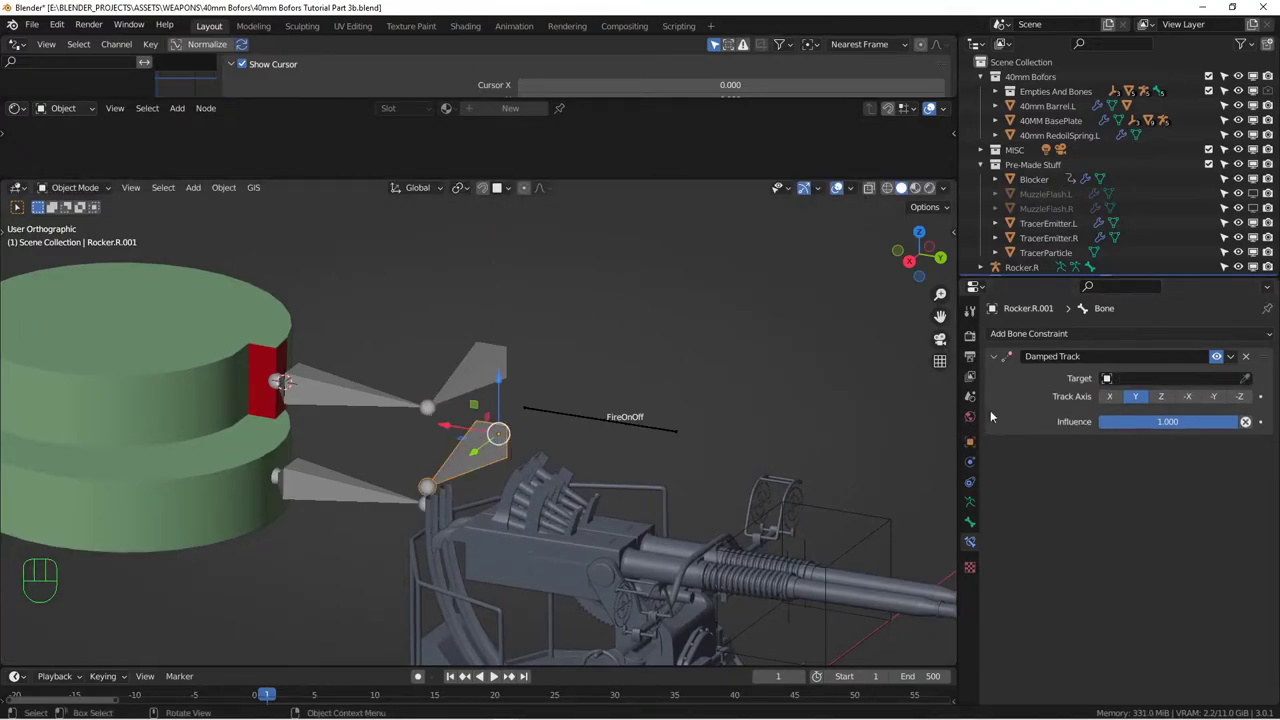
Aim the duplicated rocker's Damped Track at the Follower.L bone
left_click_drag(477, 449, 372, 477)
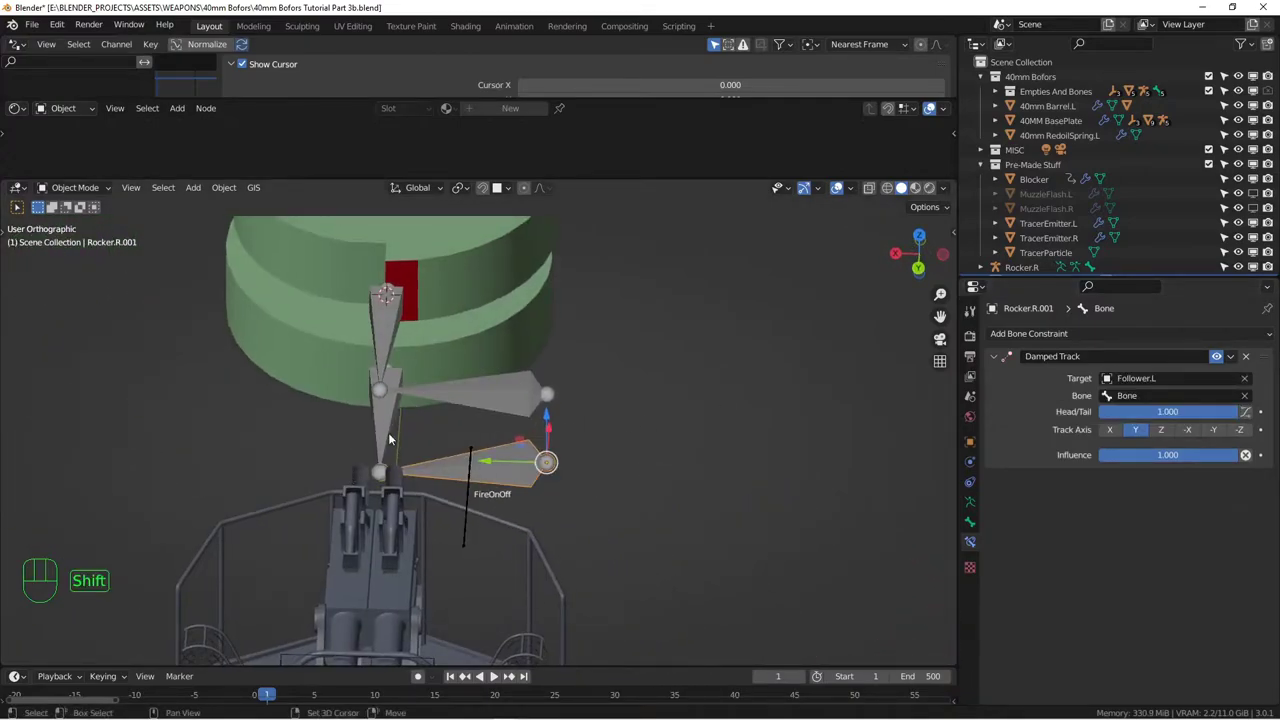
left_click(389, 437)
key("KP_Divide")
key("KP_3")
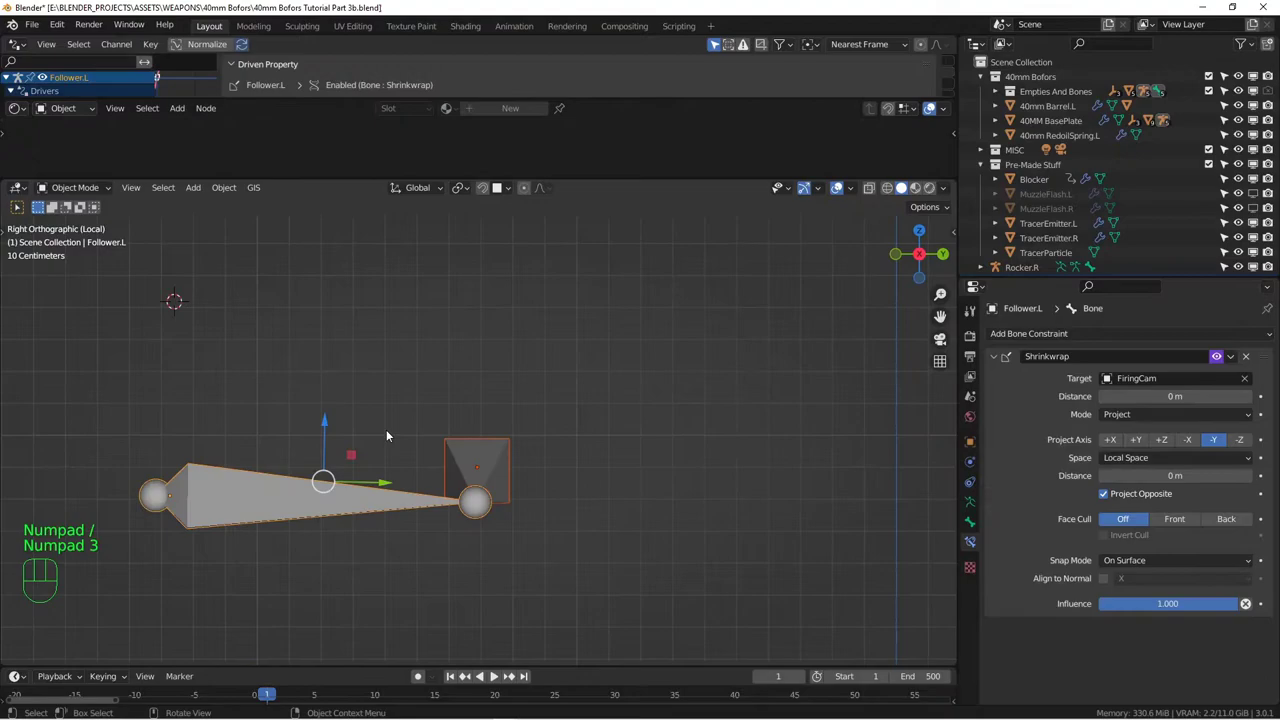
left_click(507, 443)
left_click_drag(523, 444, 706, 387)
left_click(1221, 358)
left_click_drag(704, 381, 636, 377)
key("z")
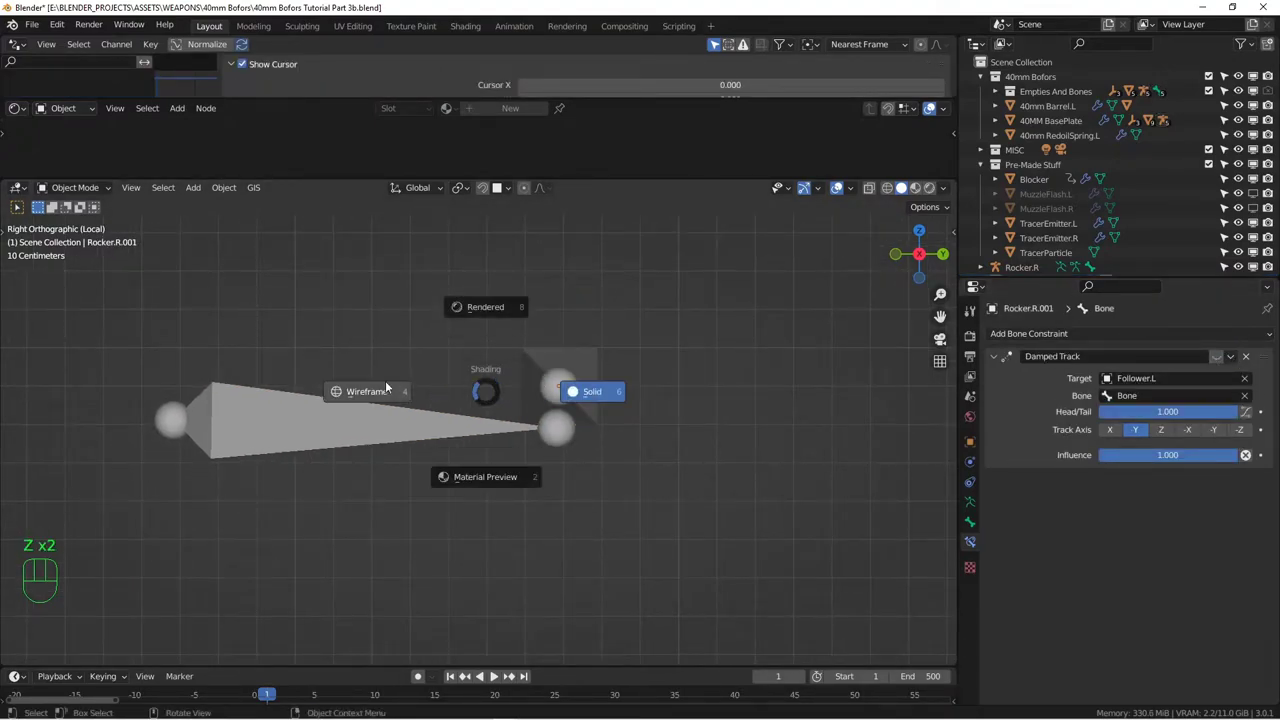
Move the duplicated rocker onto the Follower.L head using top and side views
key("g")
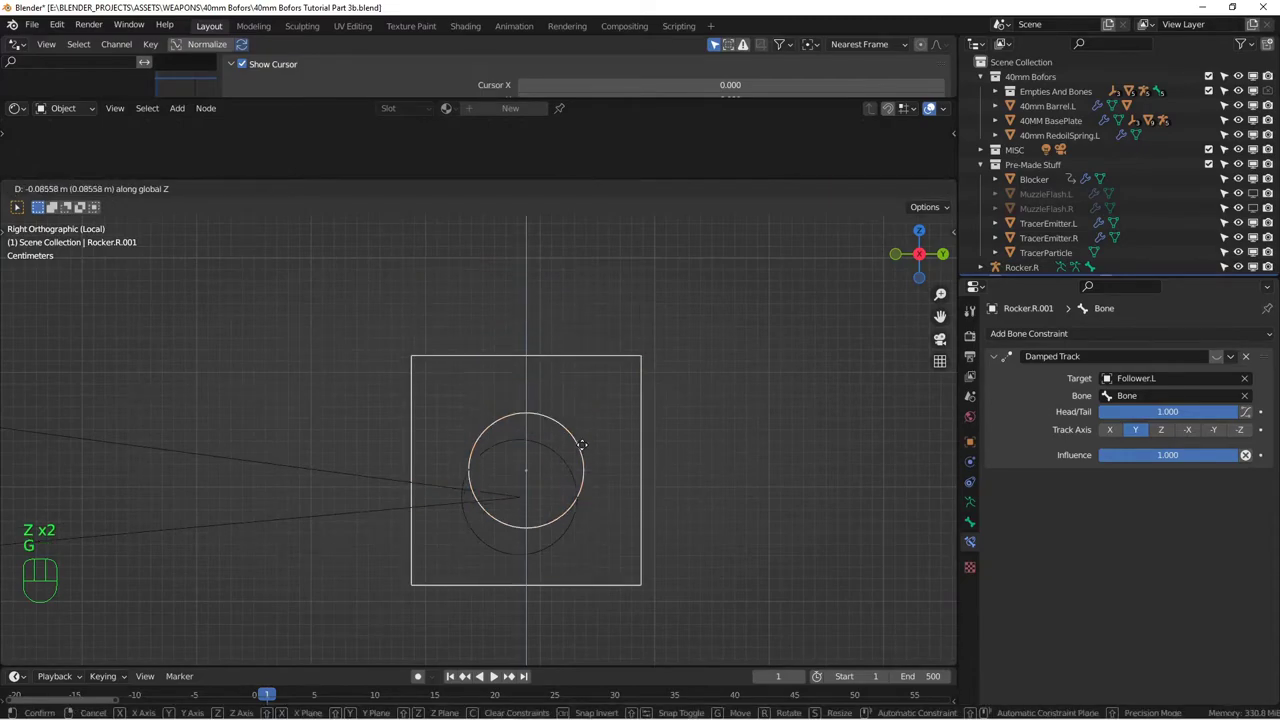
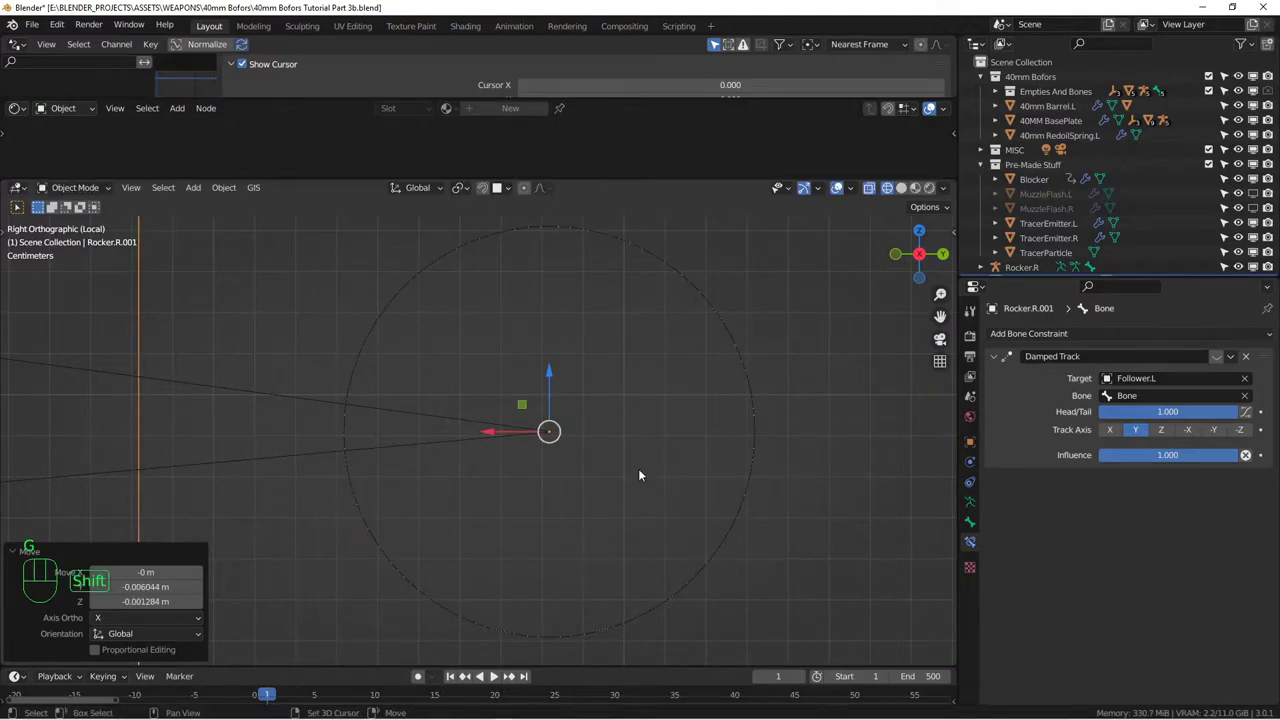
key("KP_7")
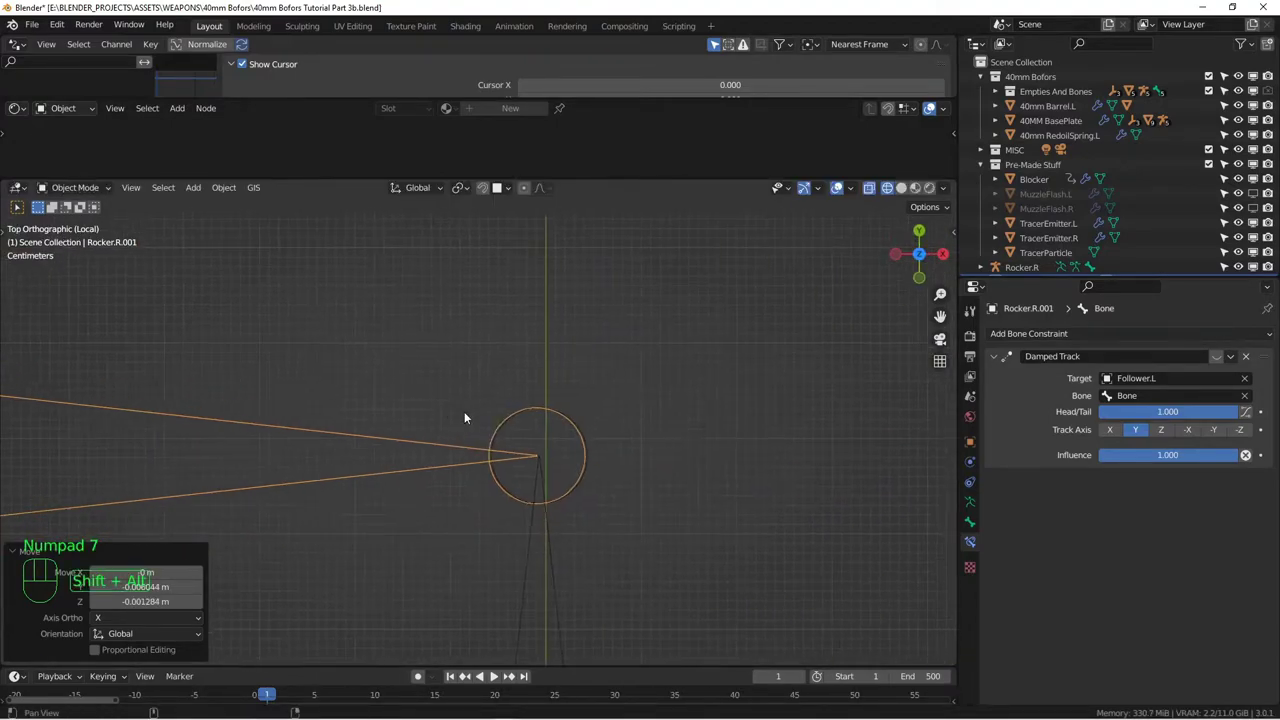
middle_click(440, 469)
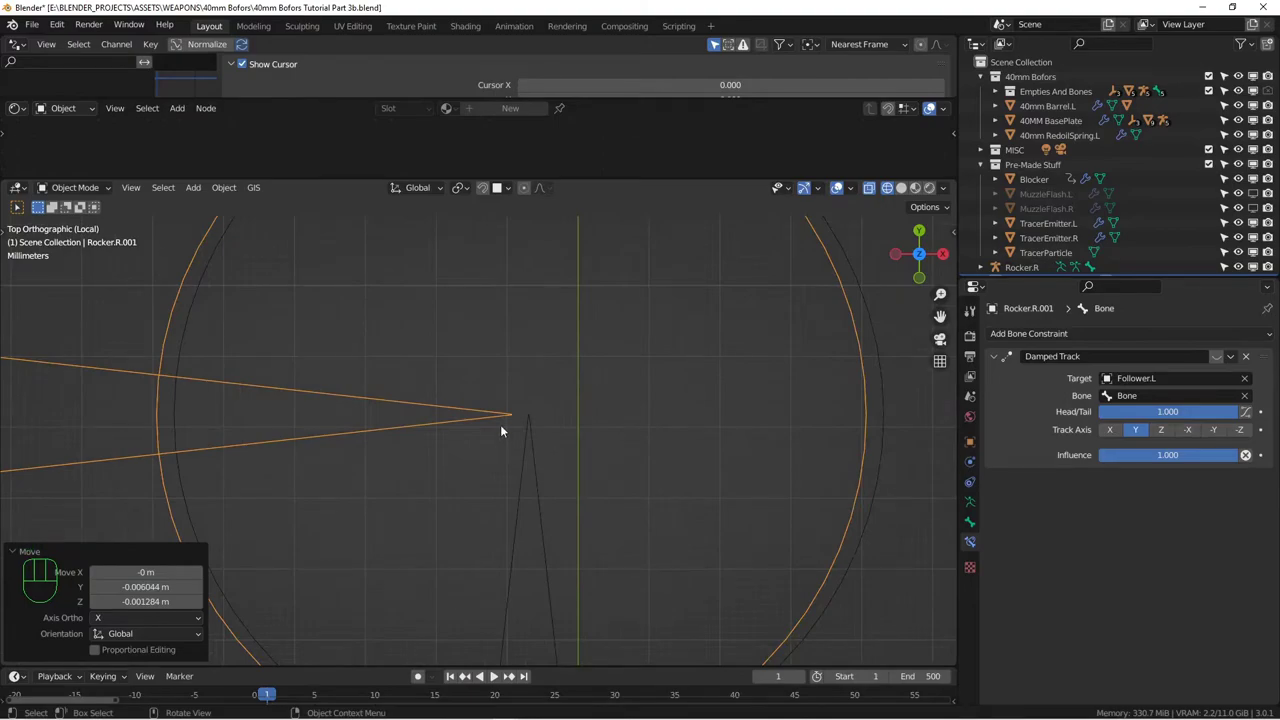
left_click_drag(582, 351, 648, 480)
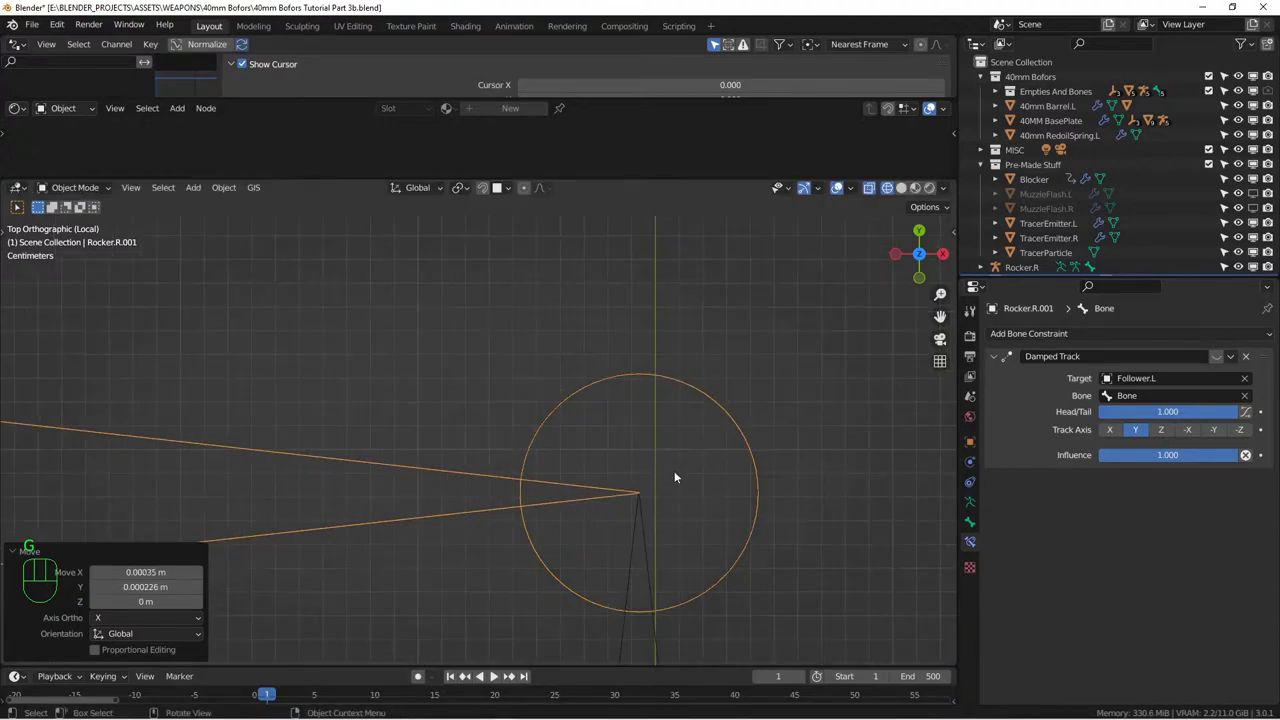
left_click_drag(644, 429, 611, 388)
key("KP_3")
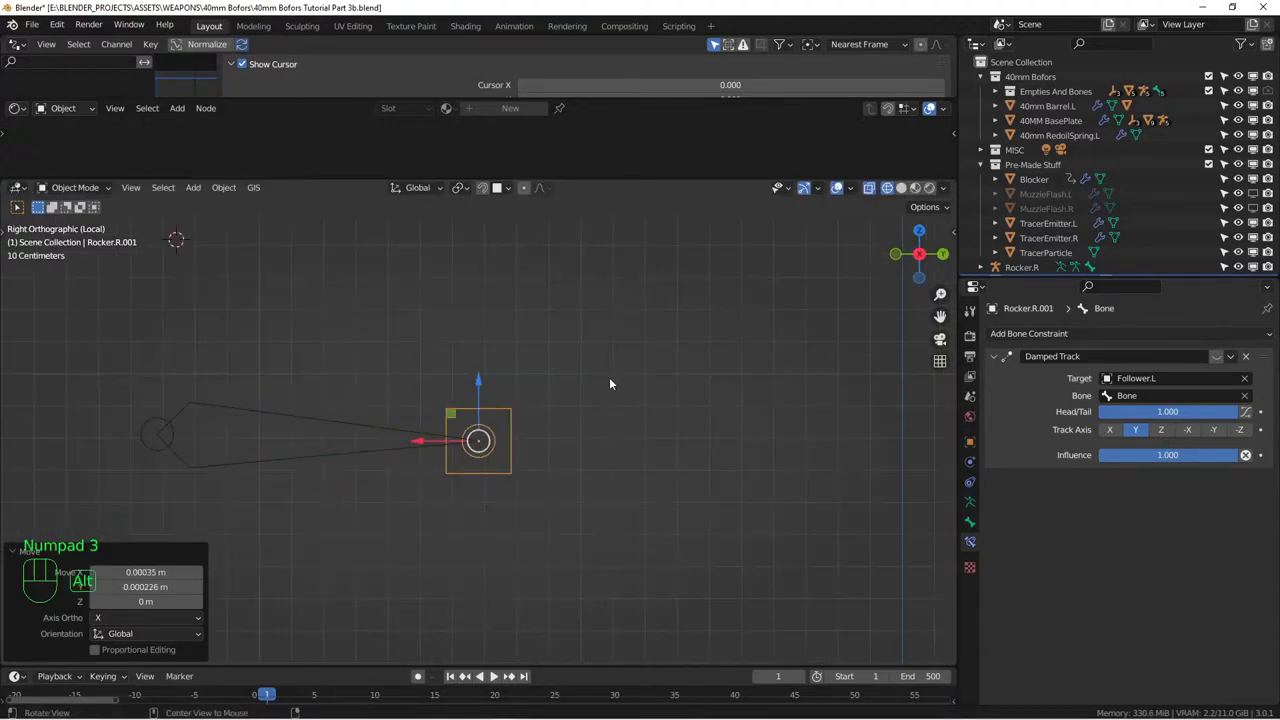
left_click_drag(699, 412, 616, 431)
middle_click(616, 319)
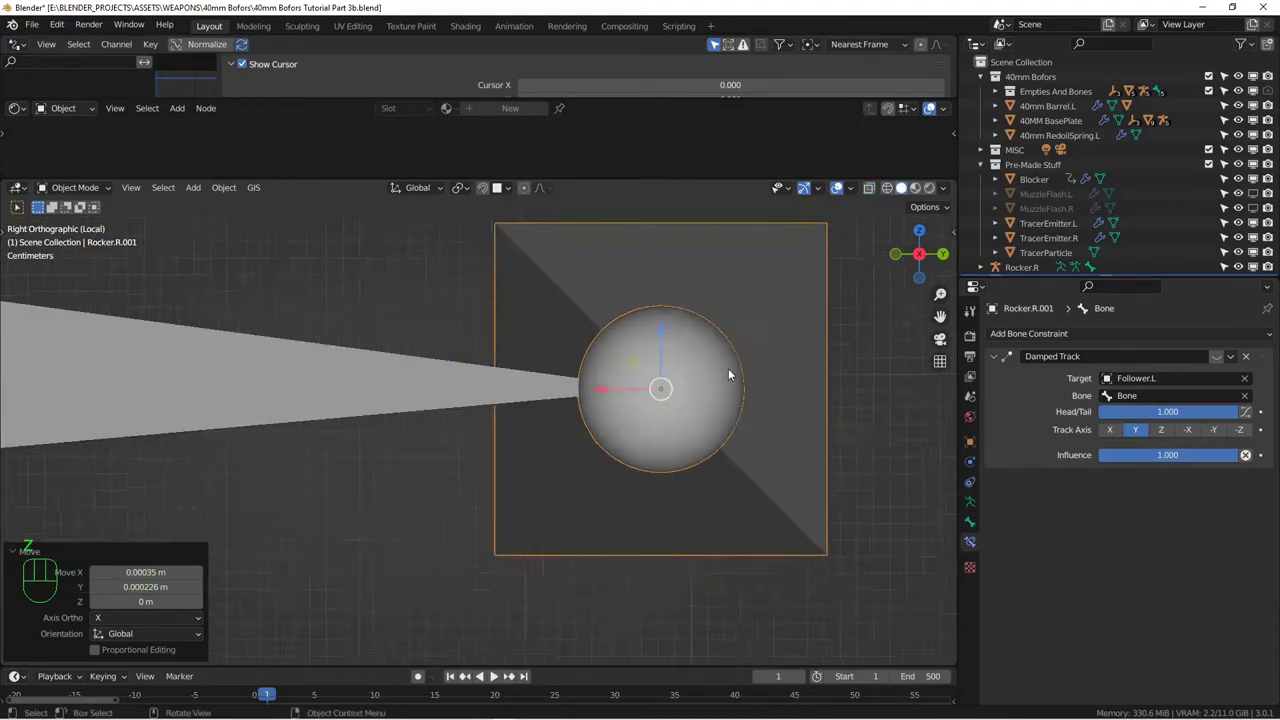
middle_click(606, 419)
middle_click(621, 421)
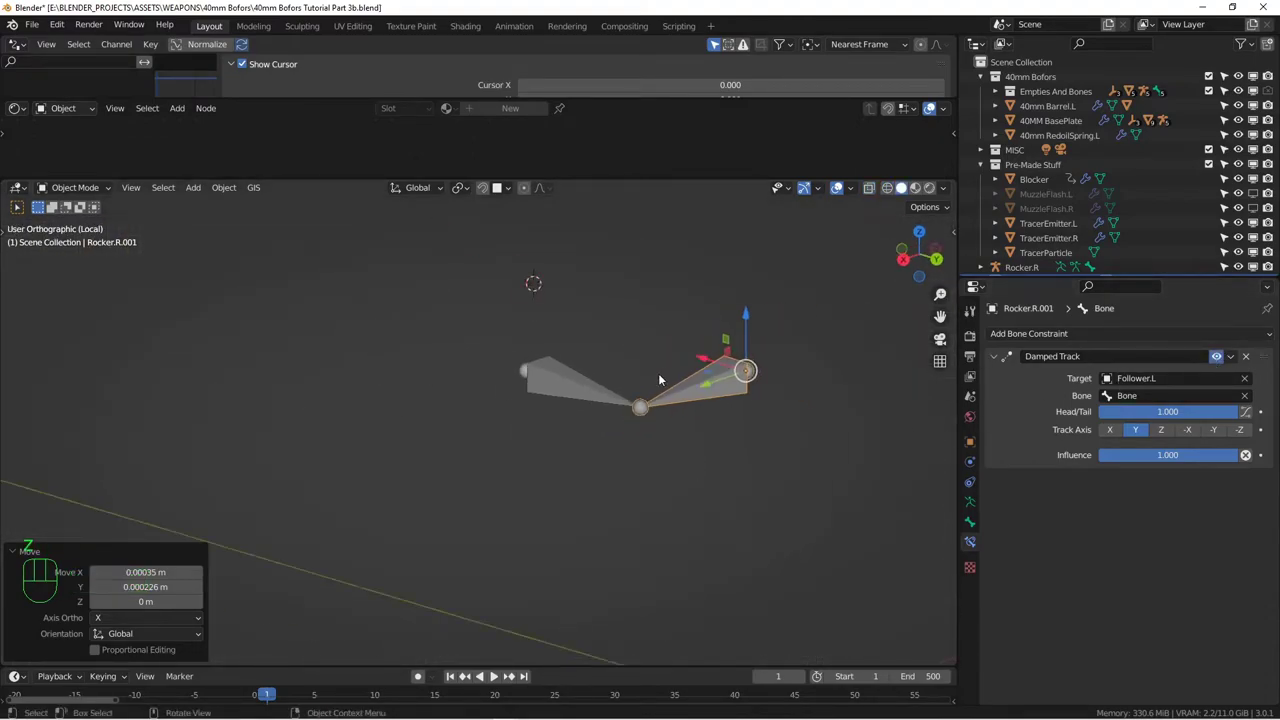
Leave local view and orbit toward the gun to see both rockers in place
key("KP_Divide")
left_click_drag(403, 461, 485, 459)
middle_click(599, 417)
left_click_drag(801, 186, 791, 223)
left_click_drag(648, 389, 676, 381)
middle_click(655, 409)
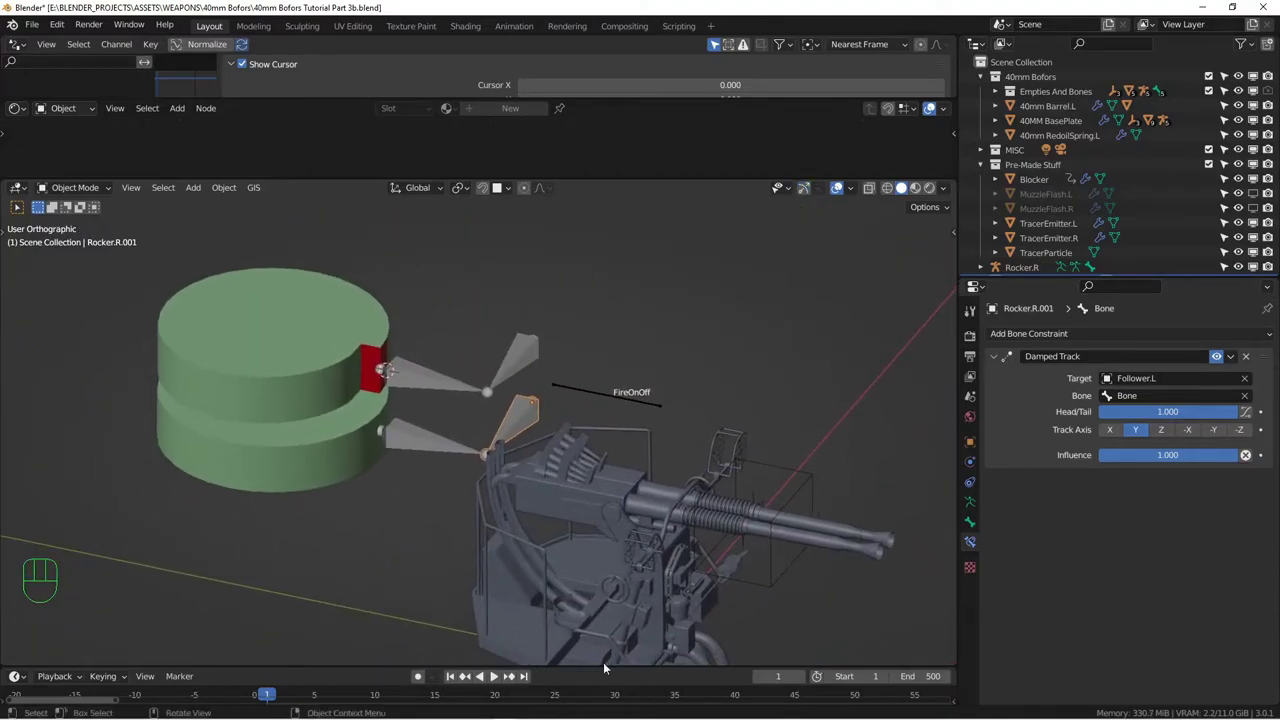
Play the animation to test both rockers swinging with their followers, ending back at frame 1
left_click(499, 675)
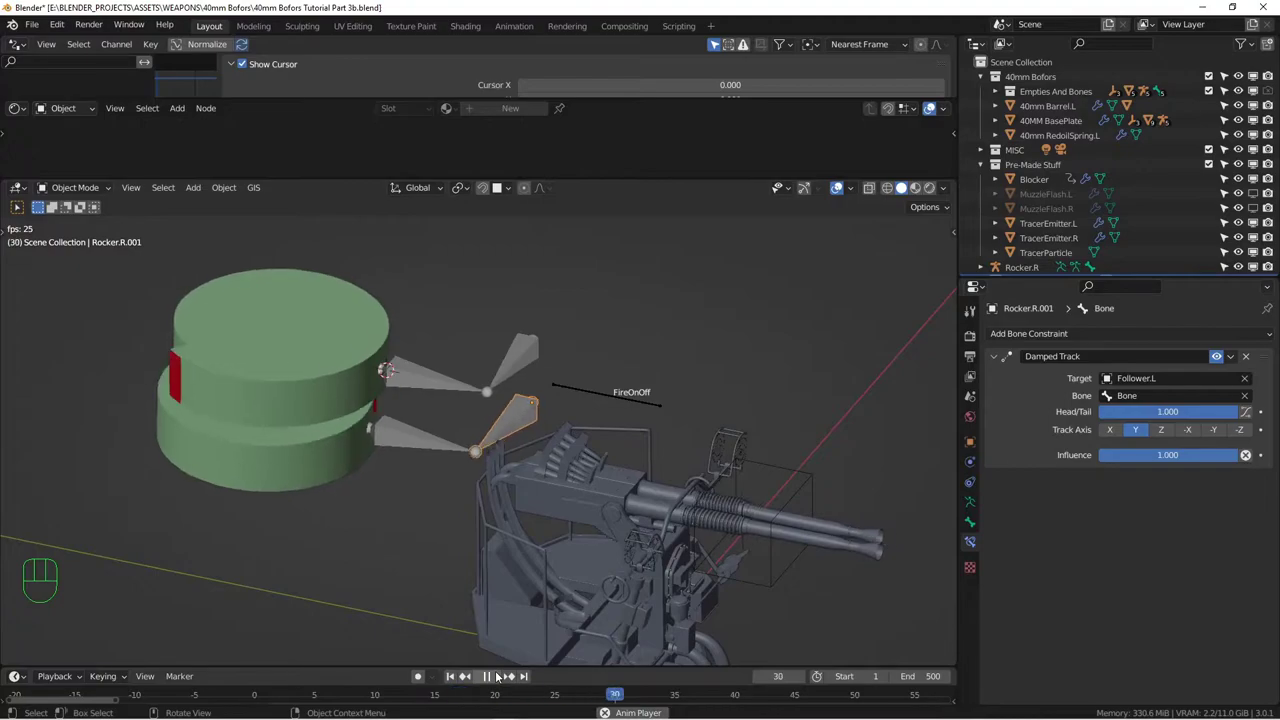
middle_click(551, 315)
middle_click(536, 327)
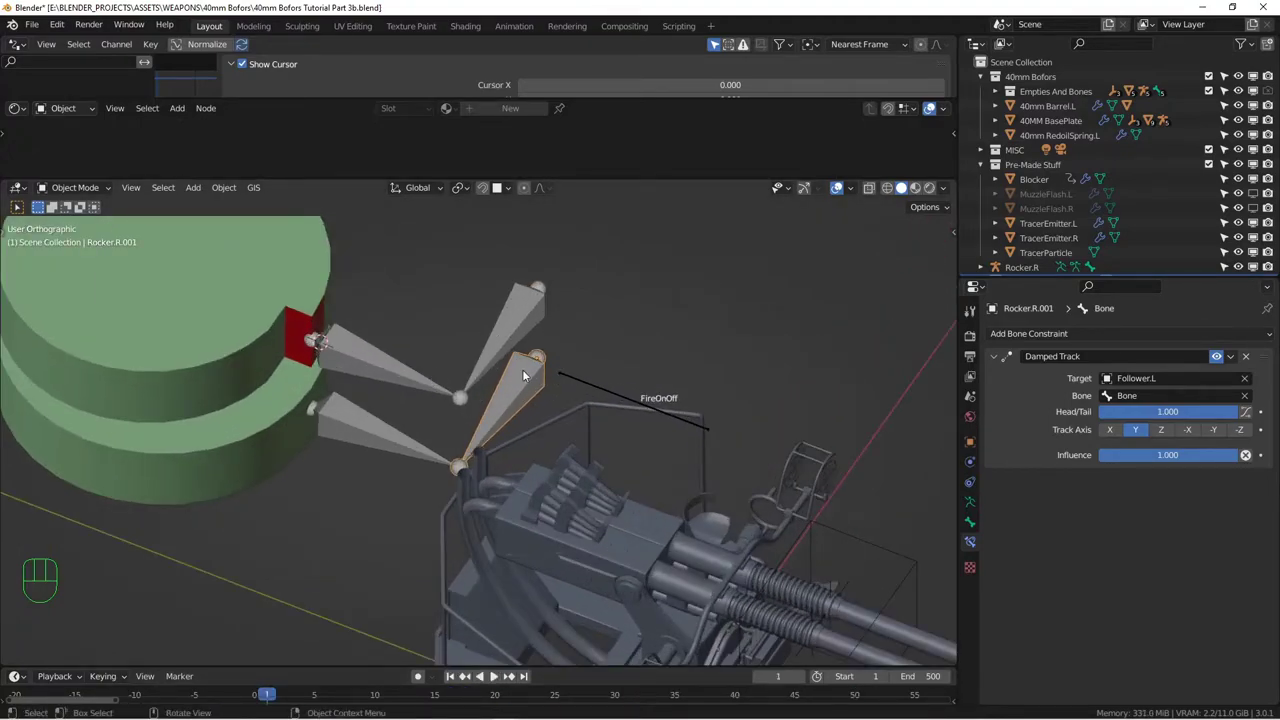
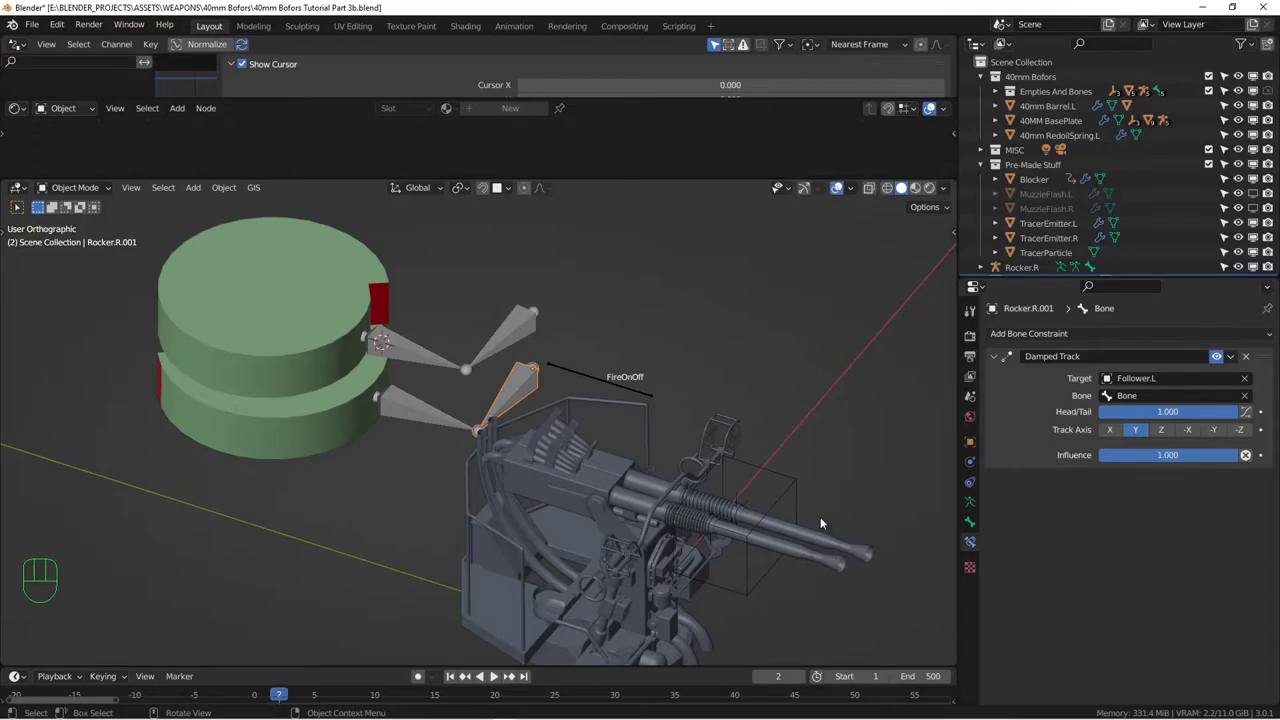
middle_click(800, 503)
left_click_drag(747, 481, 686, 436)
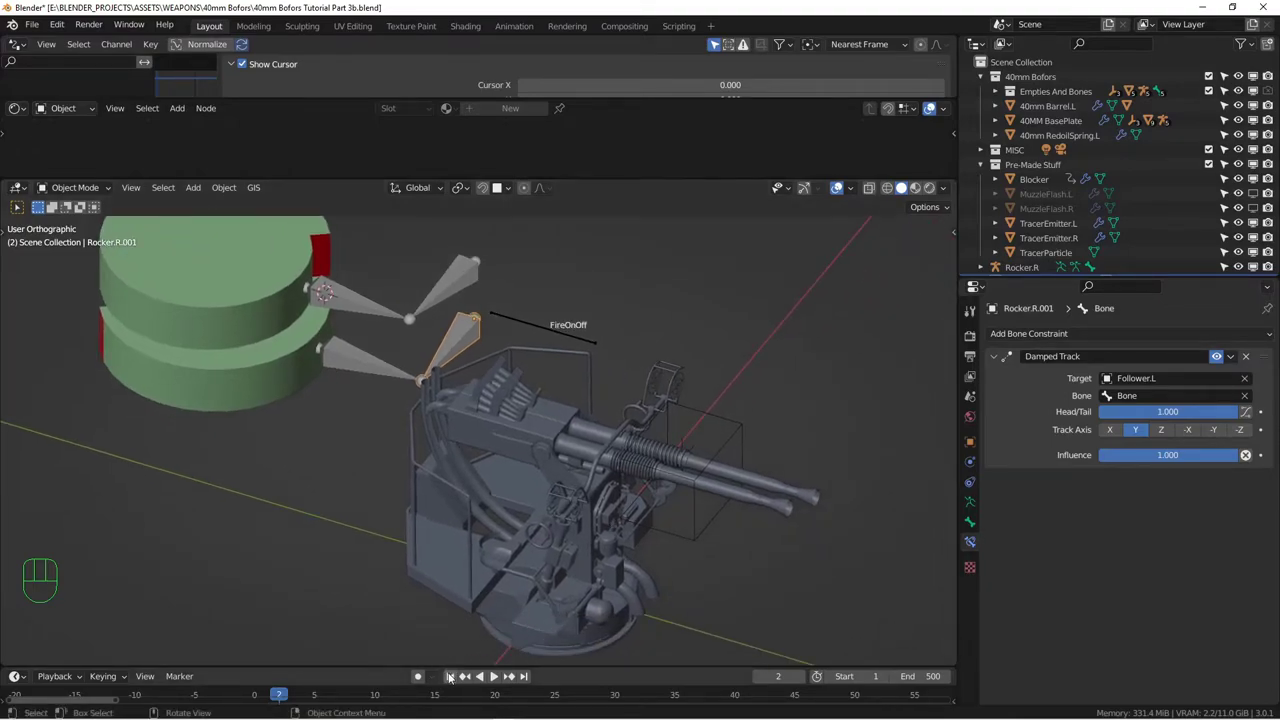
left_click_drag(573, 559, 598, 551)
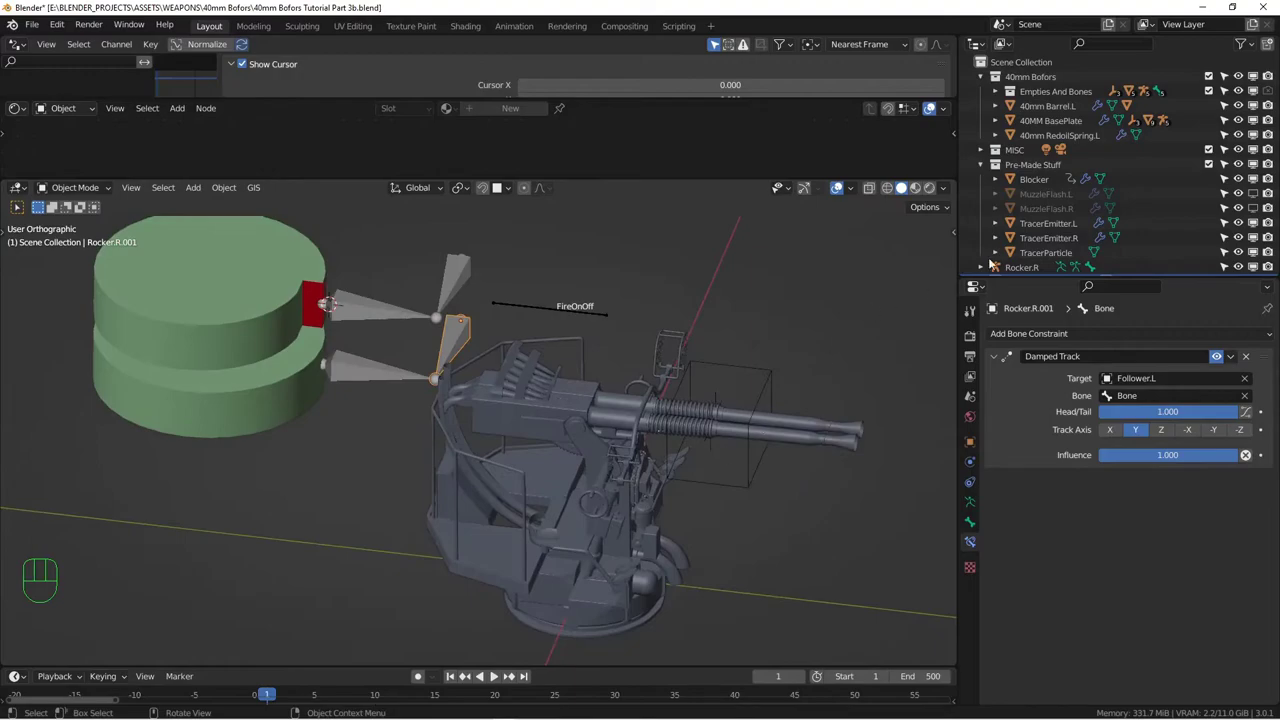
Select MuzzleFlash.R and review its Subdivision and Displace modifiers and their Clouds texture
left_click(1257, 209)
left_click_drag(734, 383, 409, 383)
left_click(554, 429)
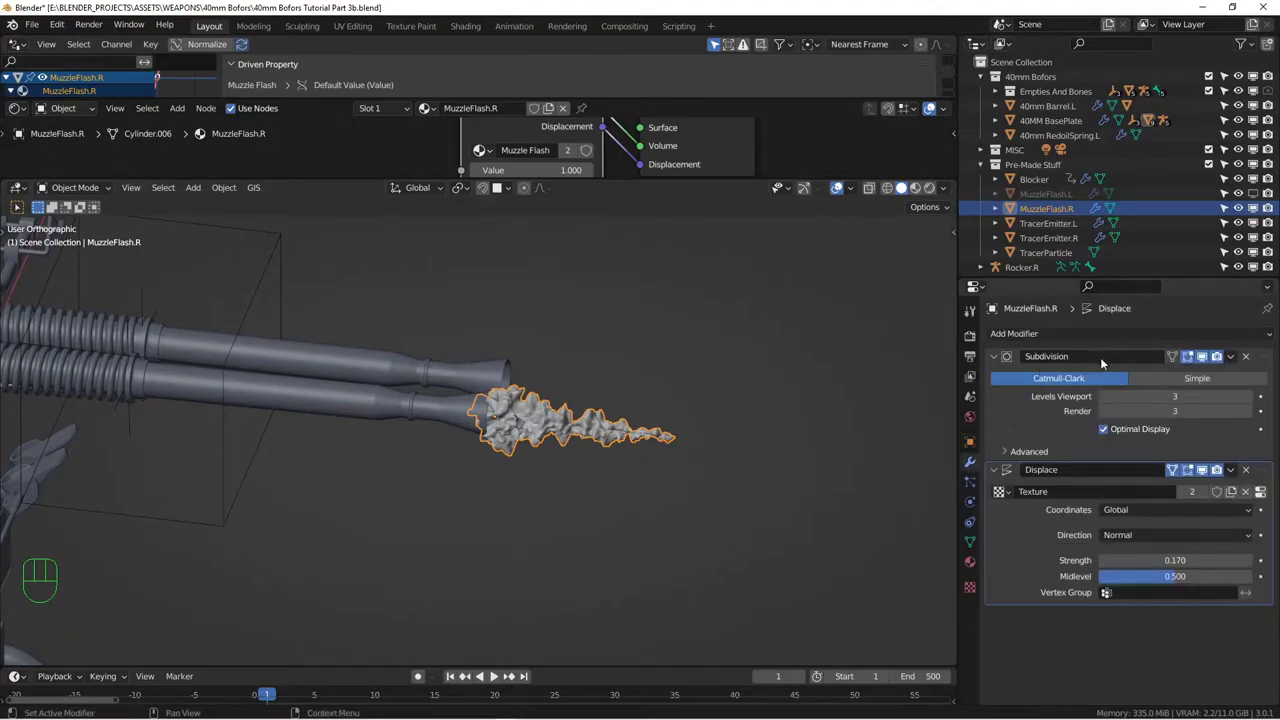
left_click(1002, 360)
left_click_drag(995, 363, 1071, 387)
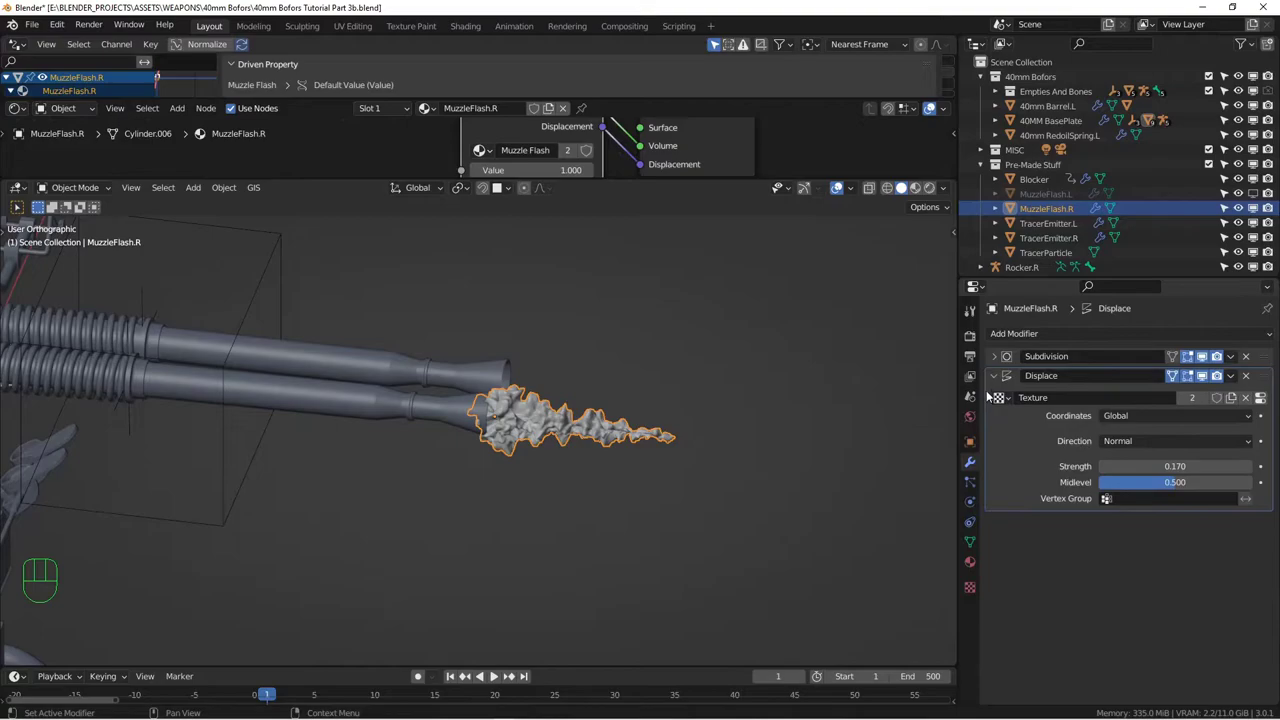
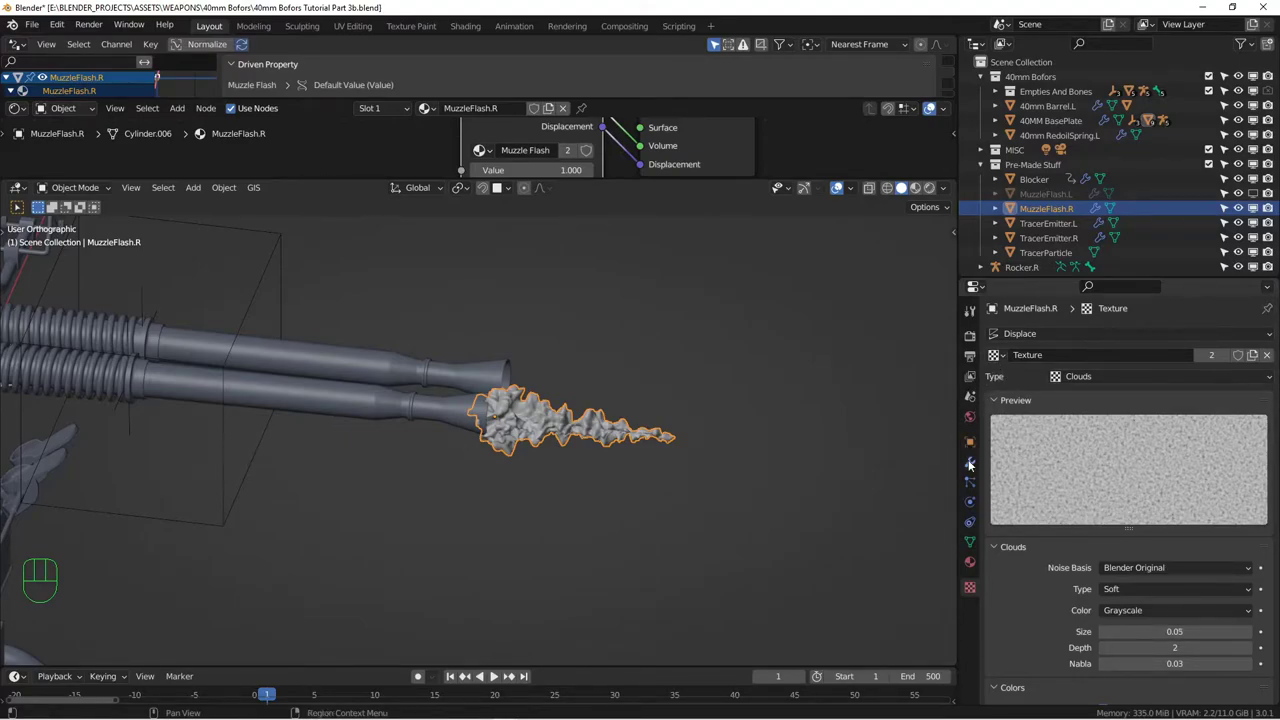
left_click(973, 471)
left_click_drag(1201, 377, 1112, 387)
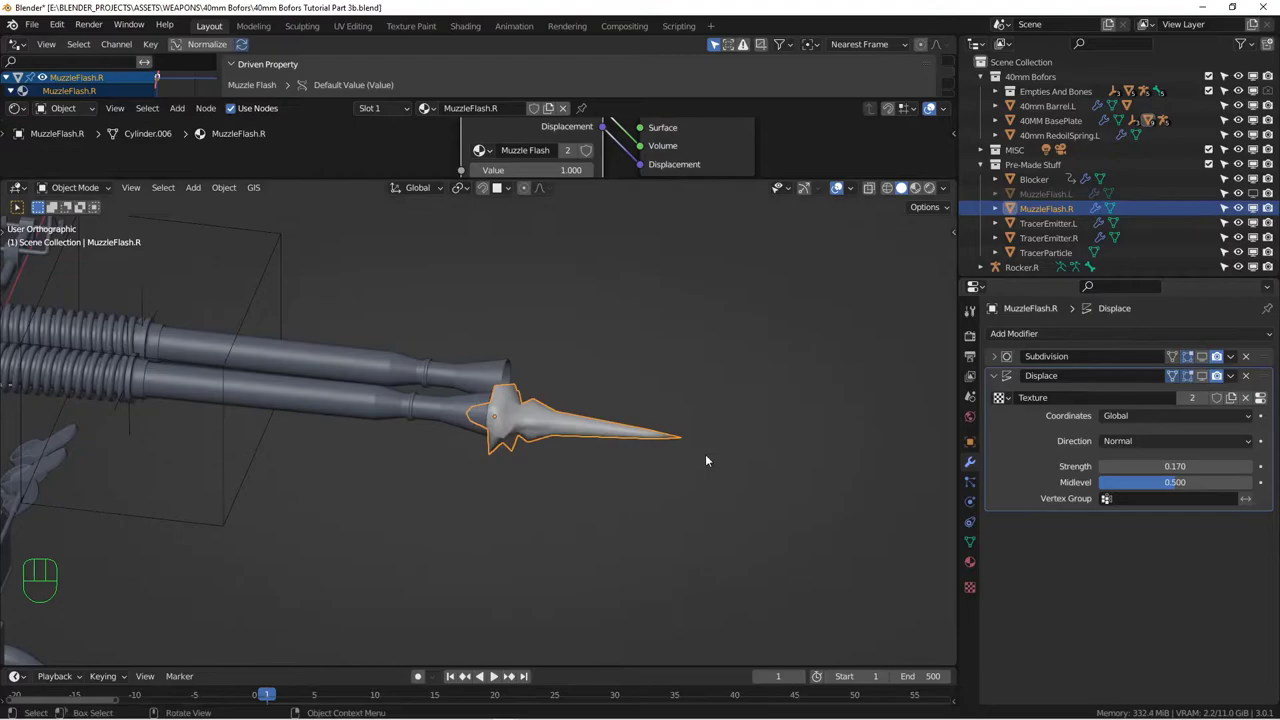
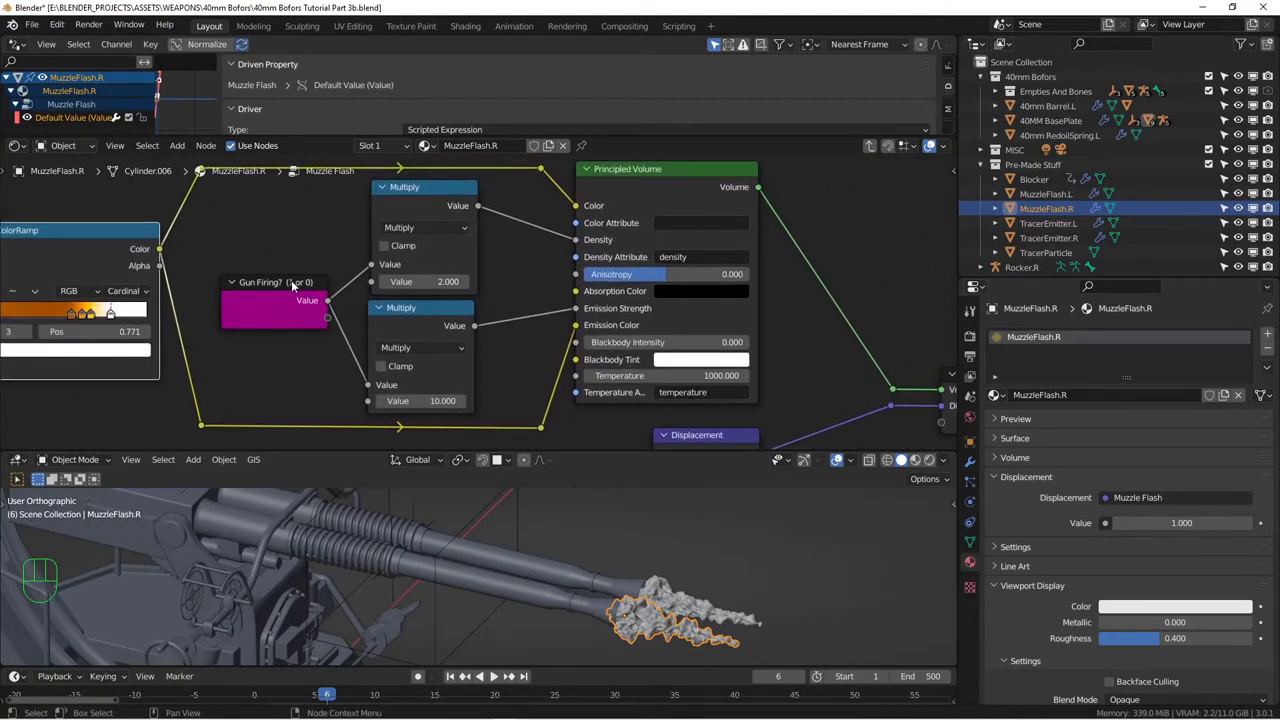
middle_click(454, 611)
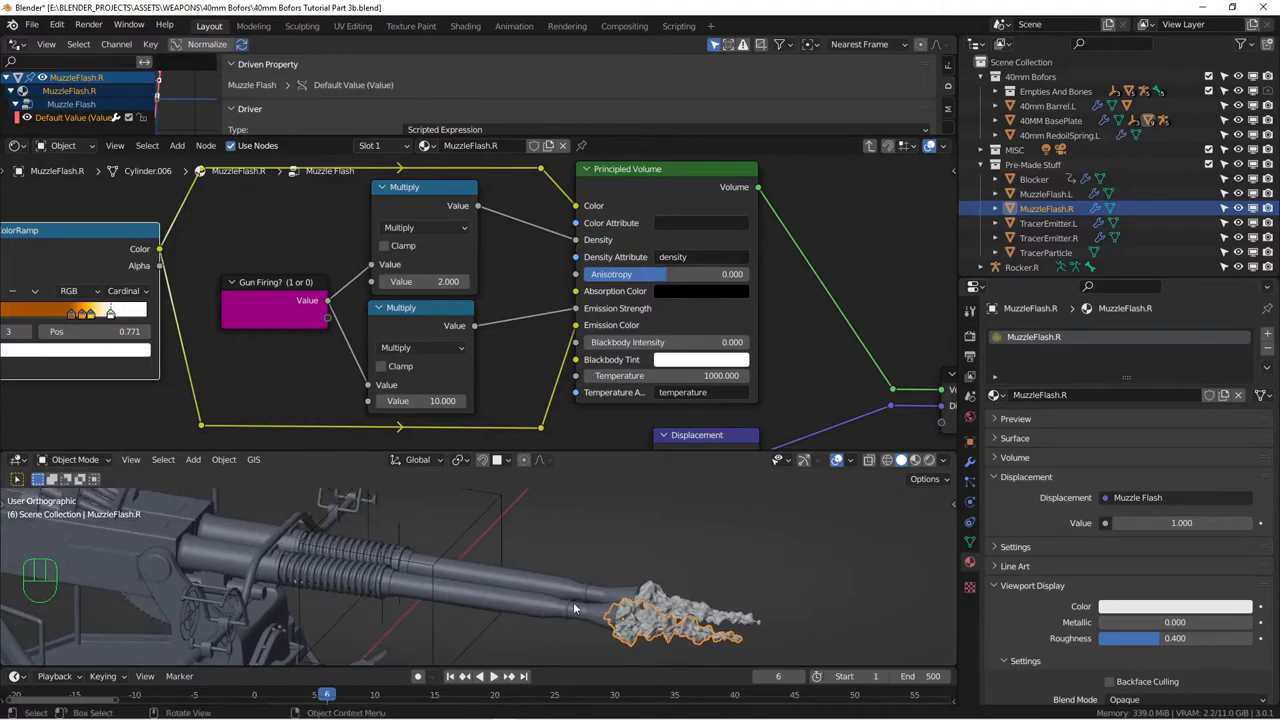
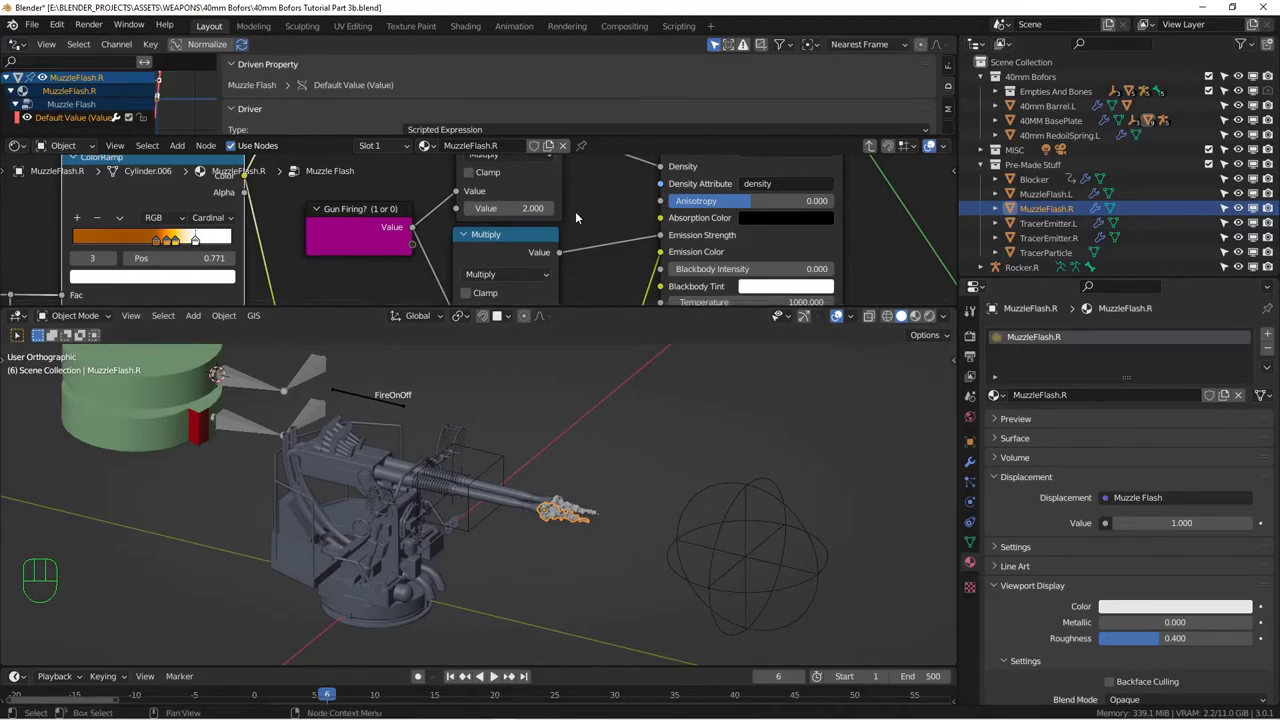
Back in the material, connect a new Value node to the Muzzle Flash group's Value input
key("ctrl+Tab")
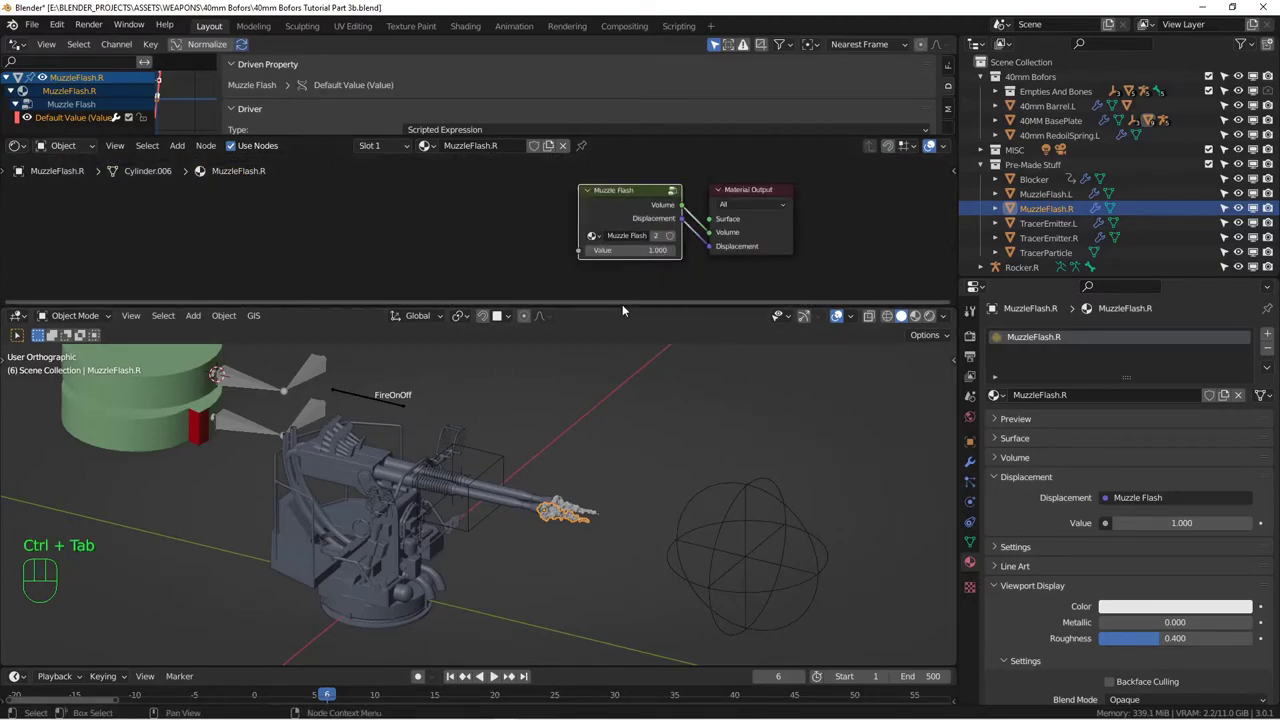
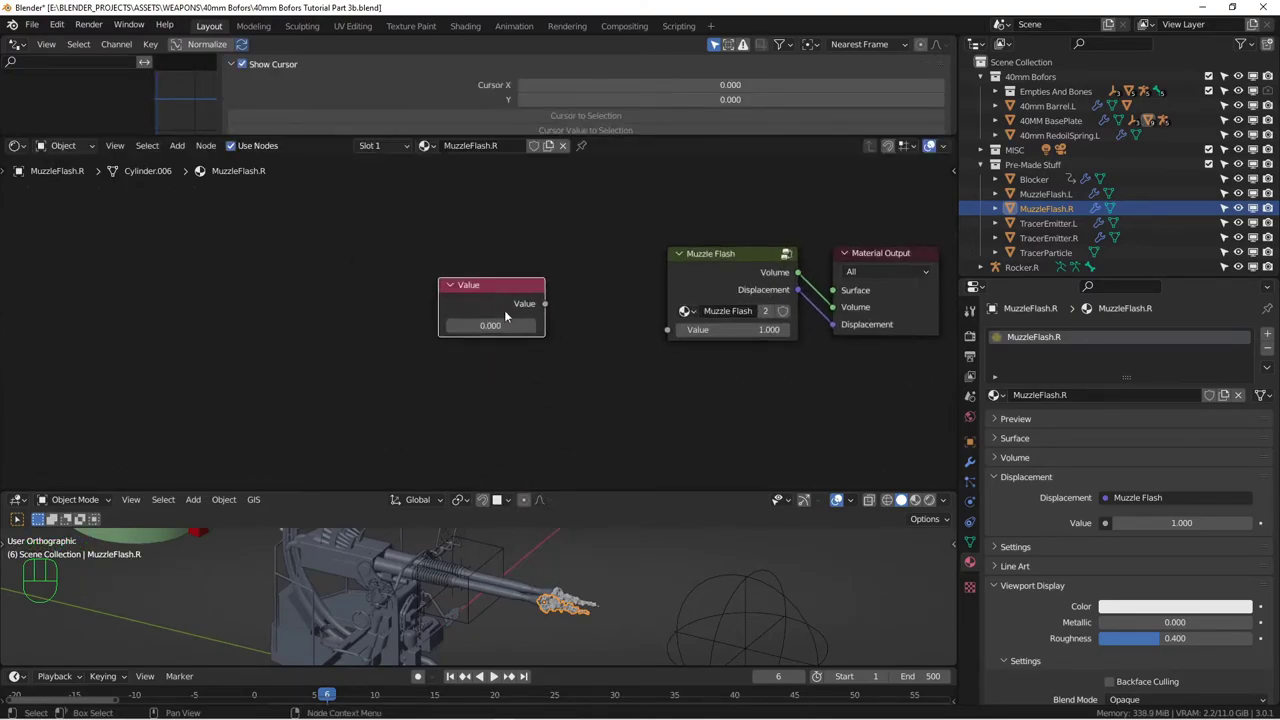
left_click_drag(541, 306, 696, 335)
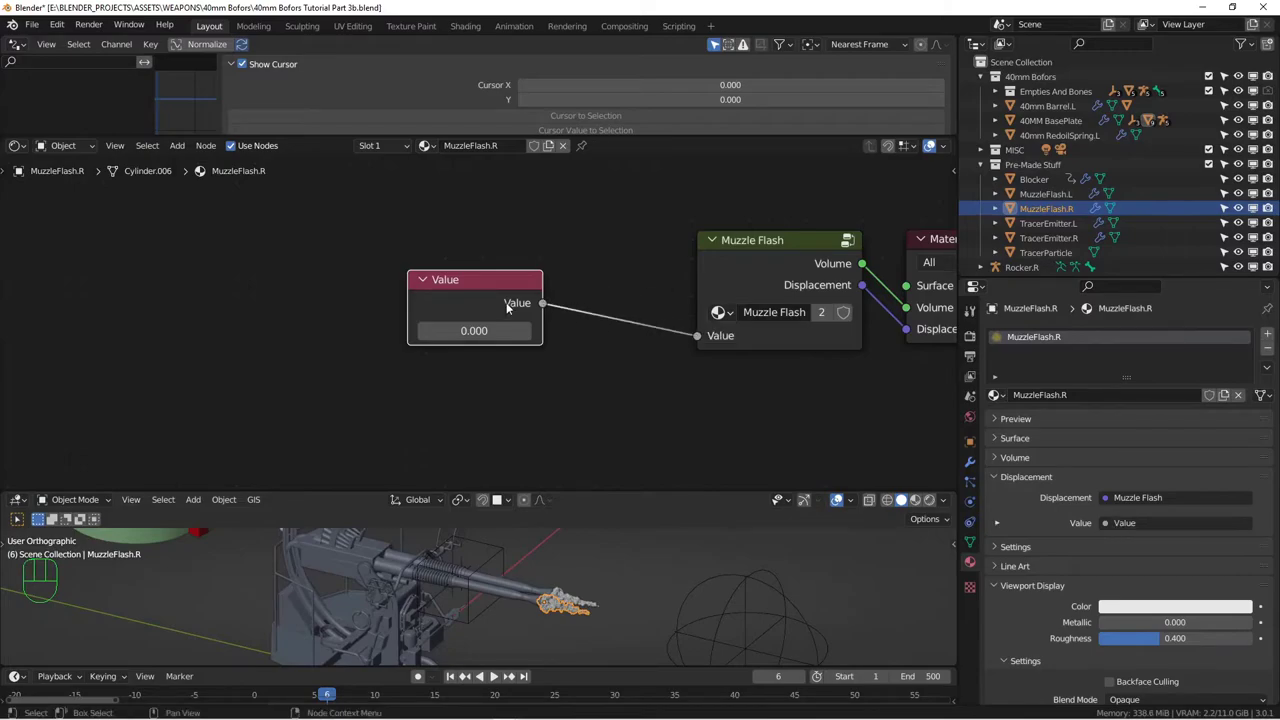
left_click(496, 290)
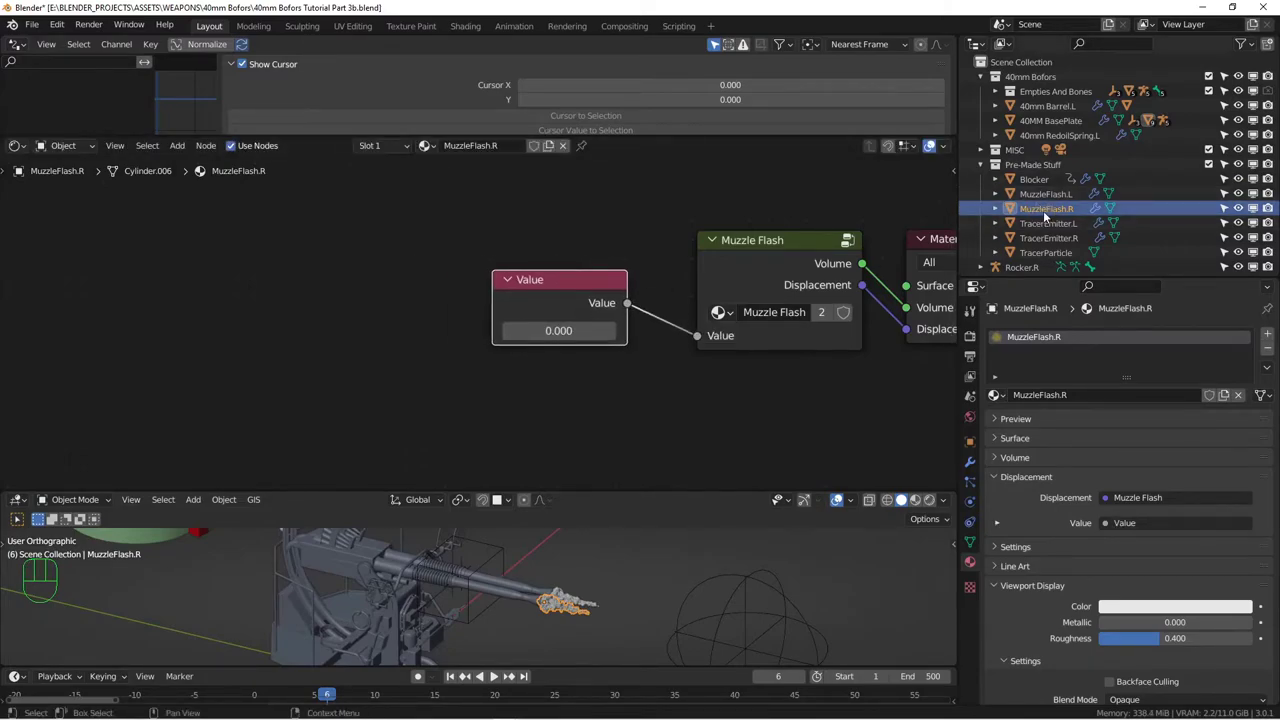
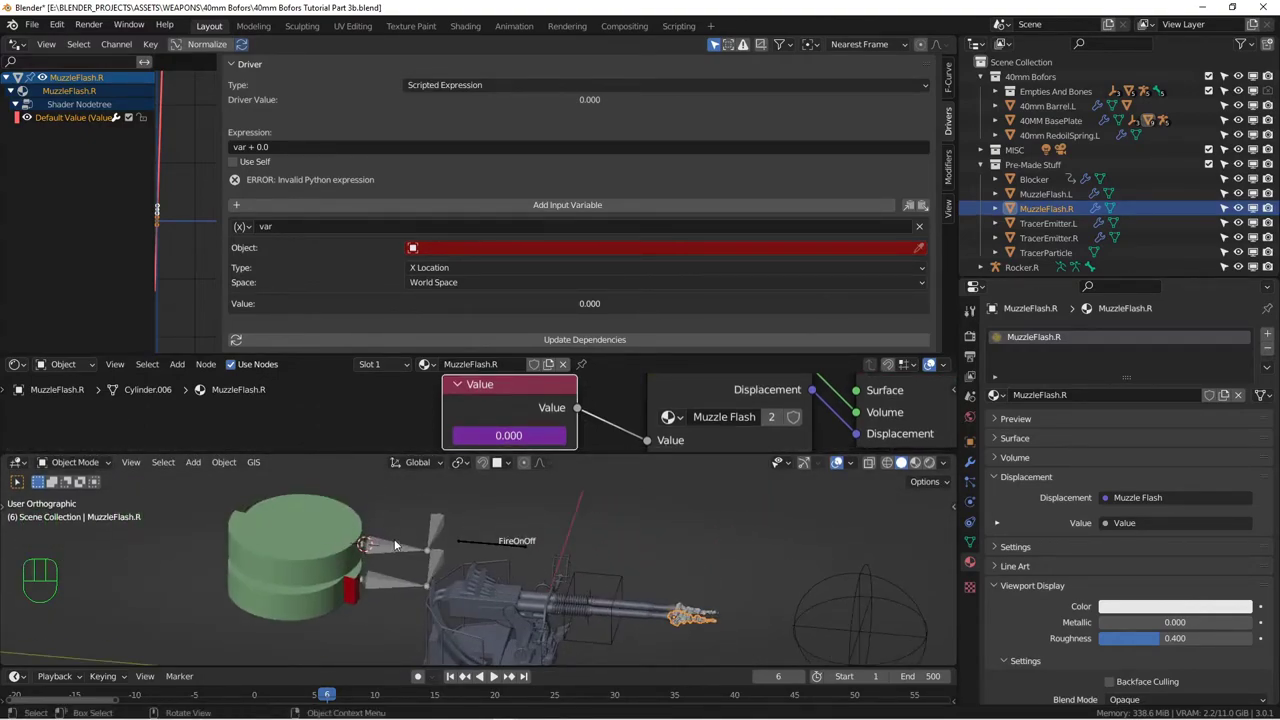
Orbit the view to see the Rocker.R and Follower.R bones for the driver setup
middle_click(444, 531)
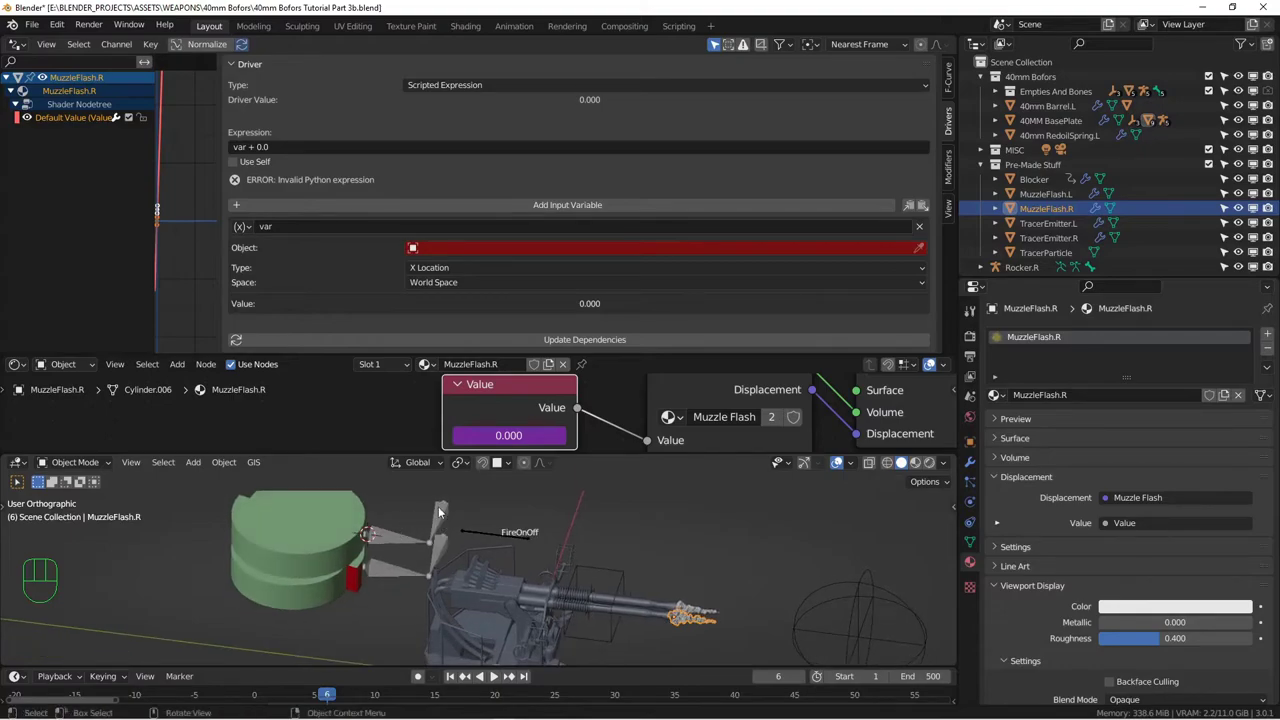
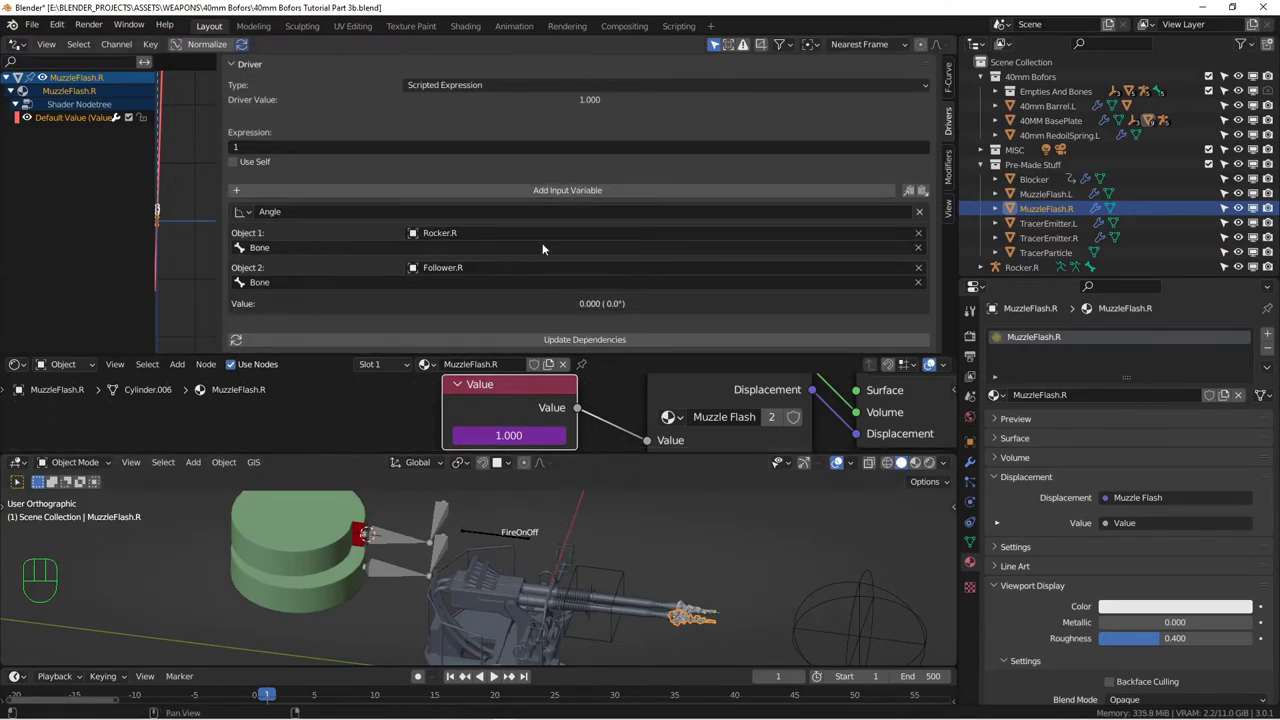
Add a second input variable to the Value node's driver for FireGun
left_click(559, 190)
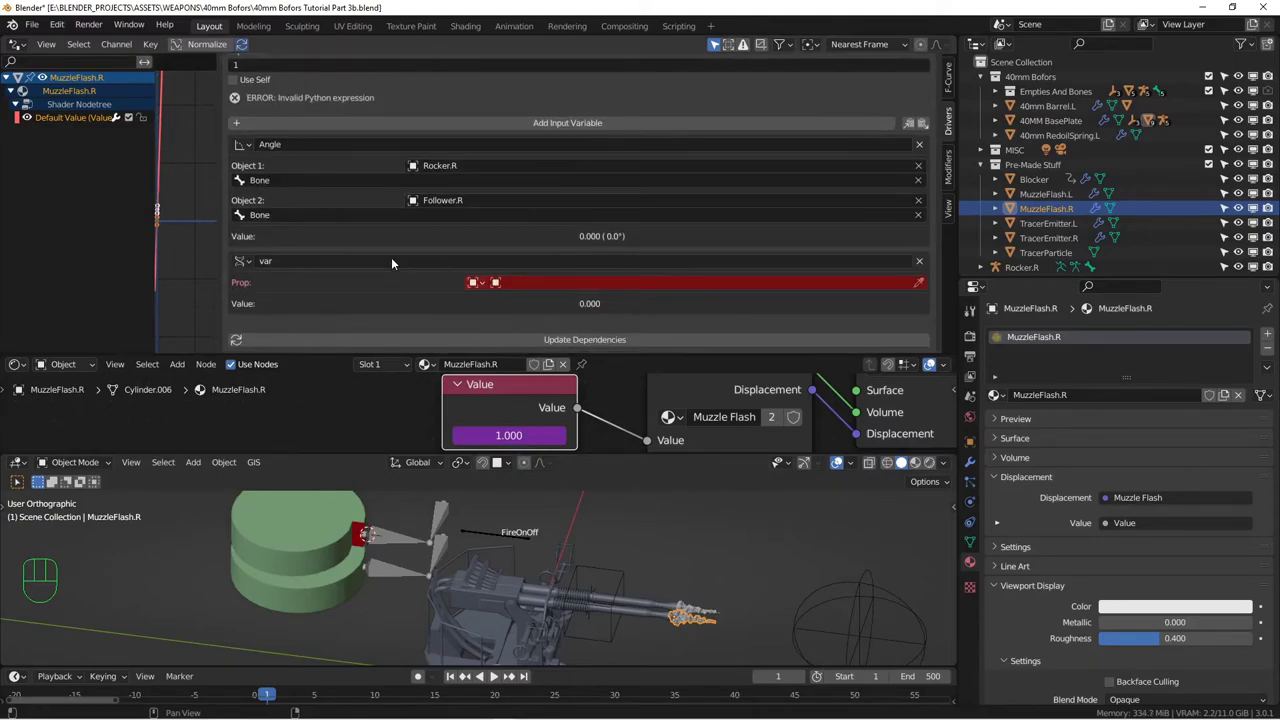
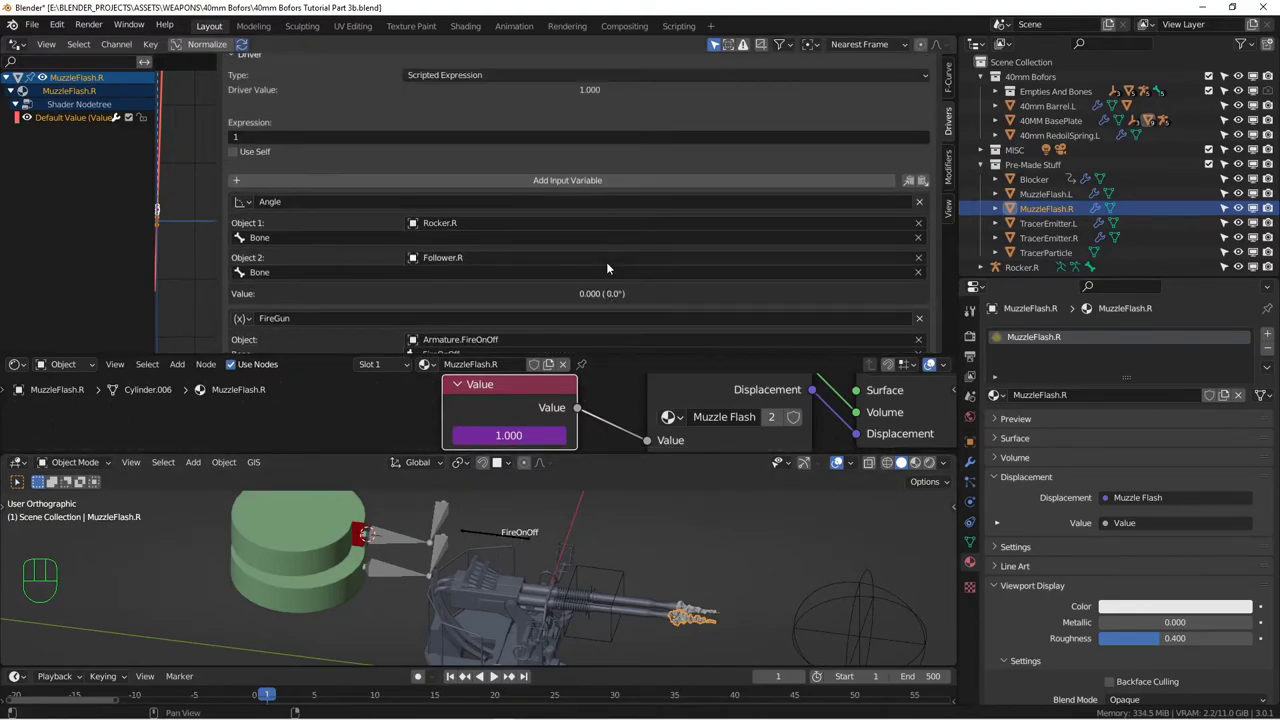
Reframe the muzzle flashes and start editing the driver expression at frame 2
left_click_drag(481, 580, 477, 557)
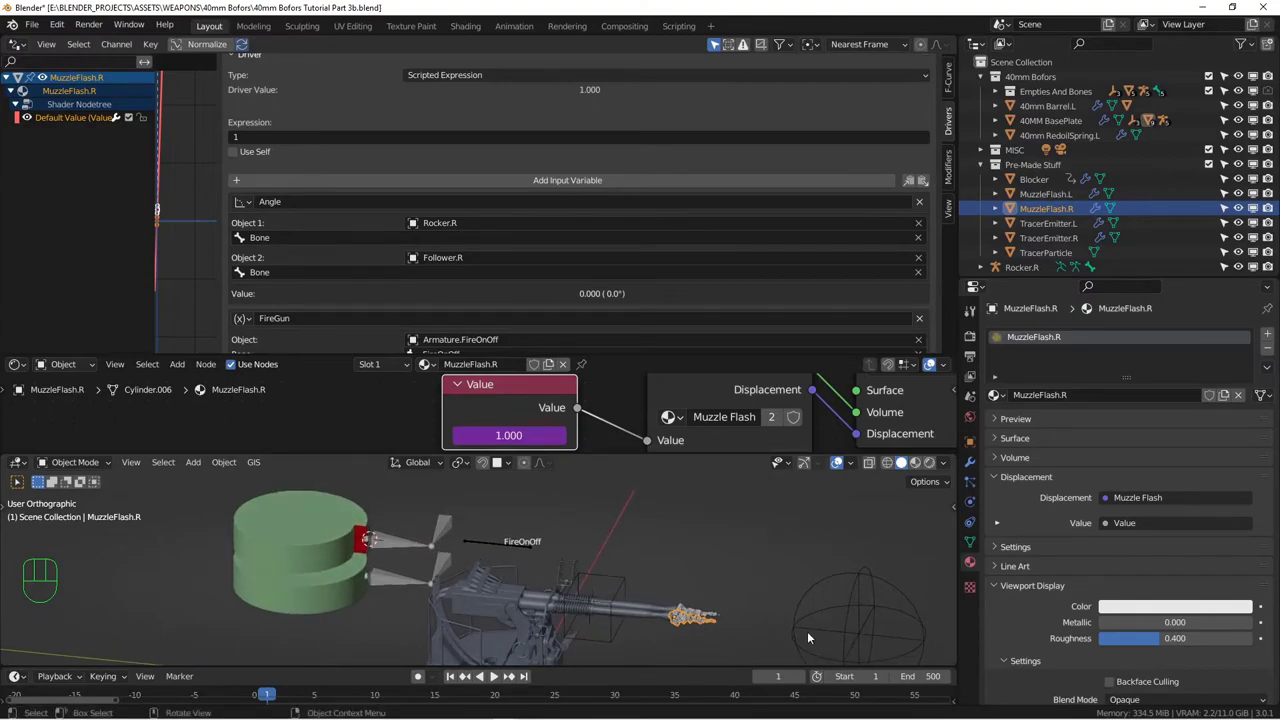
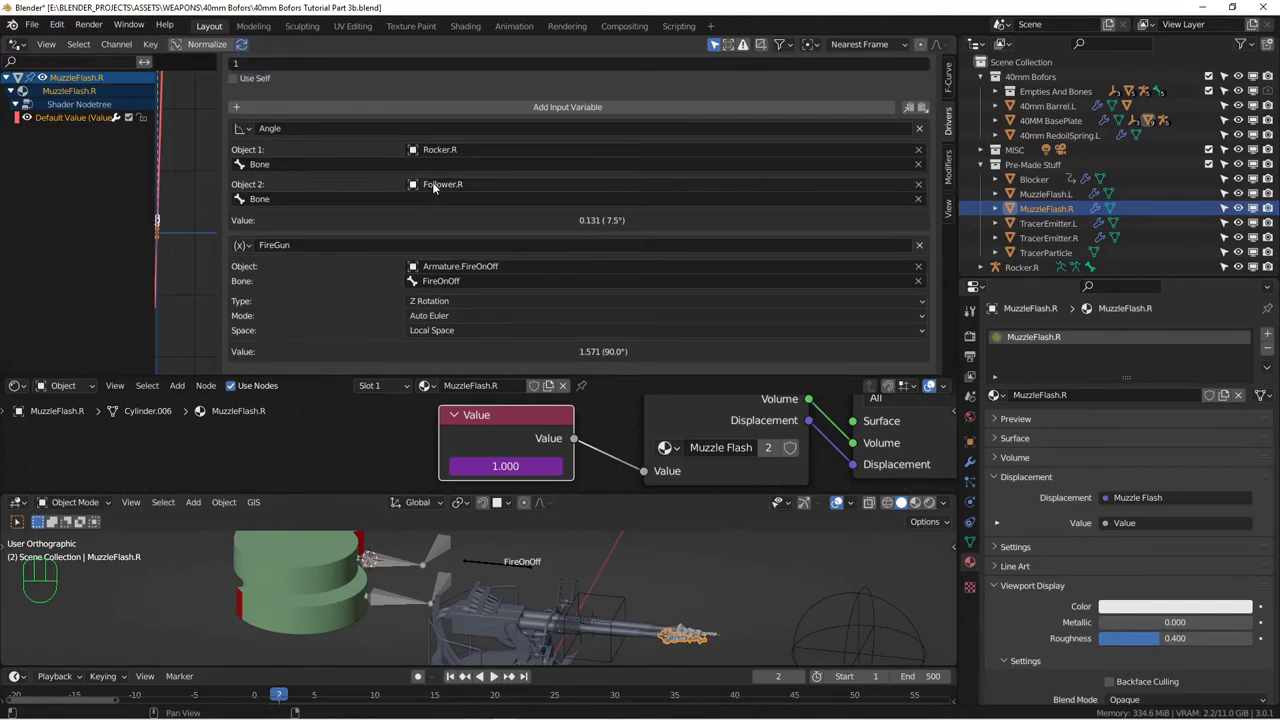
left_click_drag(434, 569, 432, 578)
left_click_drag(452, 571, 447, 594)
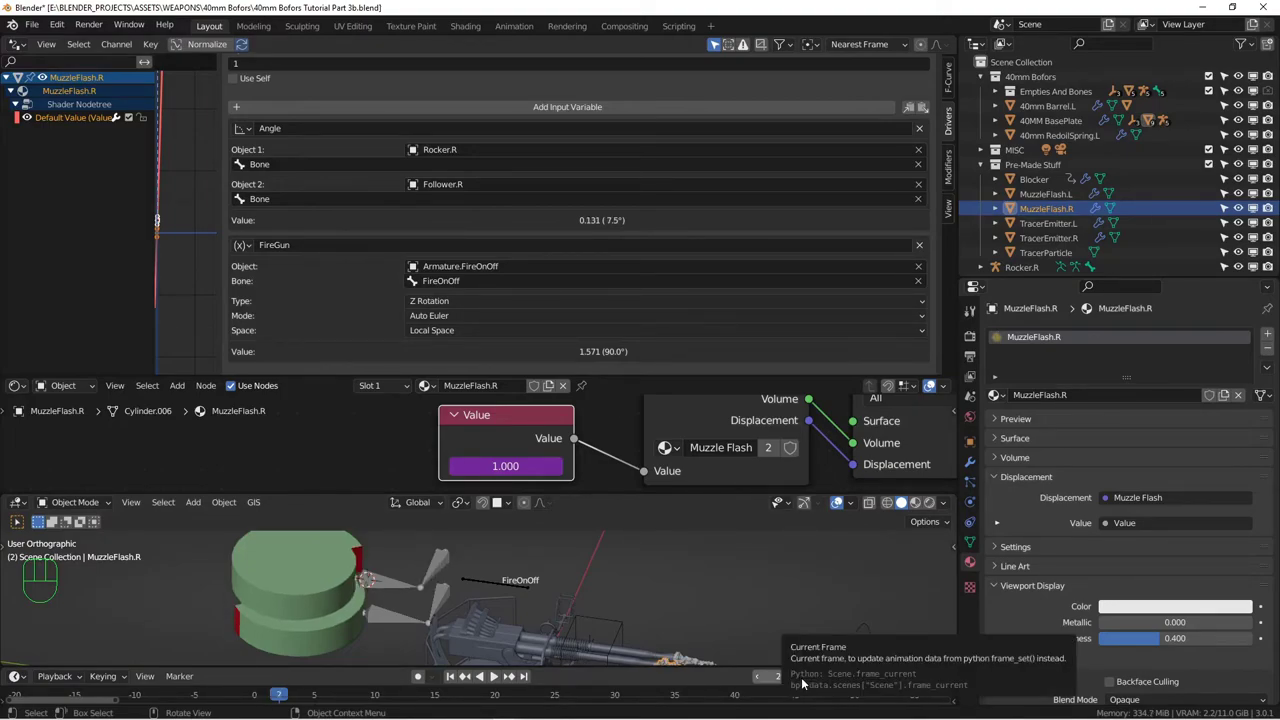
left_click(803, 680)
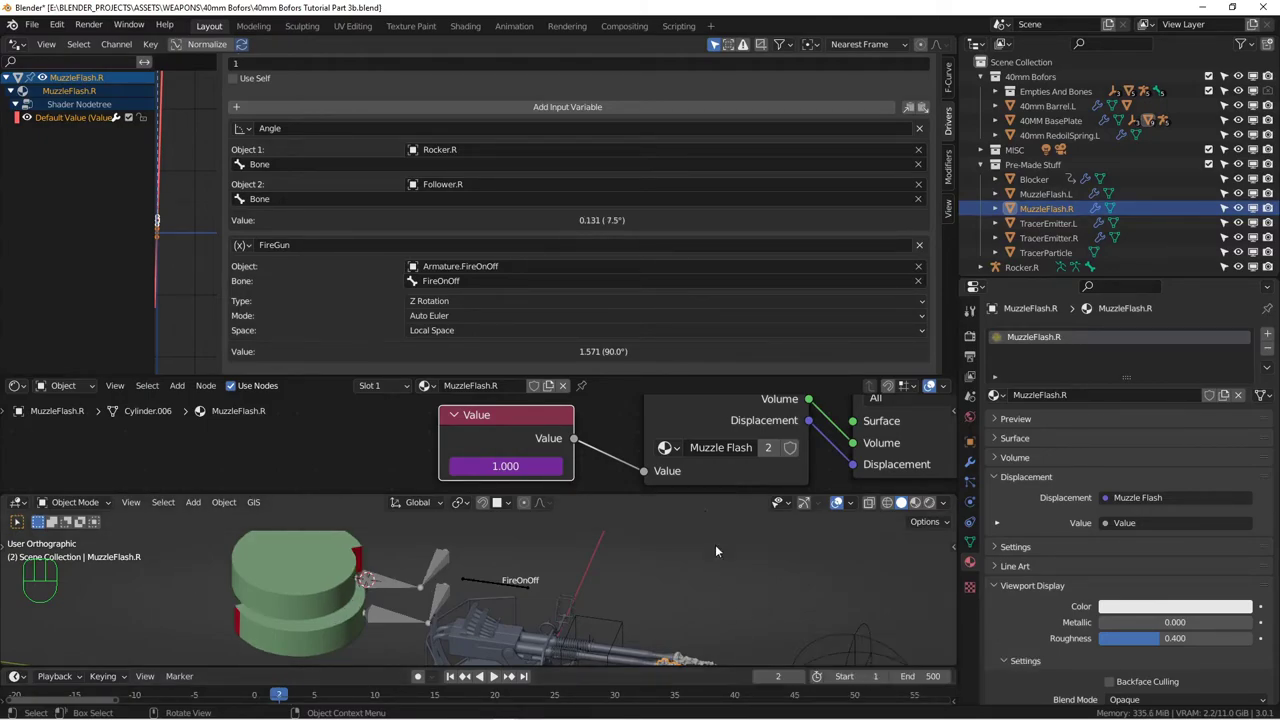
Replace the expression with "1 if (Angle >= 0.13) and (degrees(FireGun) >= 90) else 0"
left_click_drag(353, 172, 549, 598)
key("BackSpace")
key("BackSpace")
key("BackSpace")
key("BackSpace")
key("BackSpace")
middle_click(549, 598)
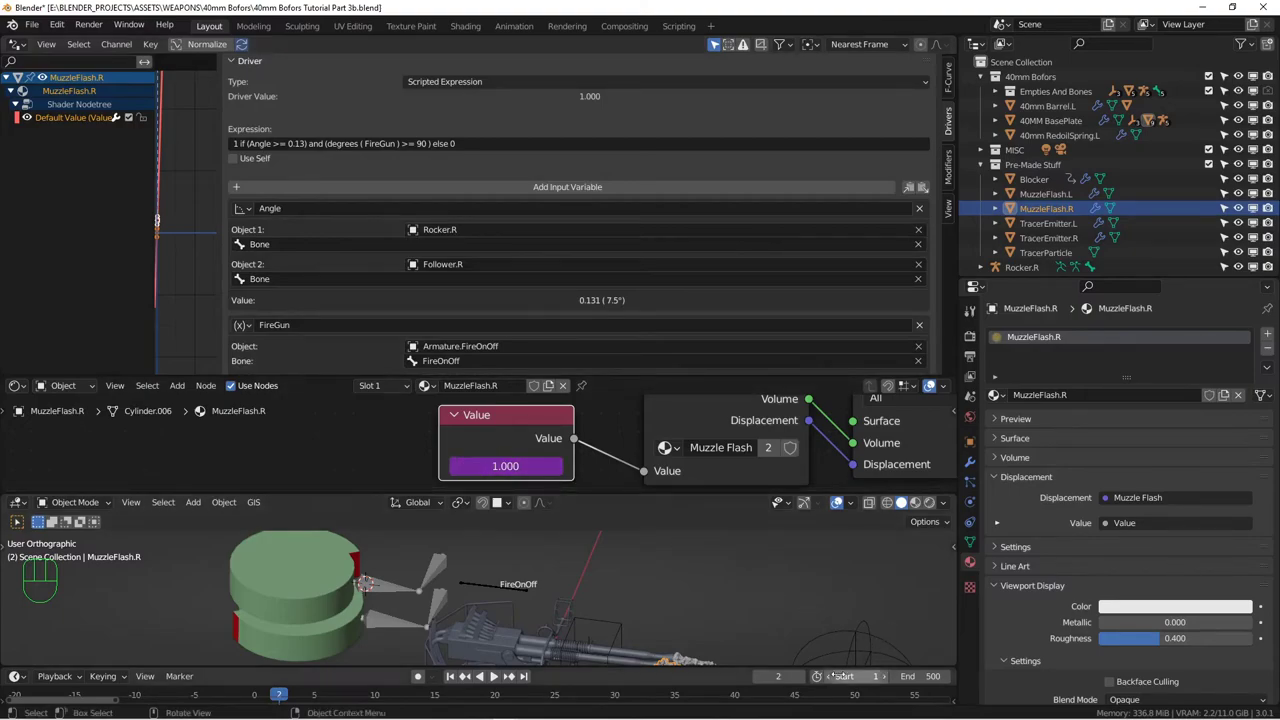
Step the timeline forward and inspect the right flash switching off and on at the barrel
left_click(805, 677)
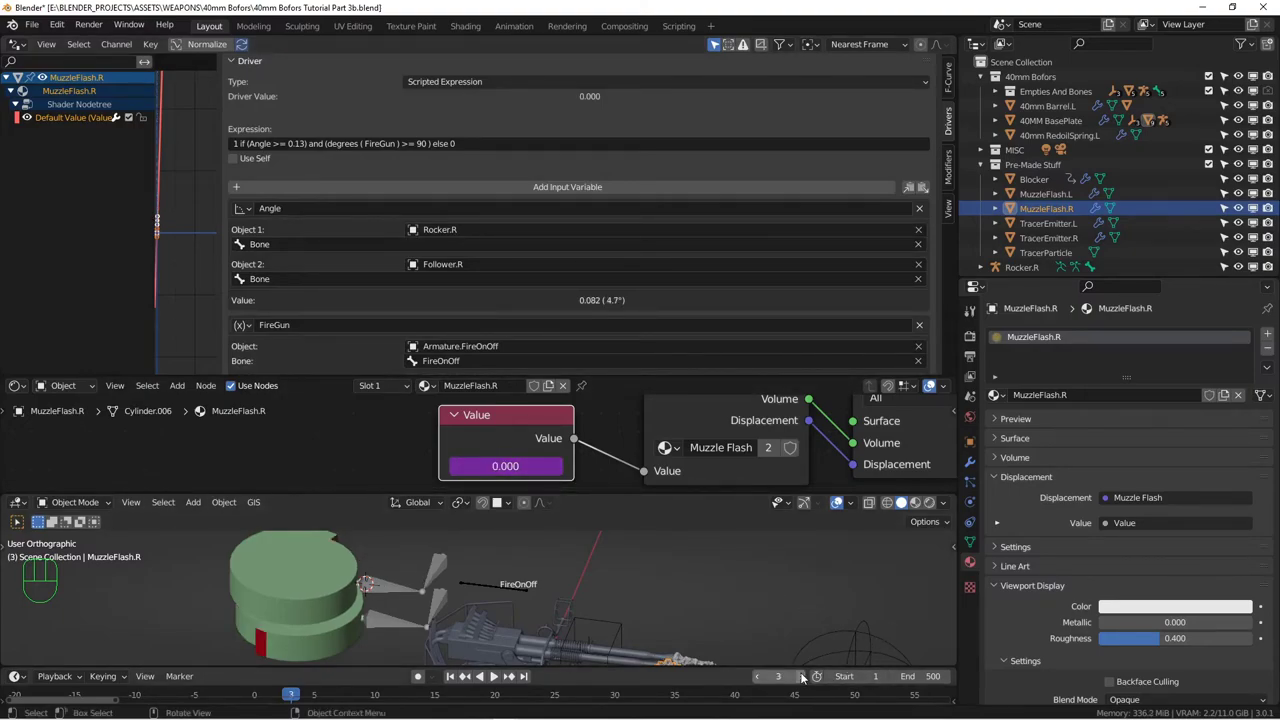
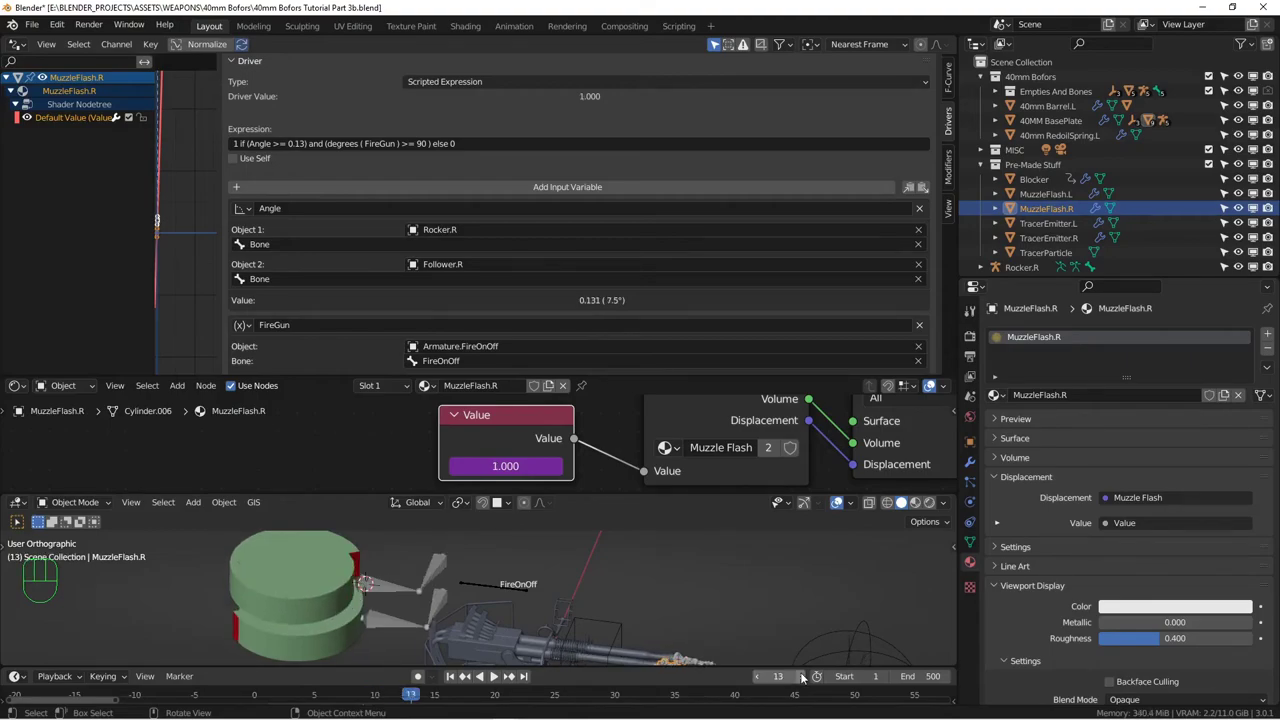
left_click_drag(421, 588, 409, 591)
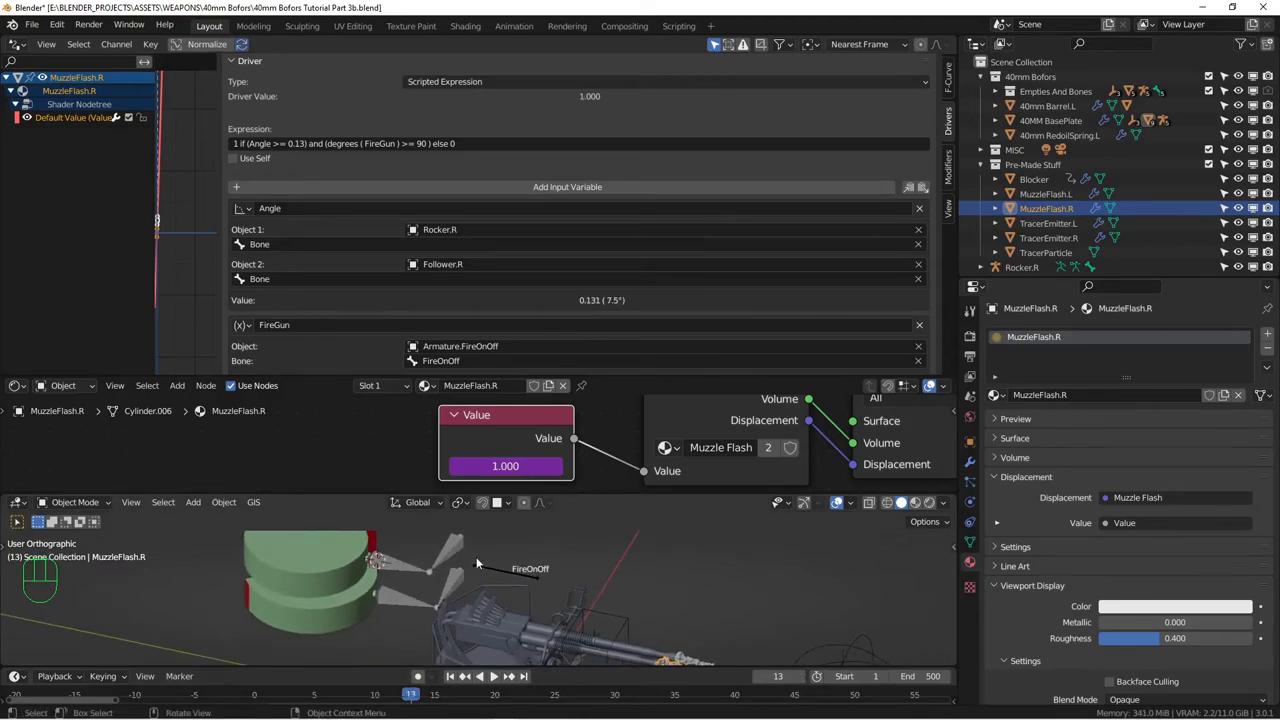
middle_click(599, 598)
left_click_drag(607, 587, 603, 560)
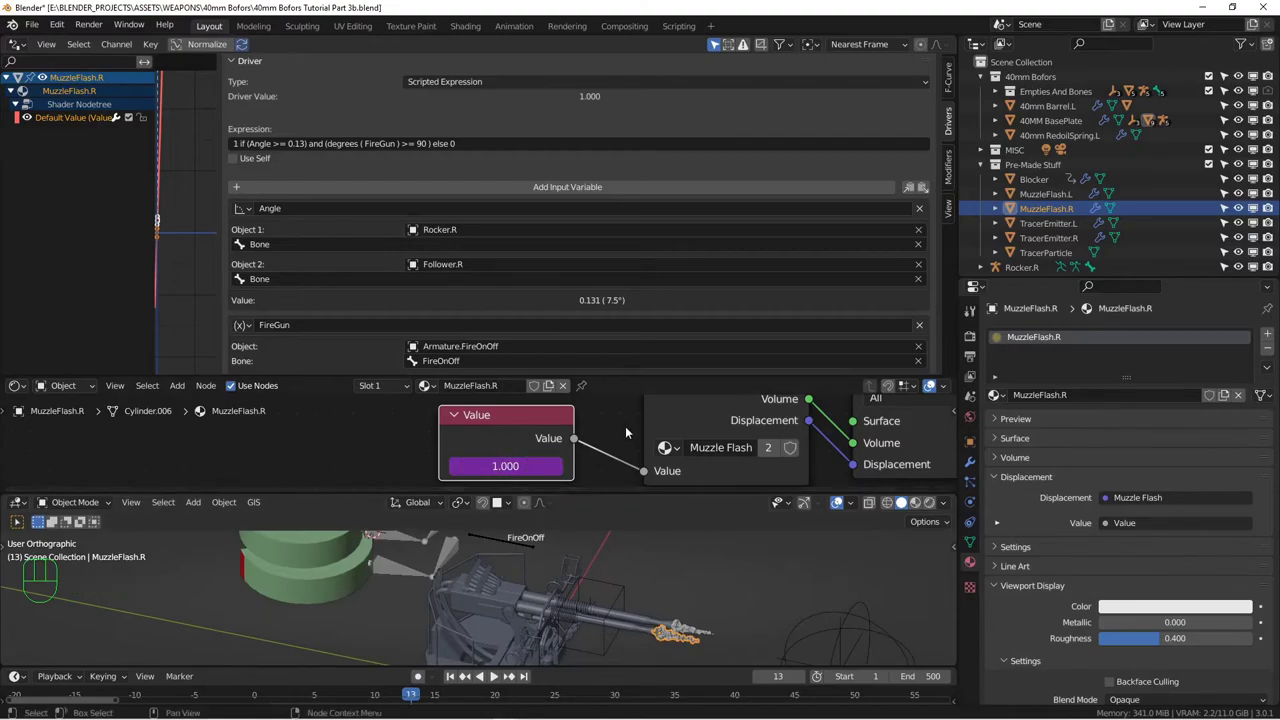
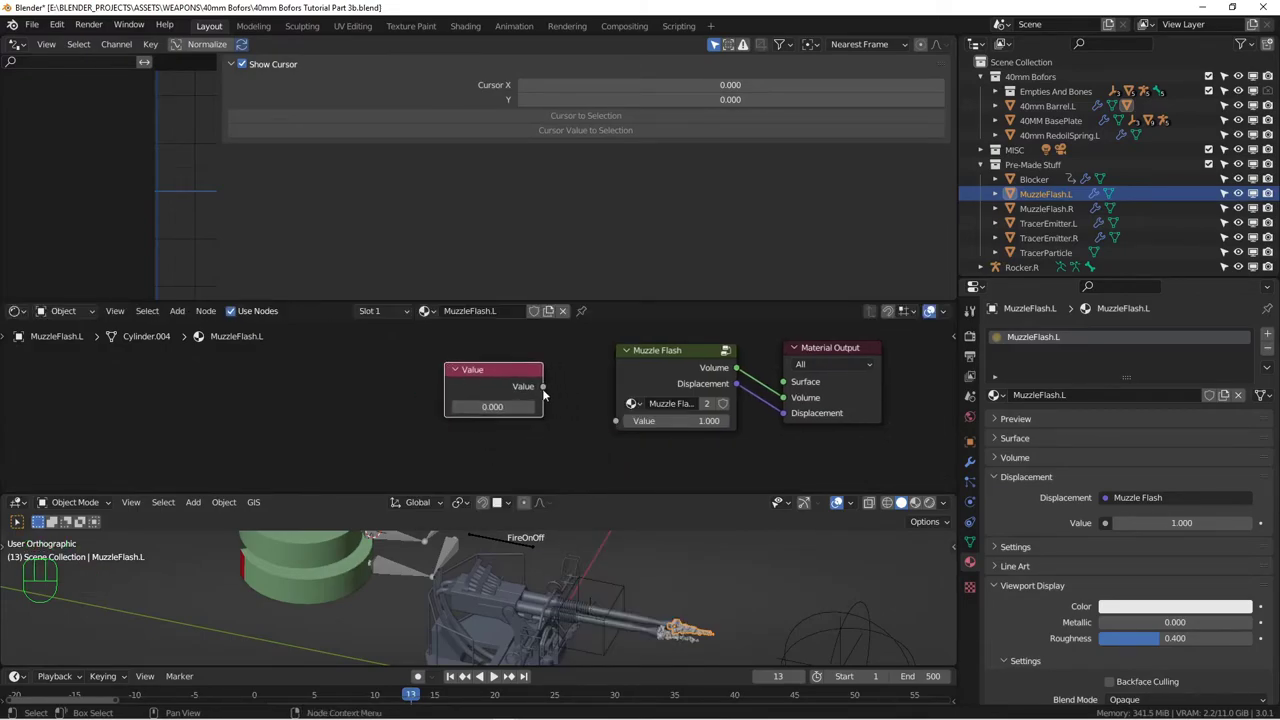
Link the Value node into MuzzleFlash.L's Muzzle Flash group and show its value driver settings
left_click(599, 423)
middle_click(531, 376)
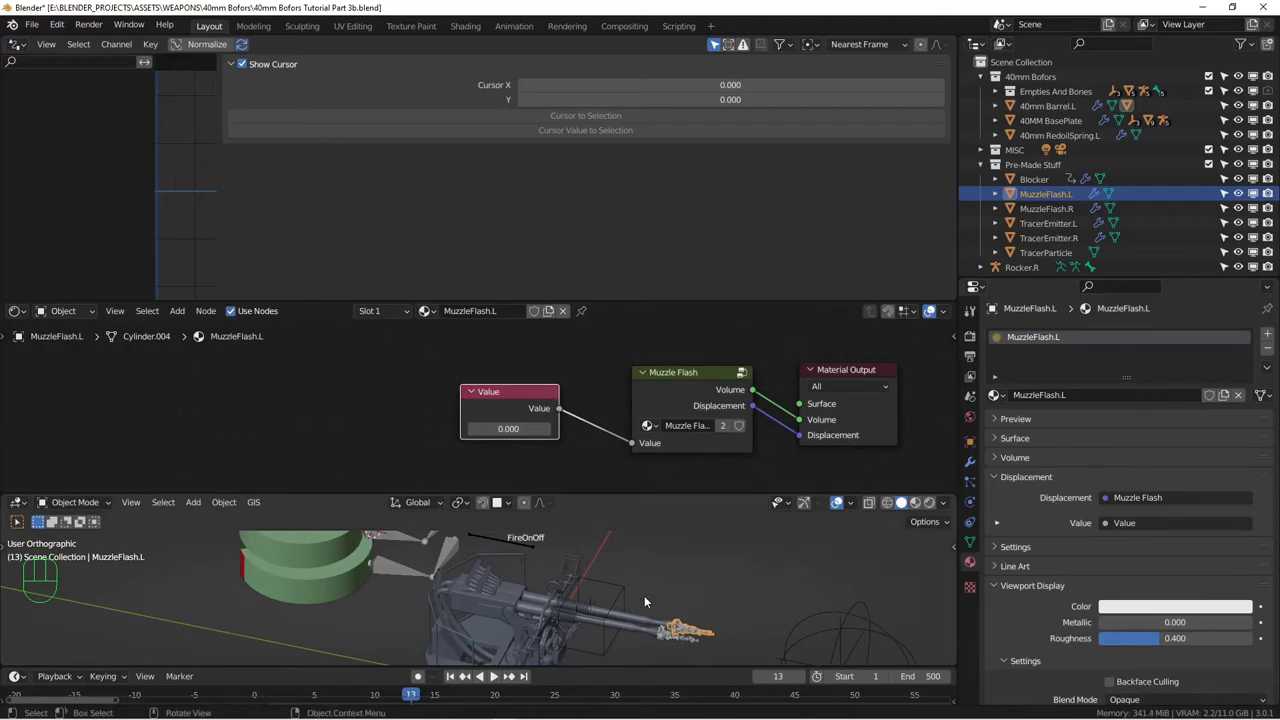
left_click(670, 641)
middle_click(558, 425)
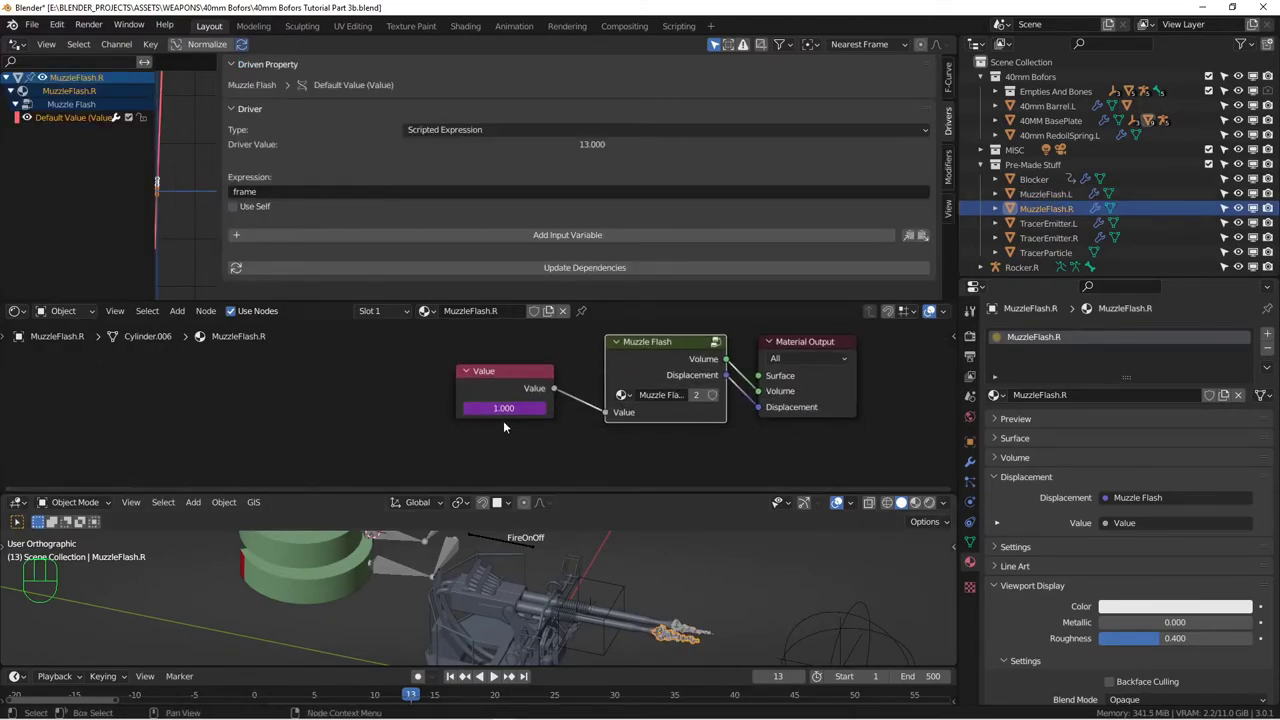
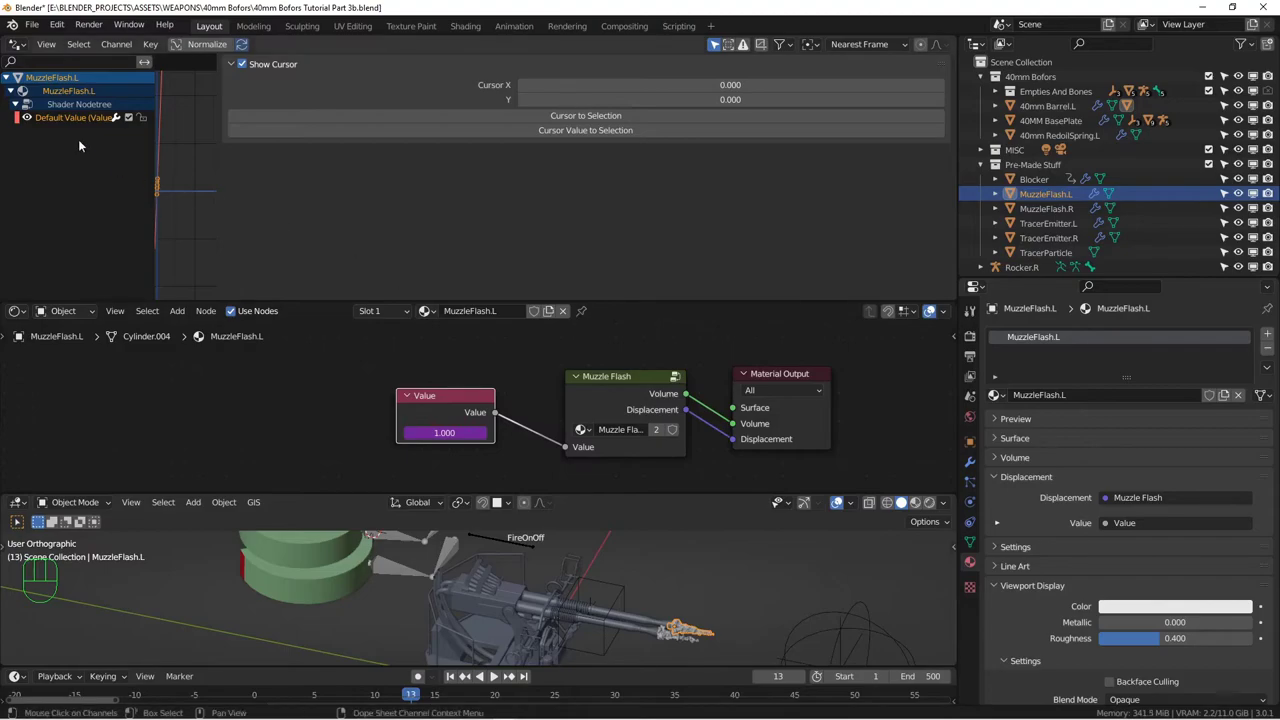
left_click(80, 124)
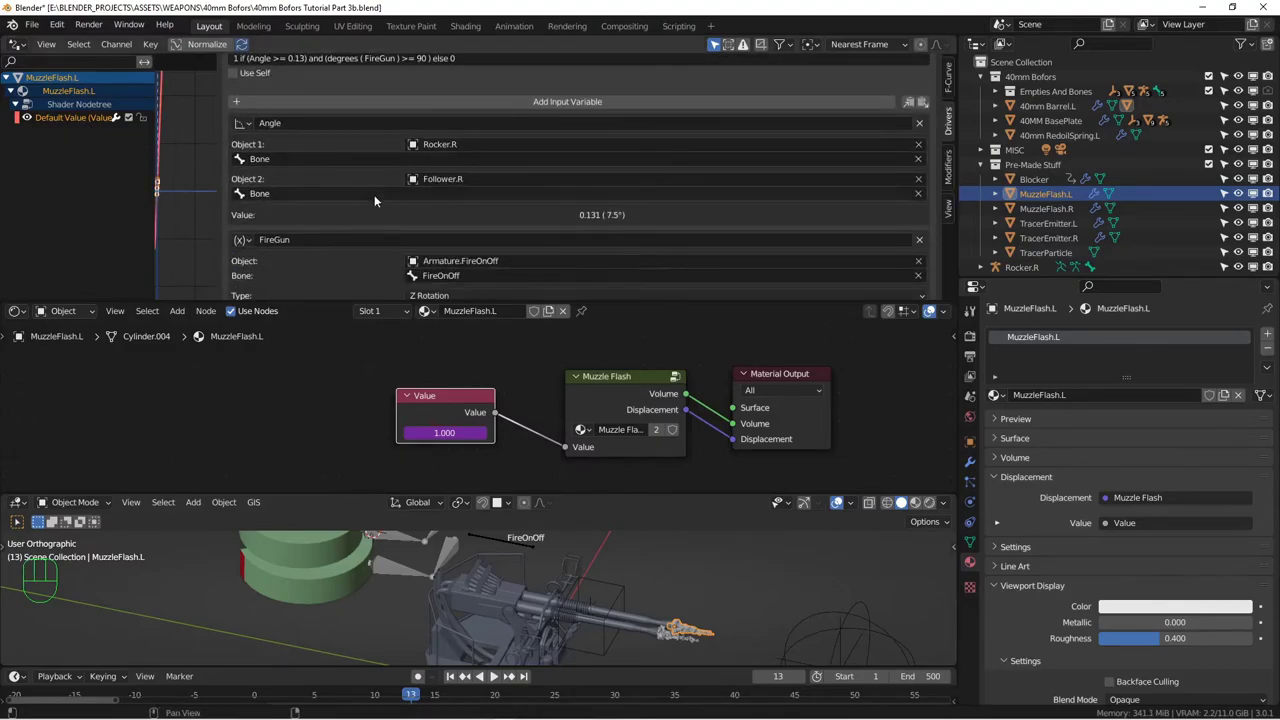
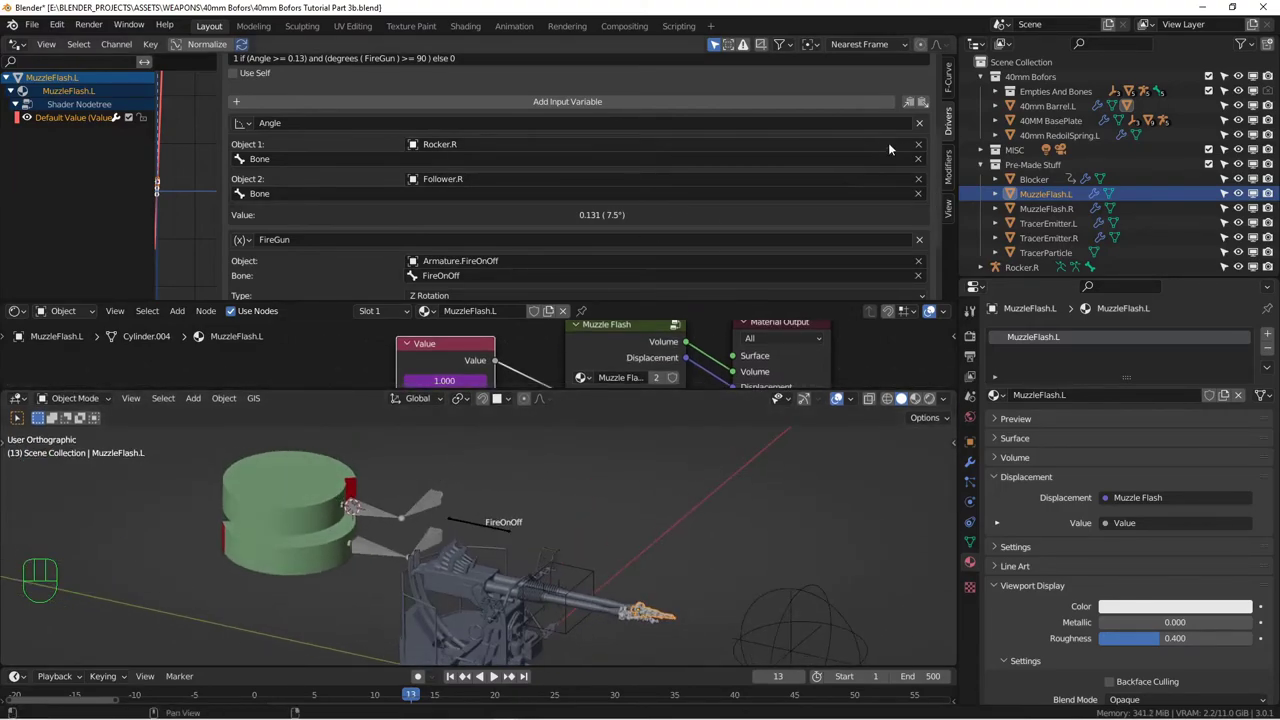
Set the Angle variable's objects to Rocker.R.001 and Follower.L
left_click(920, 180)
left_click(924, 163)
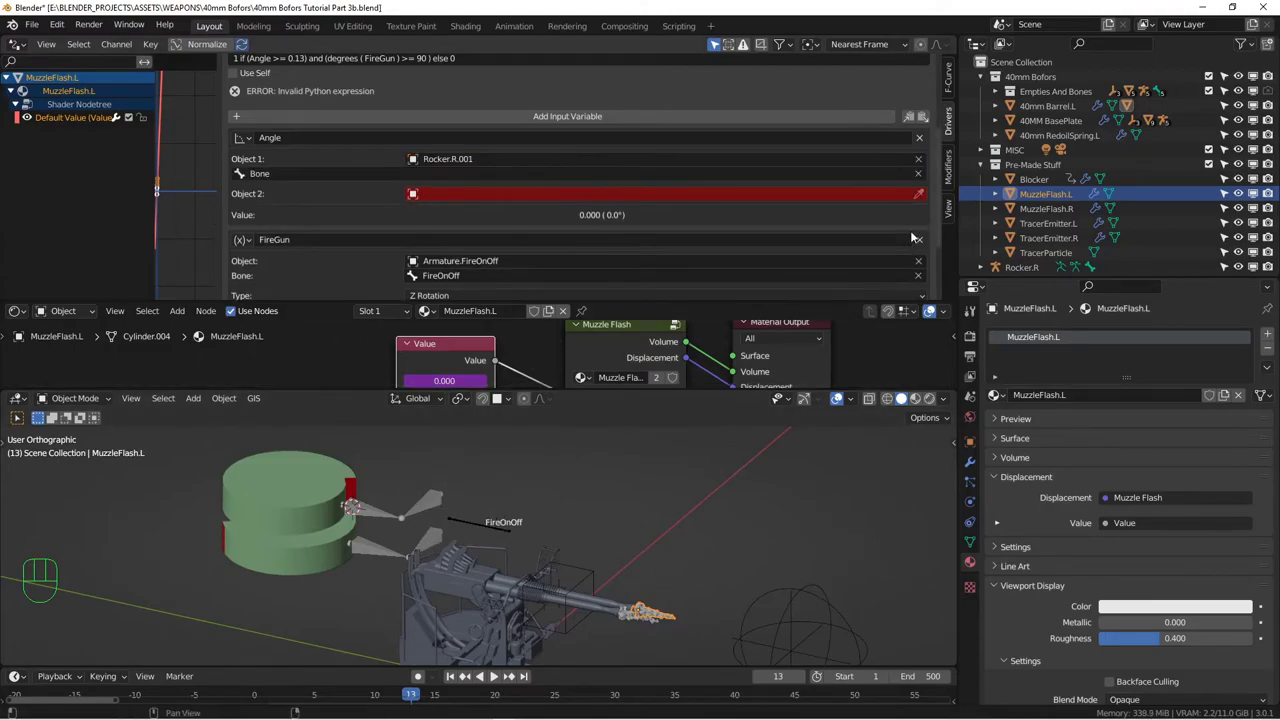
left_click(921, 197)
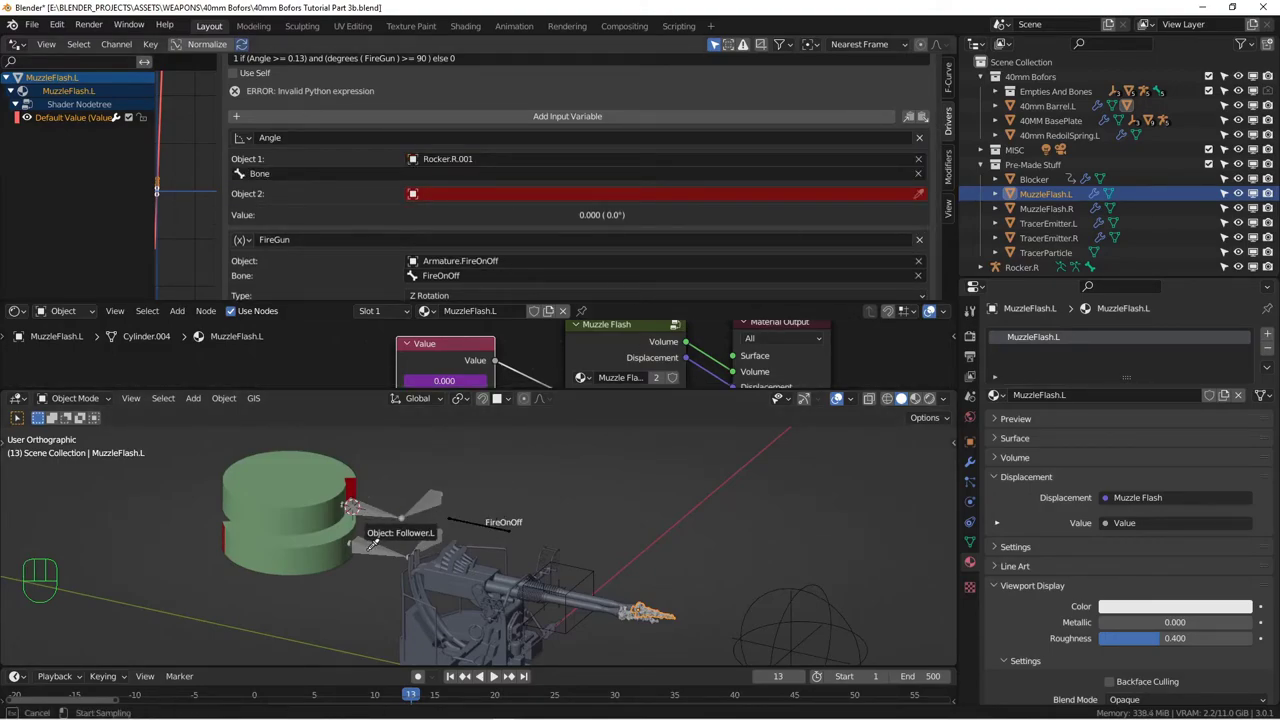
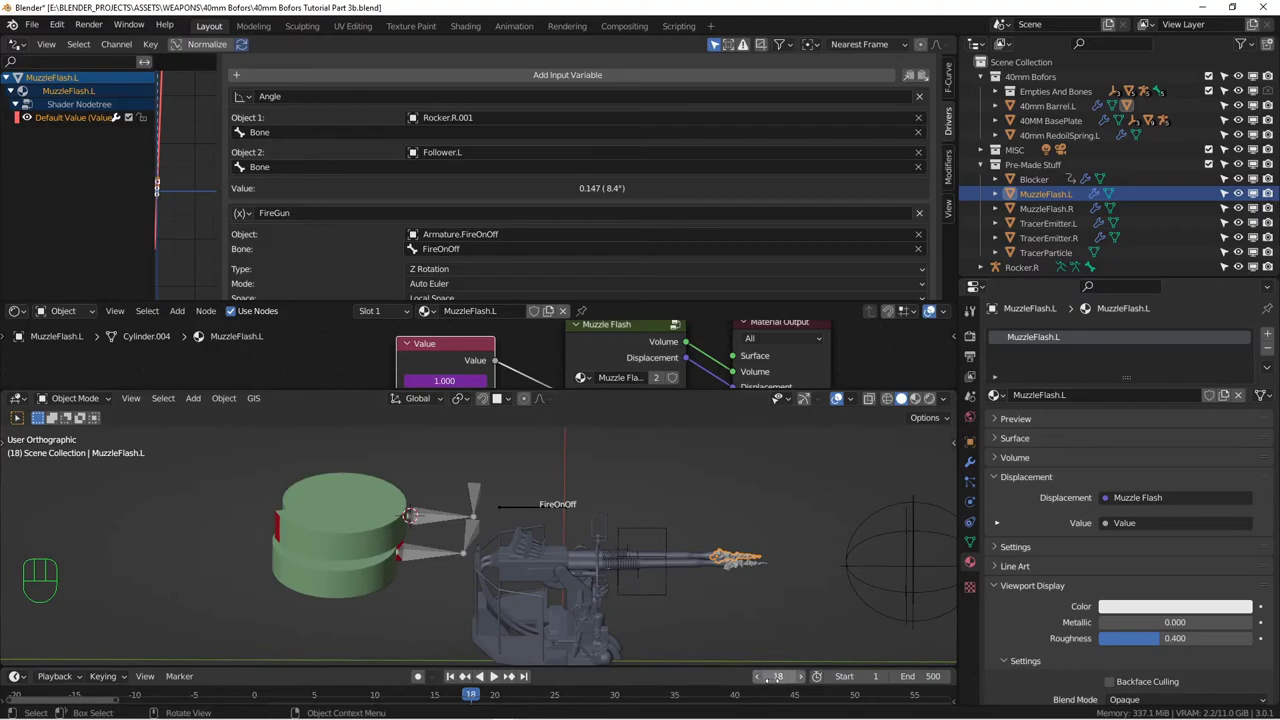
Step to frame 17 and inspect the barrel and rocker arms to test the driver
left_click(760, 681)
left_click_drag(569, 536, 510, 539)
left_click_drag(508, 539, 459, 569)
middle_click(428, 563)
middle_click(427, 558)
middle_click(399, 534)
left_click_drag(425, 561, 441, 552)
left_click_drag(620, 582, 599, 507)
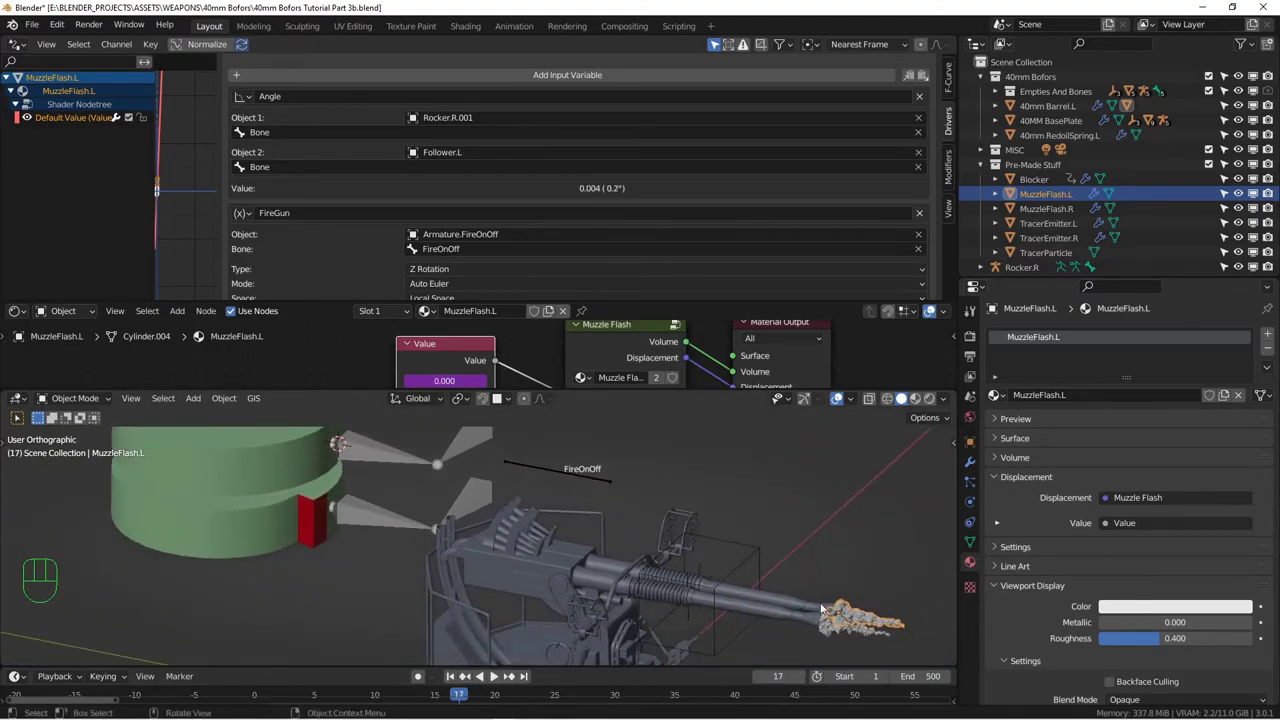
left_click_drag(401, 534, 450, 550)
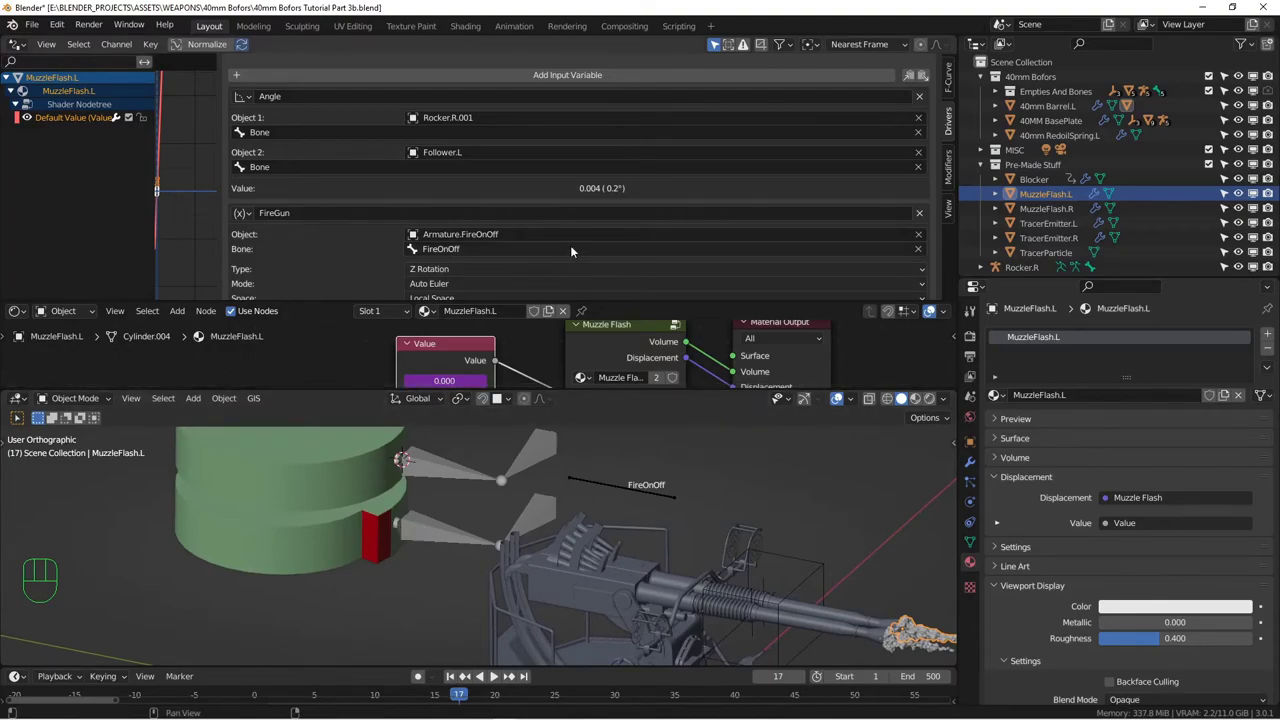
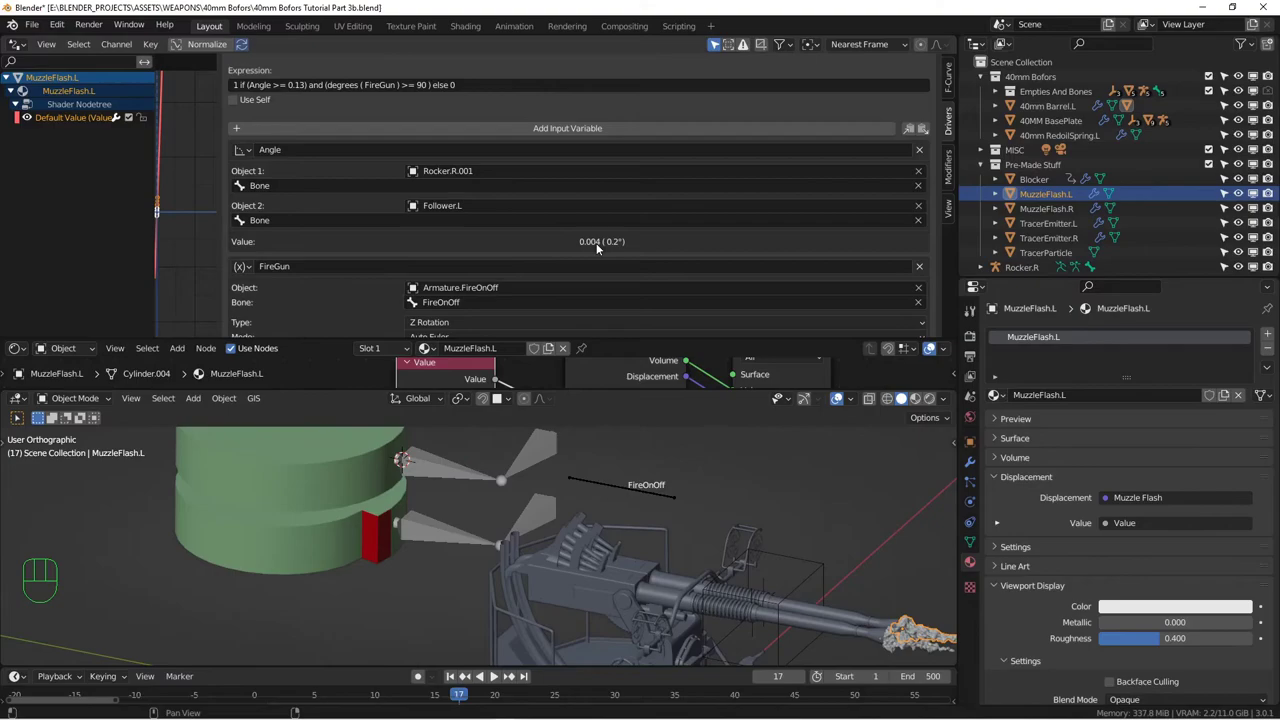
Step to frames 18 and 19 to test the 0.14 threshold and view the whole gun
left_click(801, 679)
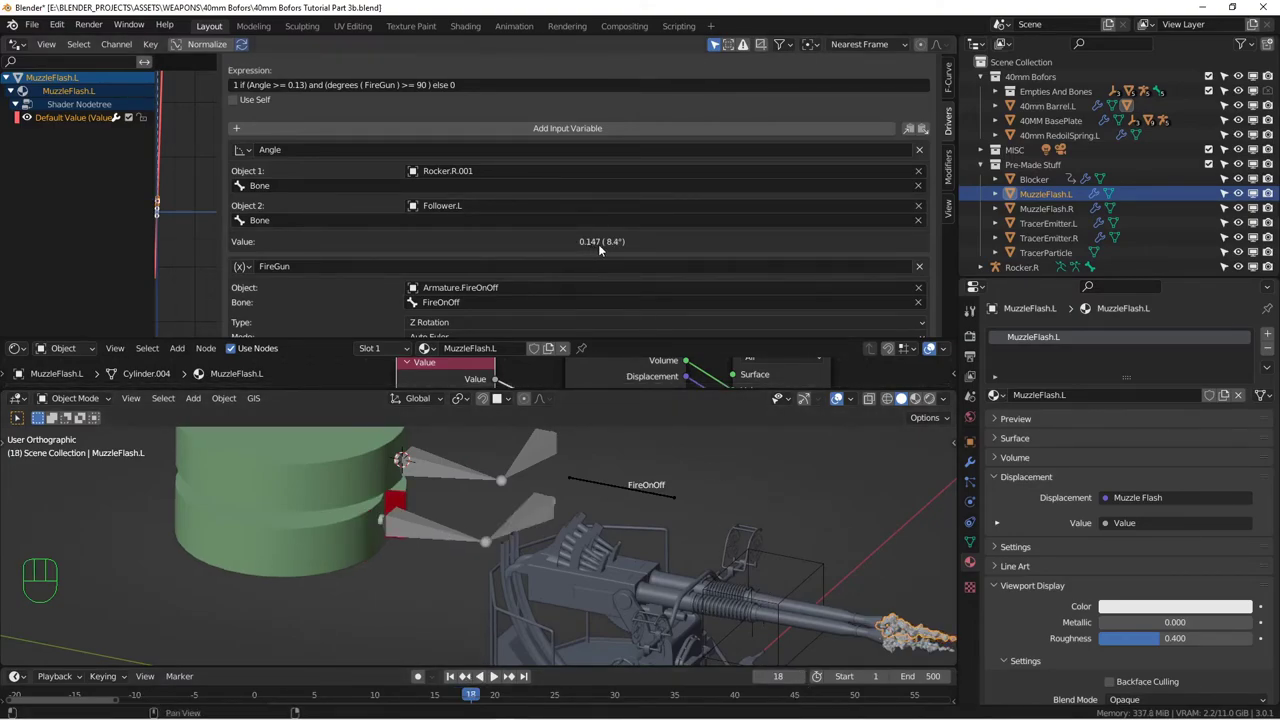
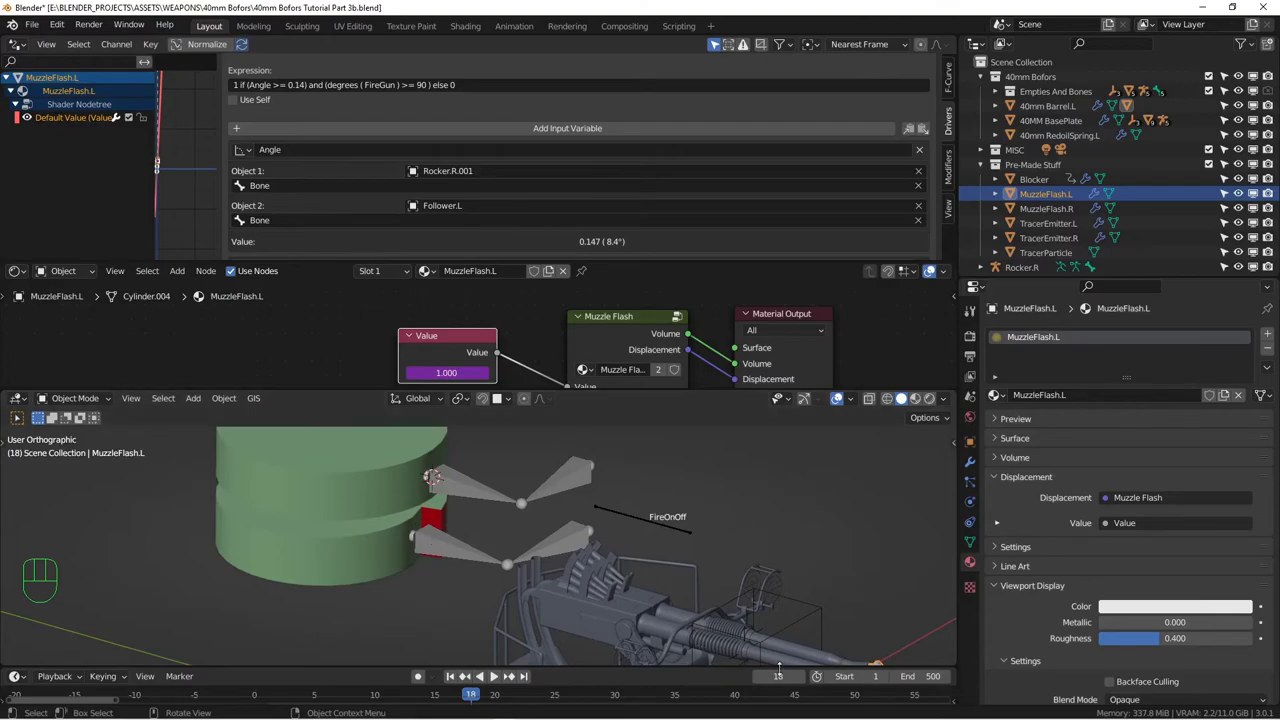
left_click(803, 679)
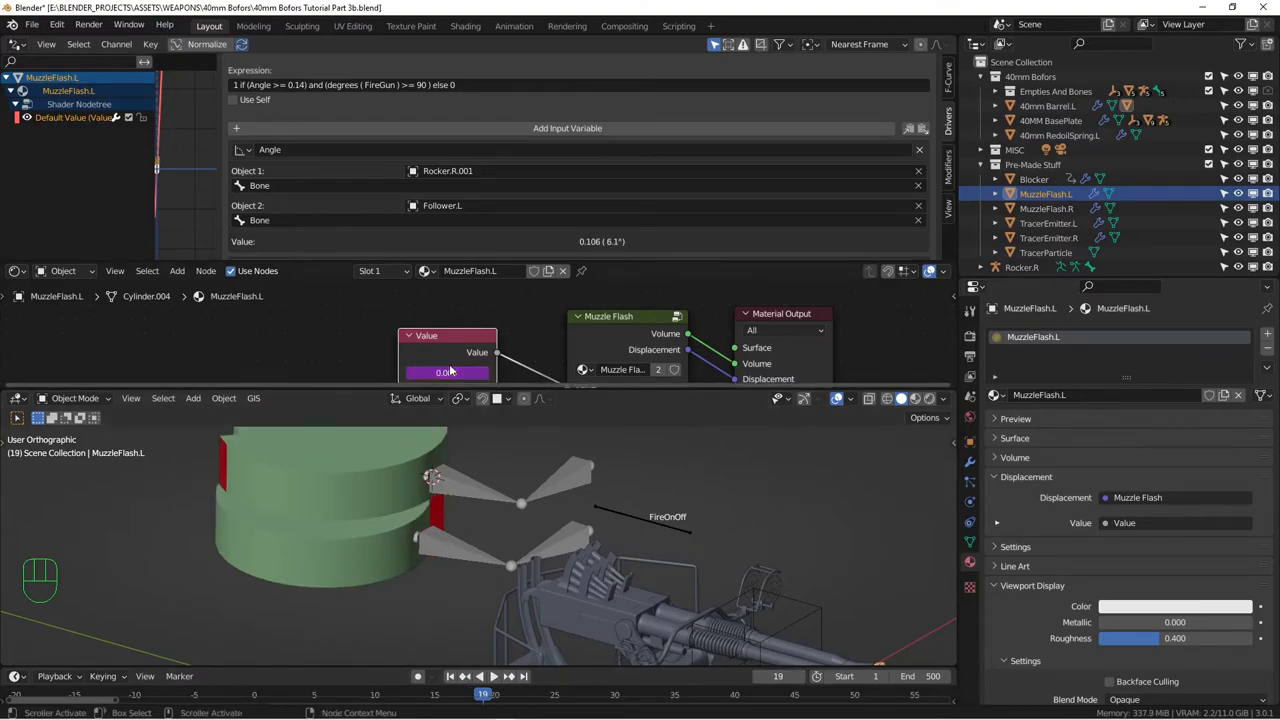
left_click_drag(830, 589, 738, 539)
left_click_drag(673, 552, 693, 553)
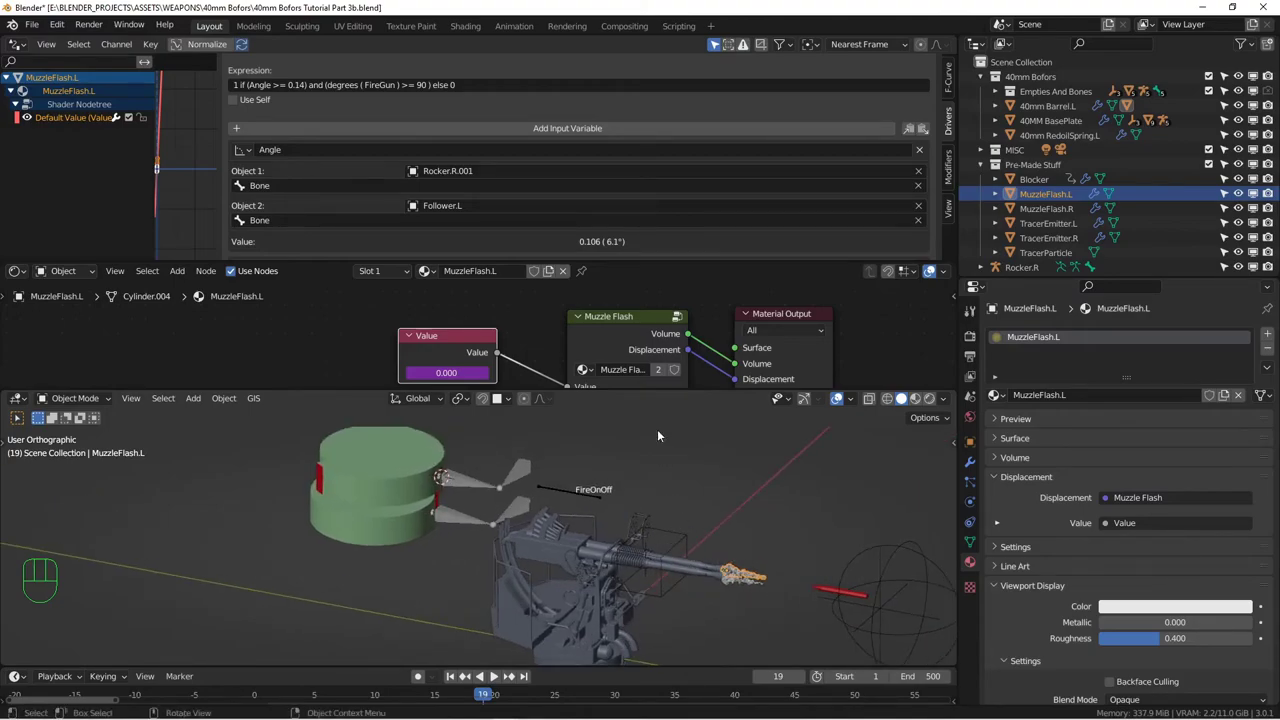
middle_click(601, 507)
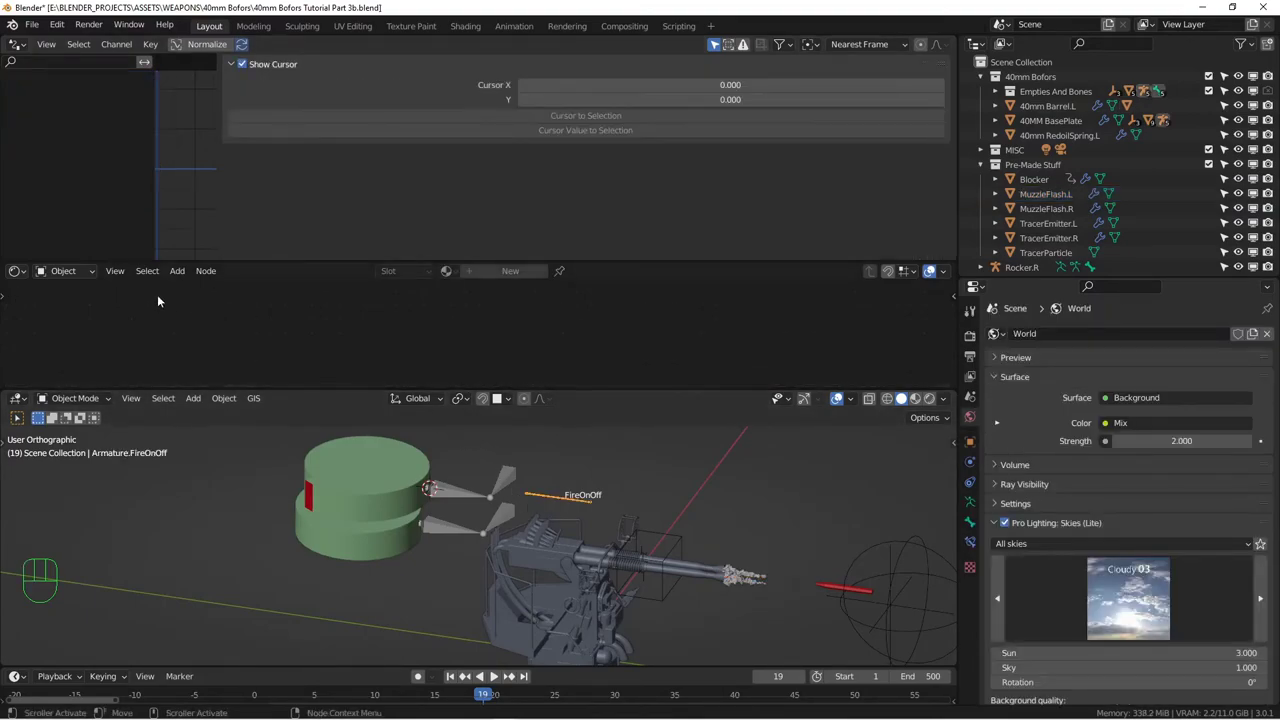
Rotate the FireOnOff control upright and confirm the rotation
left_click(73, 270)
left_click_drag(81, 408, 93, 446)
key("alt+r")
left_click(758, 579)
left_click_drag(88, 401, 84, 416)
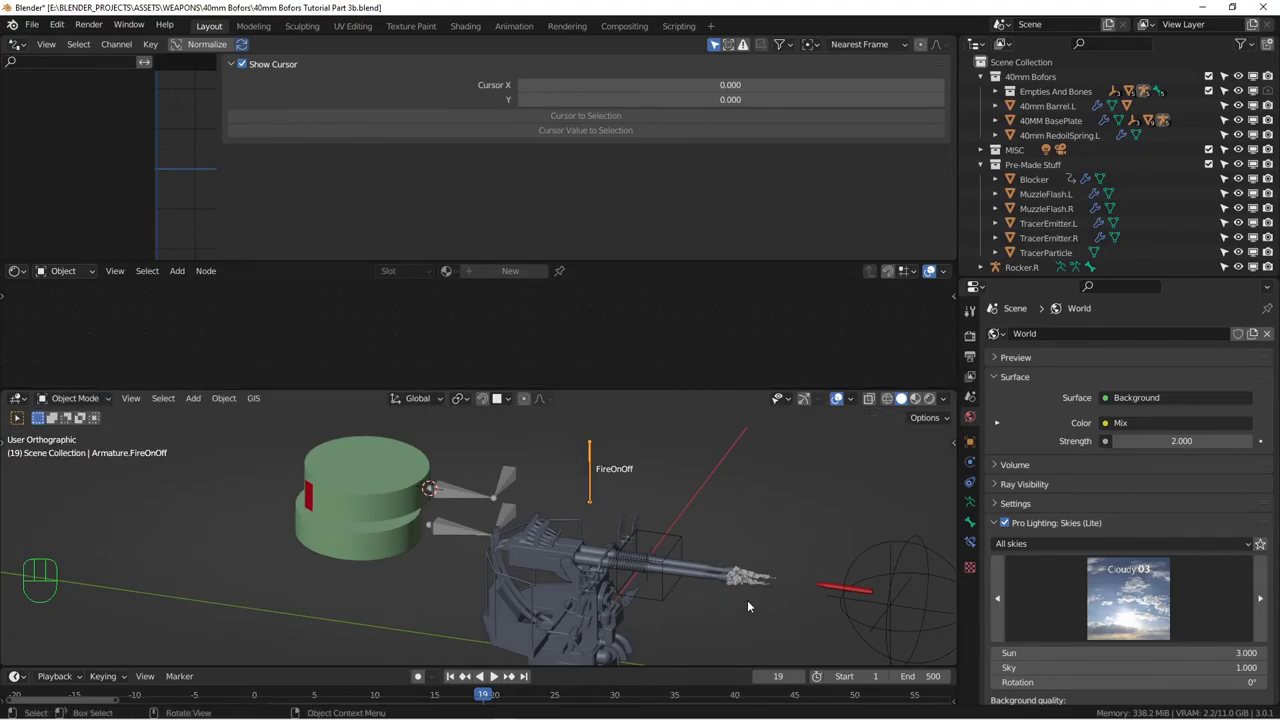
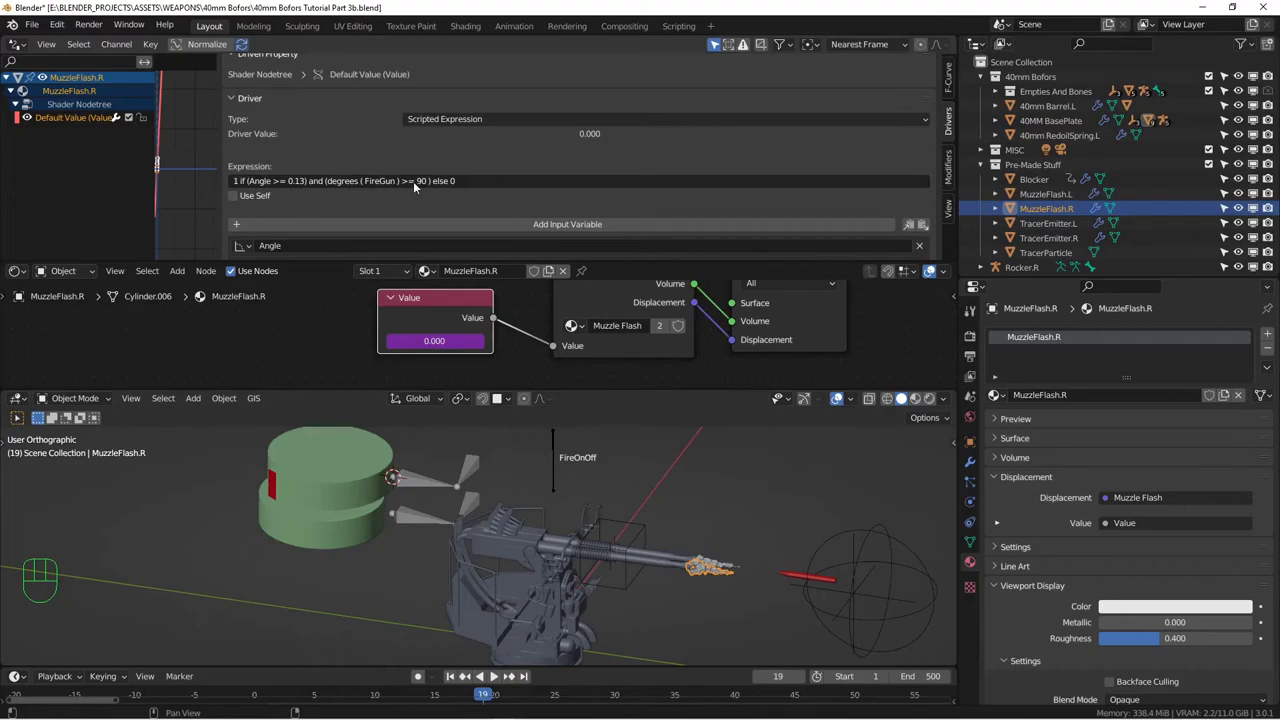
Enlarge the 3D view area and zoom in on the muzzle flash
left_click_drag(702, 541, 723, 552)
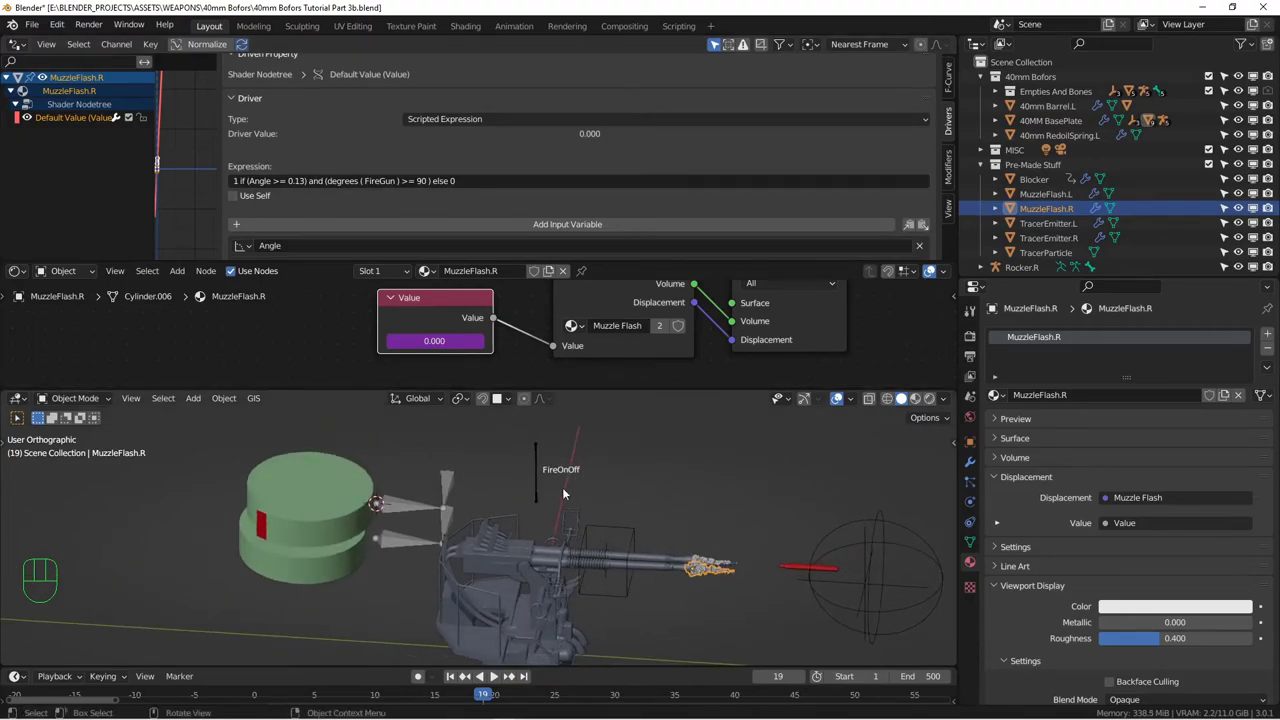
left_click_drag(577, 506, 565, 493)
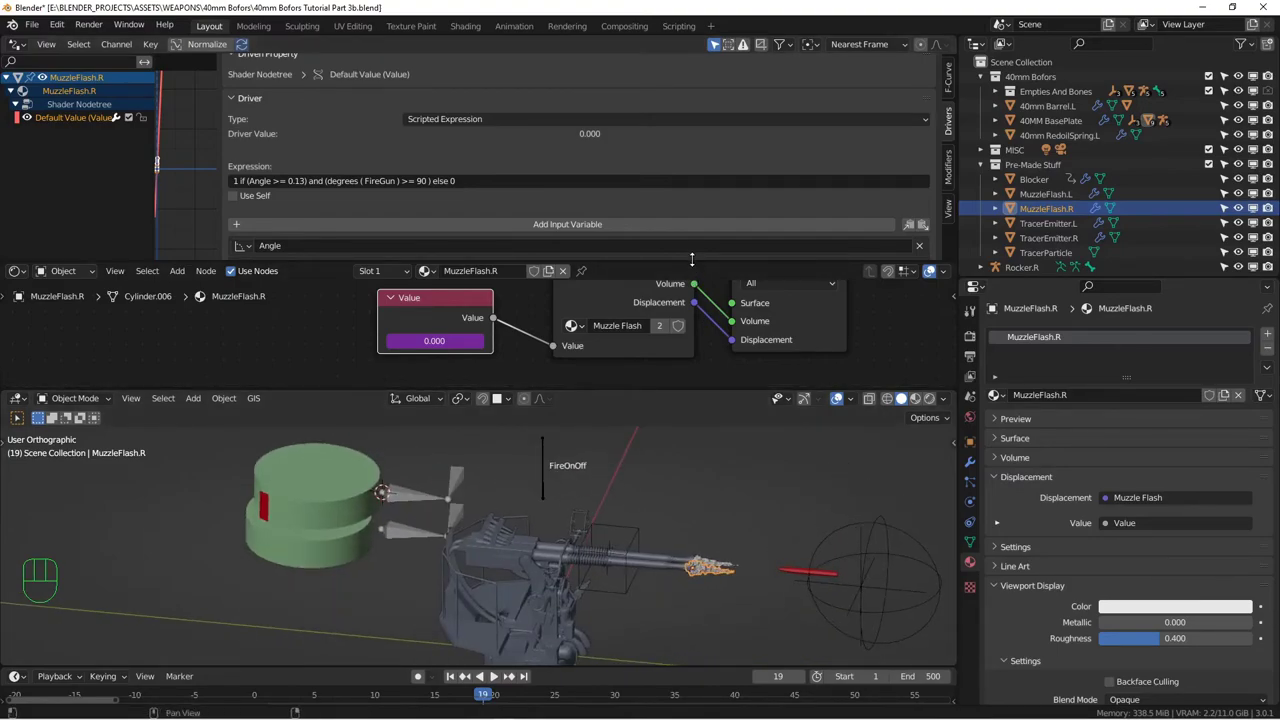
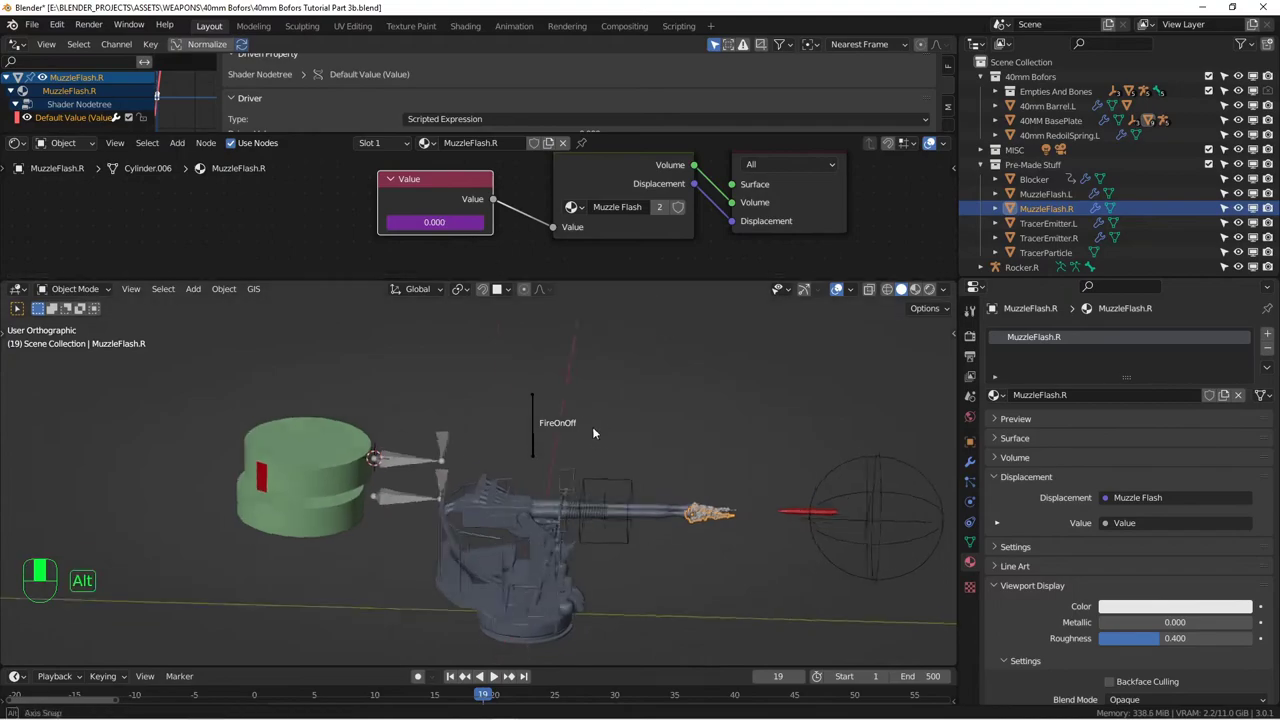
left_click_drag(593, 457, 540, 424)
middle_click(612, 451)
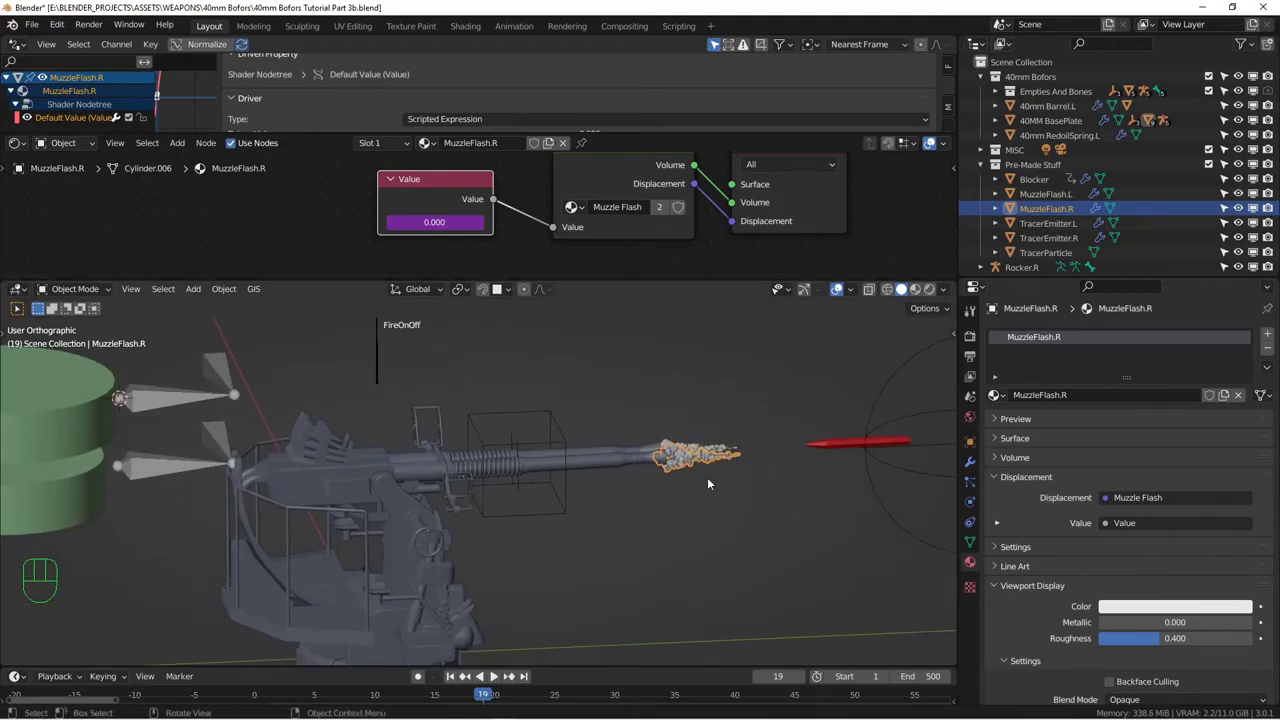
Rewind the timeline to frame 1 and look through the scene camera
left_click_drag(452, 677, 511, 642)
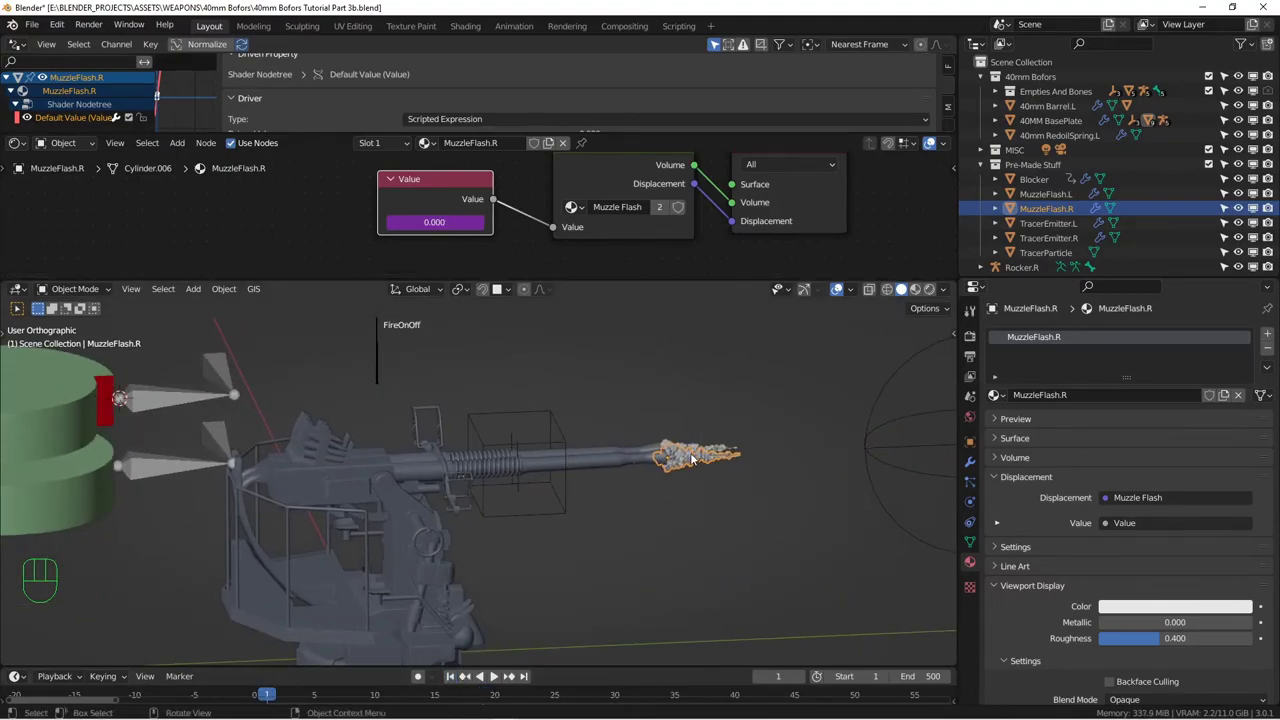
middle_click(665, 497)
left_click_drag(639, 484, 693, 477)
middle_click(677, 491)
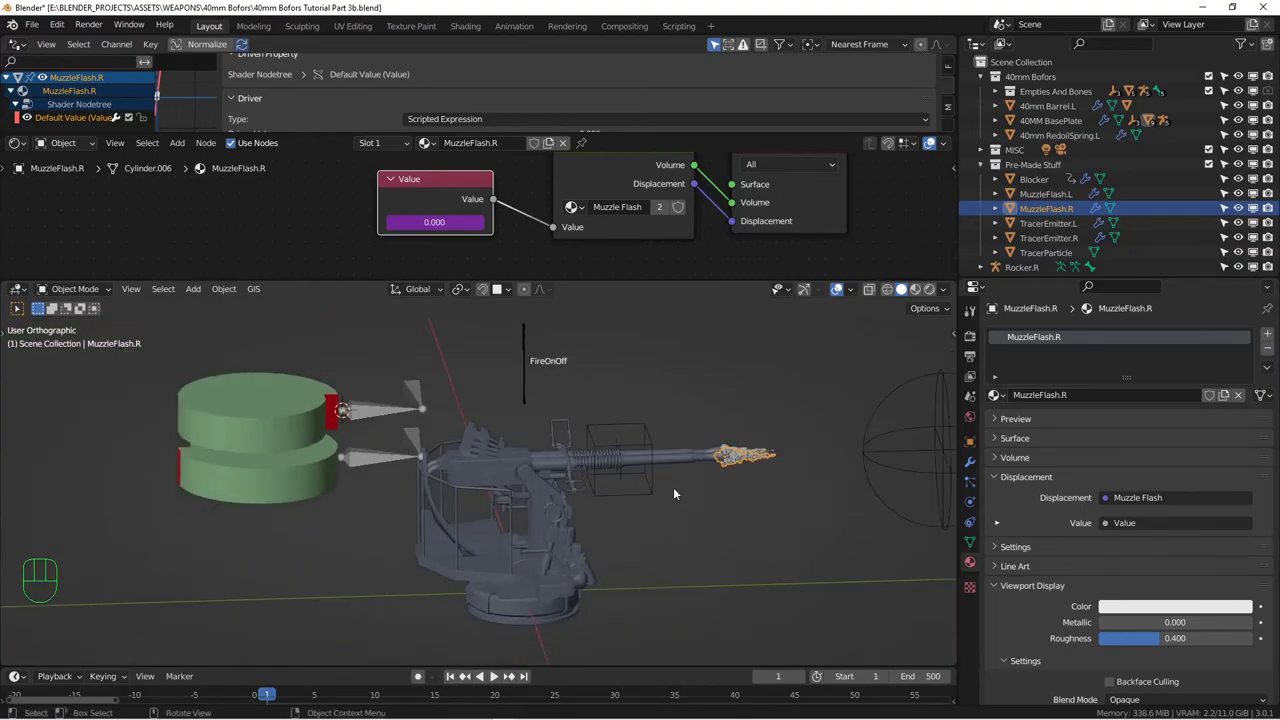
key("KP_0")
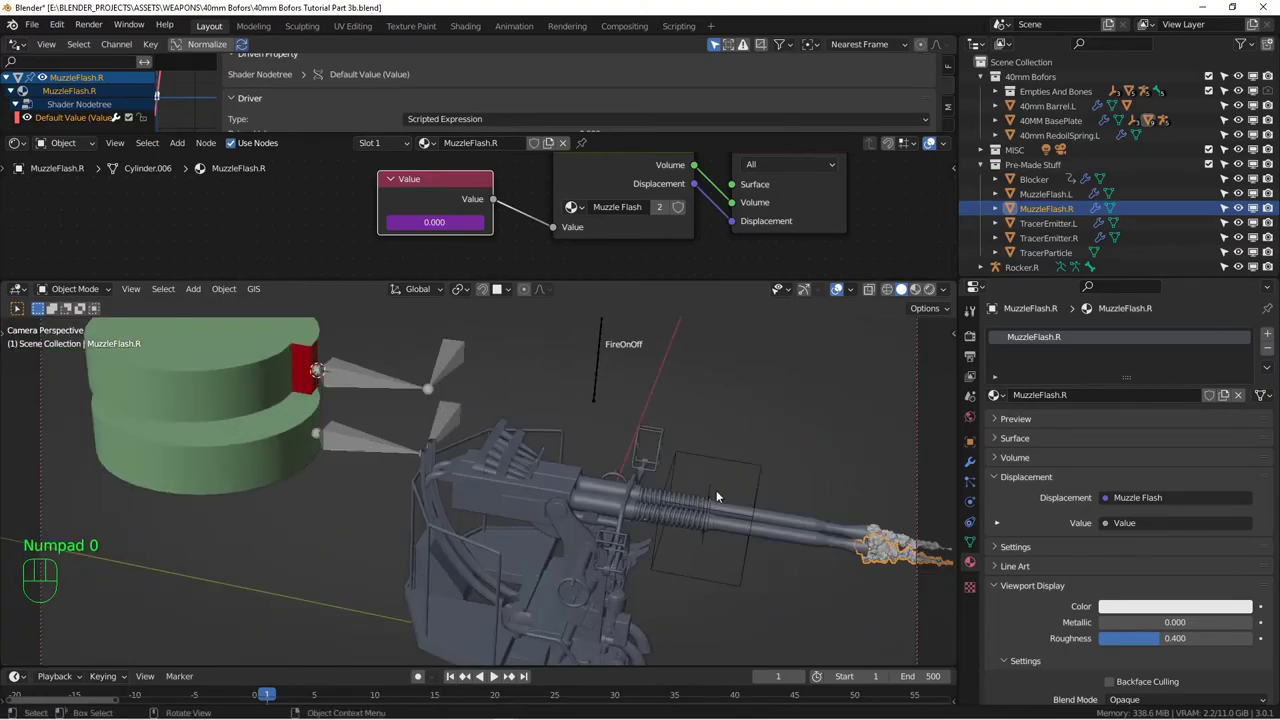
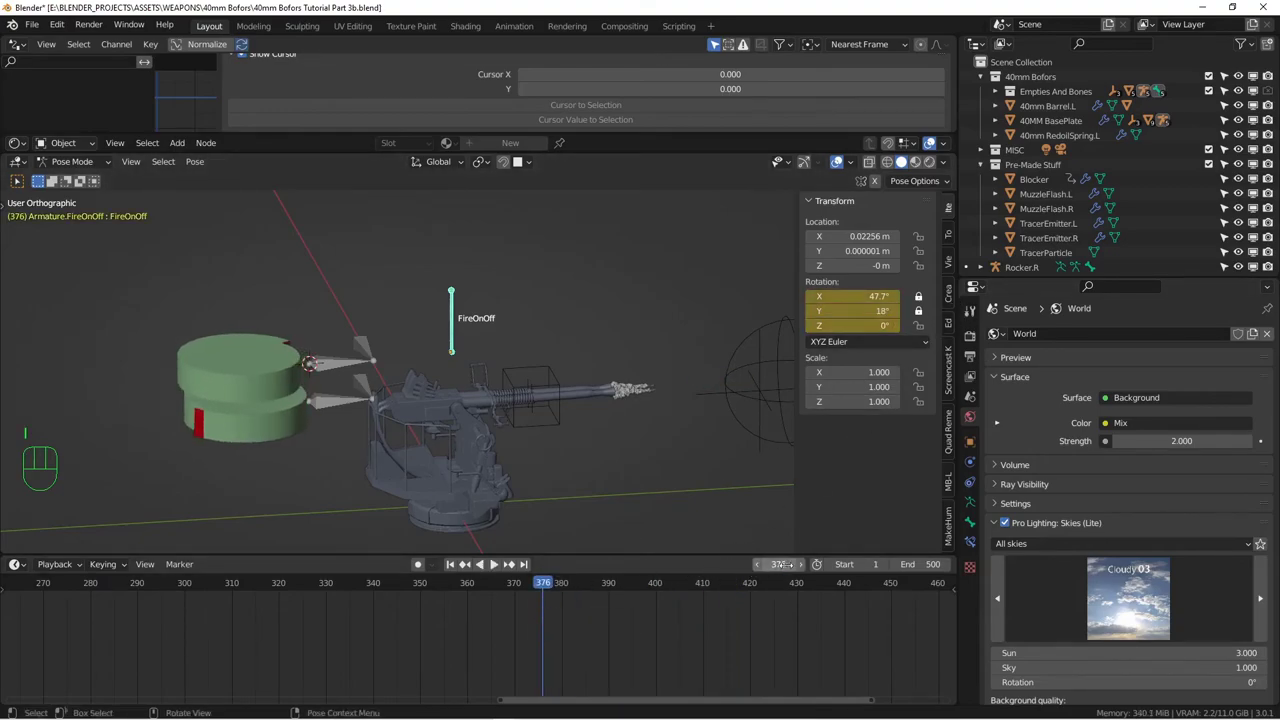
Edit the FireOnOff bone's Z rotation value to key it at frame 377
left_click(803, 567)
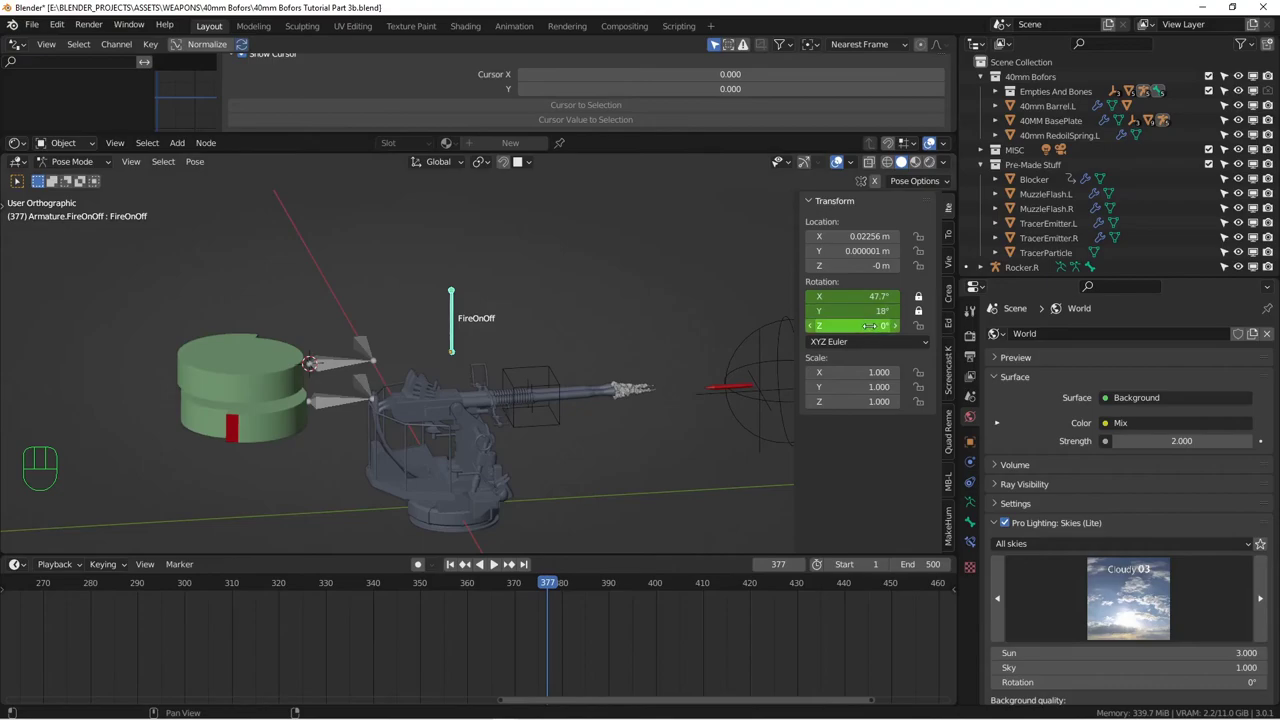